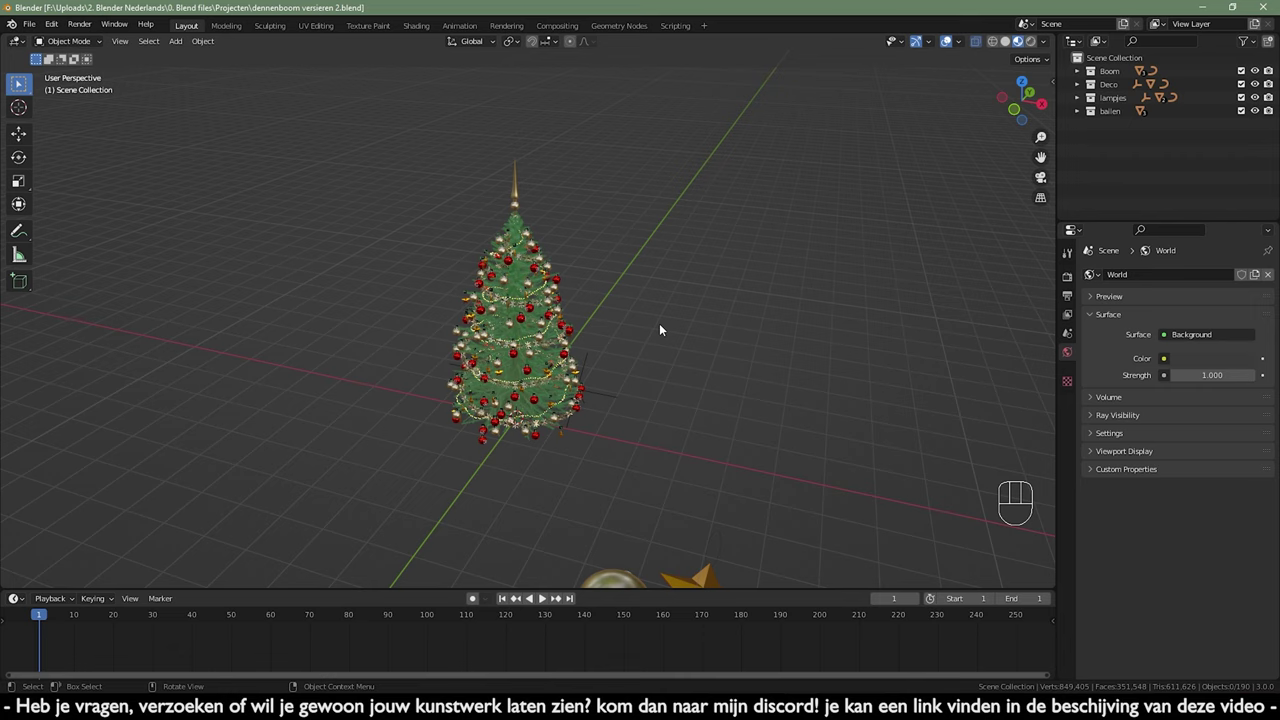
- From front view, add a camera and align it to the current view of the tree
{"action": "key", "text": "KP_1"}
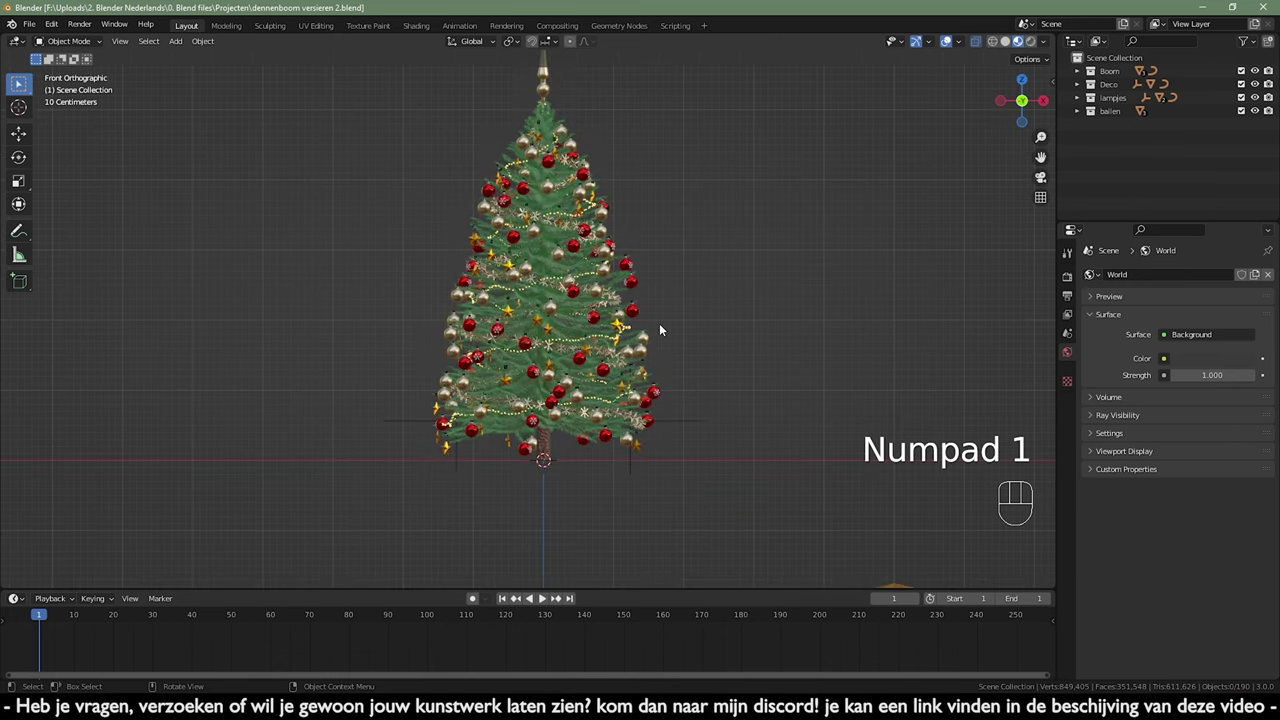
{"action": "key", "text": "shift+a"}
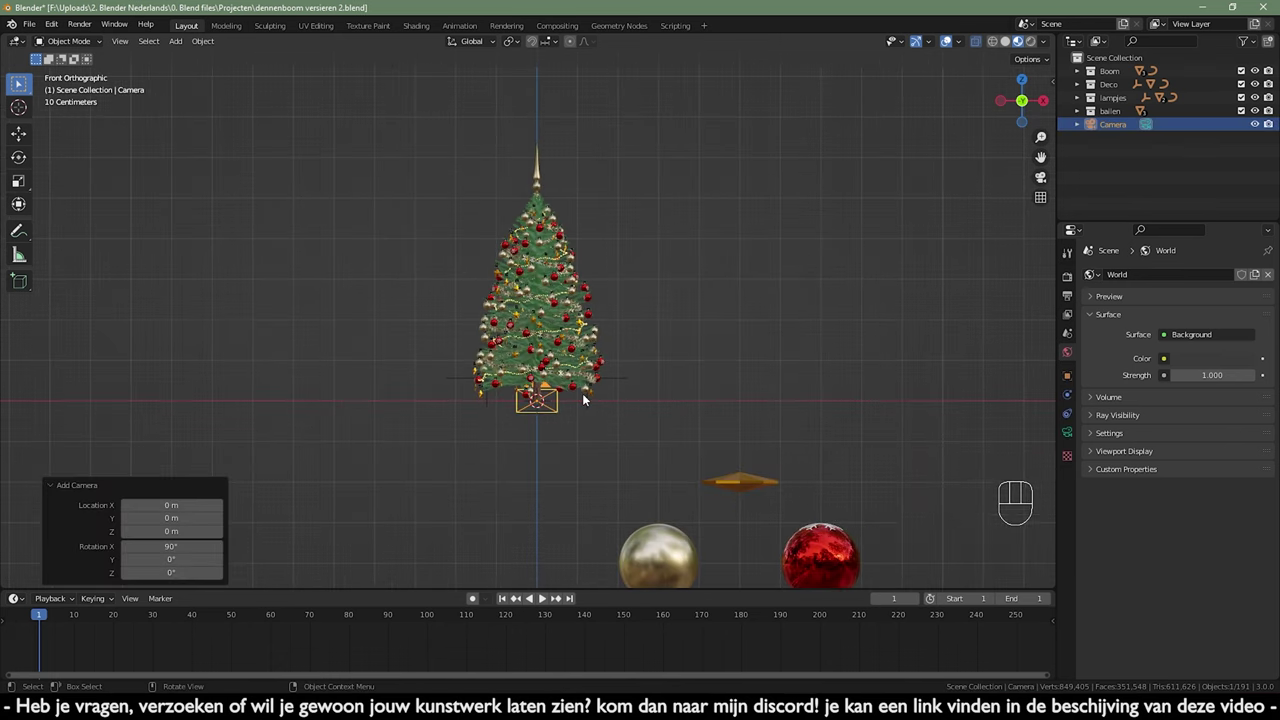
{"action": "key", "text": "ctrl+alt+KP_0"}
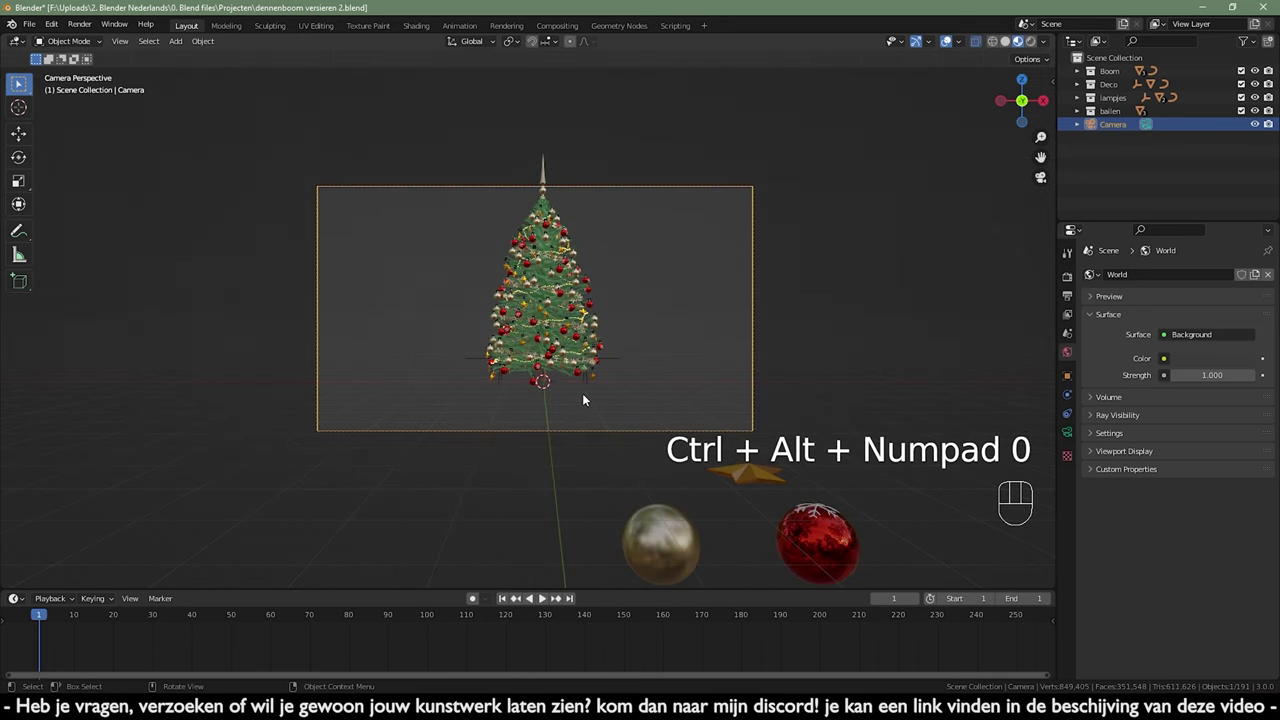
{"action": "left_click_drag", "start_coordinate": [606, 416], "coordinate": [608, 415]}
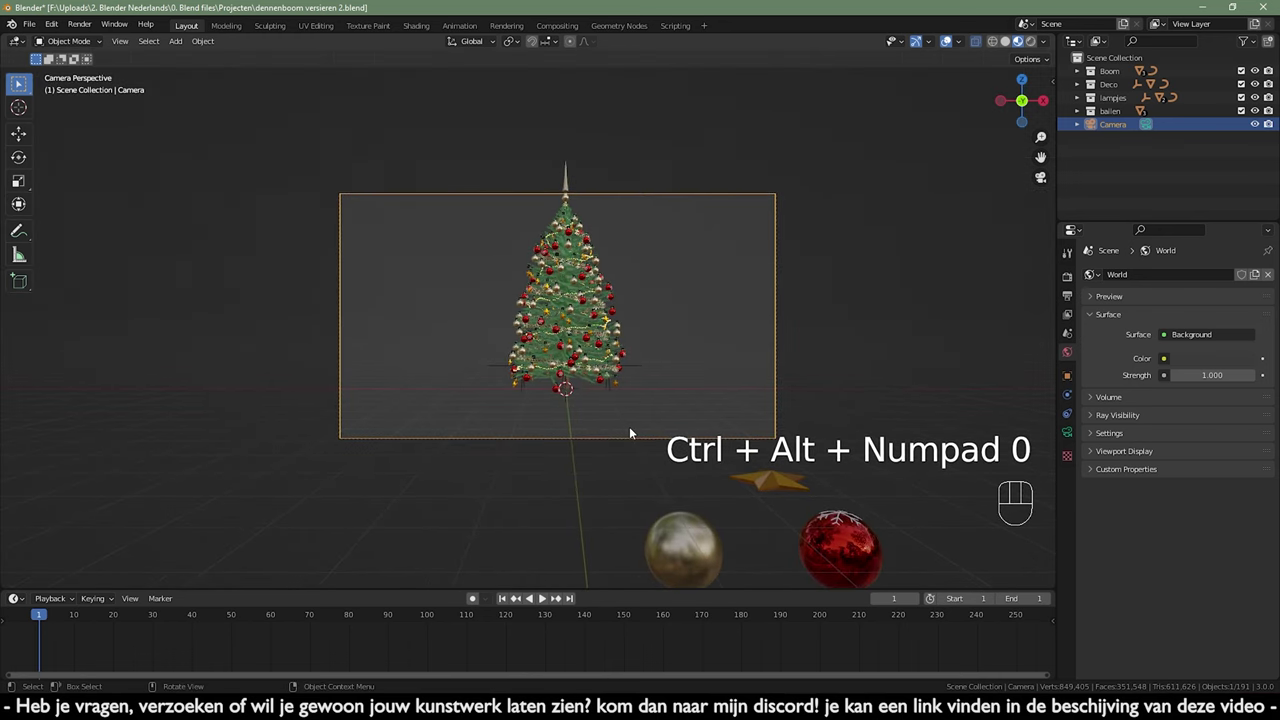
- Move the camera back and sideways so the tree sits toward the right of the frame
{"action": "key", "text": "g"}
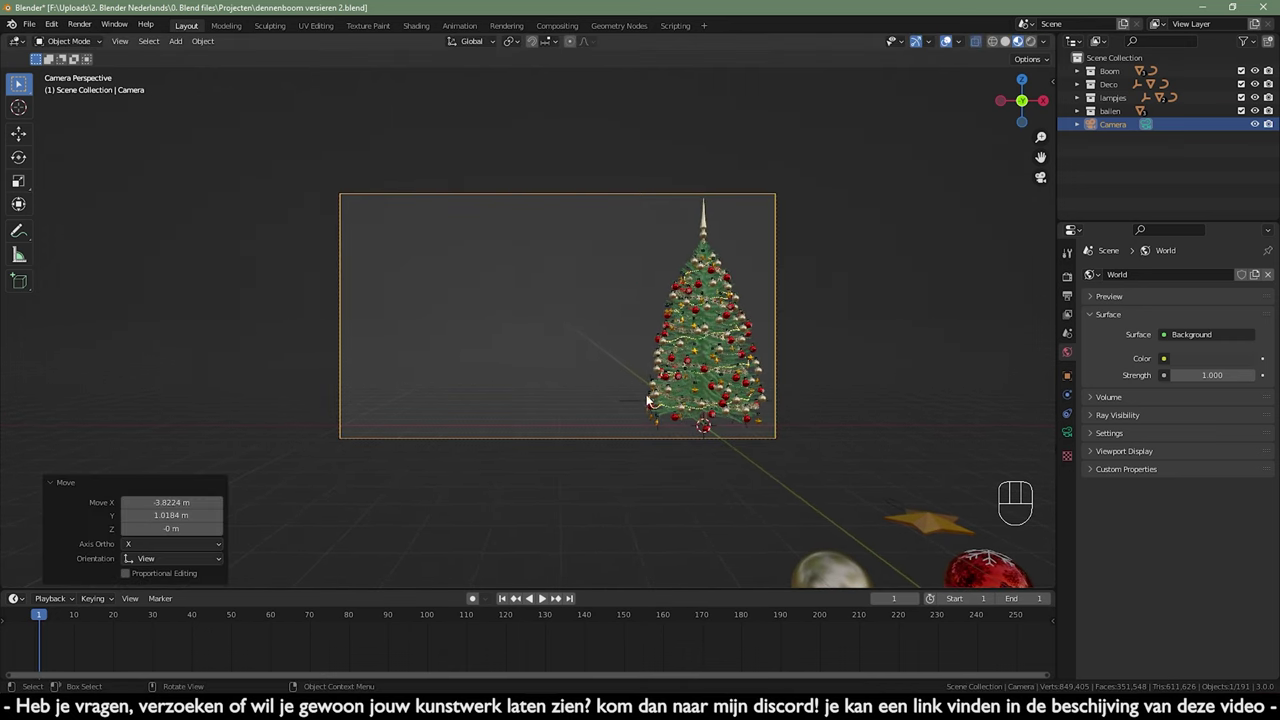
{"action": "key", "text": "g"}
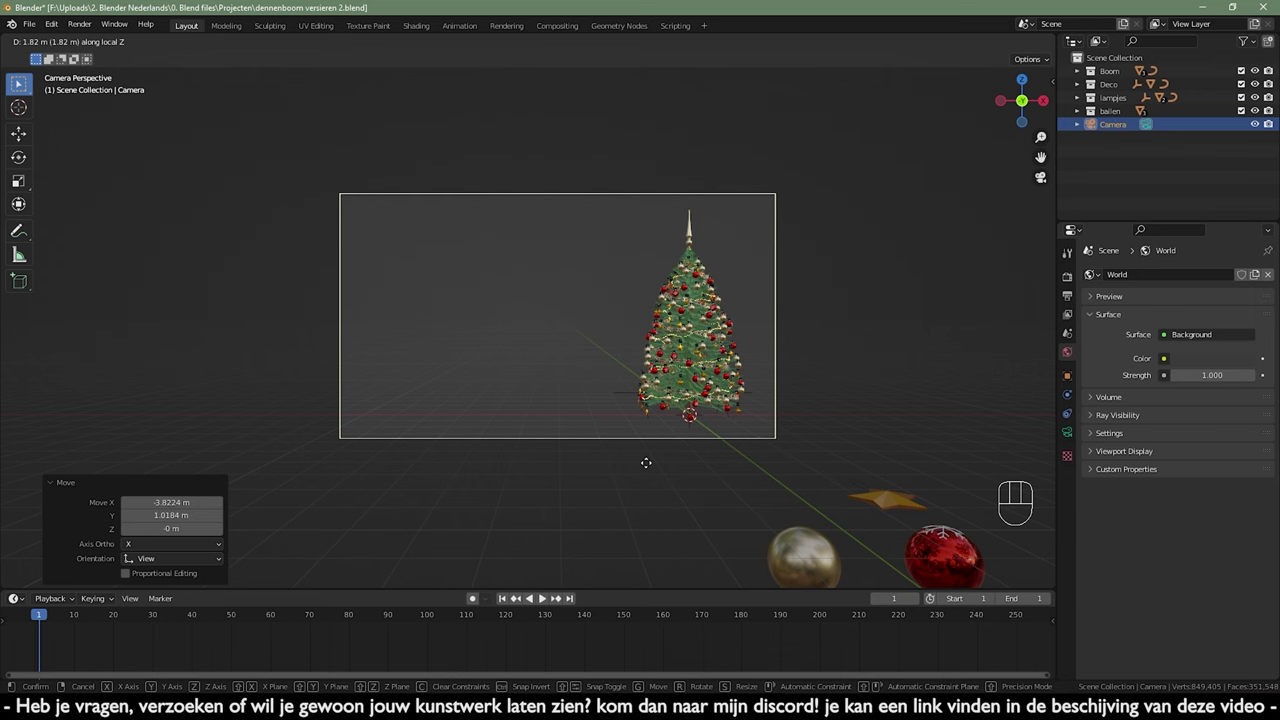
{"action": "key", "text": "g"}
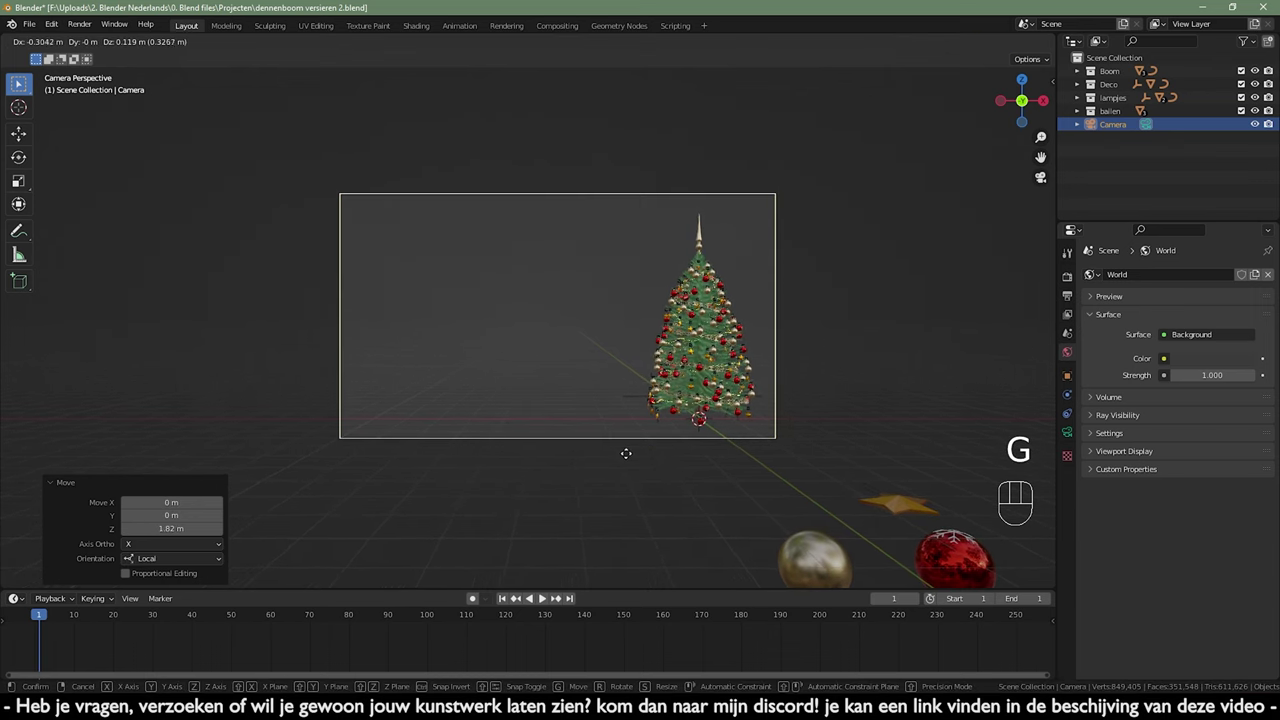
{"action": "left_click", "coordinate": [921, 388]}
- Add a plane beneath the tree and scale it up into a large floor
{"action": "left_click_drag", "start_coordinate": [646, 367], "coordinate": [547, 385]}
{"action": "key", "text": "shift+a"}
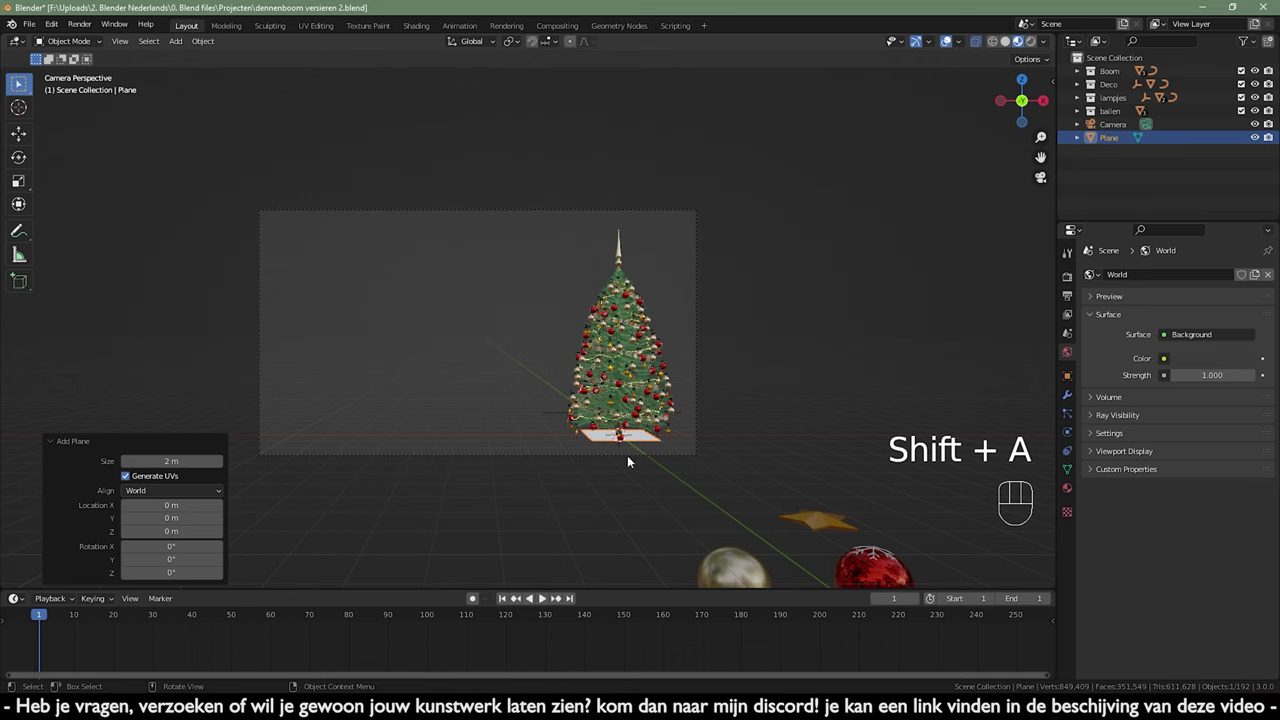
{"action": "key", "text": "Tab"}
{"action": "key", "text": "s"}
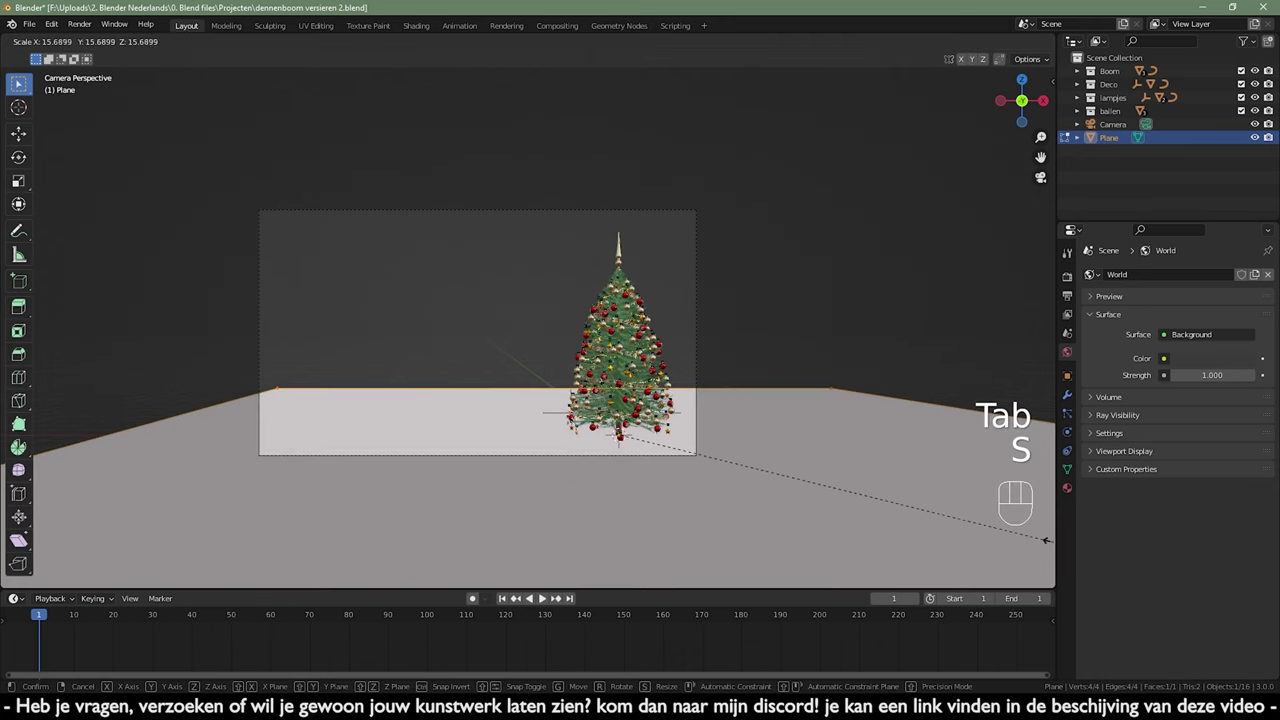
- Raise the plane's back edge into a backdrop wall and add a loop cut across it
{"action": "key", "text": "g"}
{"action": "key", "text": "x"}
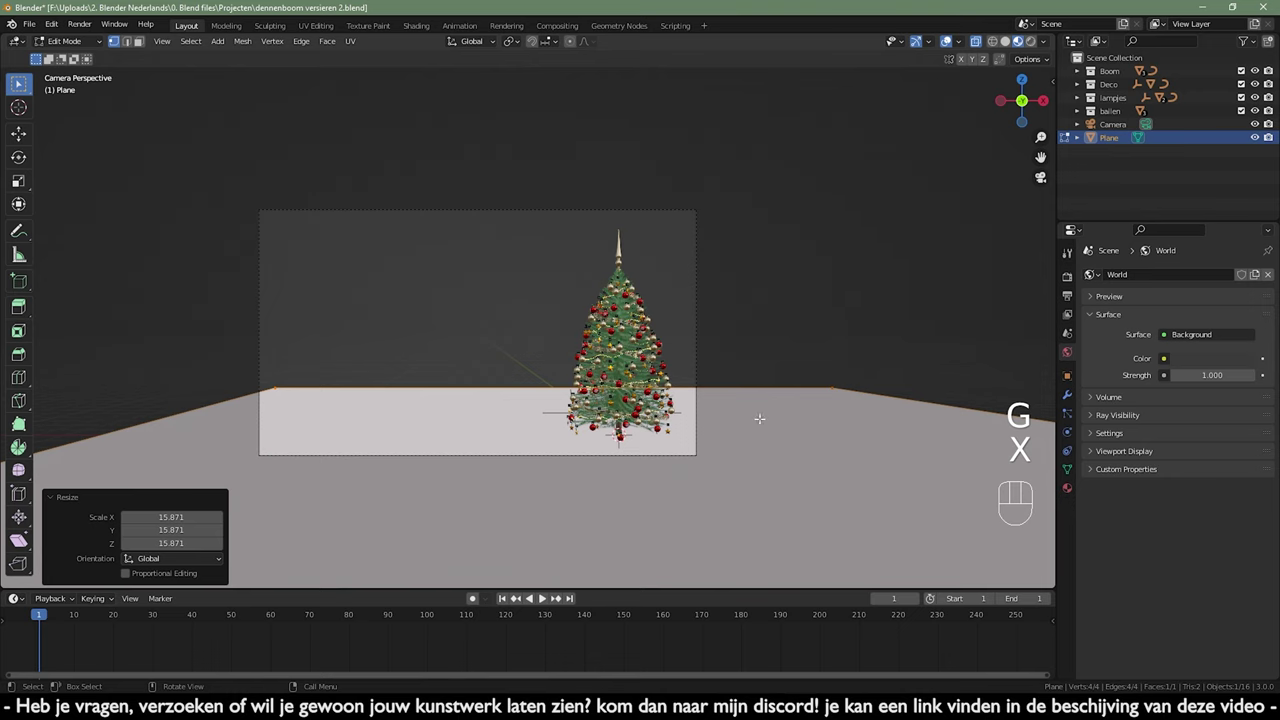
{"action": "key", "text": "g"}
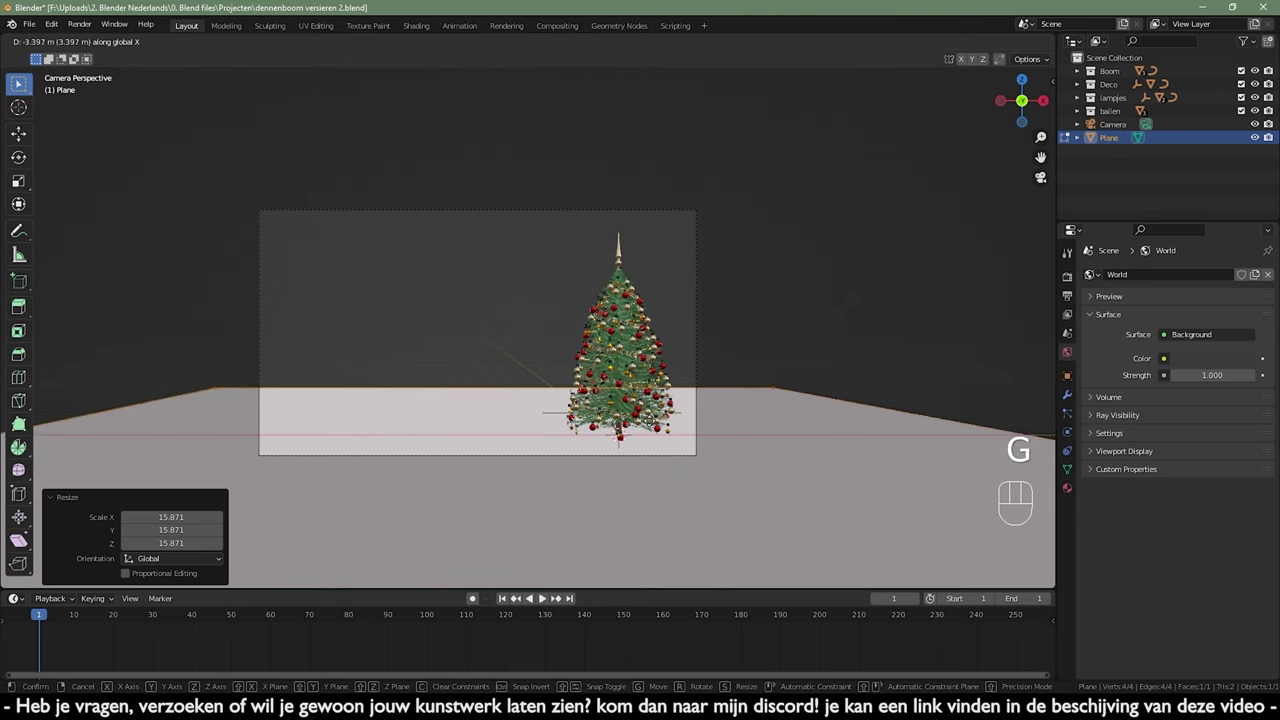
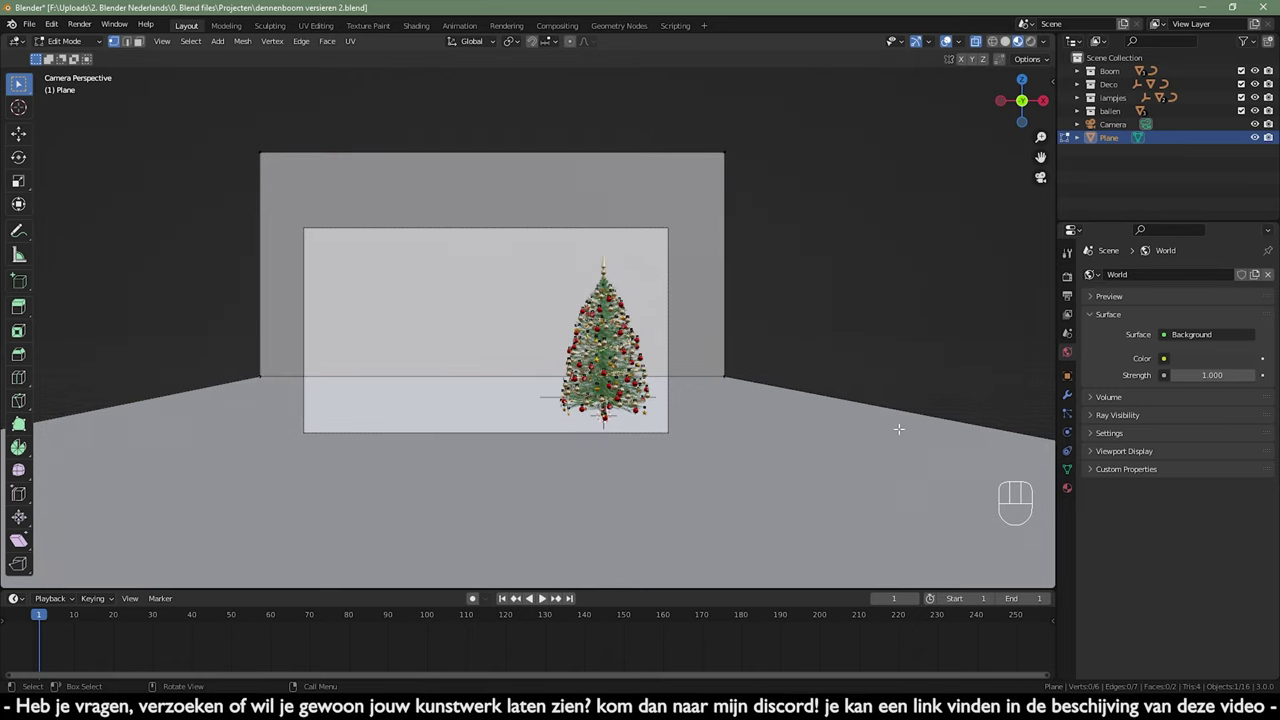
{"action": "key", "text": "ctrl+r"}
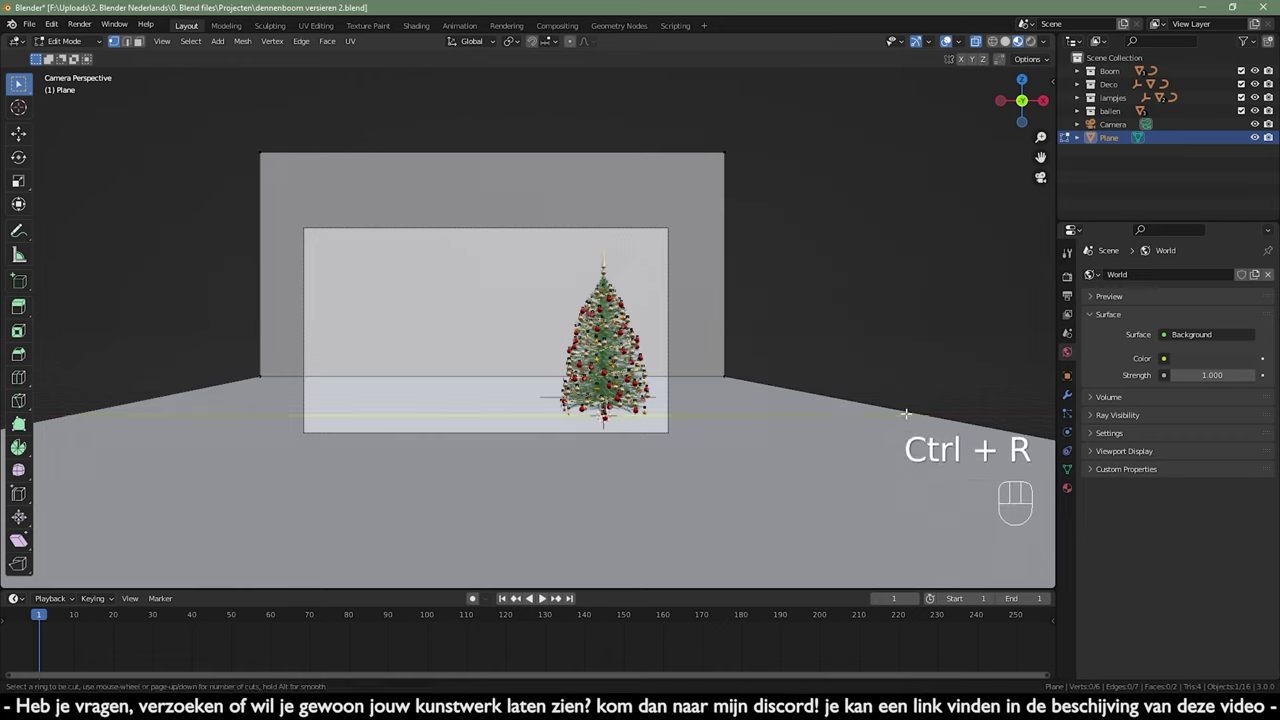
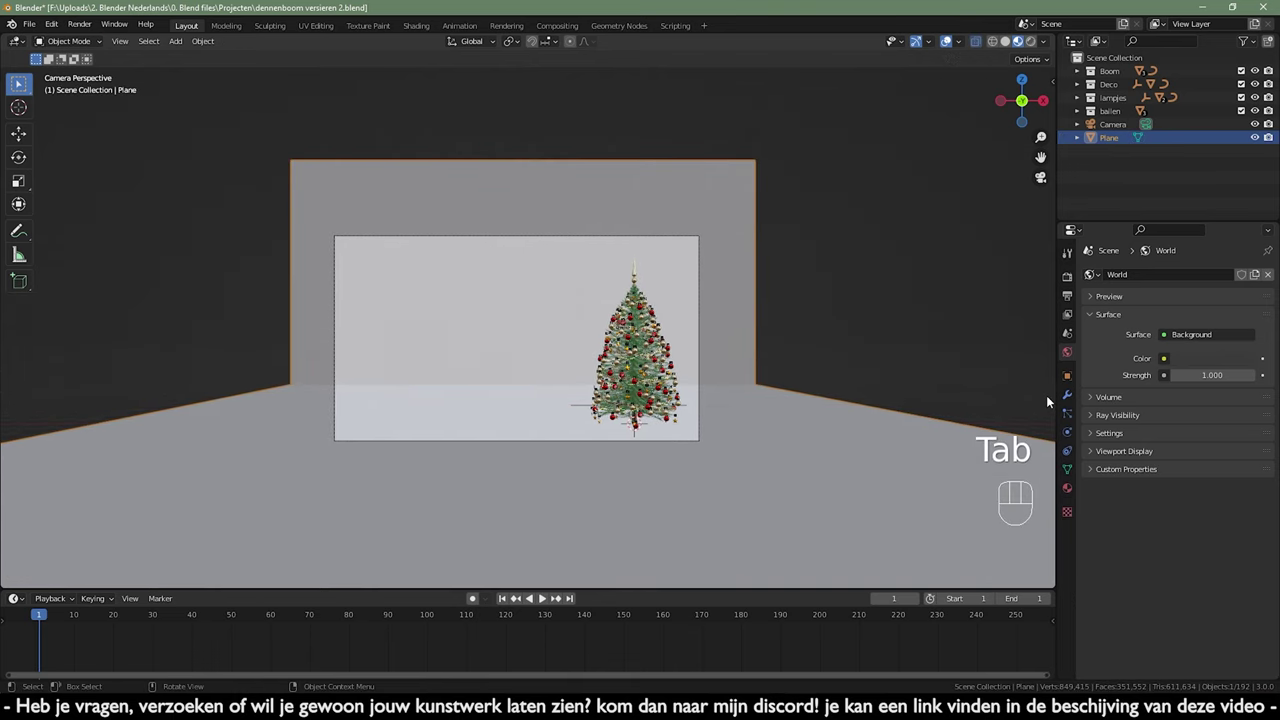
- Give the backdrop a level-2 Subdivision Surface and shade it smooth
{"action": "left_click", "coordinate": [1079, 403]}
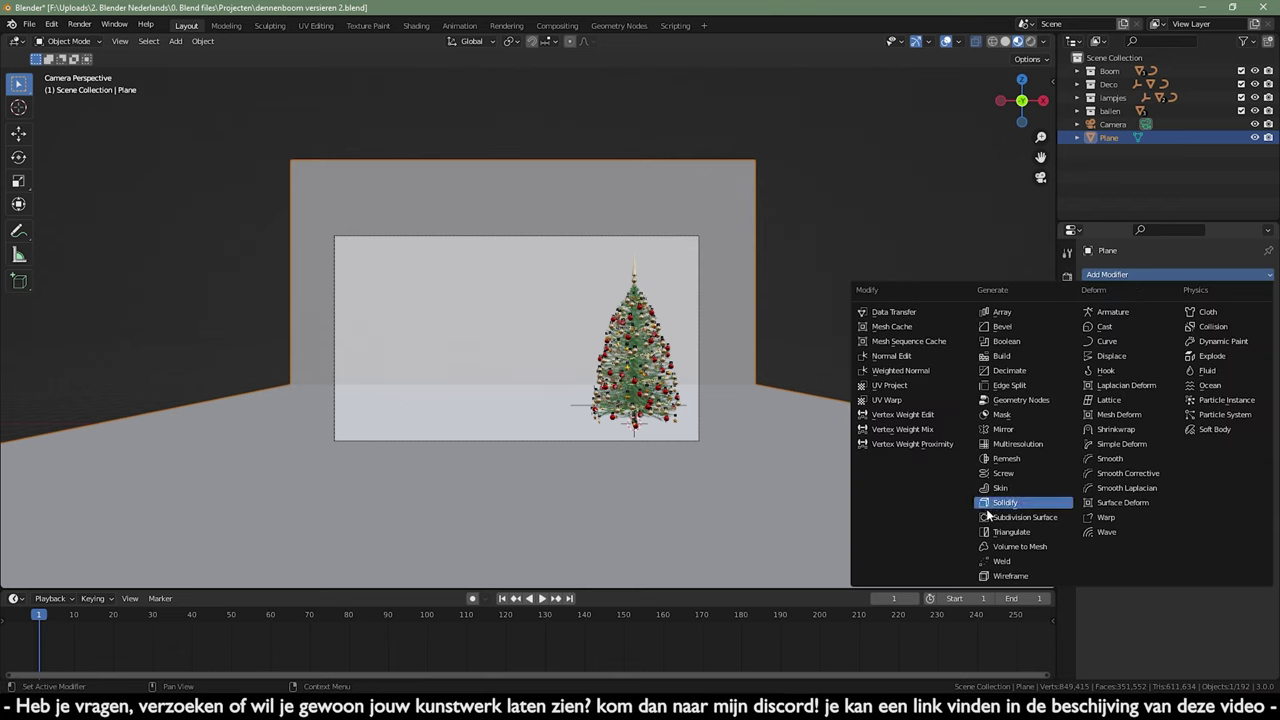
{"action": "left_click", "coordinate": [1218, 648]}
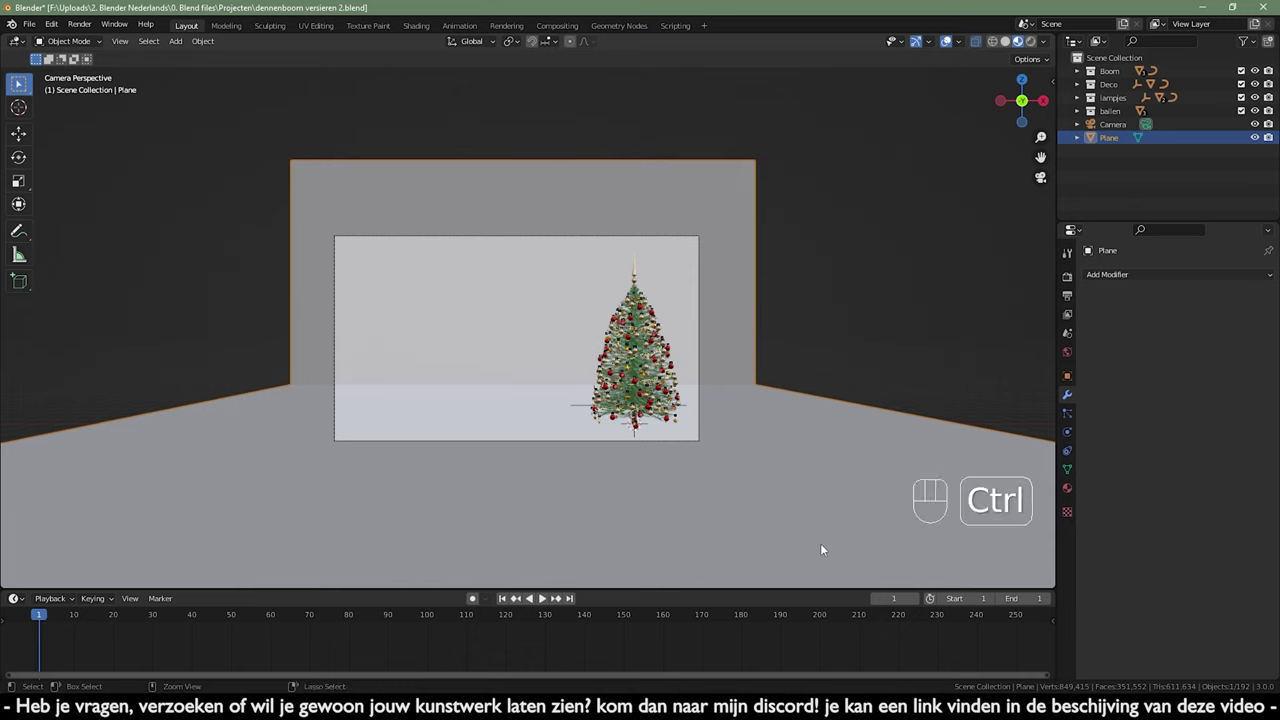
{"action": "key", "text": "ctrl+2"}
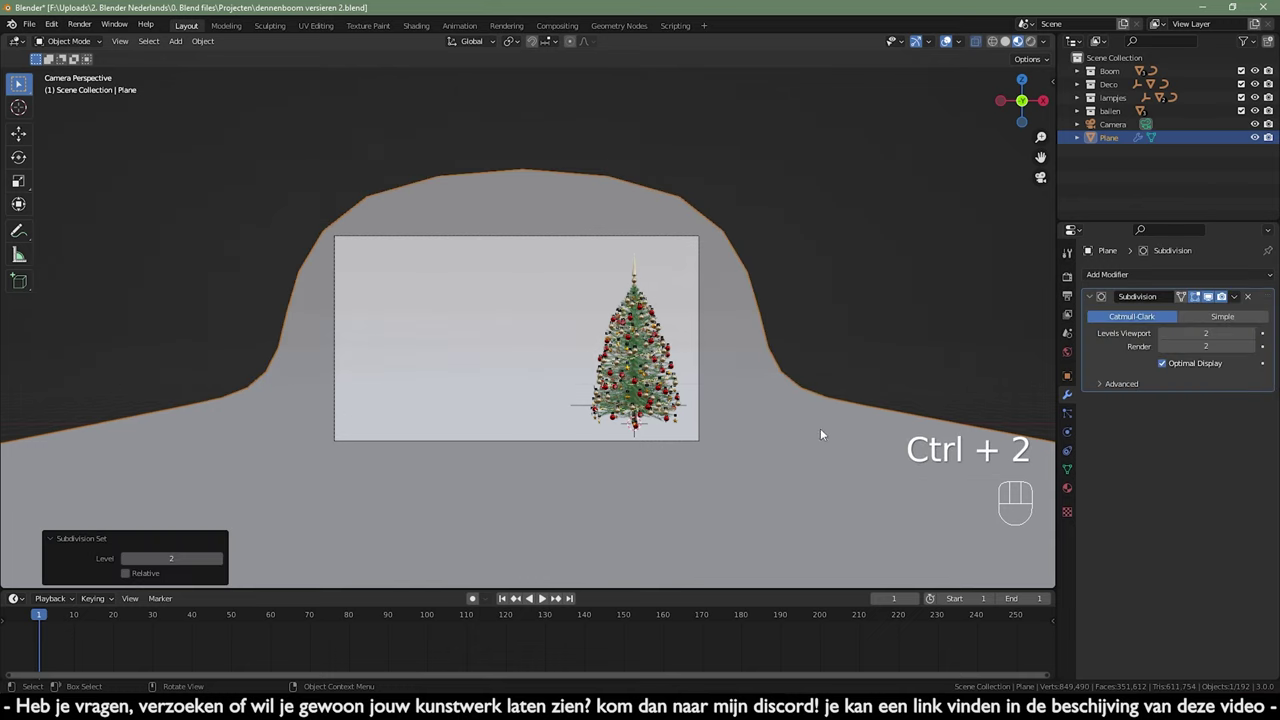
{"action": "right_click", "coordinate": [769, 413]}
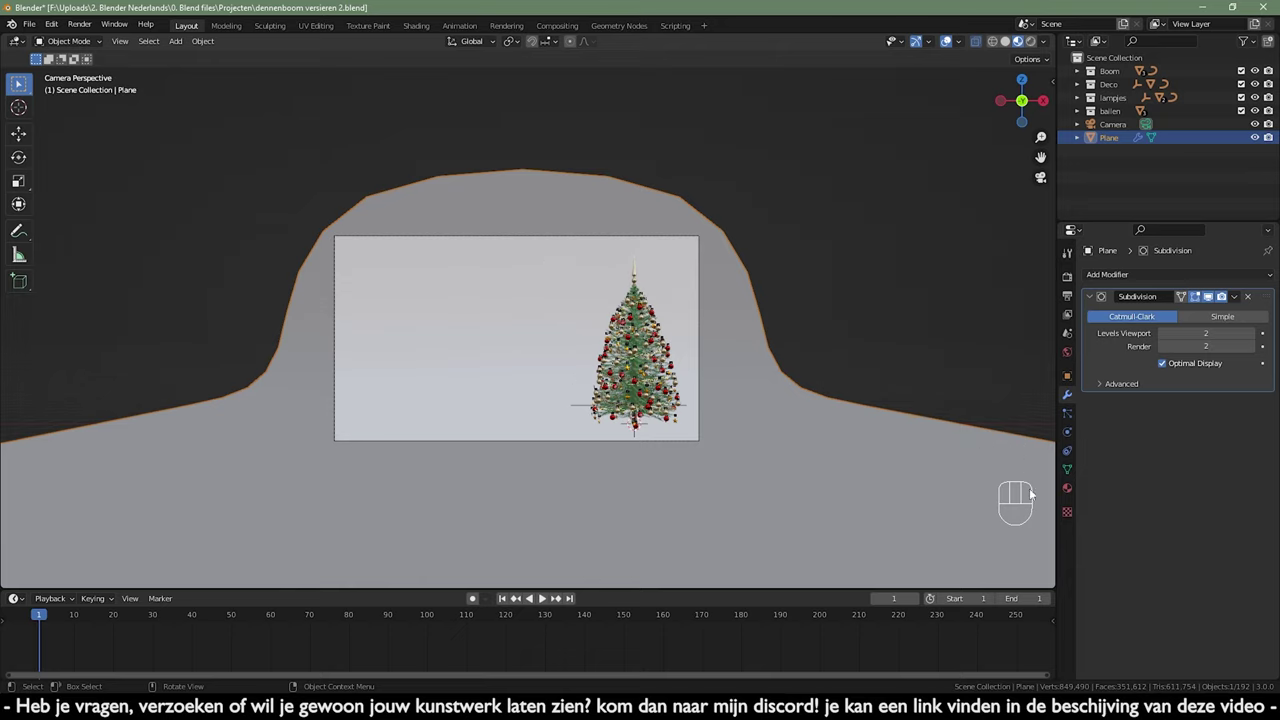
{"action": "left_click", "coordinate": [1069, 493]}
- Assign the backdrop a new material with a darkened base colour
{"action": "left_click", "coordinate": [1212, 336]}
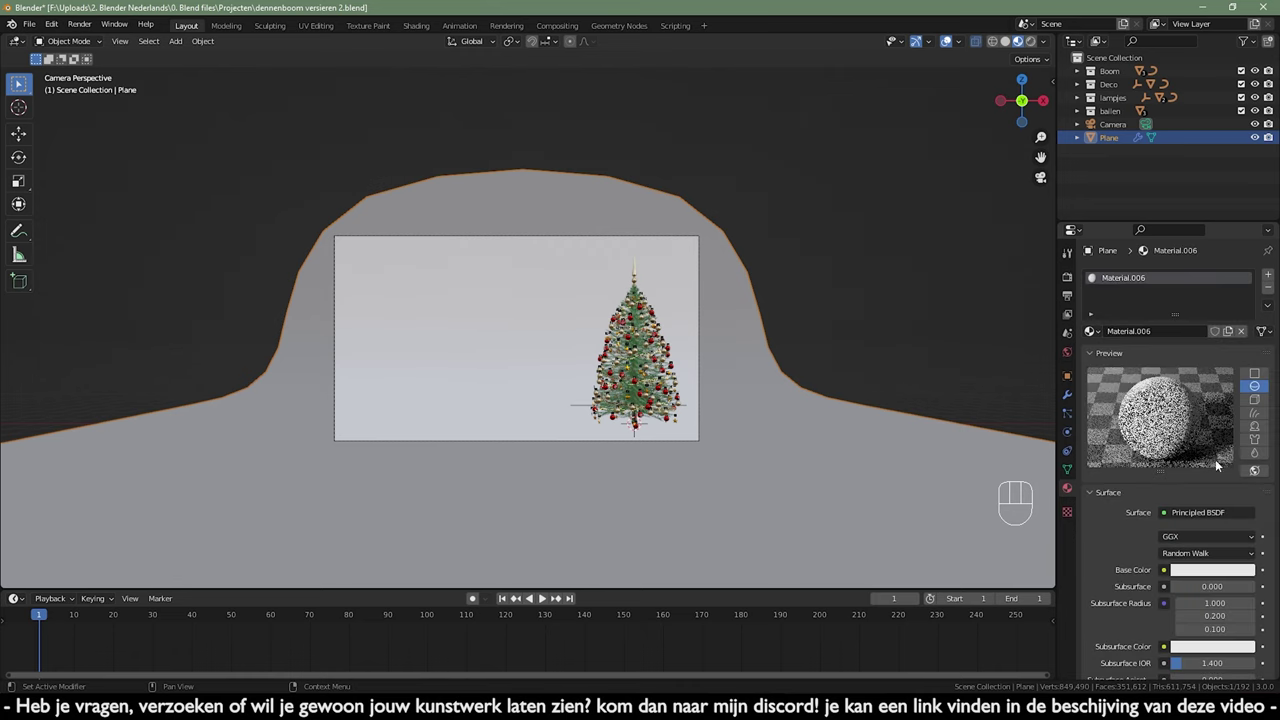
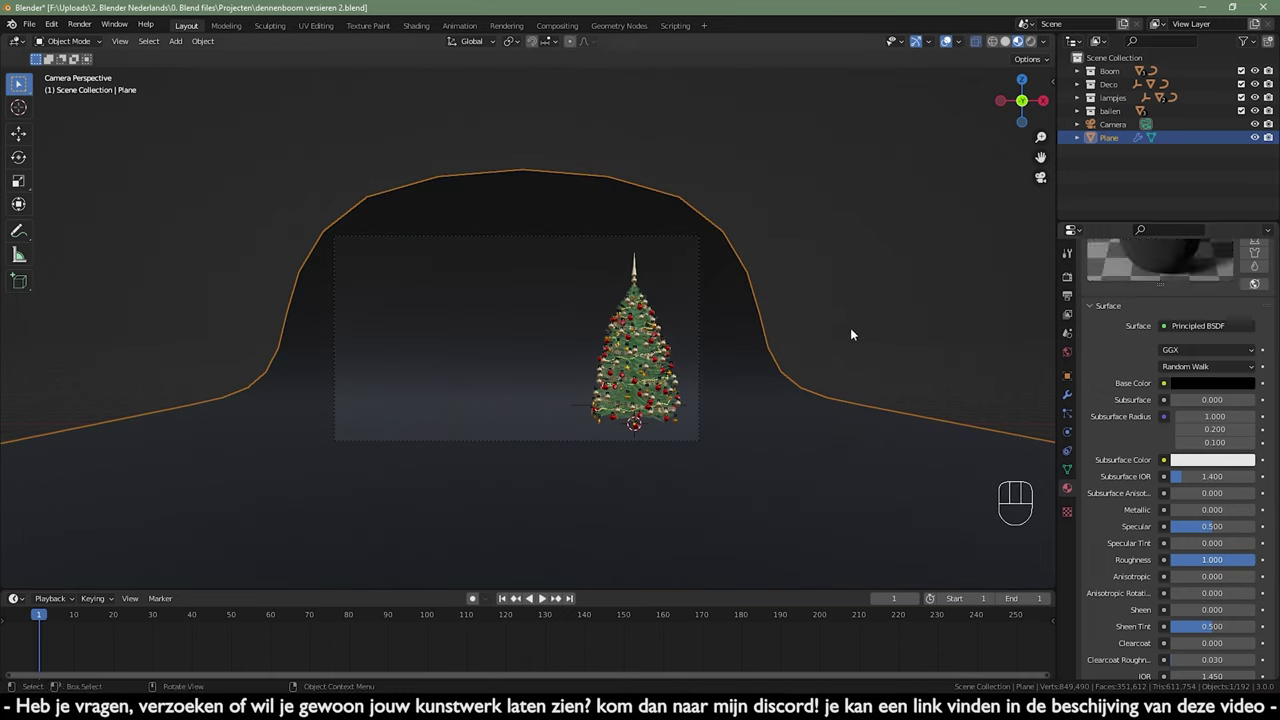
{"action": "left_click", "coordinate": [958, 311]}
{"action": "left_click_drag", "start_coordinate": [771, 348], "coordinate": [802, 344]}
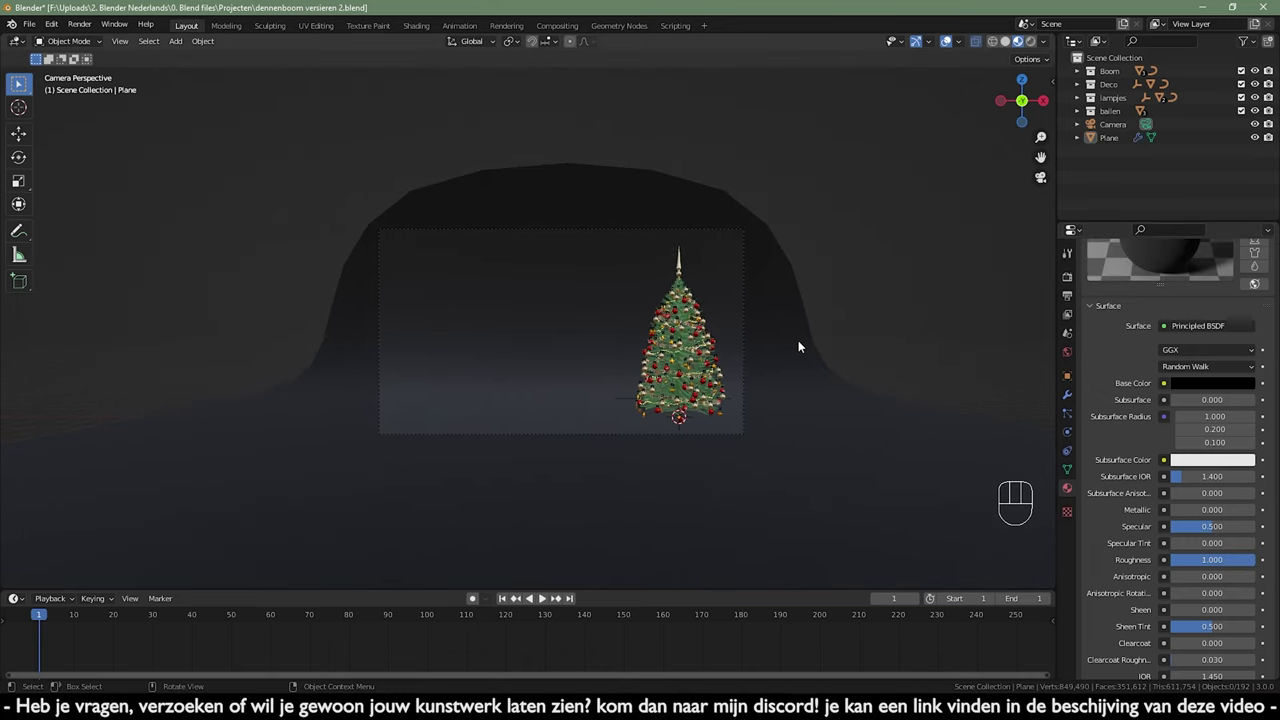
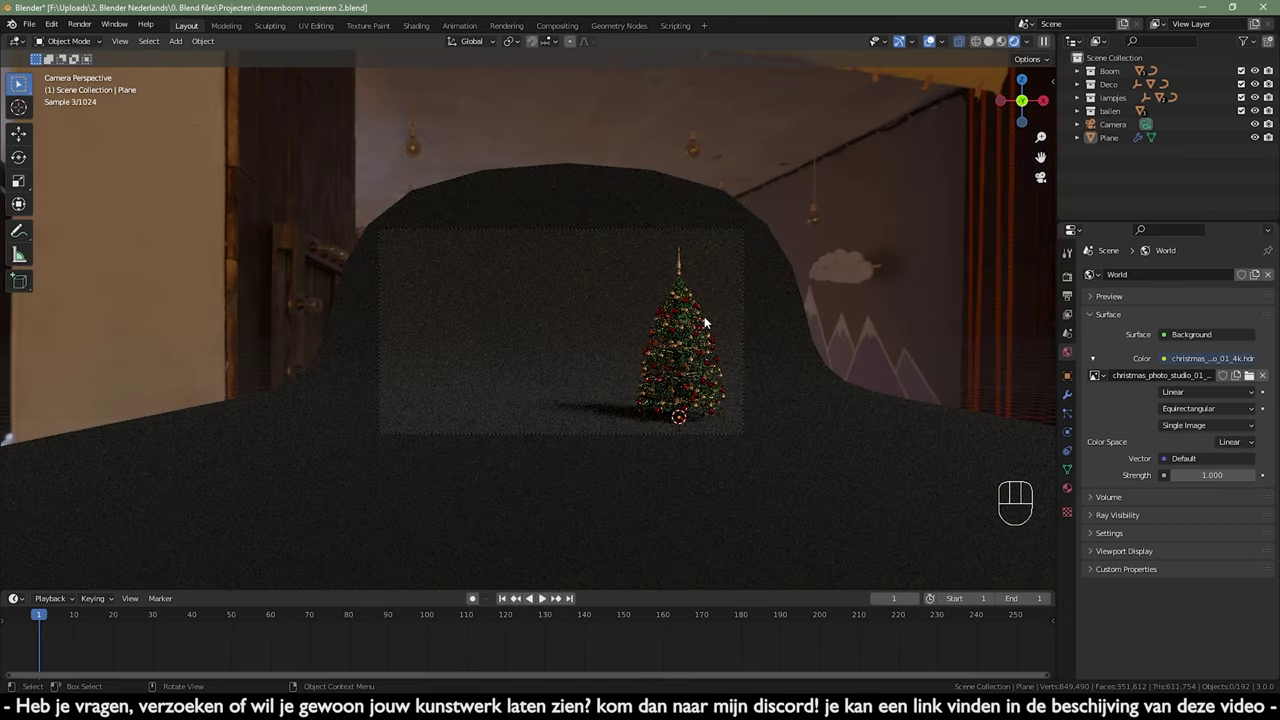
- Zoom into the tree to inspect the baubles and lights in the render preview
{"action": "left_click_drag", "start_coordinate": [621, 393], "coordinate": [587, 390]}
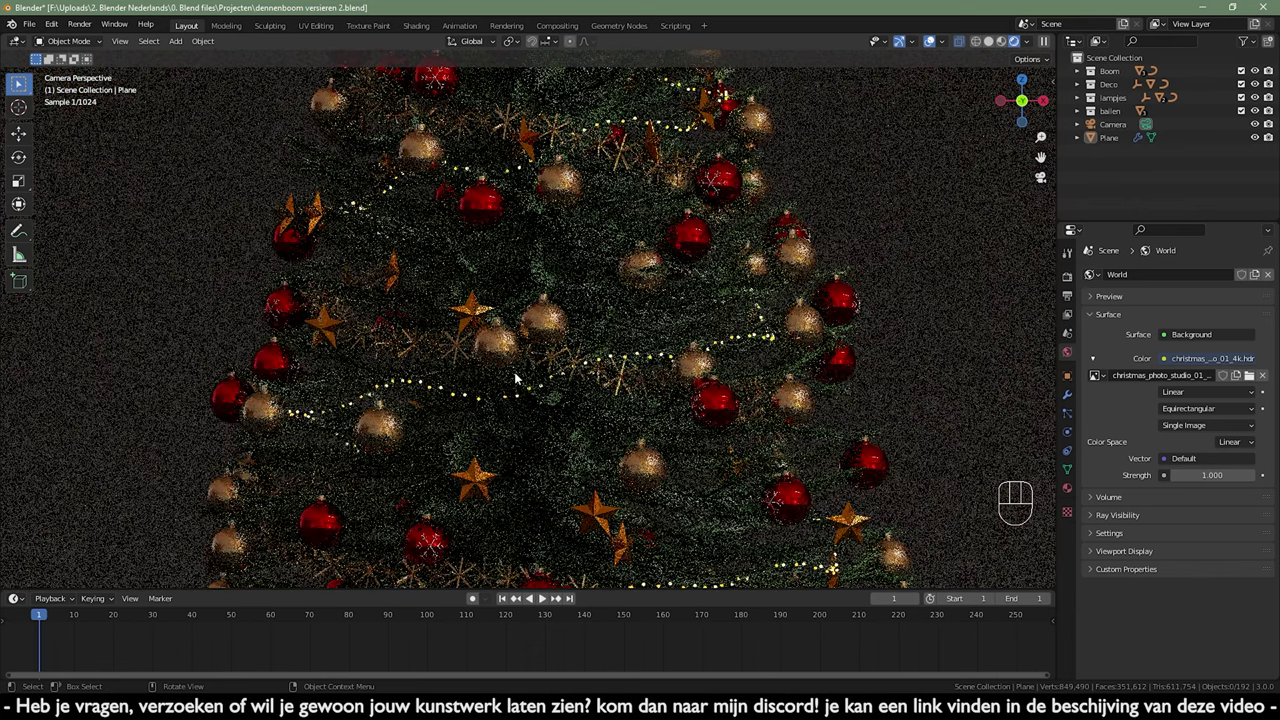
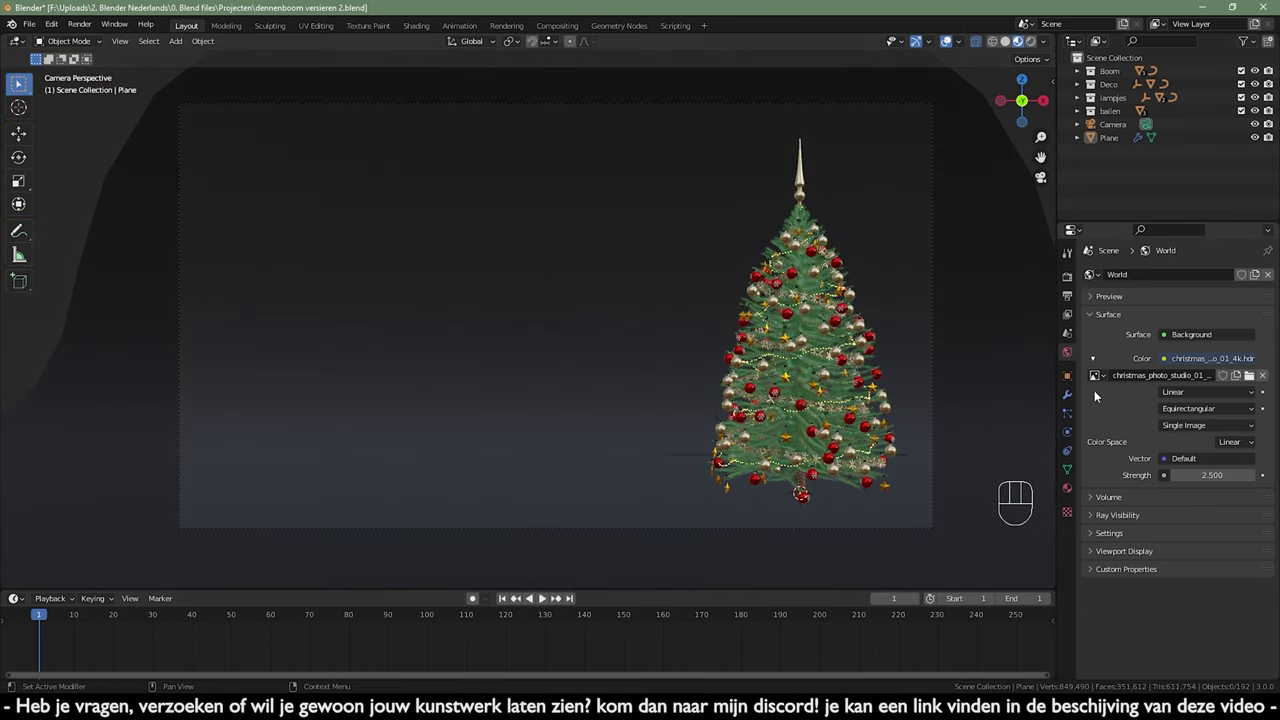
- Check the Output Properties colour setting, then show the Render Properties
{"action": "left_click", "coordinate": [1071, 301]}
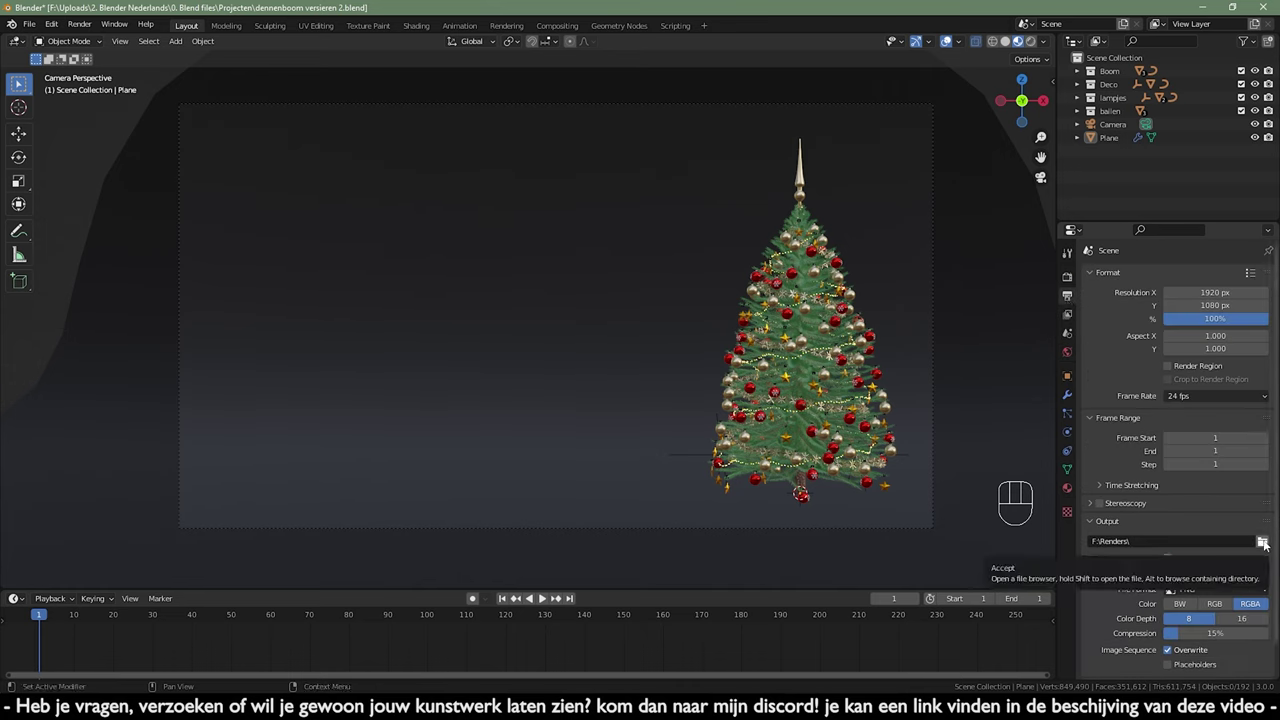
{"action": "left_click", "coordinate": [1071, 281]}
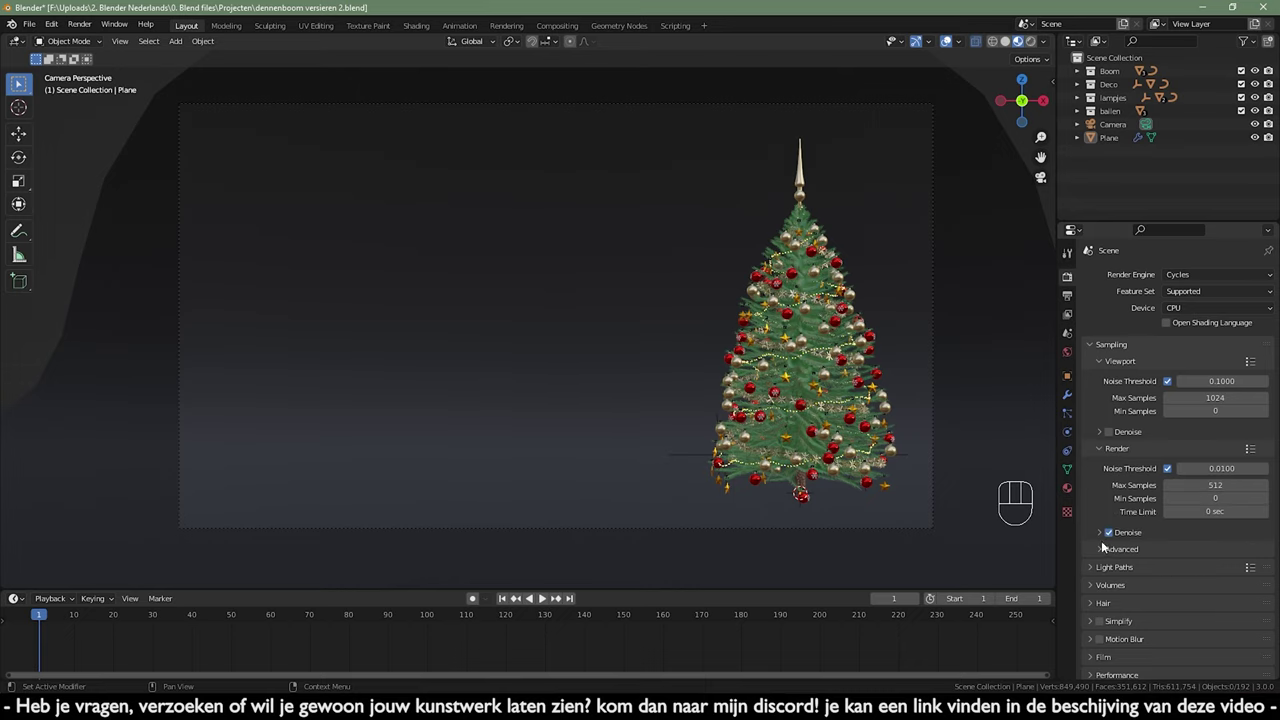
- Expand the Light Paths render settings with caustics and fast GI approximation
{"action": "left_click", "coordinate": [1111, 352]}
{"action": "left_click", "coordinate": [1121, 371]}
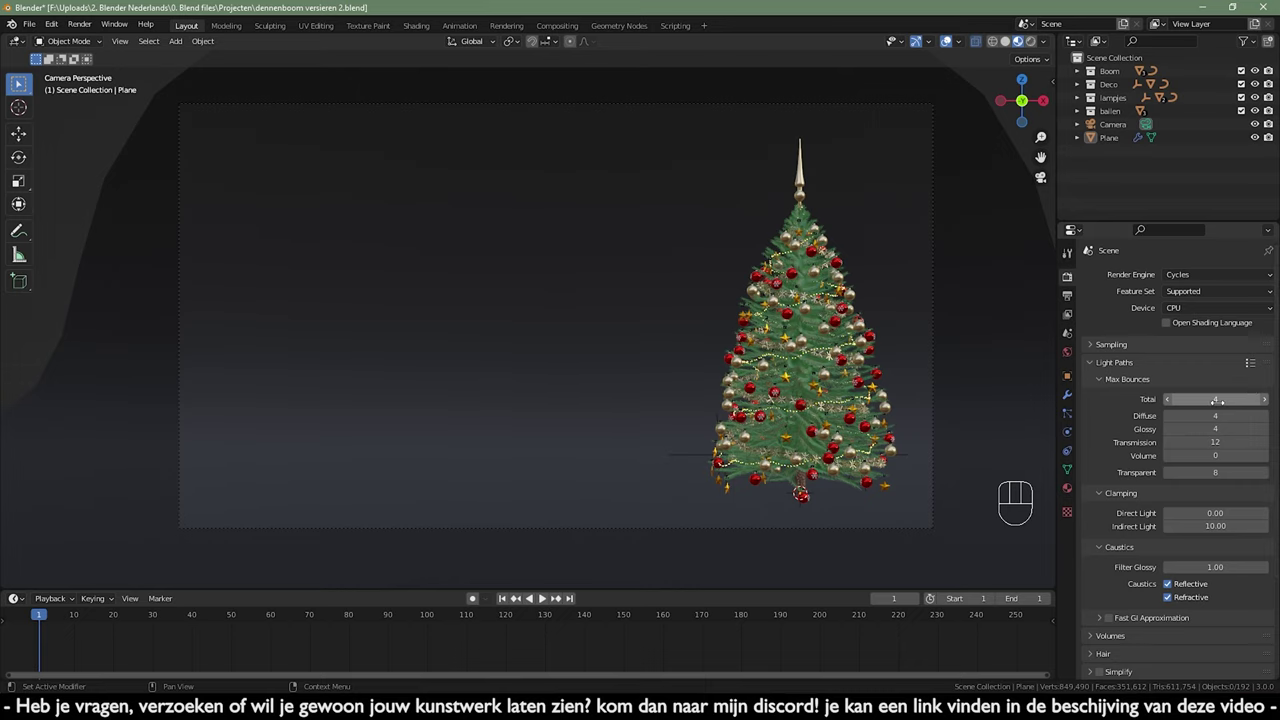
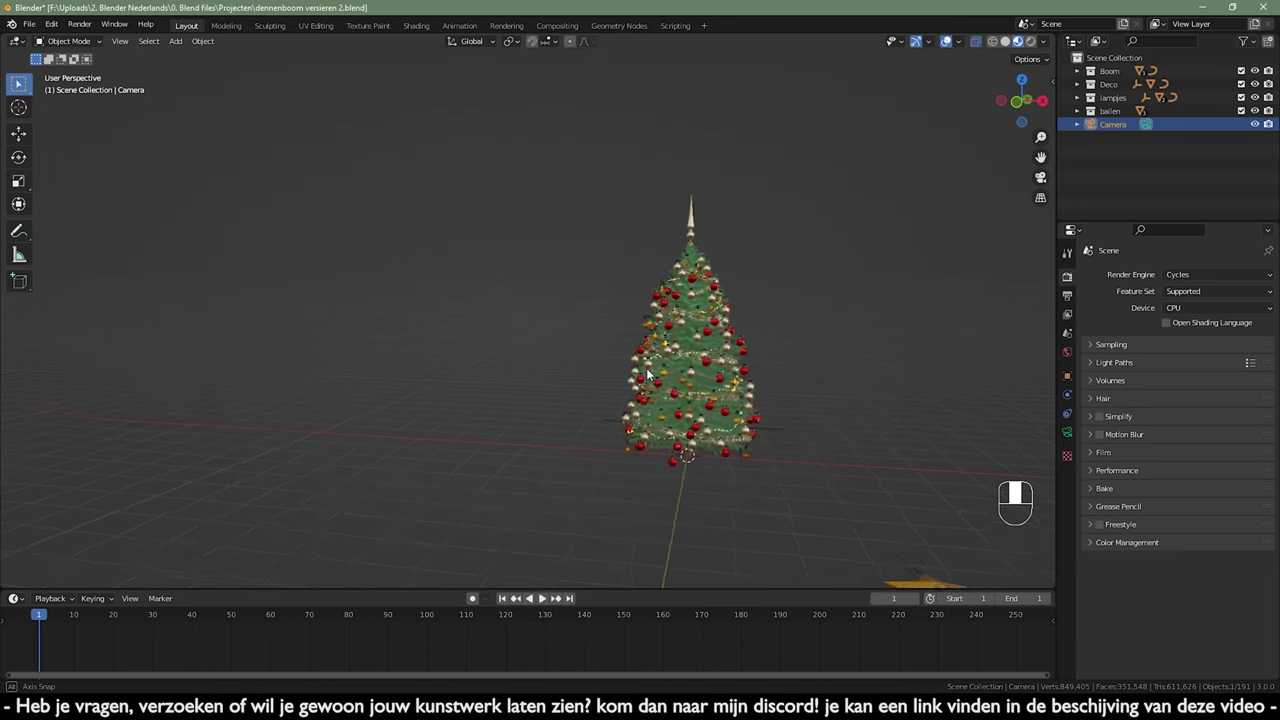
- Orbit and zoom the viewport in close on the red and gold baubles at the tree's side
{"action": "left_click_drag", "start_coordinate": [770, 414], "coordinate": [625, 377]}
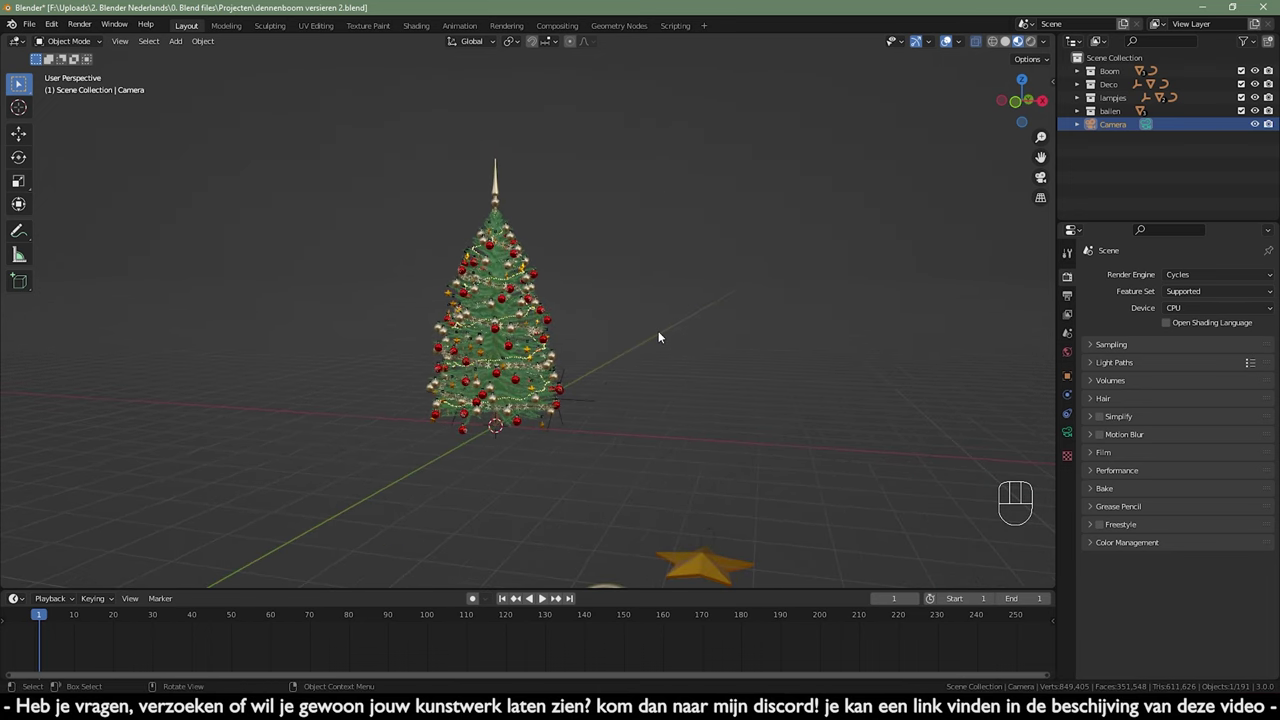
{"action": "left_click_drag", "start_coordinate": [657, 356], "coordinate": [629, 360]}
{"action": "left_click_drag", "start_coordinate": [672, 449], "coordinate": [689, 272]}
{"action": "left_click_drag", "start_coordinate": [689, 272], "coordinate": [716, 296]}
{"action": "left_click_drag", "start_coordinate": [716, 296], "coordinate": [590, 276]}
{"action": "left_click_drag", "start_coordinate": [580, 371], "coordinate": [560, 379]}
{"action": "left_click_drag", "start_coordinate": [563, 390], "coordinate": [571, 368]}
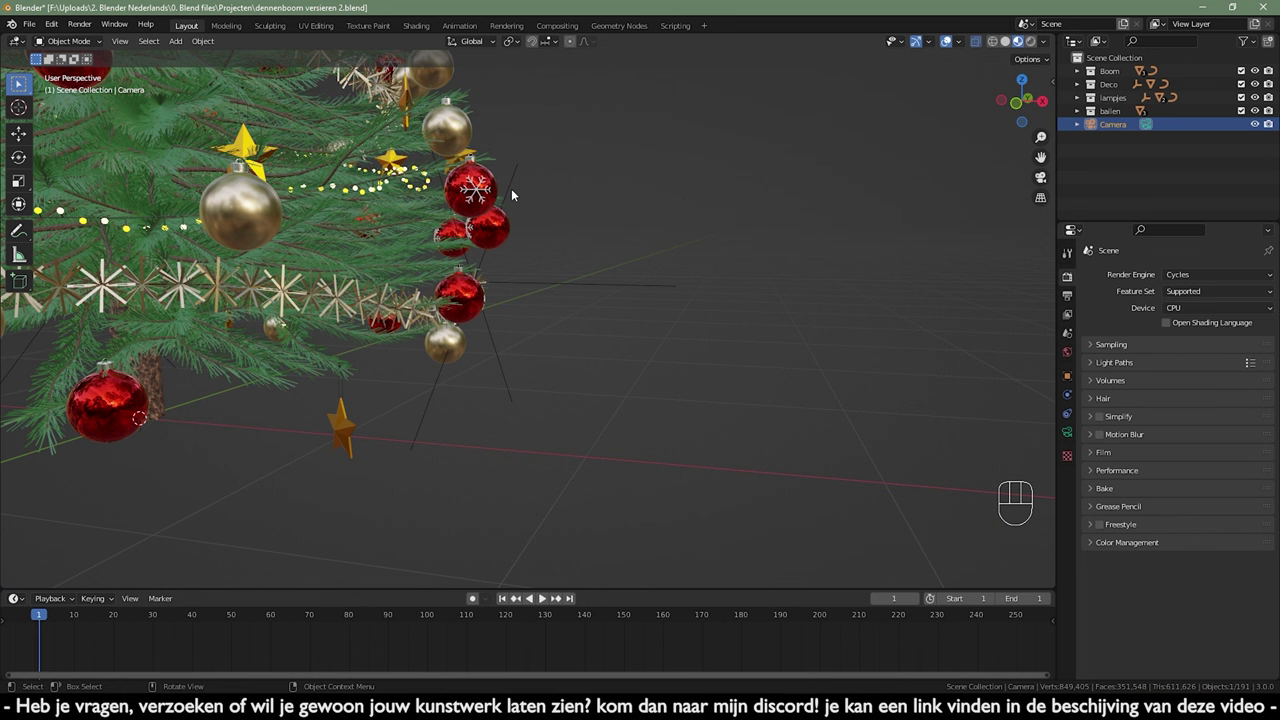
{"action": "left_click_drag", "start_coordinate": [643, 323], "coordinate": [638, 368]}
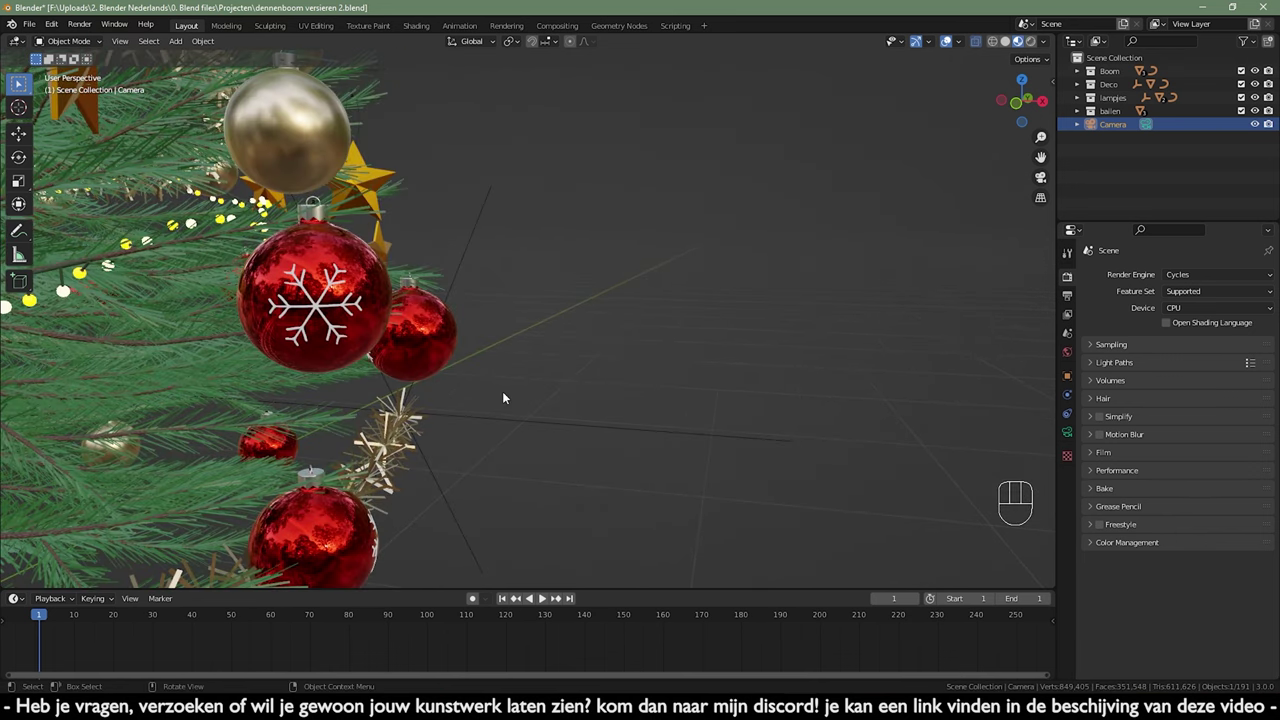
{"action": "middle_click", "coordinate": [580, 425]}
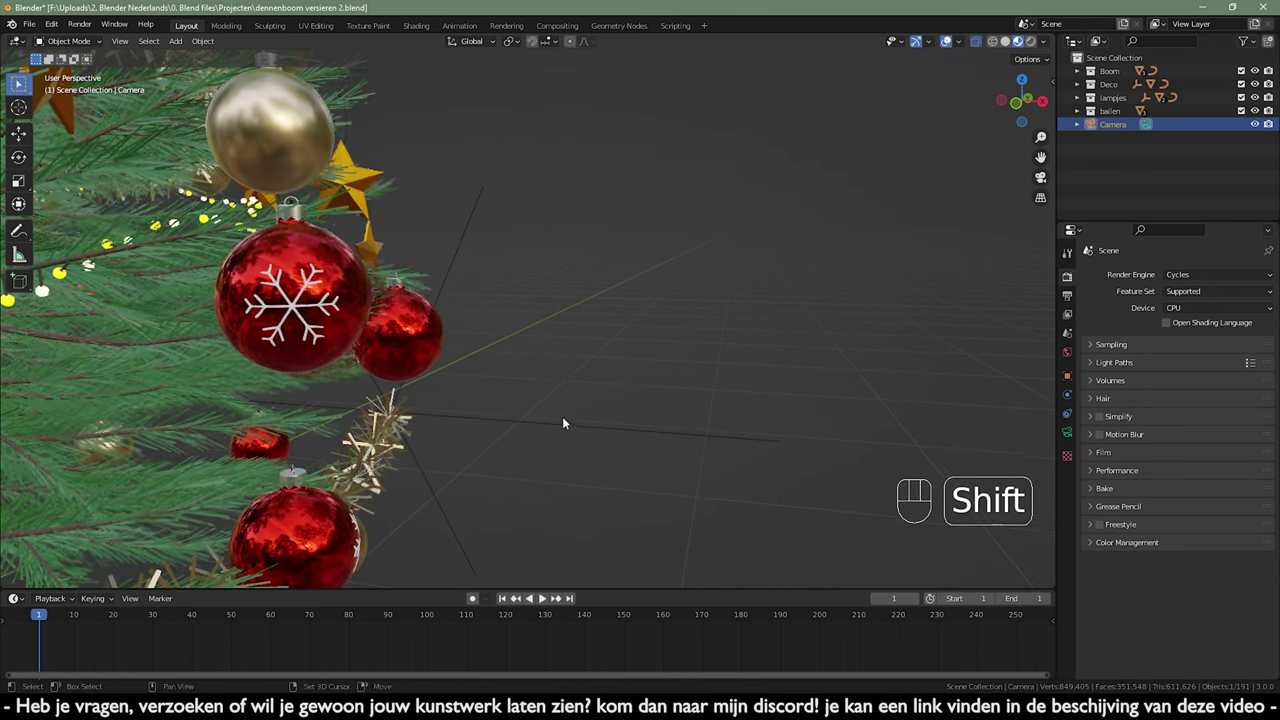
{"action": "left_click_drag", "start_coordinate": [544, 429], "coordinate": [543, 429]}
{"action": "middle_click", "coordinate": [551, 425]}
{"action": "left_click_drag", "start_coordinate": [560, 401], "coordinate": [544, 463]}
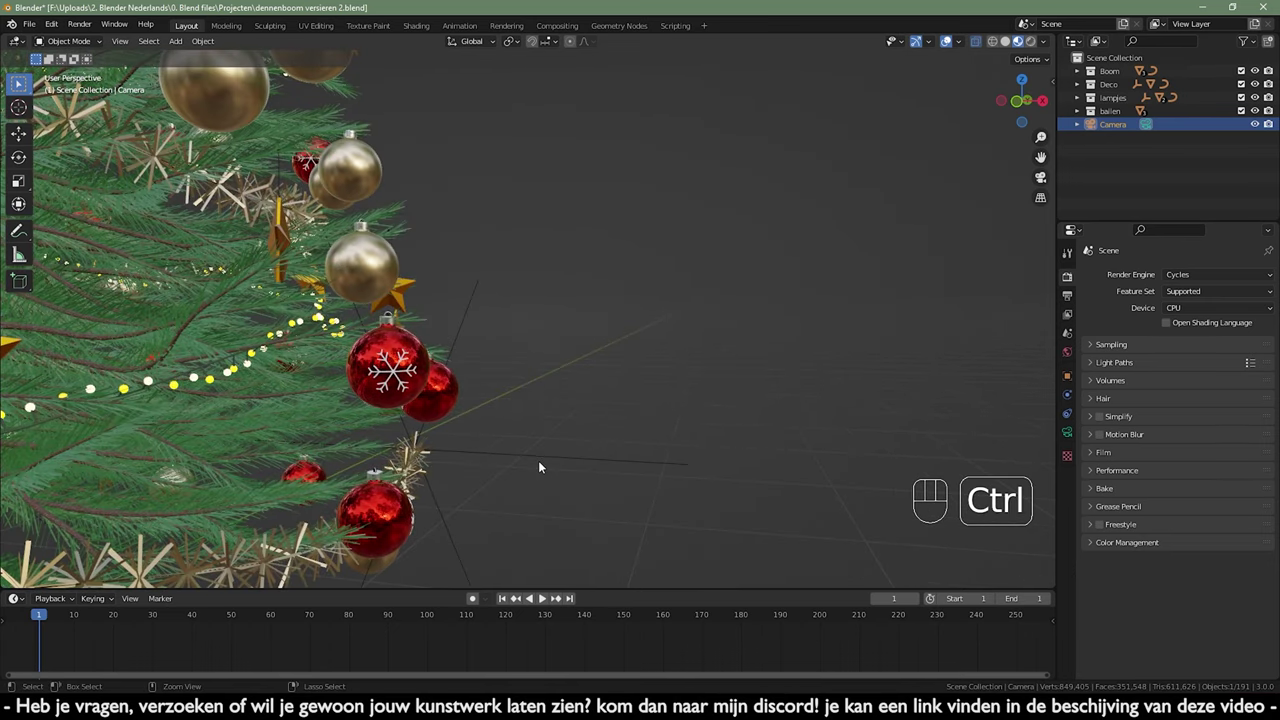
- Snap the camera to this close view and shift its framing of the ornaments
{"action": "key", "text": "ctrl+alt+KP_0"}
{"action": "left_click_drag", "start_coordinate": [380, 428], "coordinate": [662, 443]}
{"action": "left_click_drag", "start_coordinate": [600, 366], "coordinate": [457, 403]}
{"action": "left_click_drag", "start_coordinate": [501, 404], "coordinate": [526, 402]}
- Nudge the camera and rotate it about Z by roughly 2.6° so the ornaments line the frame's left
{"action": "key", "text": "g"}
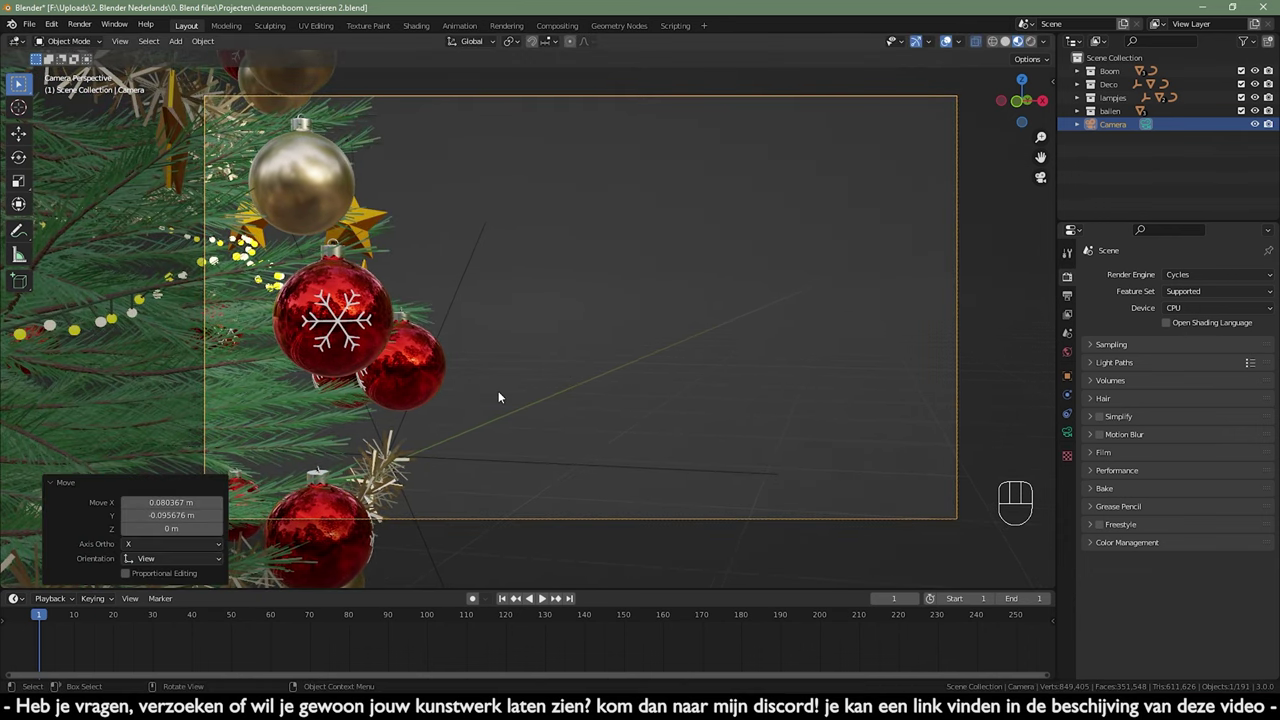
{"action": "key", "text": "r"}
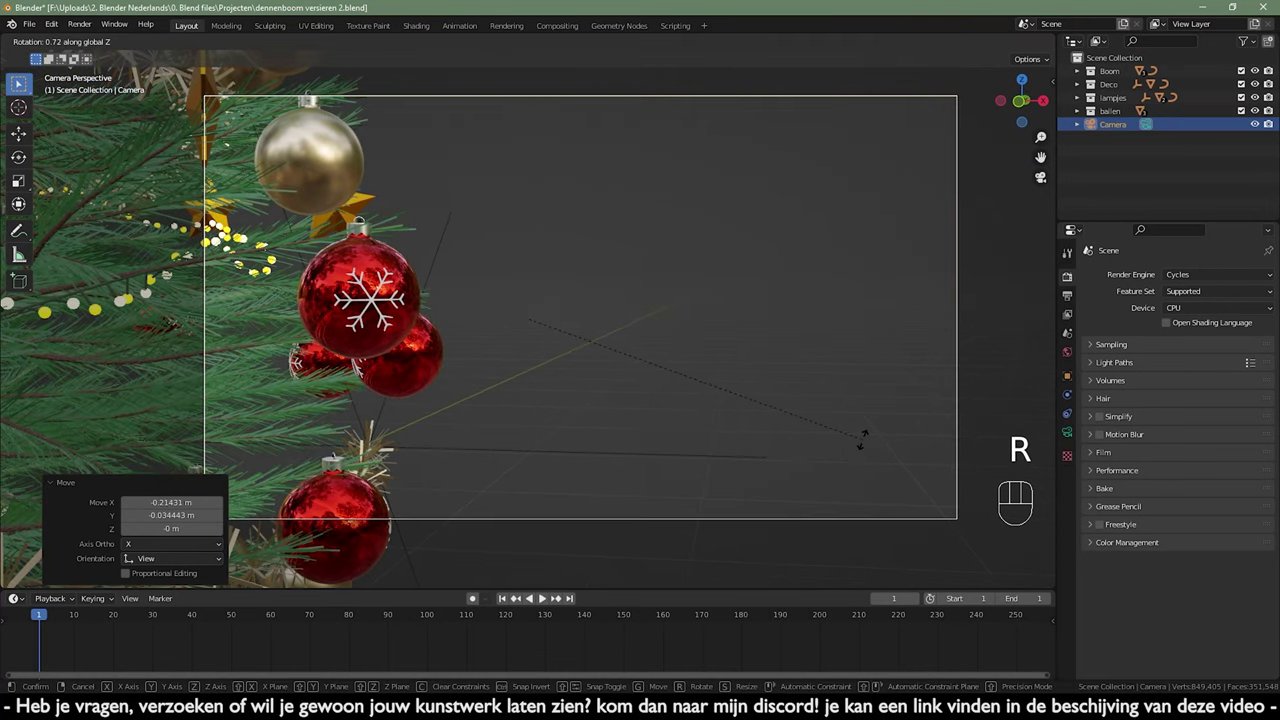
{"action": "key", "text": "g"}
{"action": "key", "text": "r"}
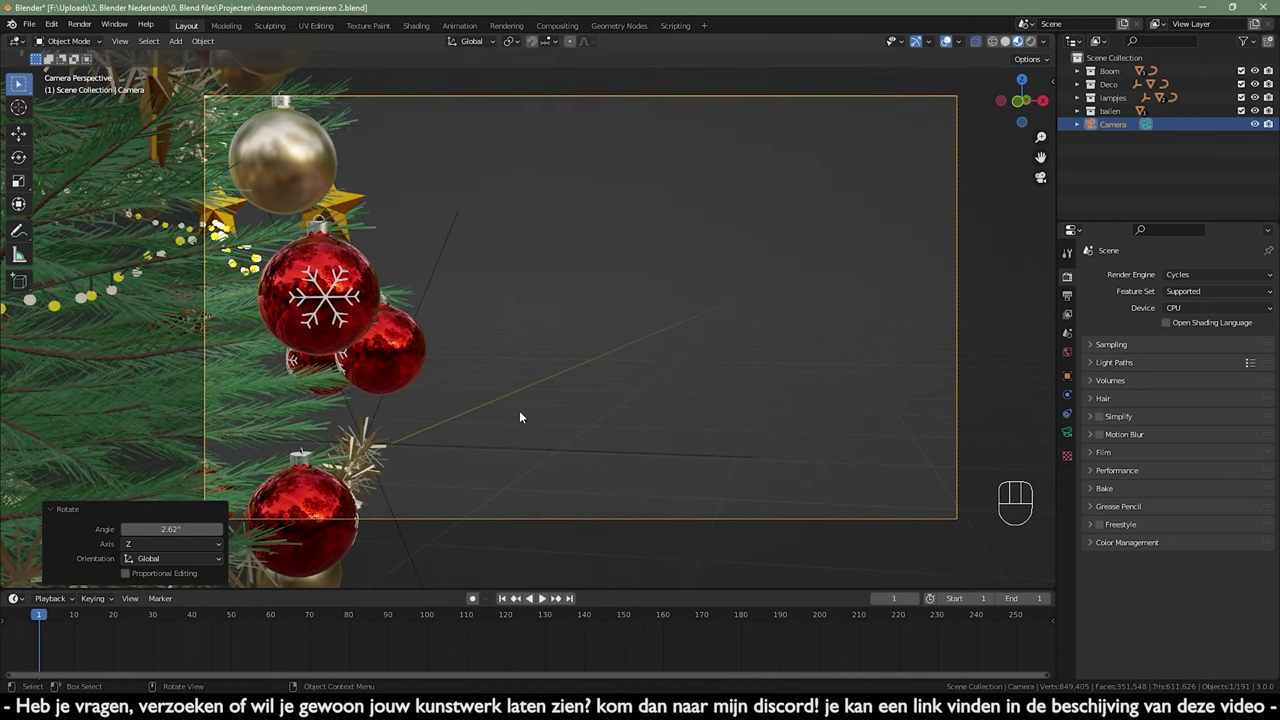
{"action": "key", "text": "g"}
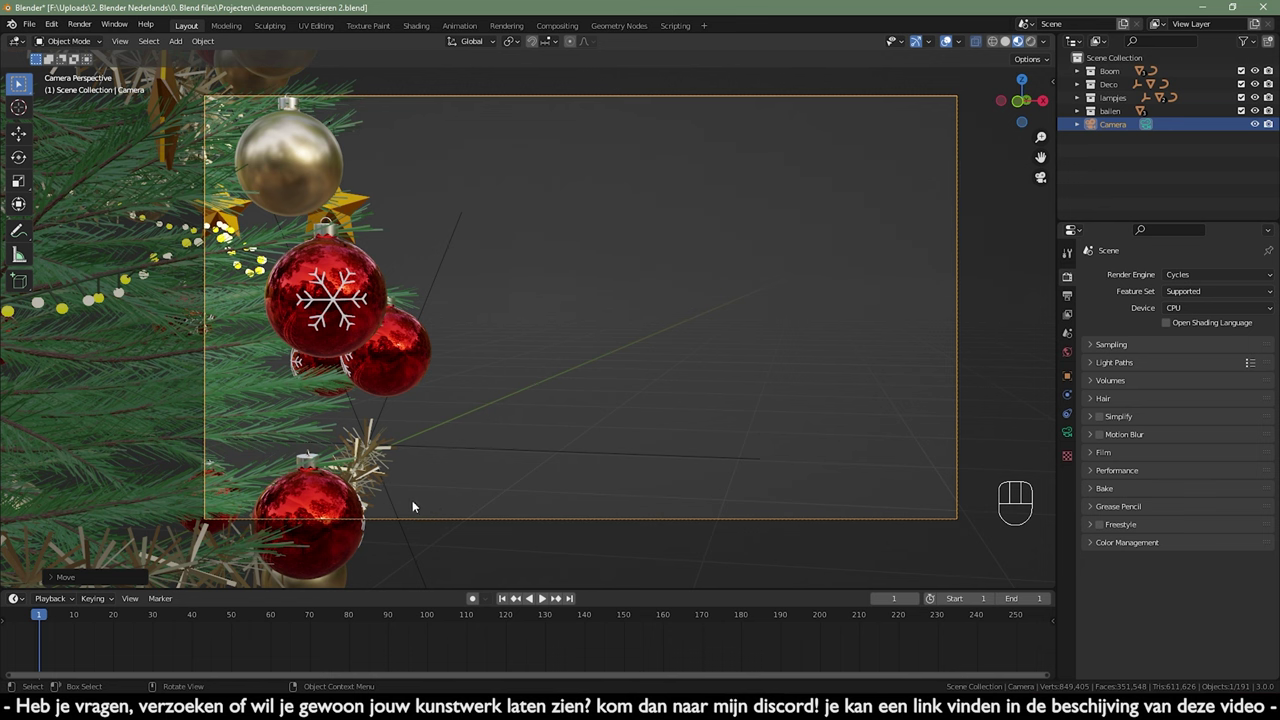
{"action": "key", "text": "g"}
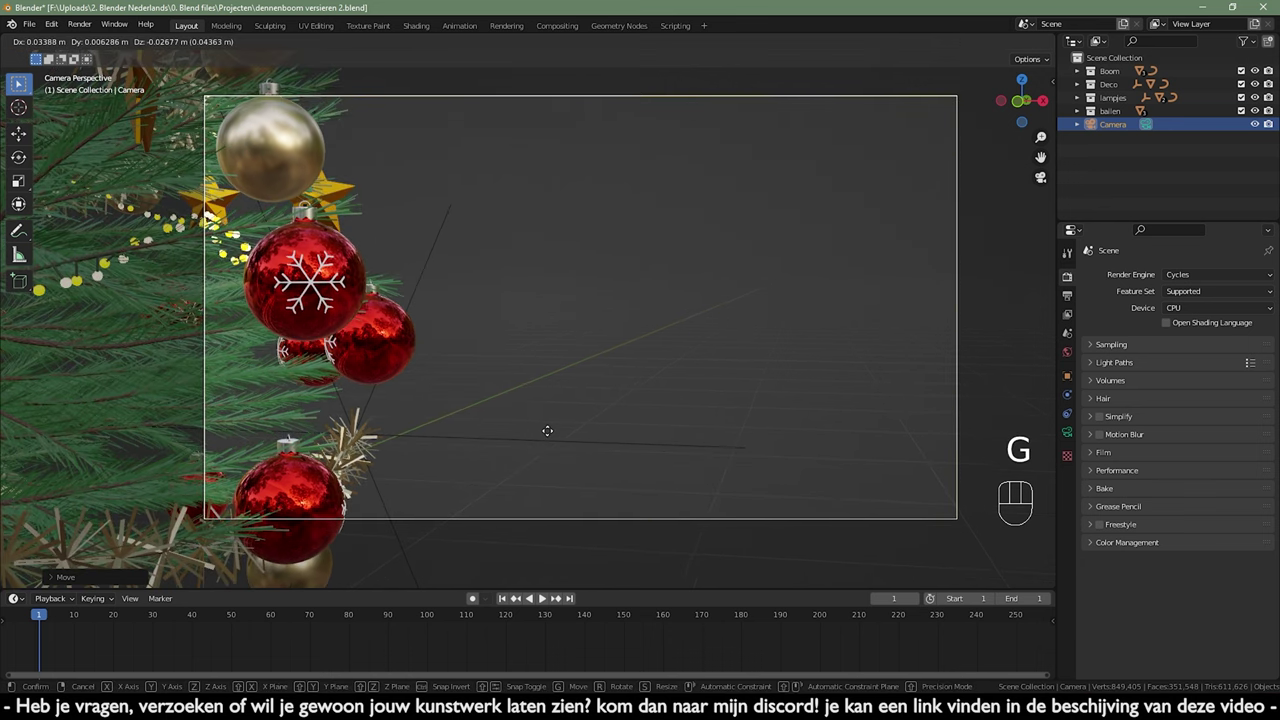
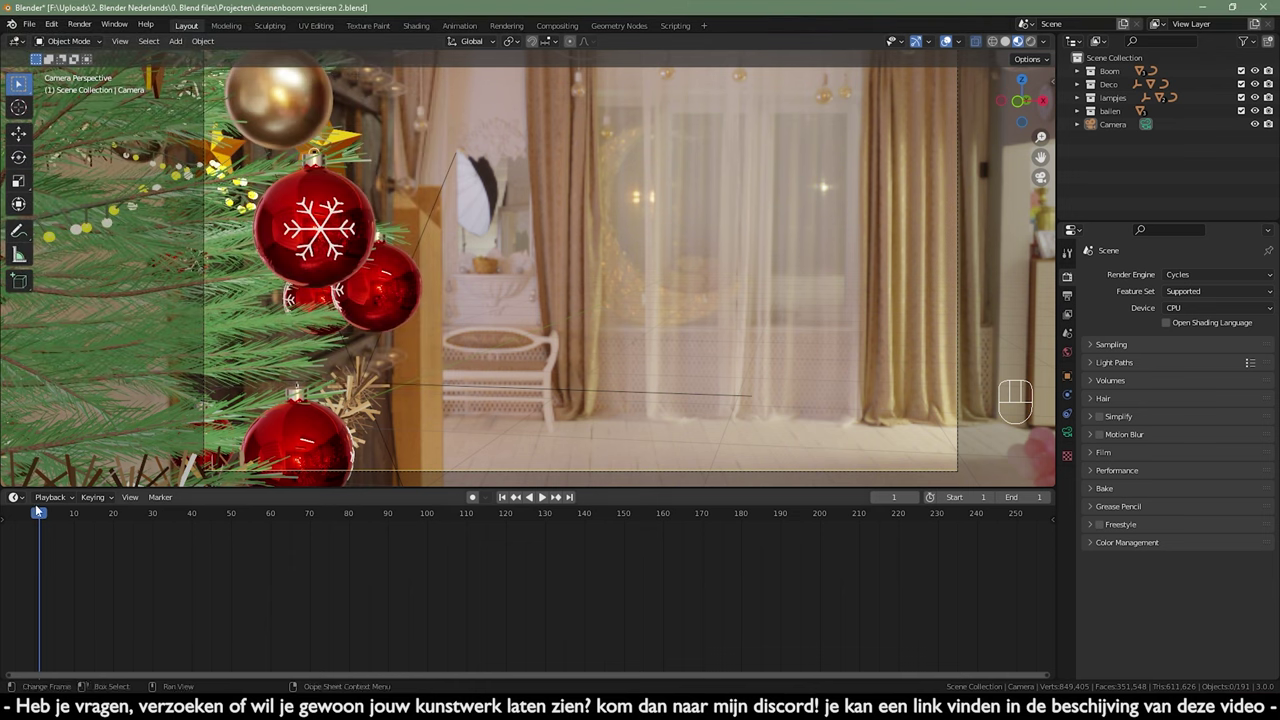
- Show the World shader nodes below the viewport and add Texture Coordinate and Mapping nodes to the HDRI
{"action": "left_click_drag", "start_coordinate": [20, 498], "coordinate": [73, 642]}
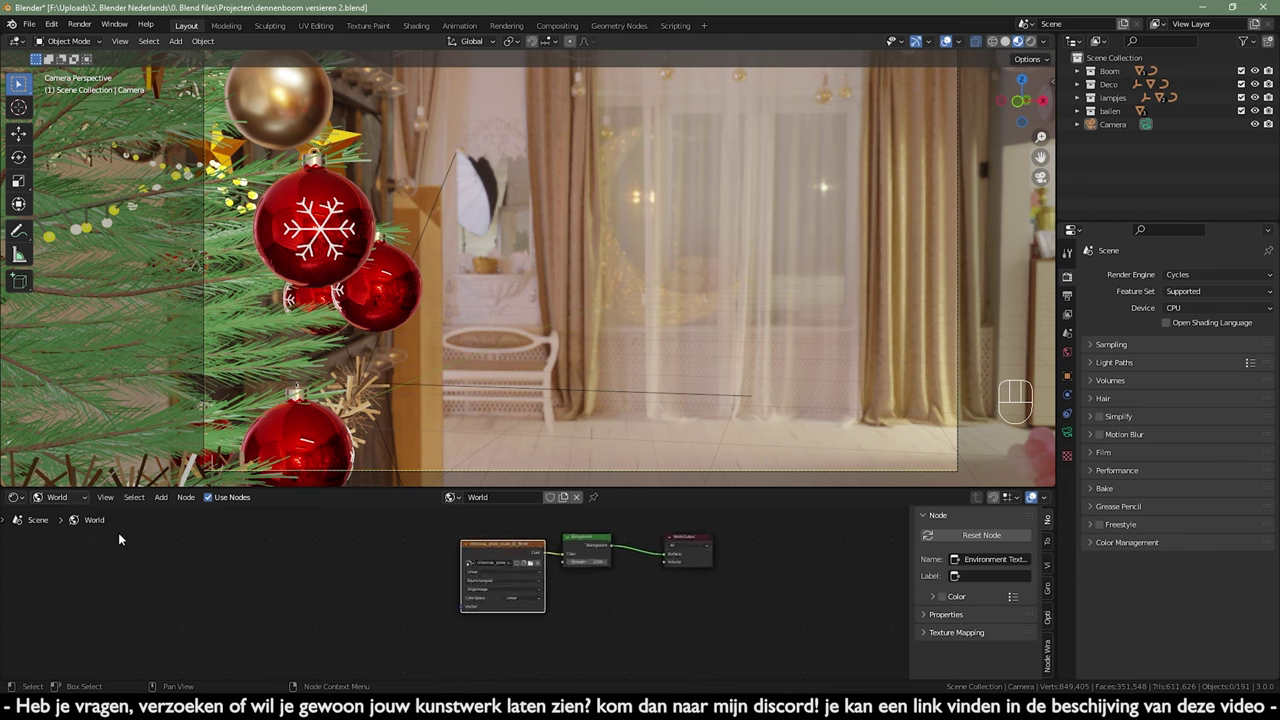
{"action": "left_click_drag", "start_coordinate": [63, 502], "coordinate": [65, 517]}
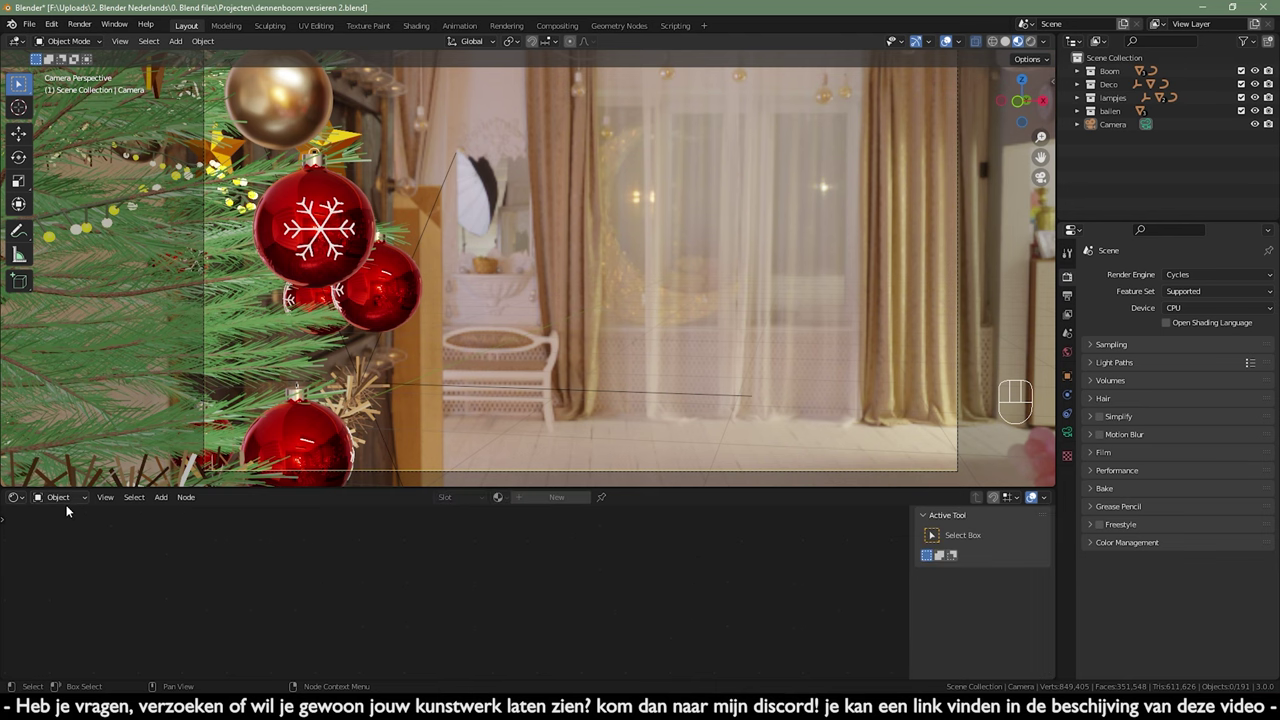
{"action": "left_click_drag", "start_coordinate": [70, 504], "coordinate": [71, 533]}
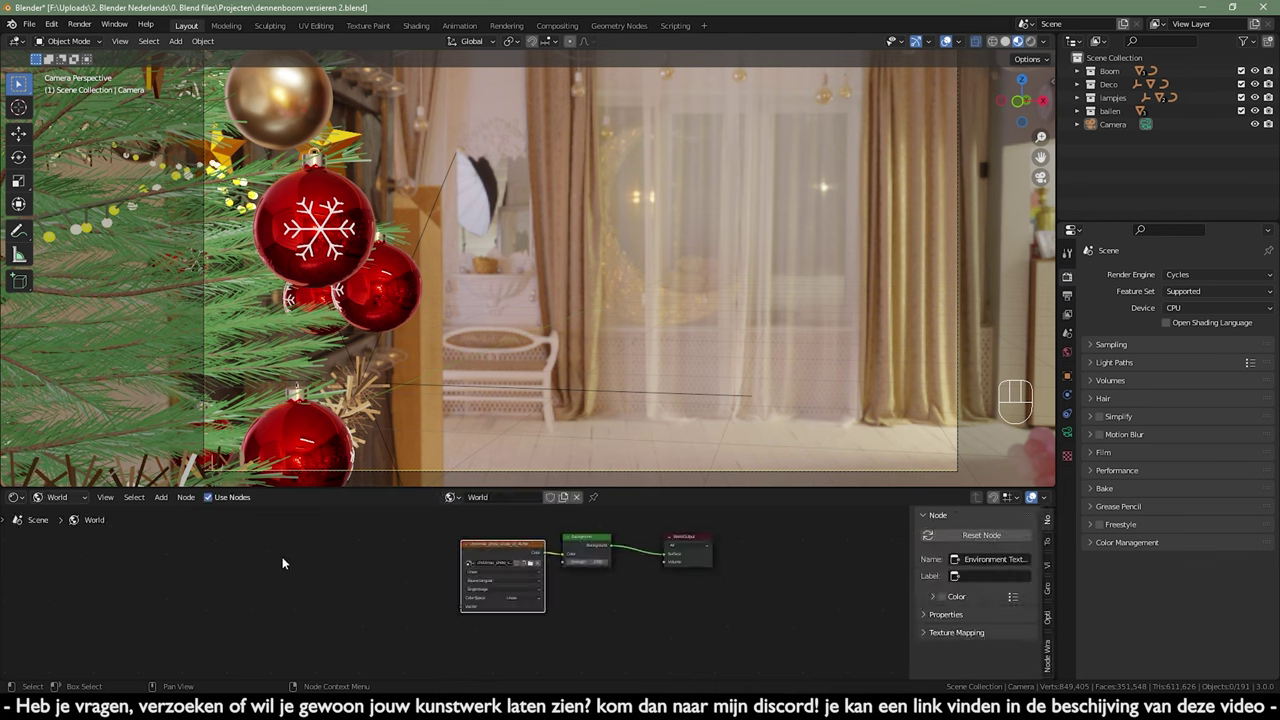
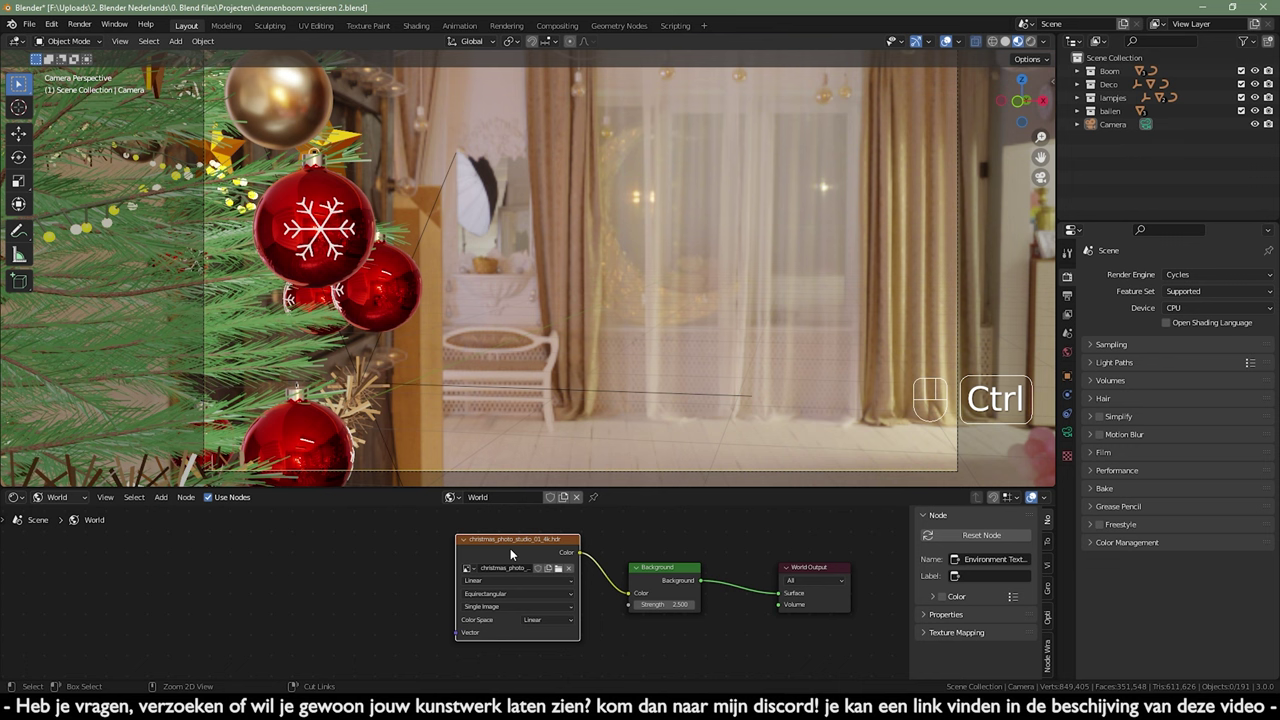
{"action": "key", "text": "ctrl+t"}
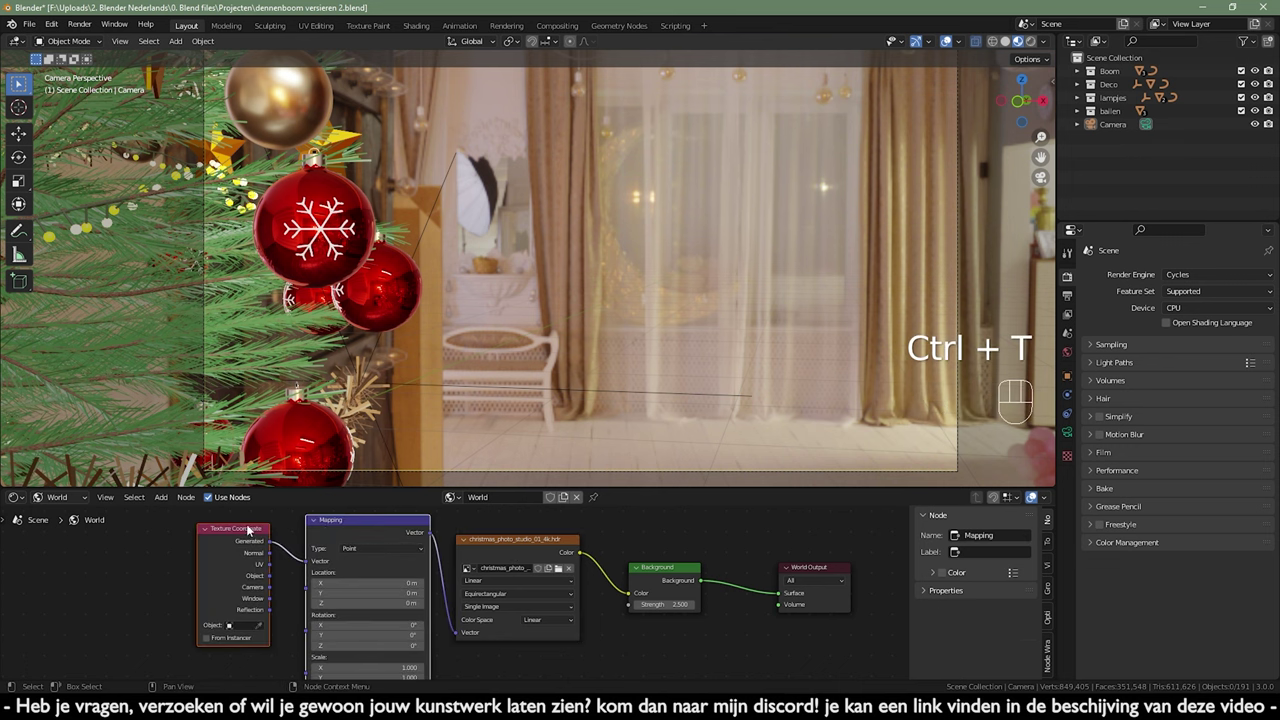
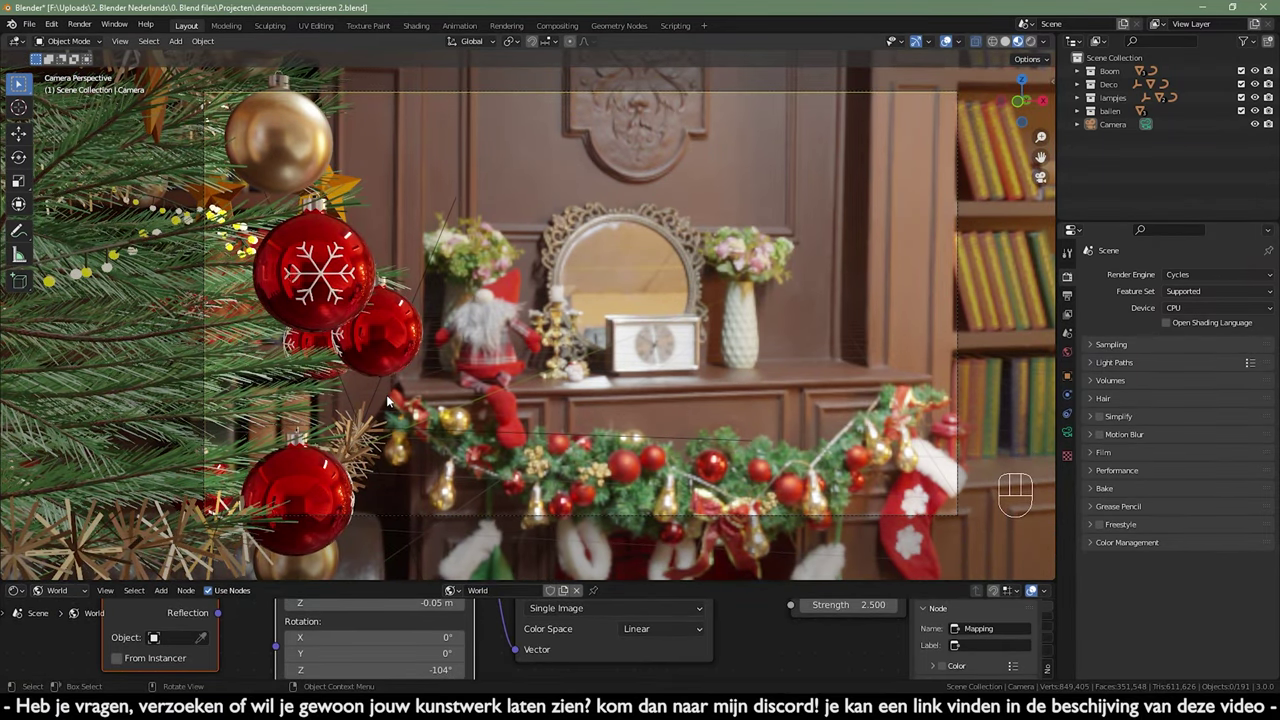
- Set the Mapping Rotation Z to about -104° so the mantel sits behind the baubles, then select the needle-tips object
{"action": "left_click_drag", "start_coordinate": [398, 403], "coordinate": [460, 407]}
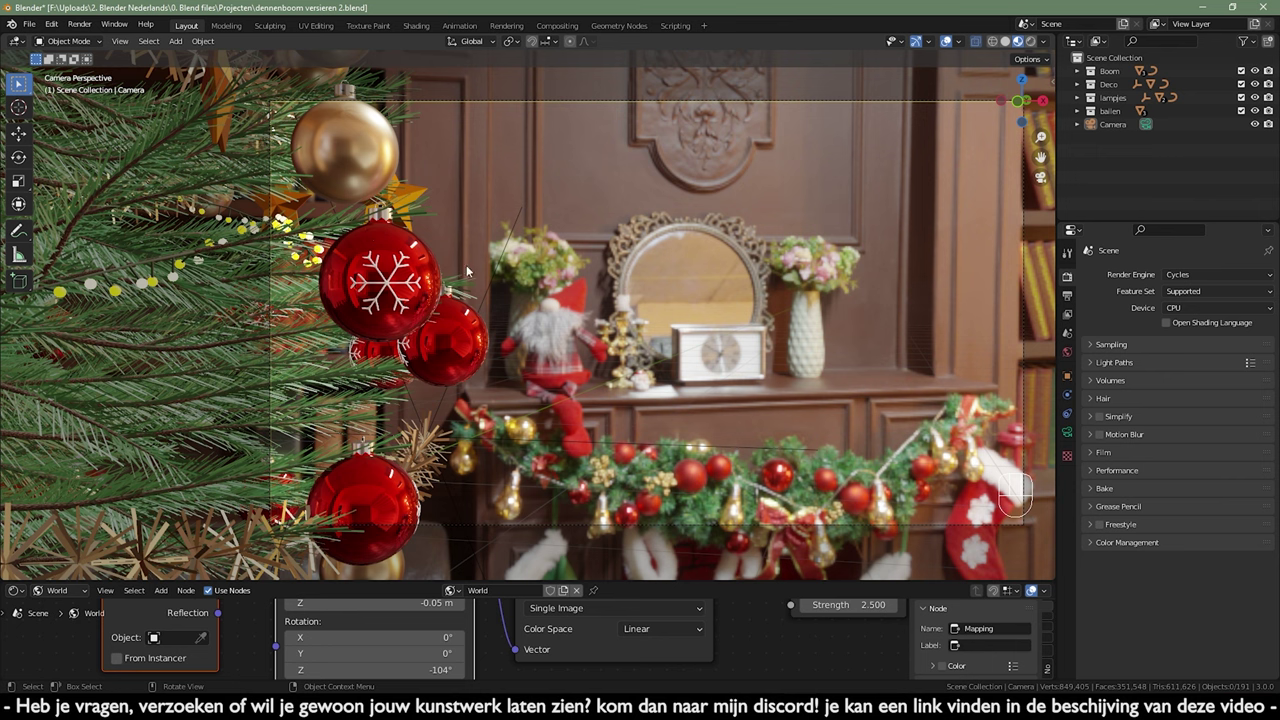
{"action": "left_click_drag", "start_coordinate": [477, 279], "coordinate": [496, 285]}
{"action": "left_click_drag", "start_coordinate": [524, 387], "coordinate": [613, 339]}
{"action": "left_click_drag", "start_coordinate": [569, 353], "coordinate": [583, 299]}
{"action": "left_click_drag", "start_coordinate": [579, 347], "coordinate": [605, 389]}
{"action": "left_click", "coordinate": [576, 362]}
- Move a selected needle-tip point of Puntjes in Edit Mode, then inspect the gold ornament up close
{"action": "key", "text": "Tab"}
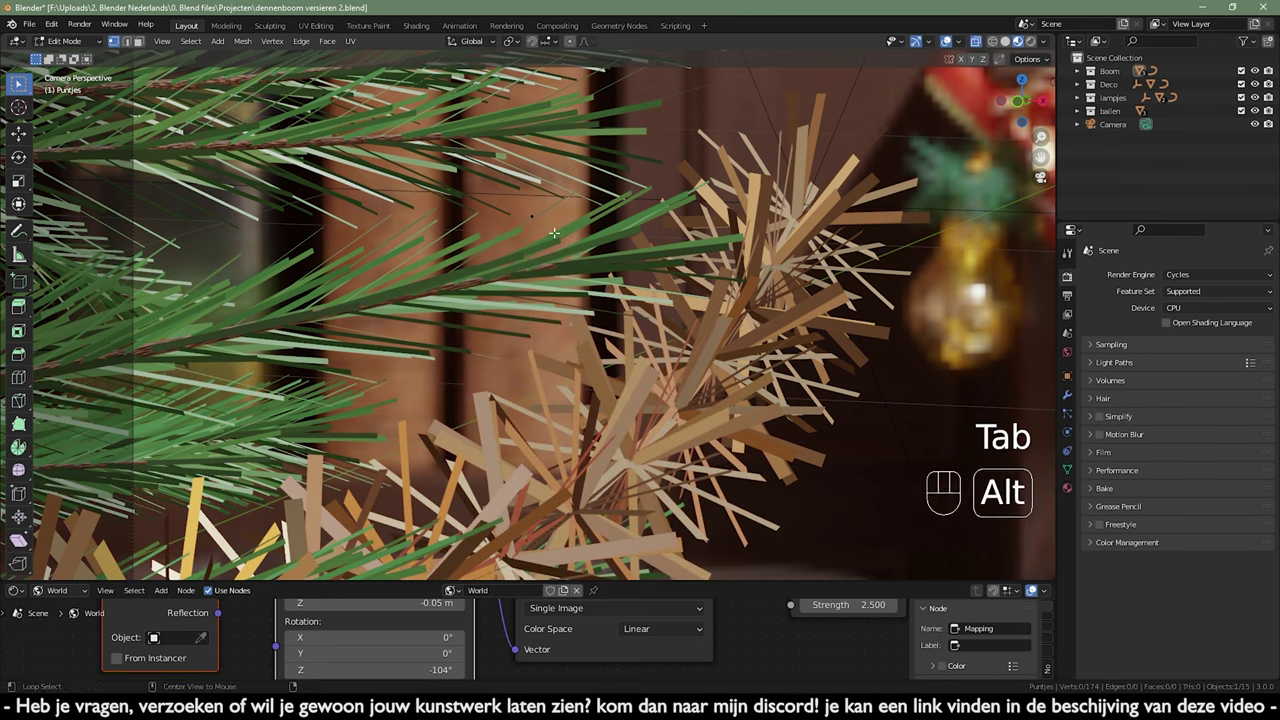
{"action": "key", "text": "alt+a"}
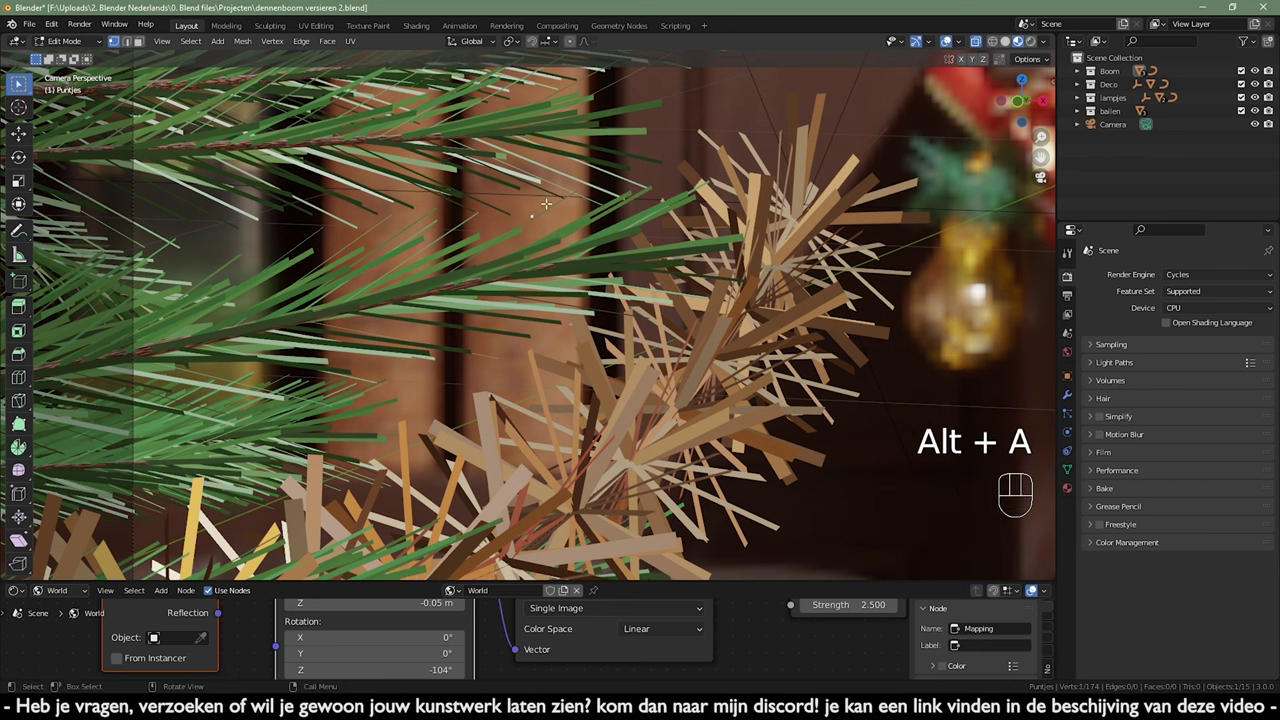
{"action": "key", "text": "g"}
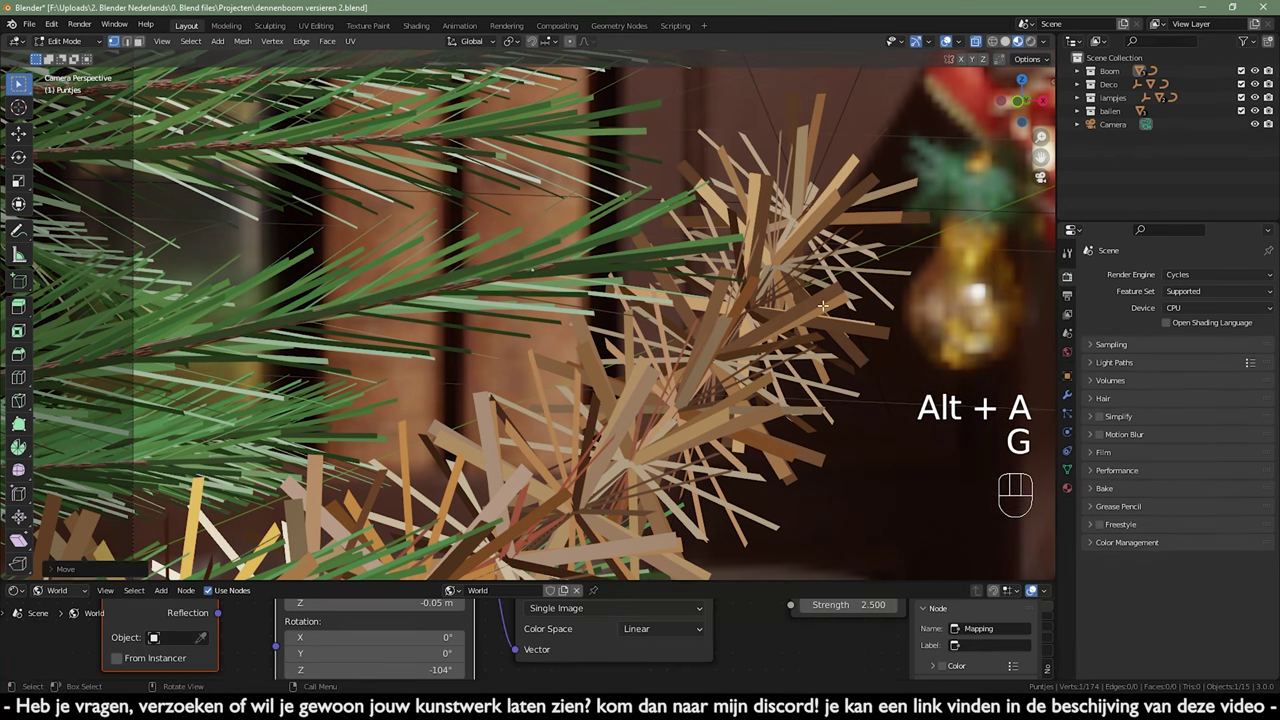
{"action": "key", "text": "Tab"}
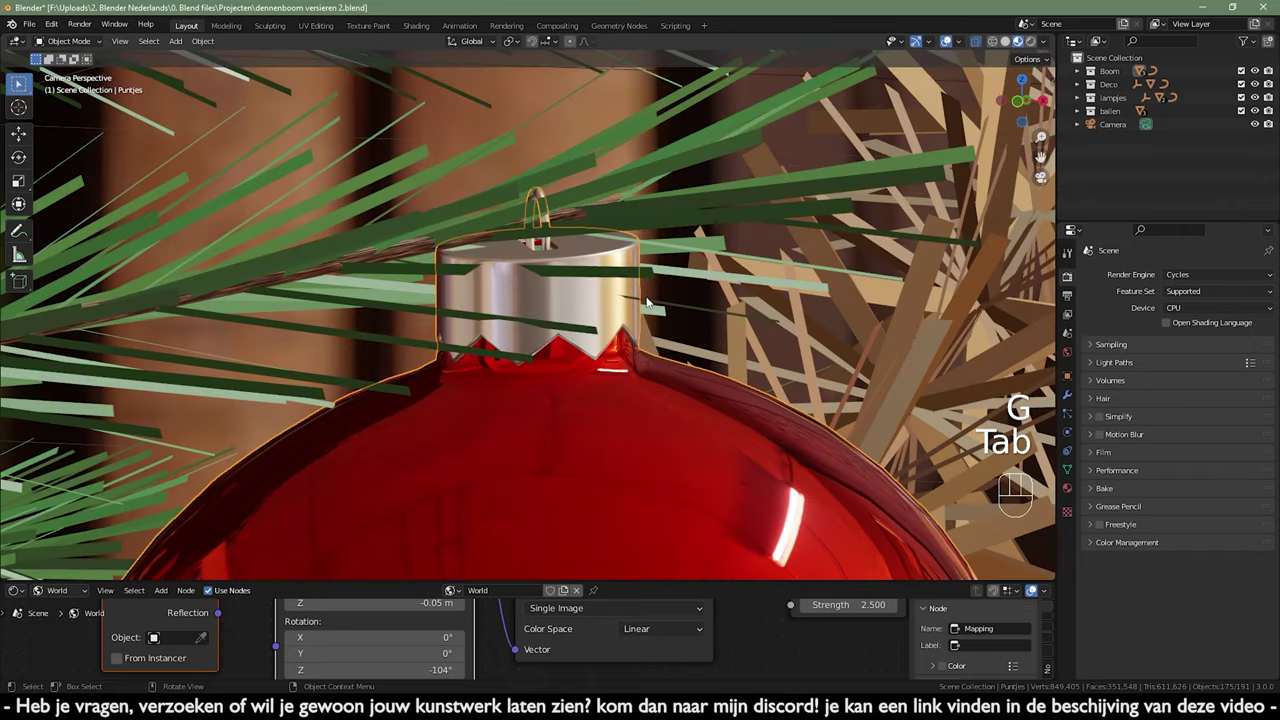
{"action": "key", "text": "Tab"}
{"action": "key", "text": "g"}
{"action": "key", "text": "Tab"}
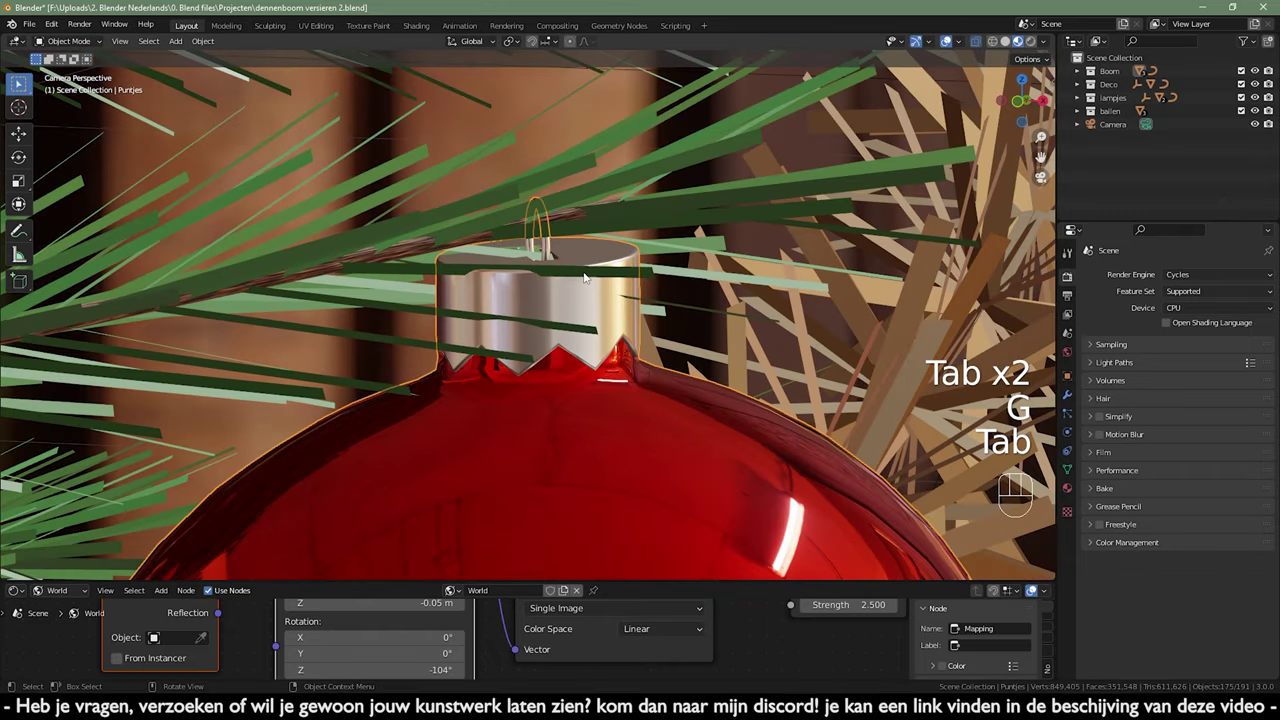
{"action": "left_click_drag", "start_coordinate": [605, 200], "coordinate": [545, 507]}
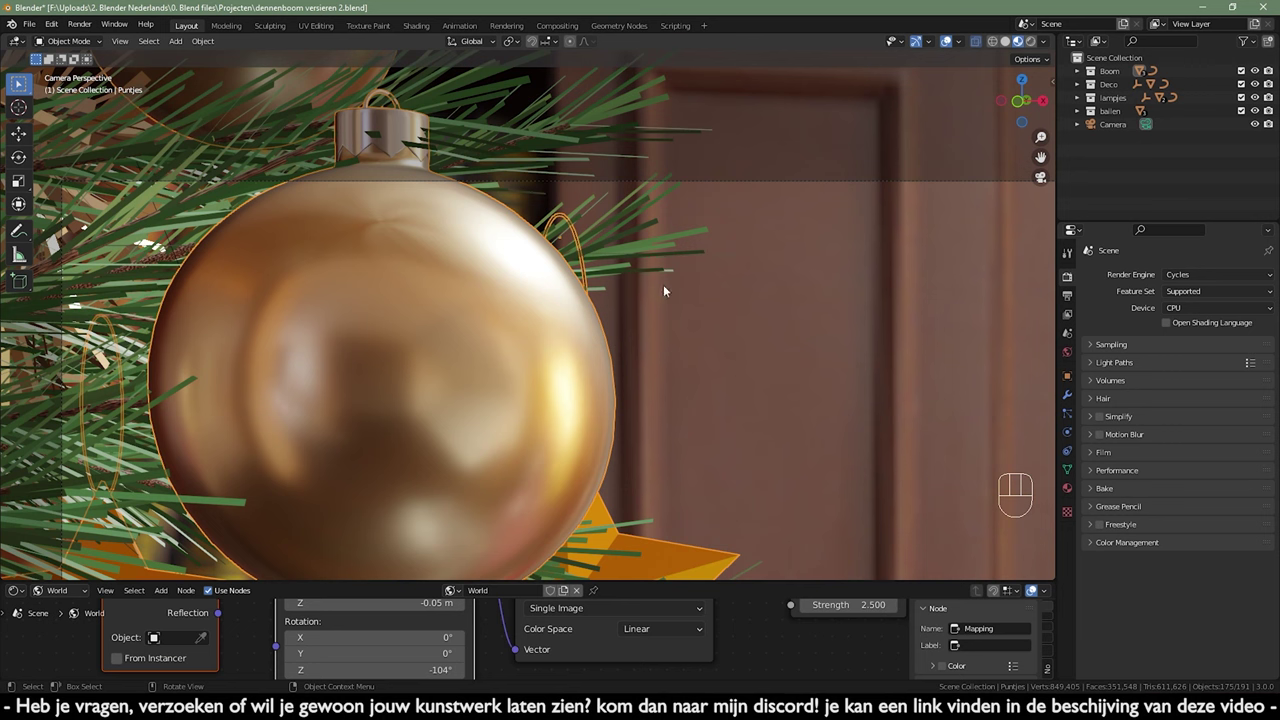
- Shift a tip point along Z and orbit around the ornaments to check the stray needles
{"action": "key", "text": "Tab"}
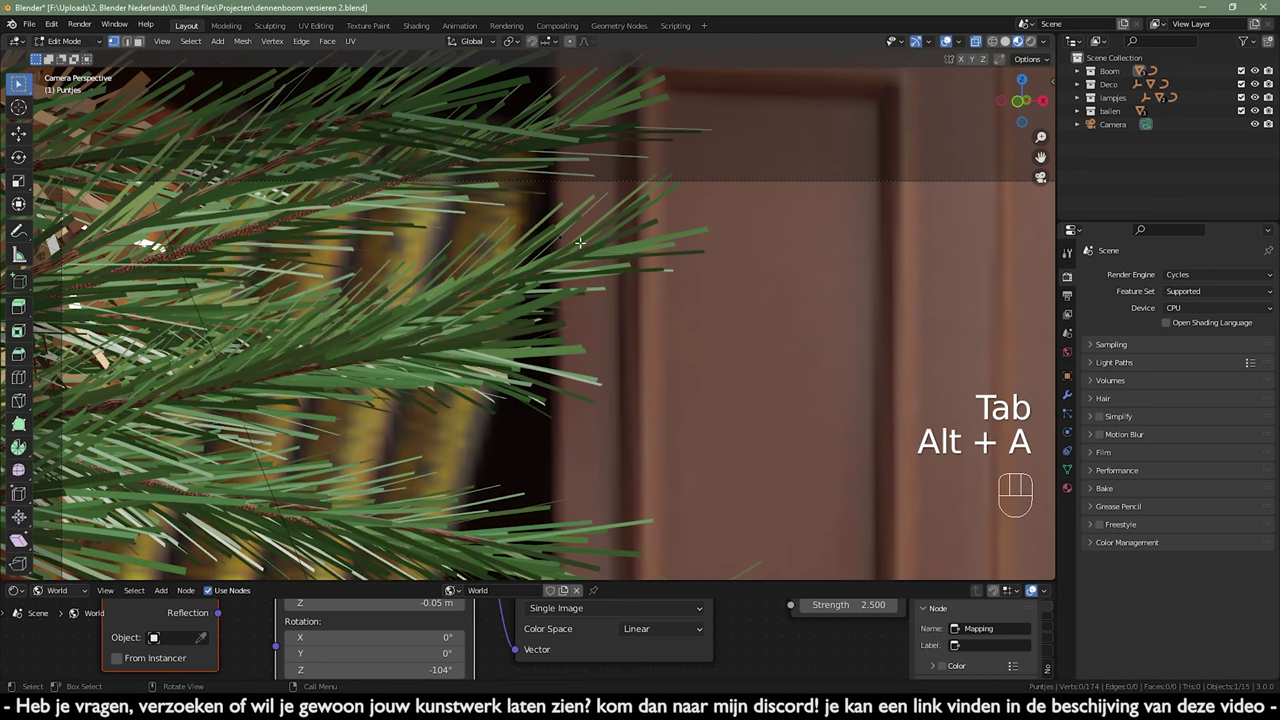
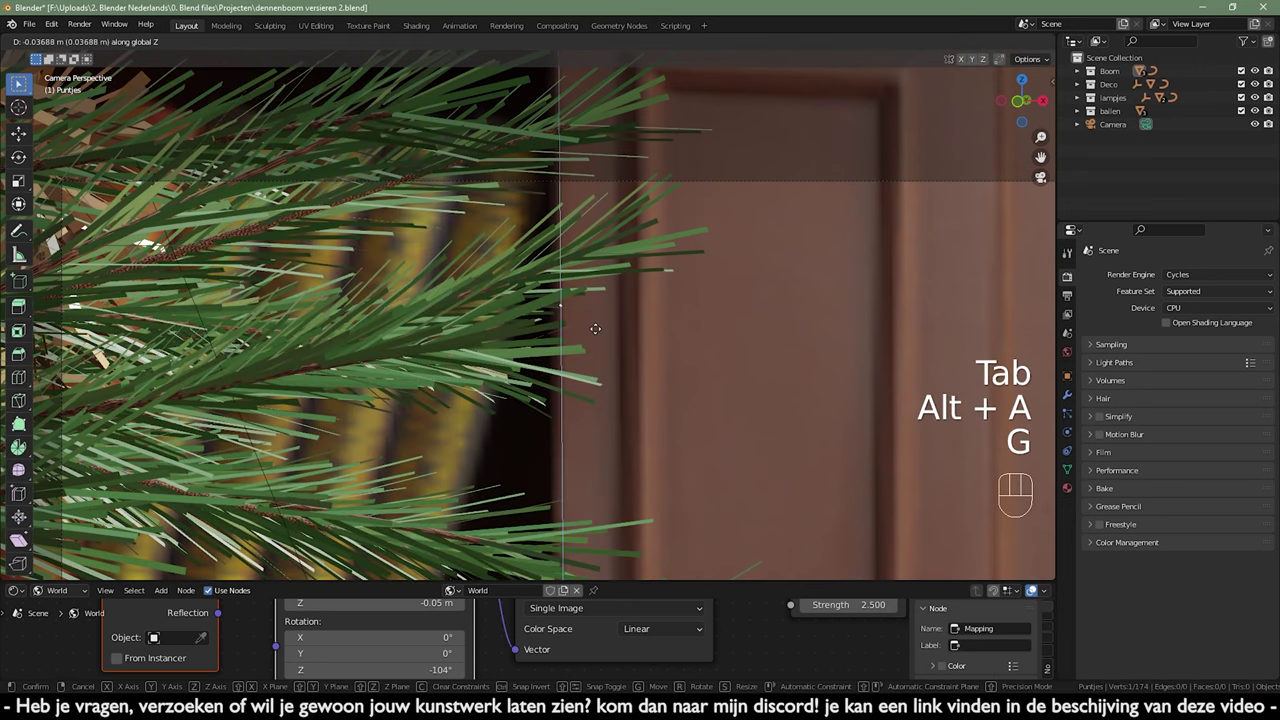
{"action": "key", "text": "Tab"}
{"action": "key", "text": "Tab"}
{"action": "key", "text": "Tab"}
{"action": "left_click_drag", "start_coordinate": [695, 408], "coordinate": [648, 305]}
{"action": "left_click_drag", "start_coordinate": [639, 343], "coordinate": [454, 225]}
{"action": "left_click_drag", "start_coordinate": [483, 159], "coordinate": [499, 261]}
{"action": "left_click_drag", "start_coordinate": [536, 279], "coordinate": [363, 235]}
{"action": "left_click", "coordinate": [533, 336]}
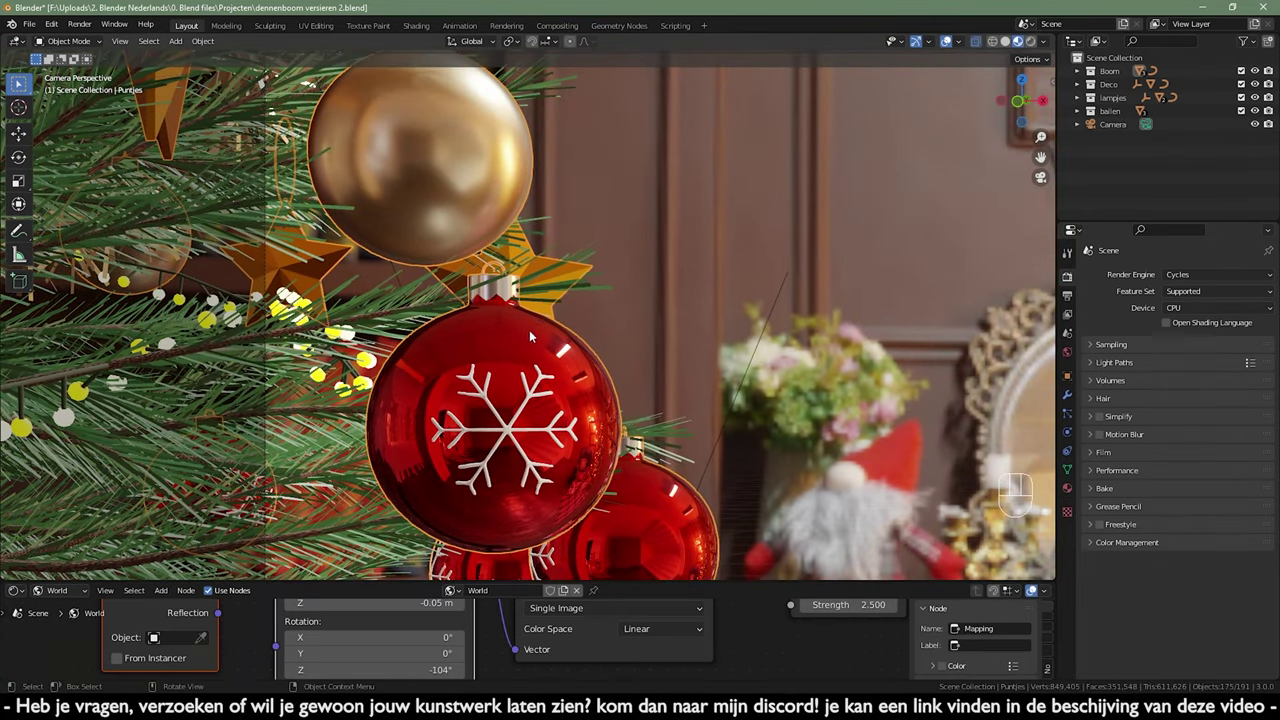
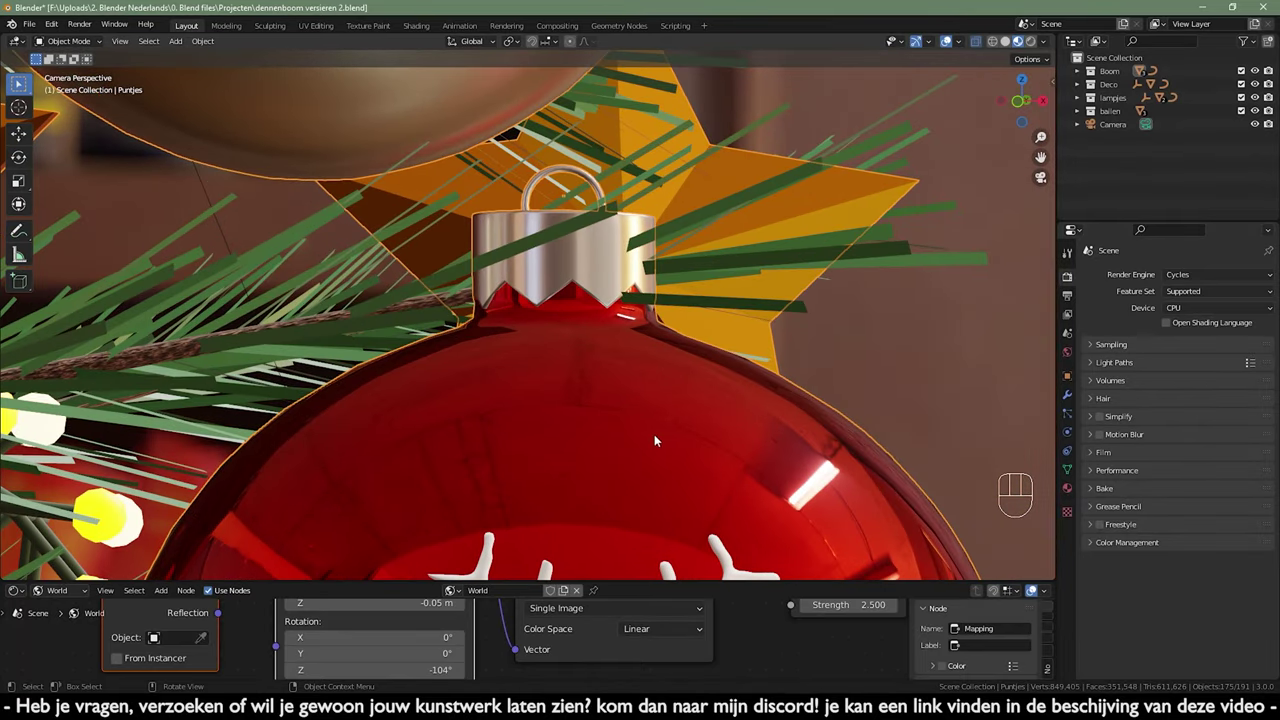
- Delete the stray needle-tip vertex from Puntjes and return to Object Mode with the tree in view
{"action": "left_click", "coordinate": [641, 467]}
{"action": "key", "text": "Tab"}
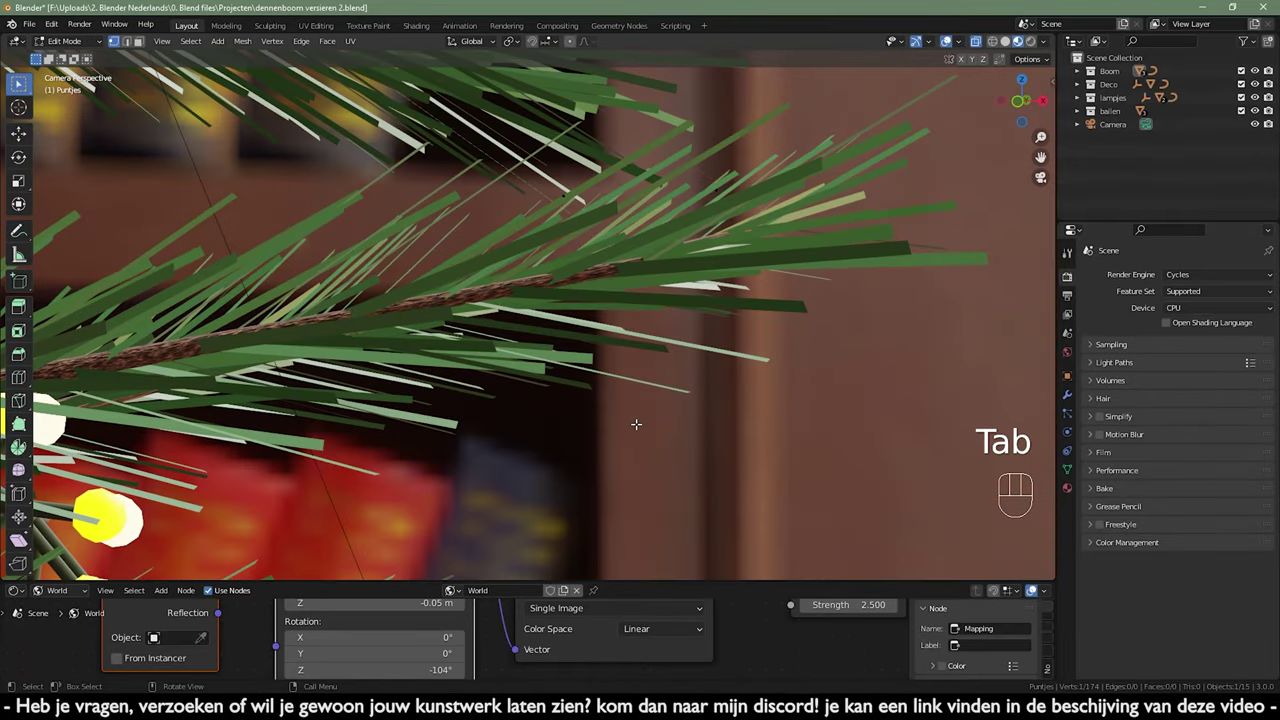
{"action": "key", "text": "alt+a"}
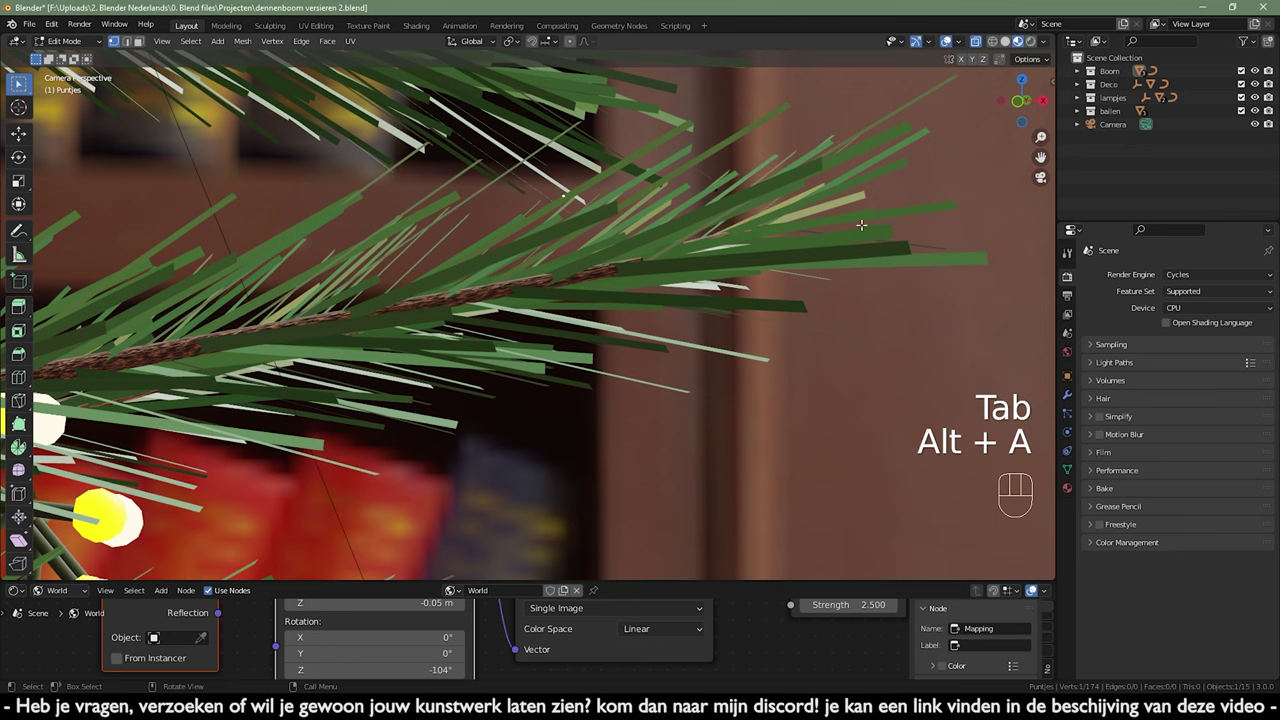
{"action": "key", "text": "x"}
{"action": "key", "text": "Tab"}
{"action": "middle_click", "coordinate": [674, 335]}
{"action": "left_click_drag", "start_coordinate": [685, 389], "coordinate": [686, 284]}
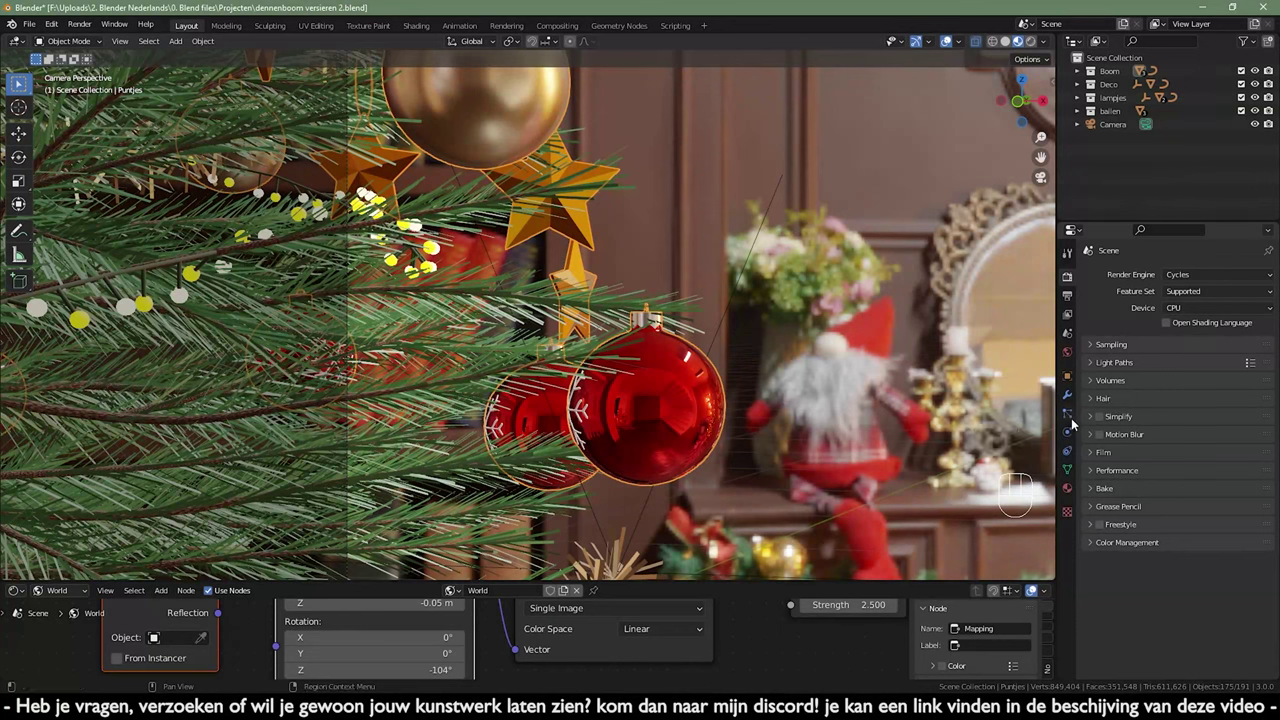
{"action": "left_click", "coordinate": [1074, 421]}
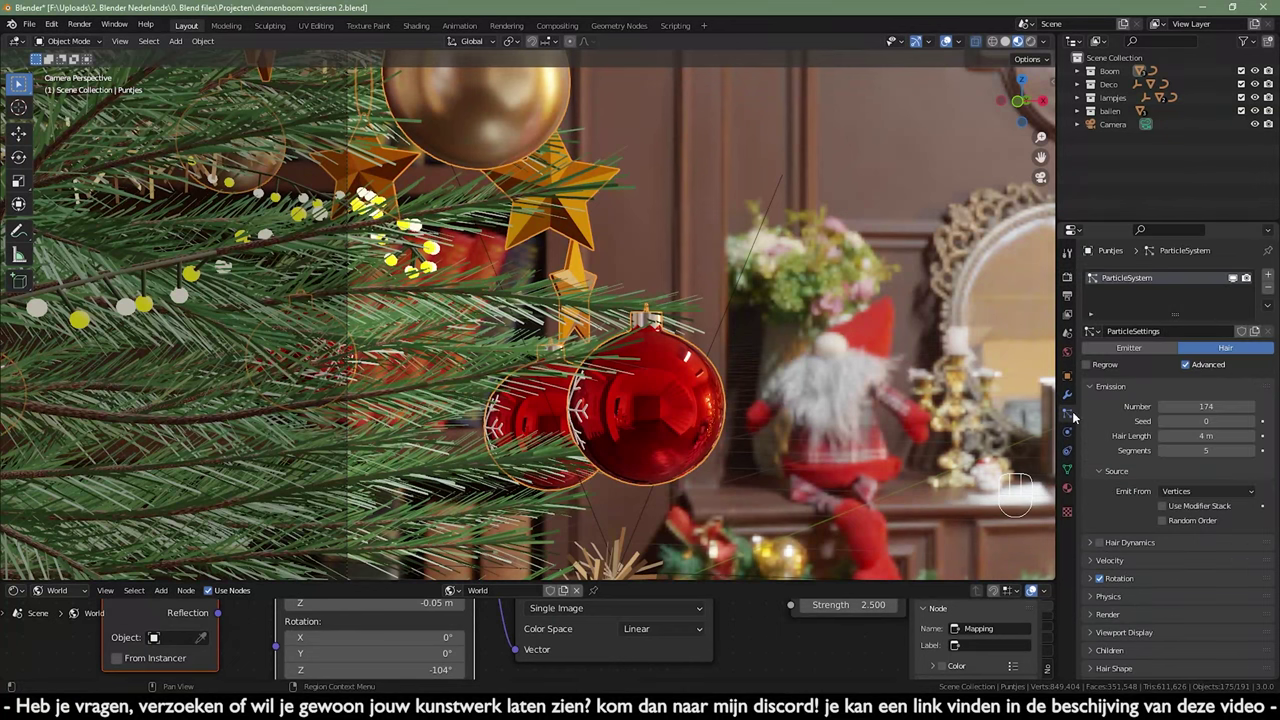
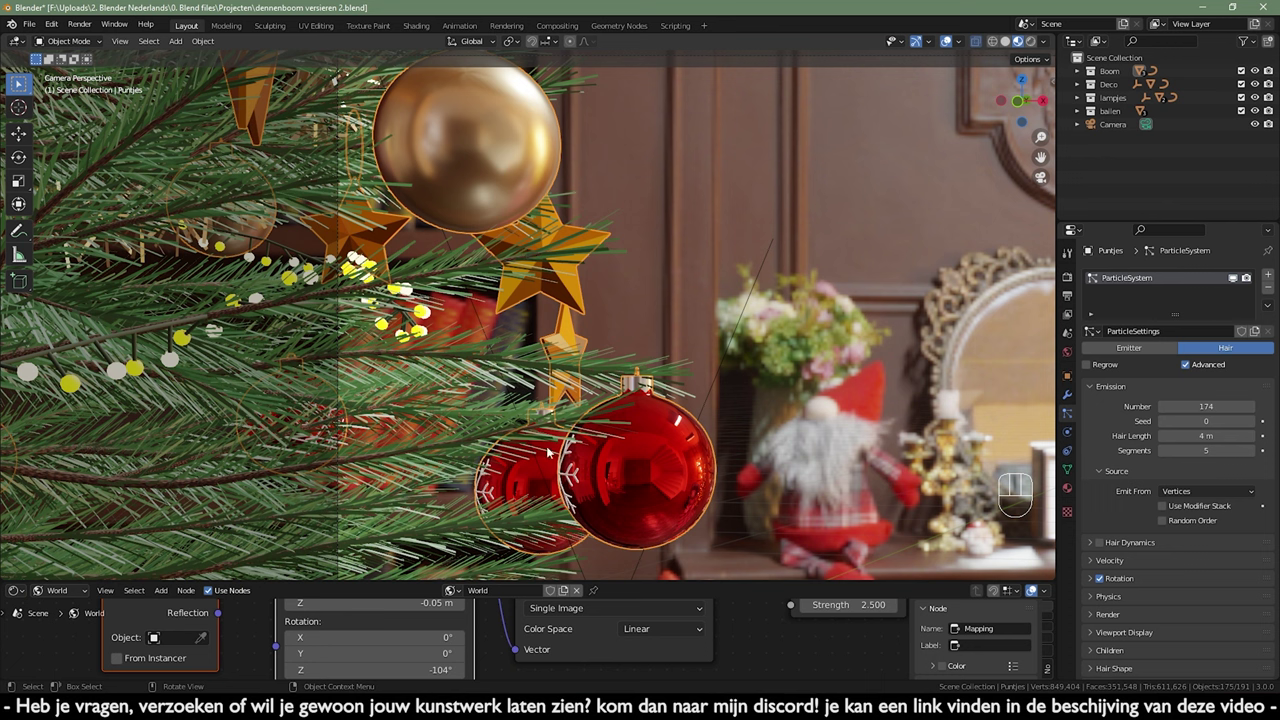
{"action": "left_click_drag", "start_coordinate": [688, 263], "coordinate": [712, 375]}
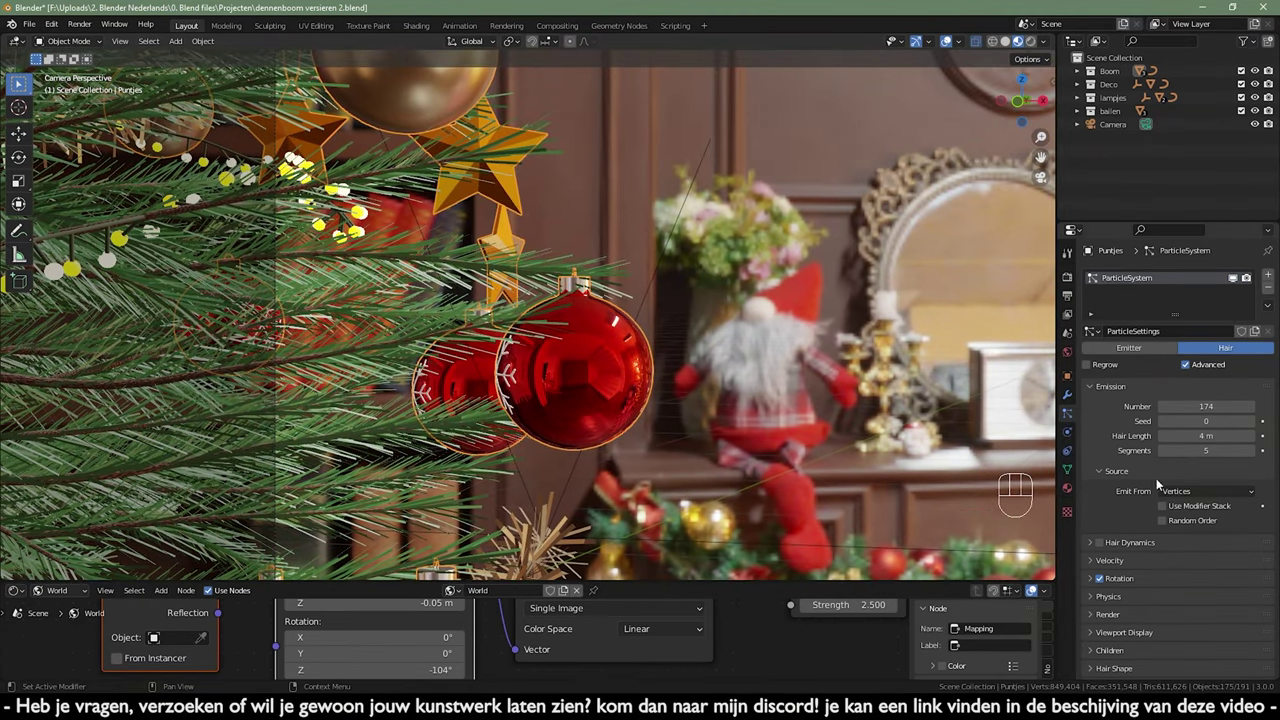
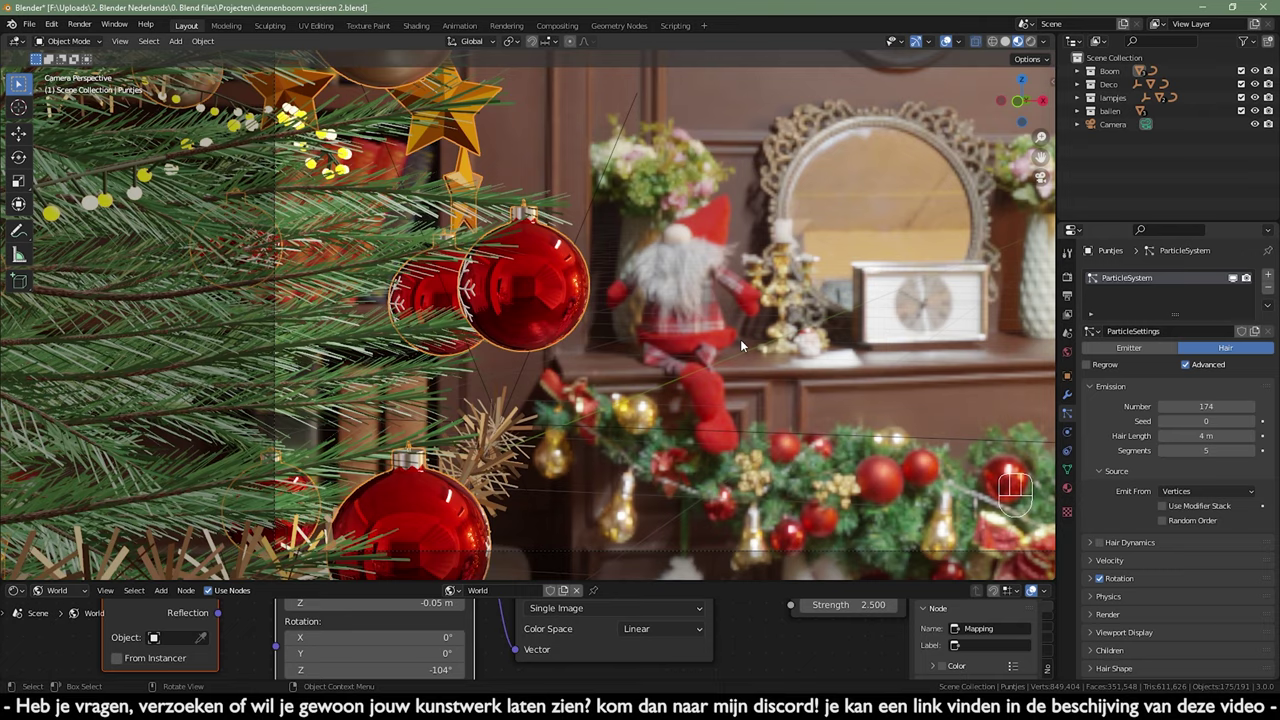
{"action": "left_click_drag", "start_coordinate": [726, 209], "coordinate": [772, 300]}
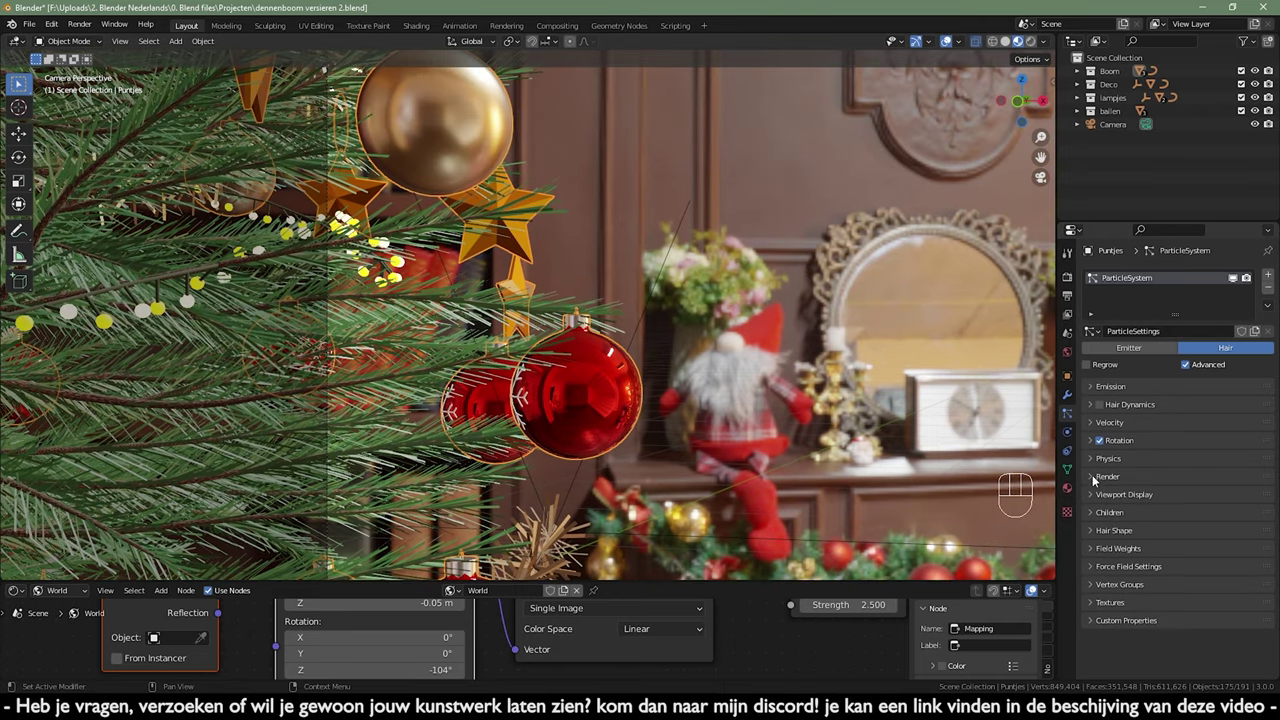
{"action": "left_click", "coordinate": [1092, 477]}
{"action": "left_click_drag", "start_coordinate": [1092, 477], "coordinate": [1097, 458]}
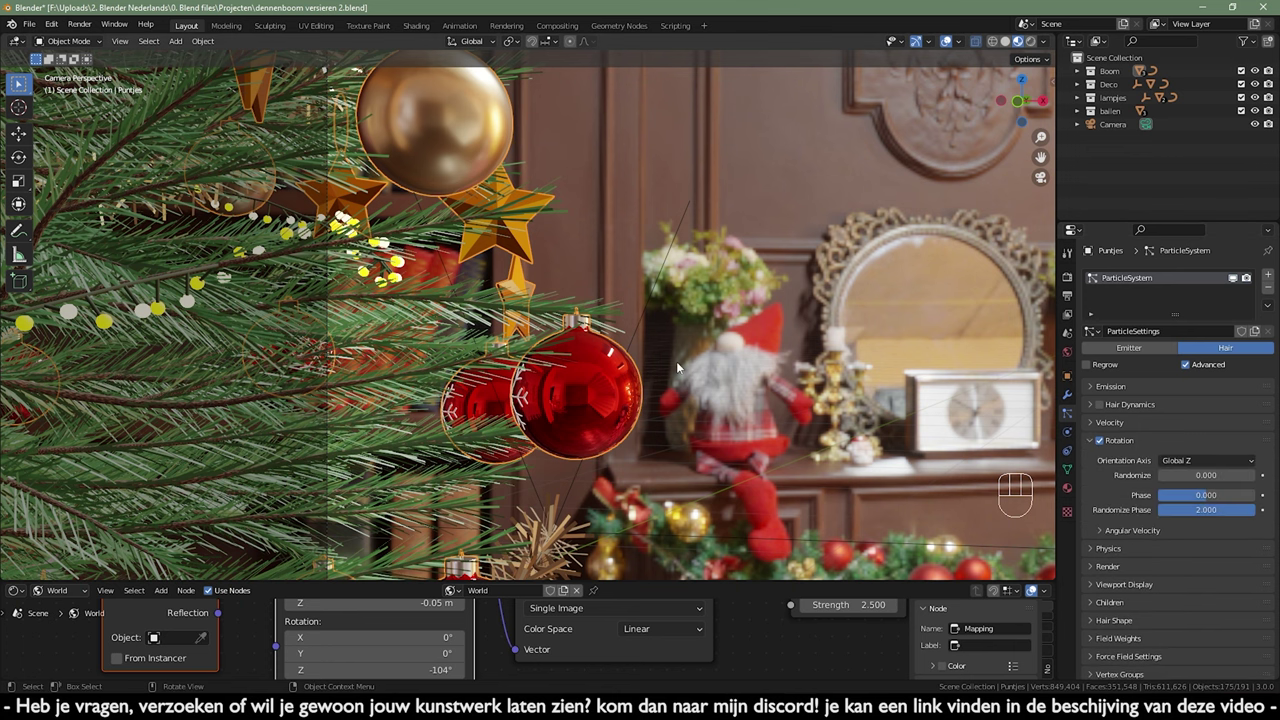
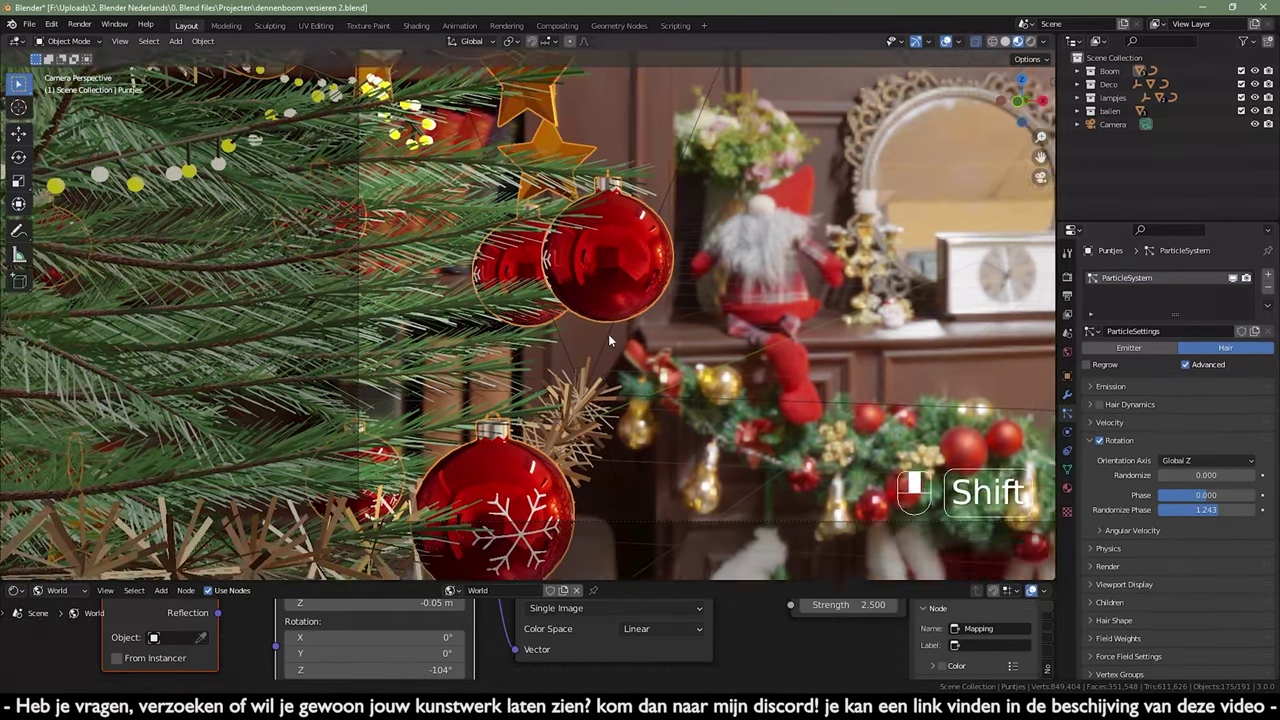
{"action": "left_click_drag", "start_coordinate": [623, 326], "coordinate": [628, 423]}
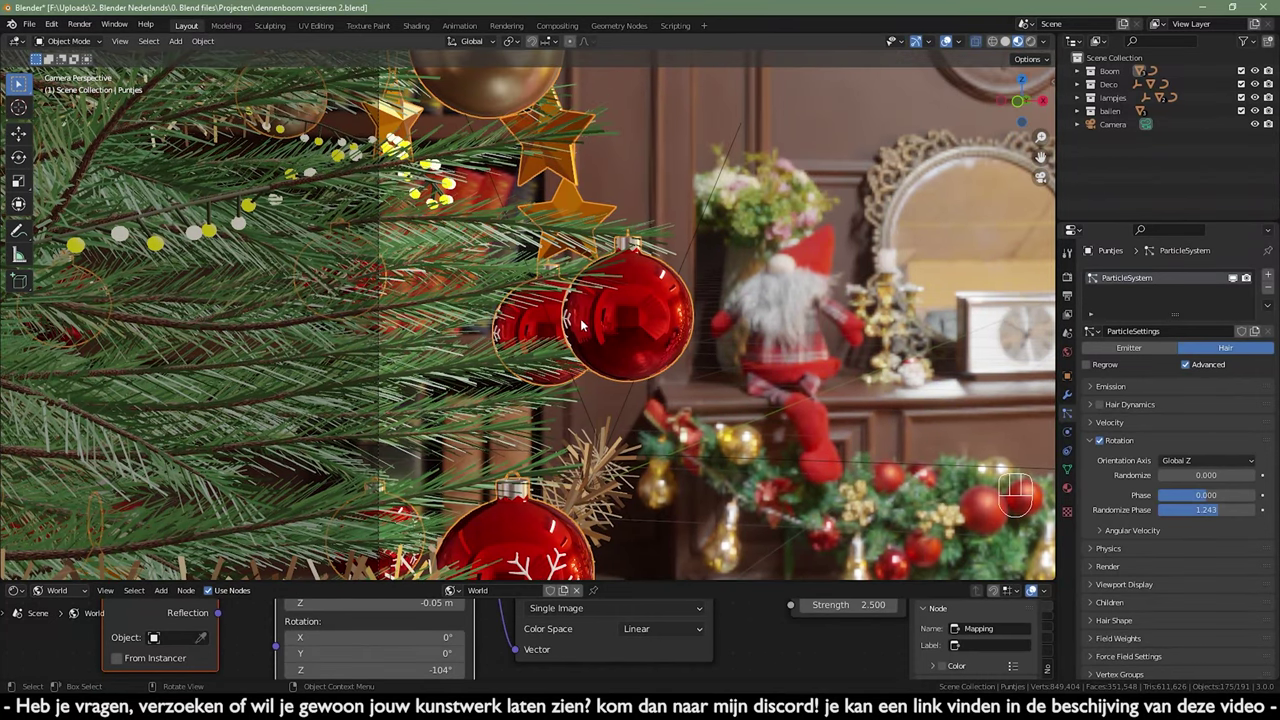
{"action": "left_click_drag", "start_coordinate": [573, 329], "coordinate": [568, 373]}
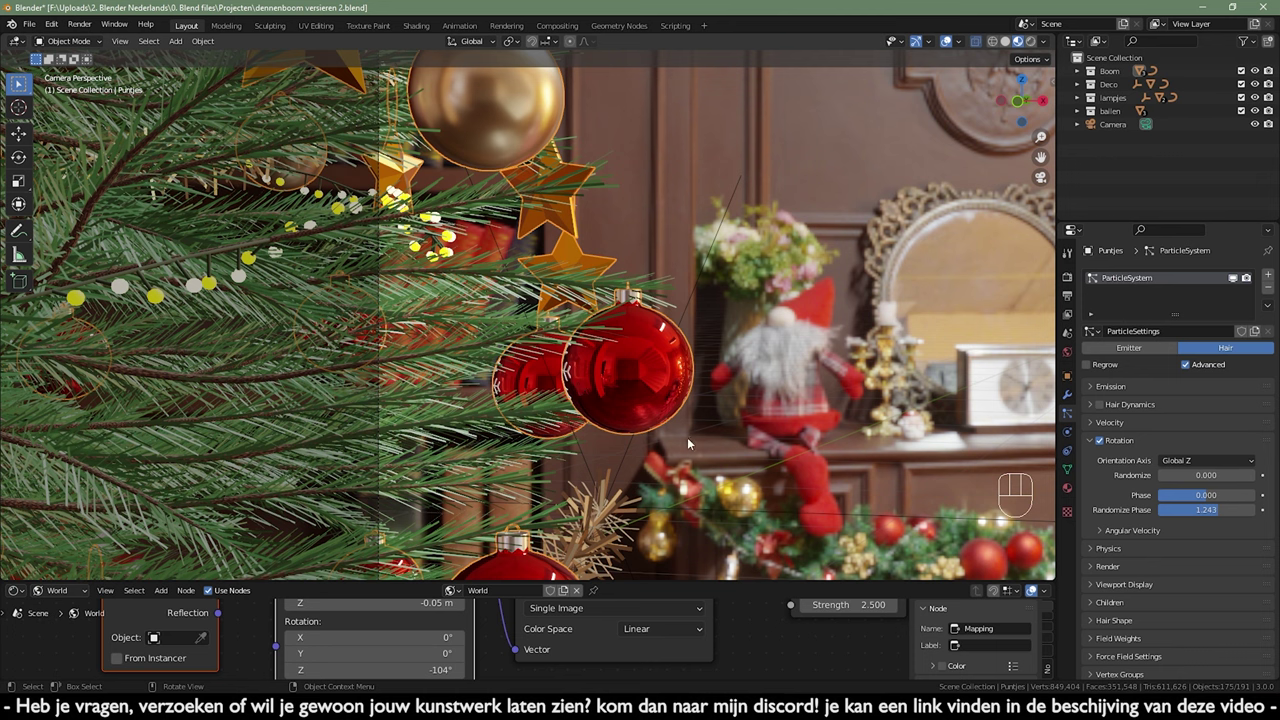
{"action": "middle_click", "coordinate": [749, 397]}
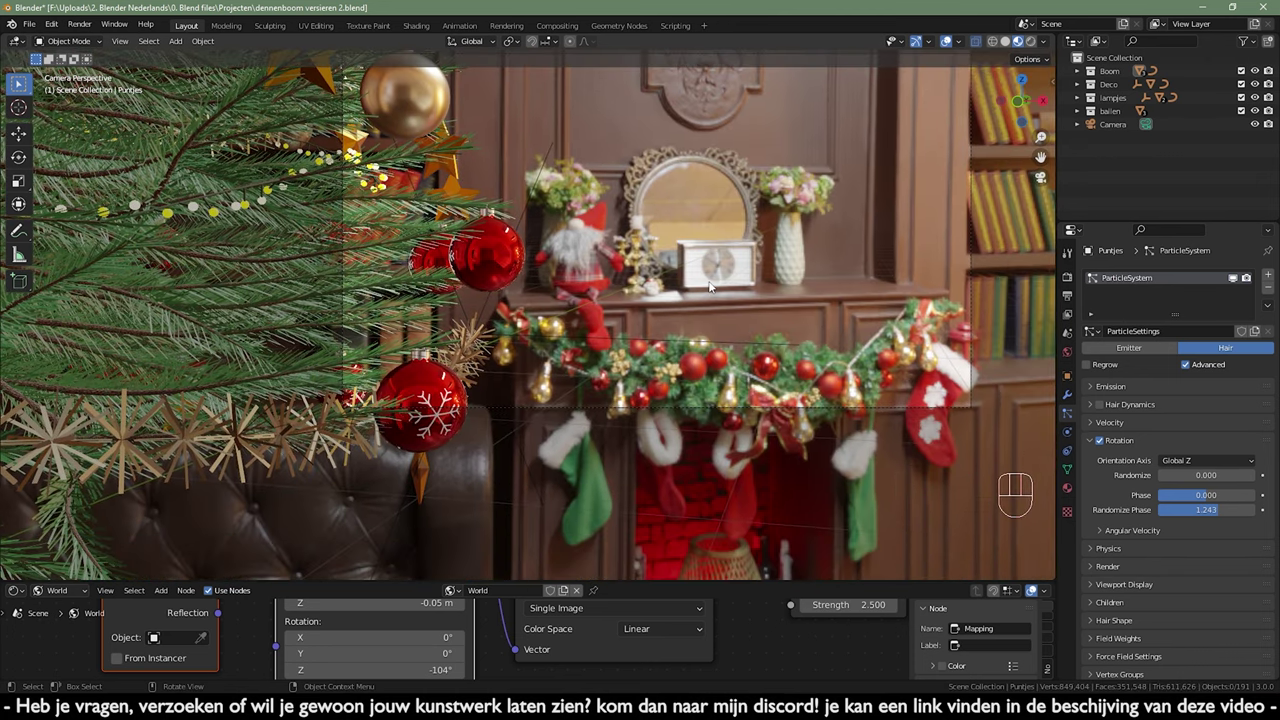
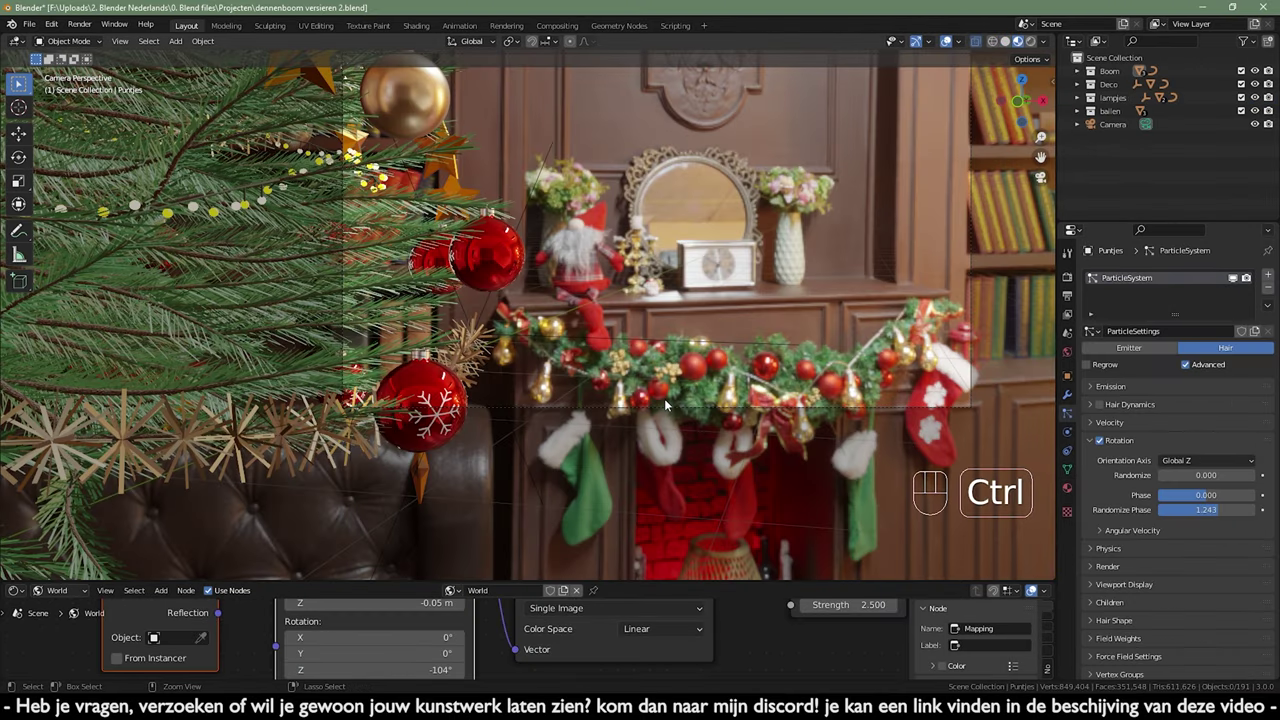
- Paste the copied snowflake bauble, shrink it and move it onto the tree's right side in front view
{"action": "key", "text": "ctrl+v"}
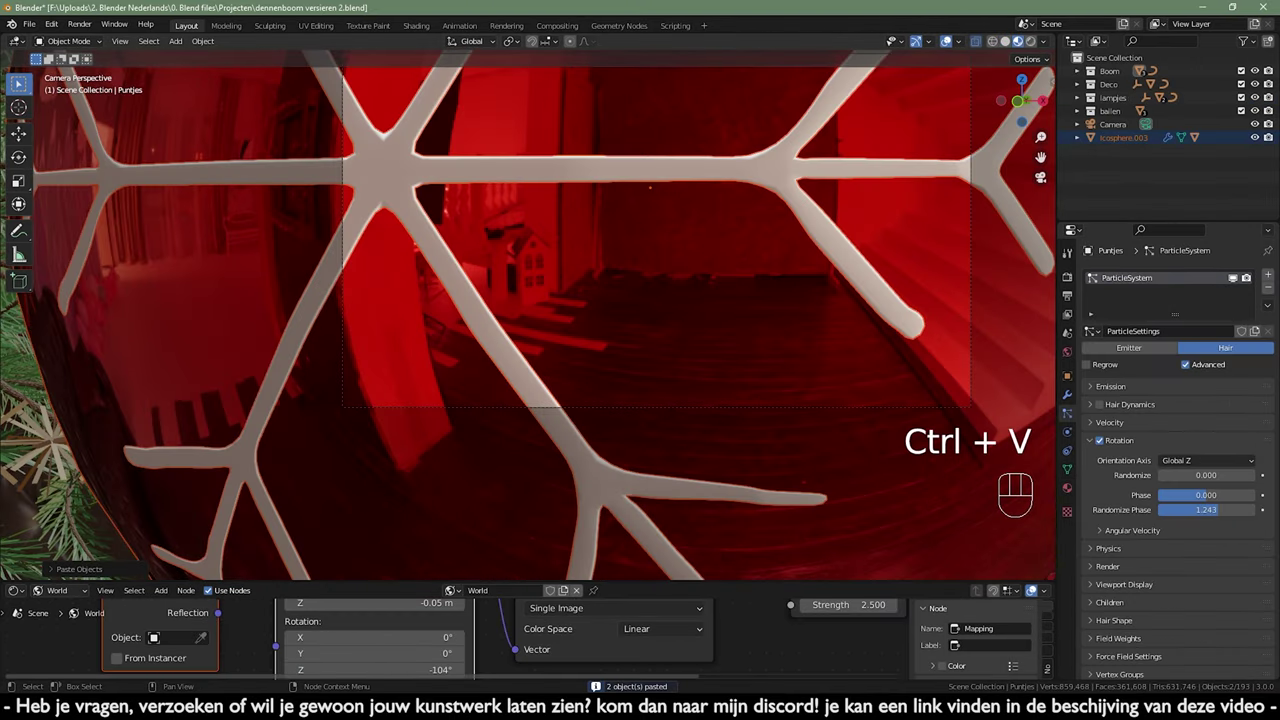
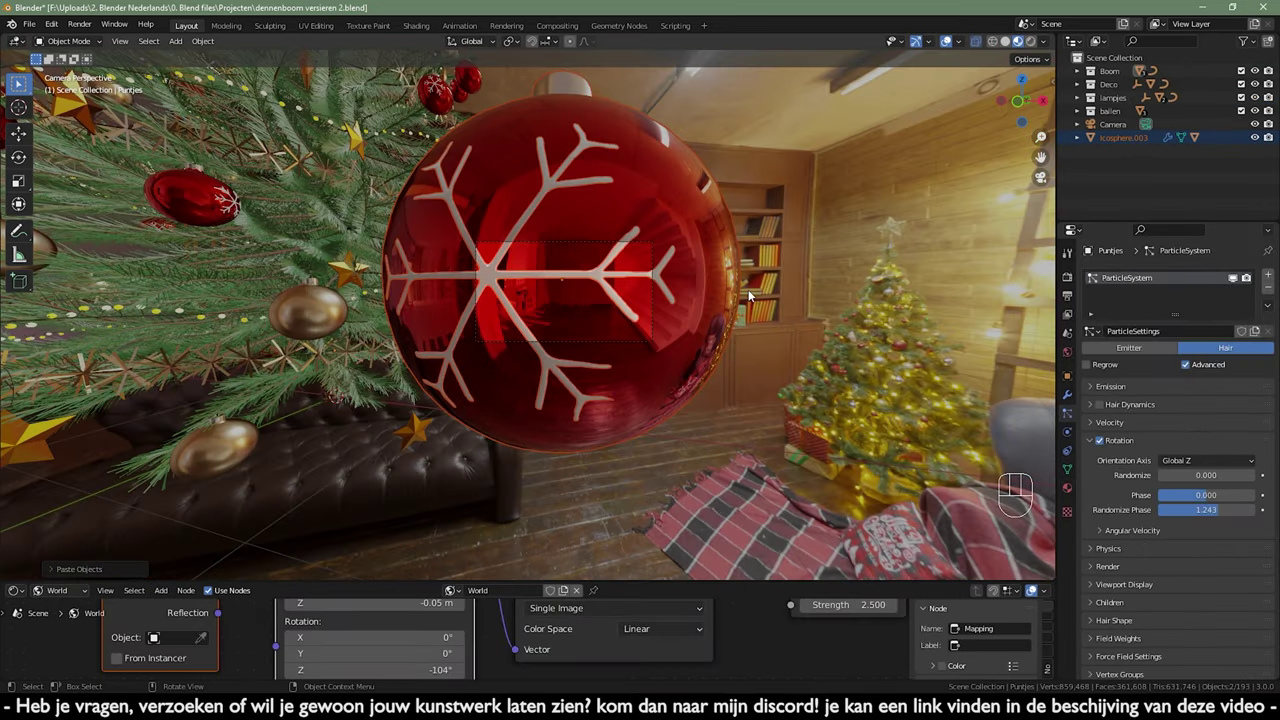
{"action": "key", "text": "s"}
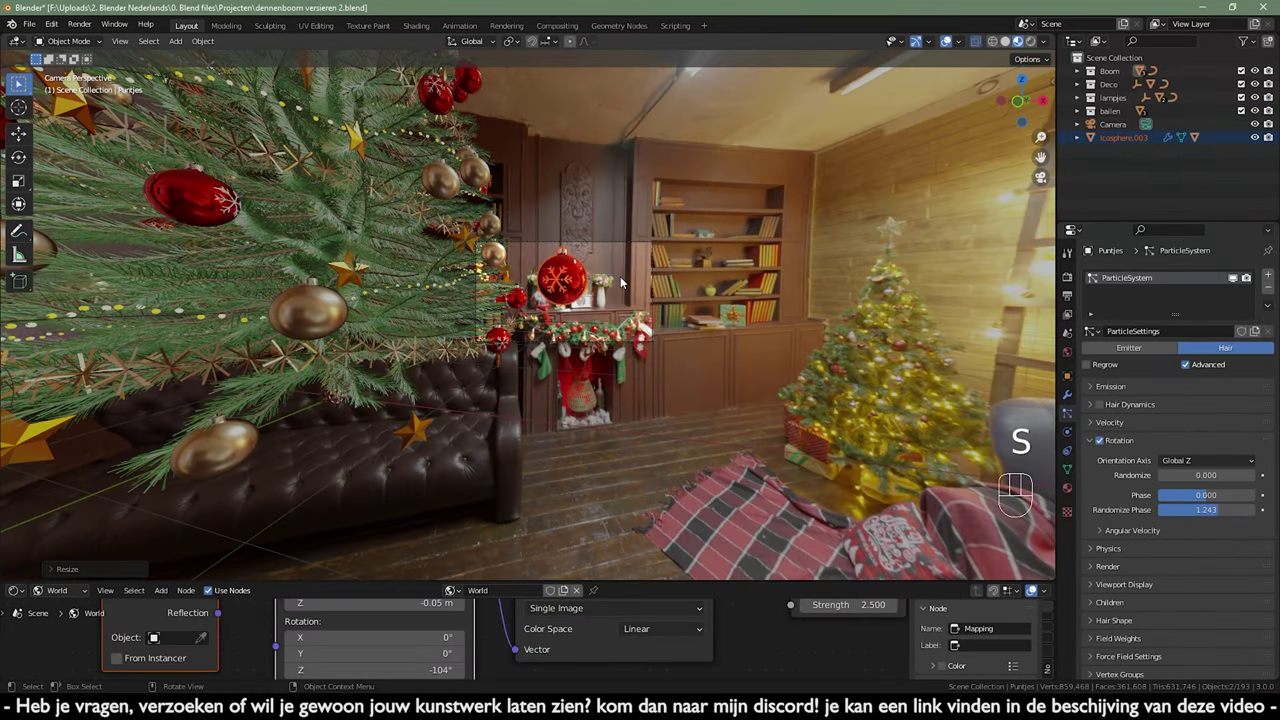
{"action": "key", "text": "KP_1"}
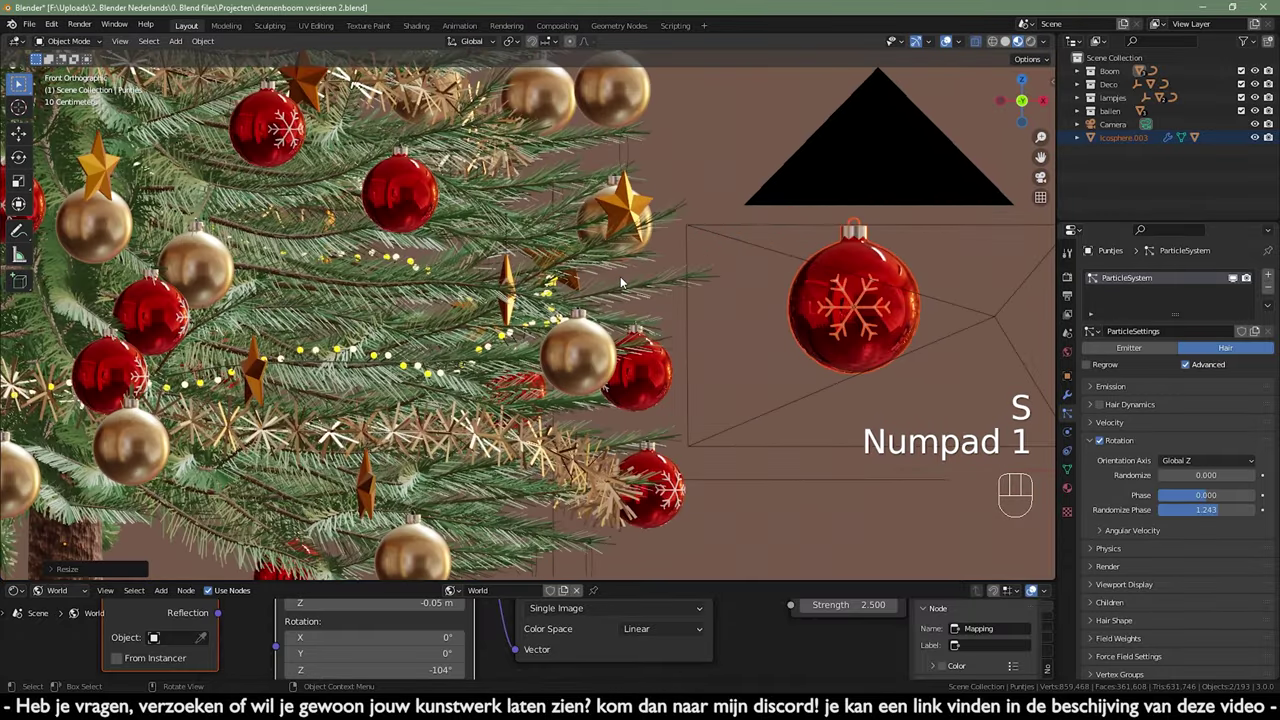
{"action": "left_click_drag", "start_coordinate": [615, 279], "coordinate": [513, 200]}
{"action": "left_click_drag", "start_coordinate": [595, 263], "coordinate": [573, 329]}
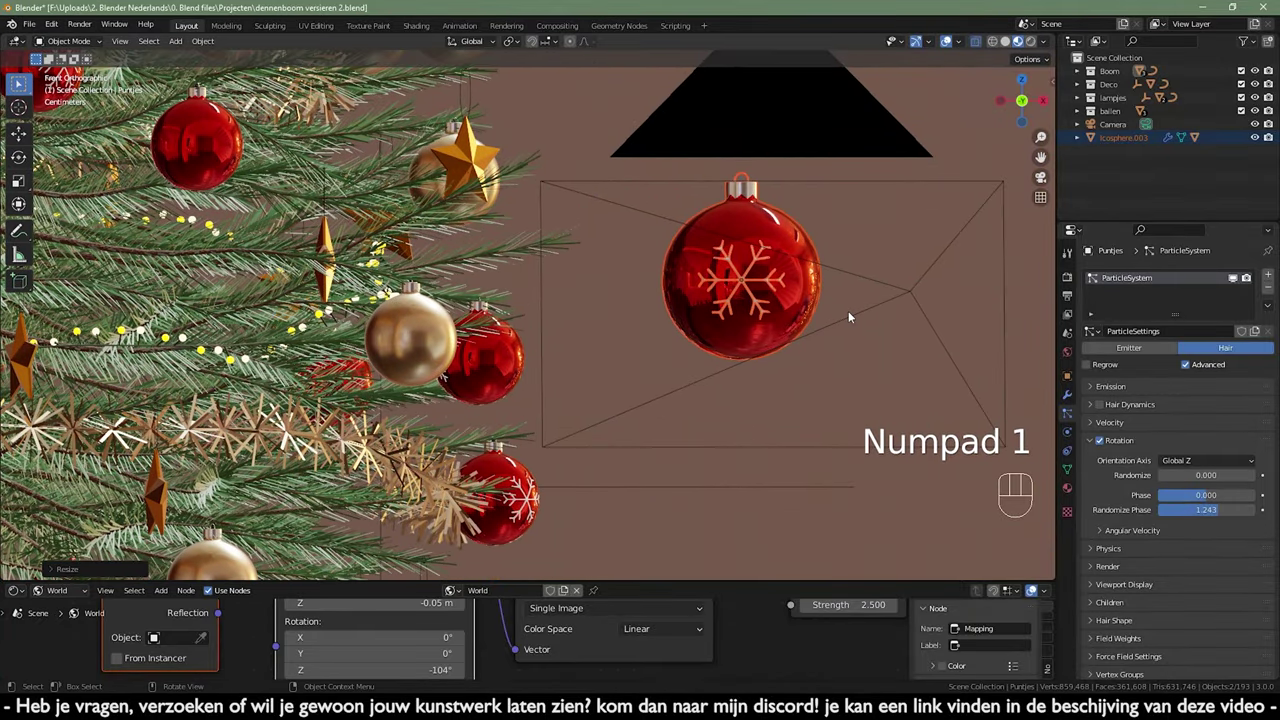
{"action": "key", "text": "g"}
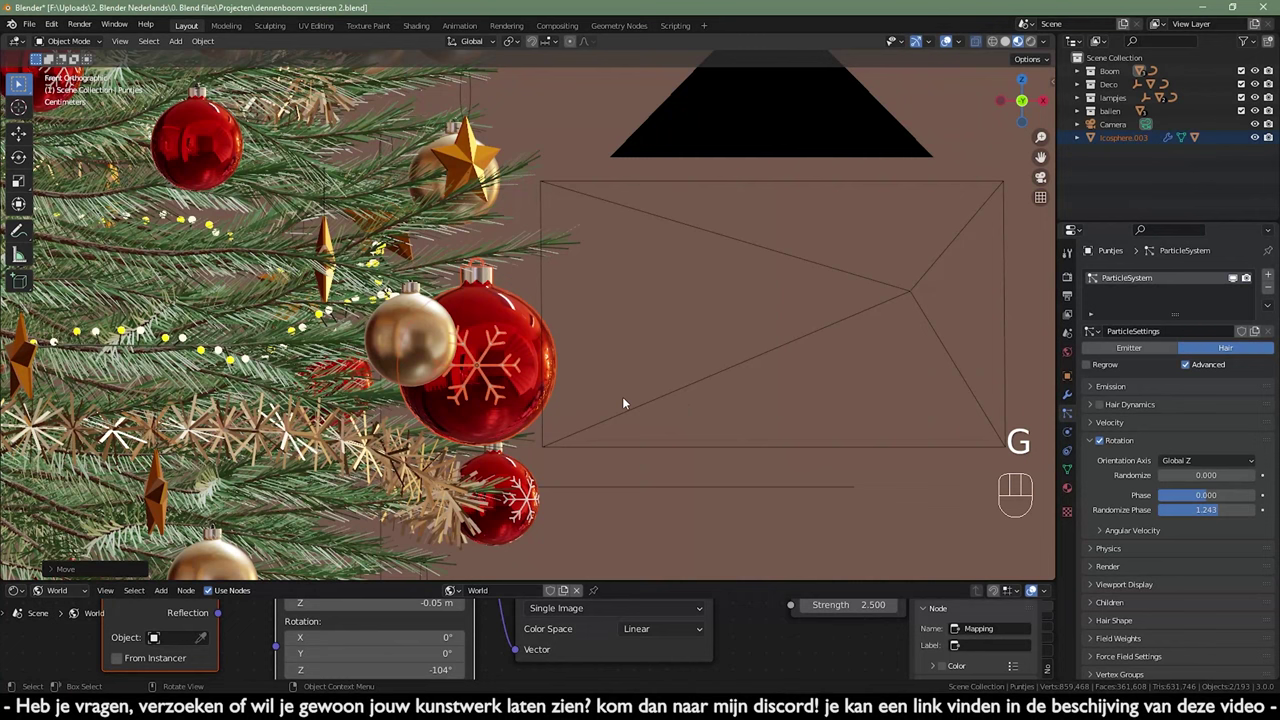
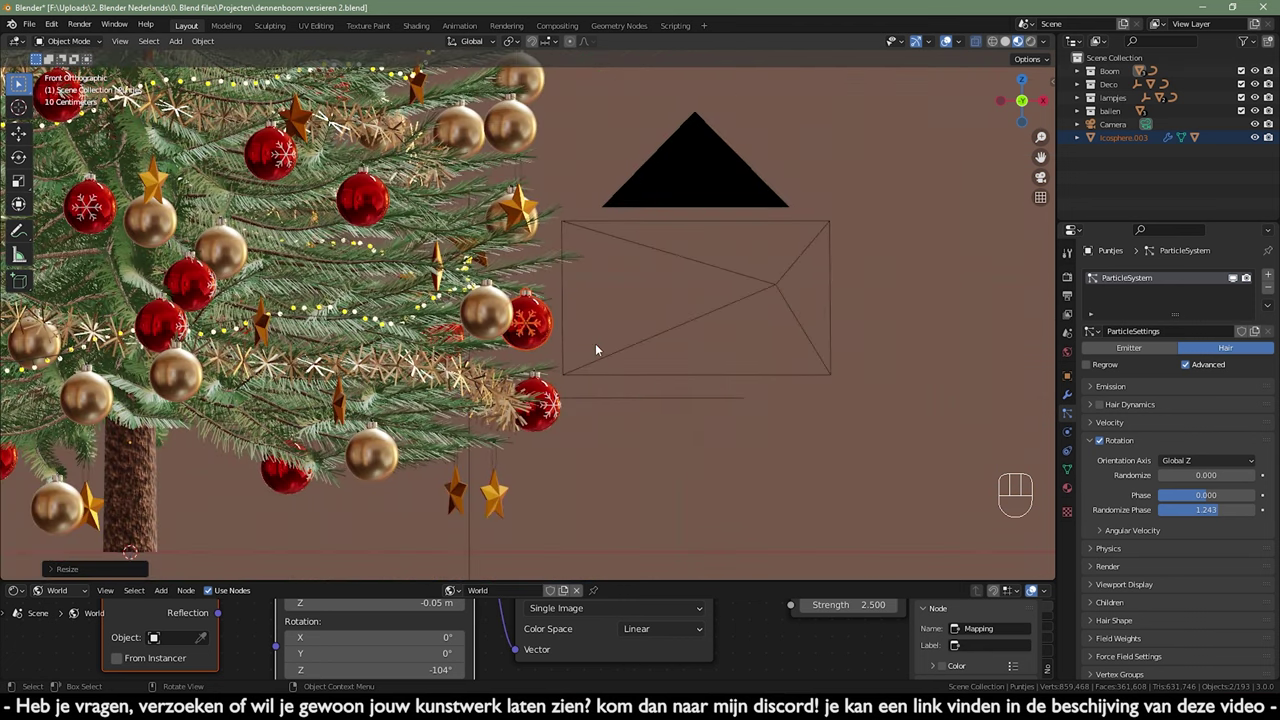
- Reposition and slightly rescale the pasted bauble, checking it through the scene camera
{"action": "middle_click", "coordinate": [612, 352]}
{"action": "key", "text": "s"}
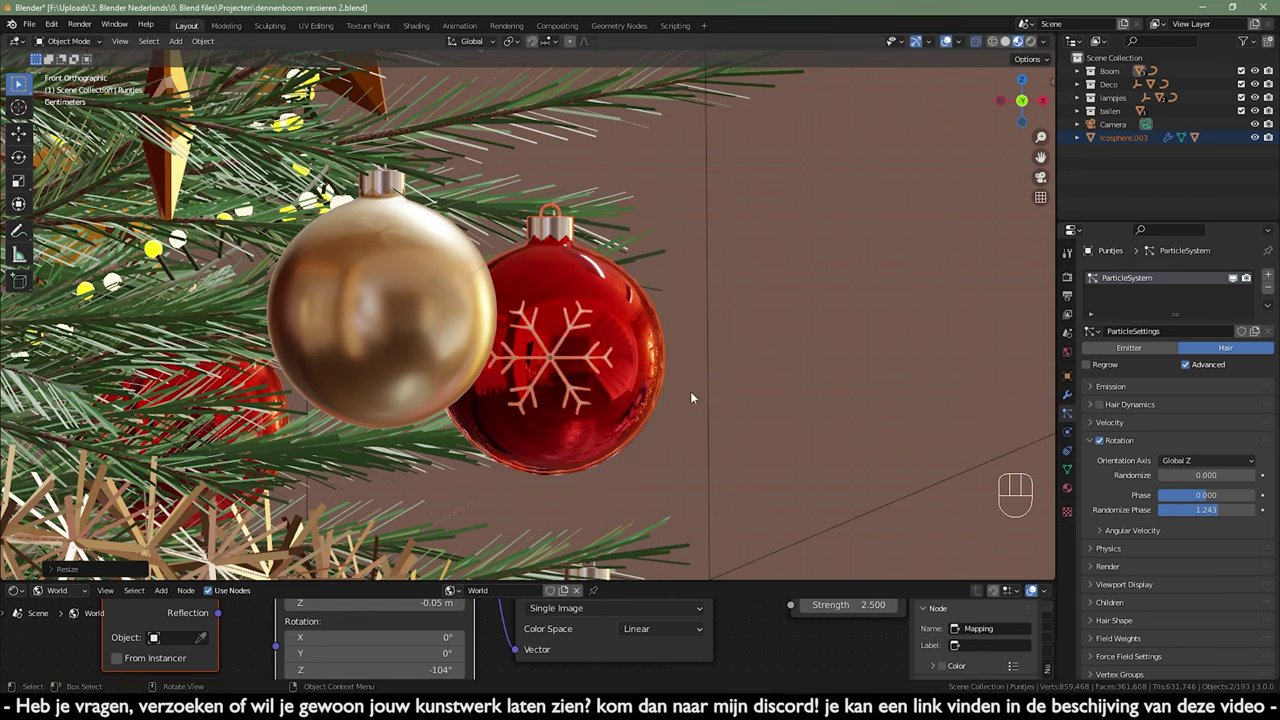
{"action": "key", "text": "g"}
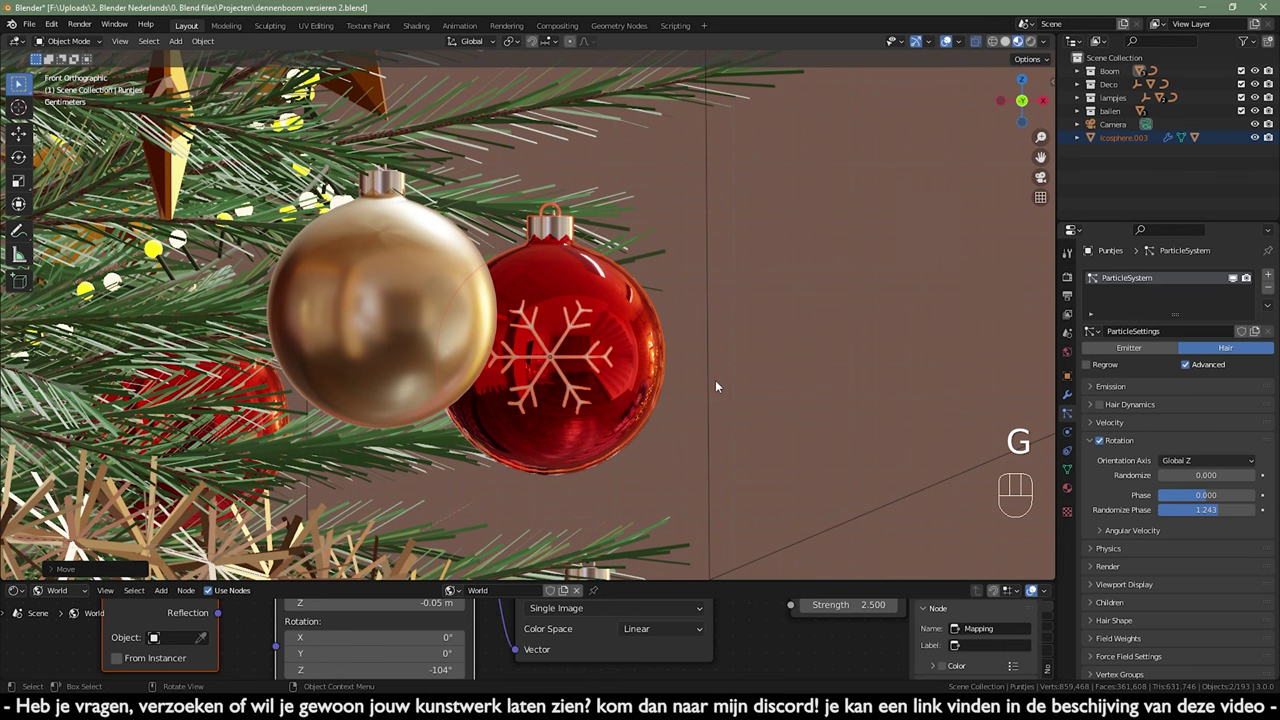
{"action": "key", "text": "KP_Enter"}
{"action": "key", "text": "KP_0"}
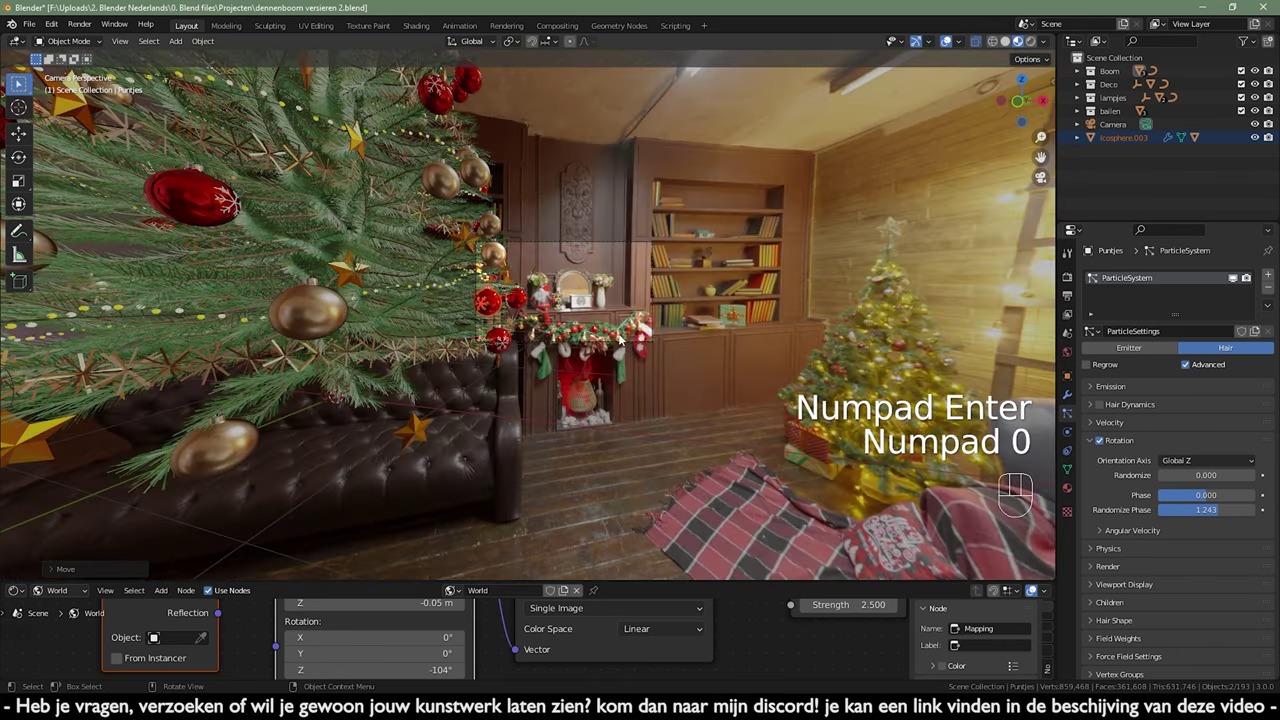
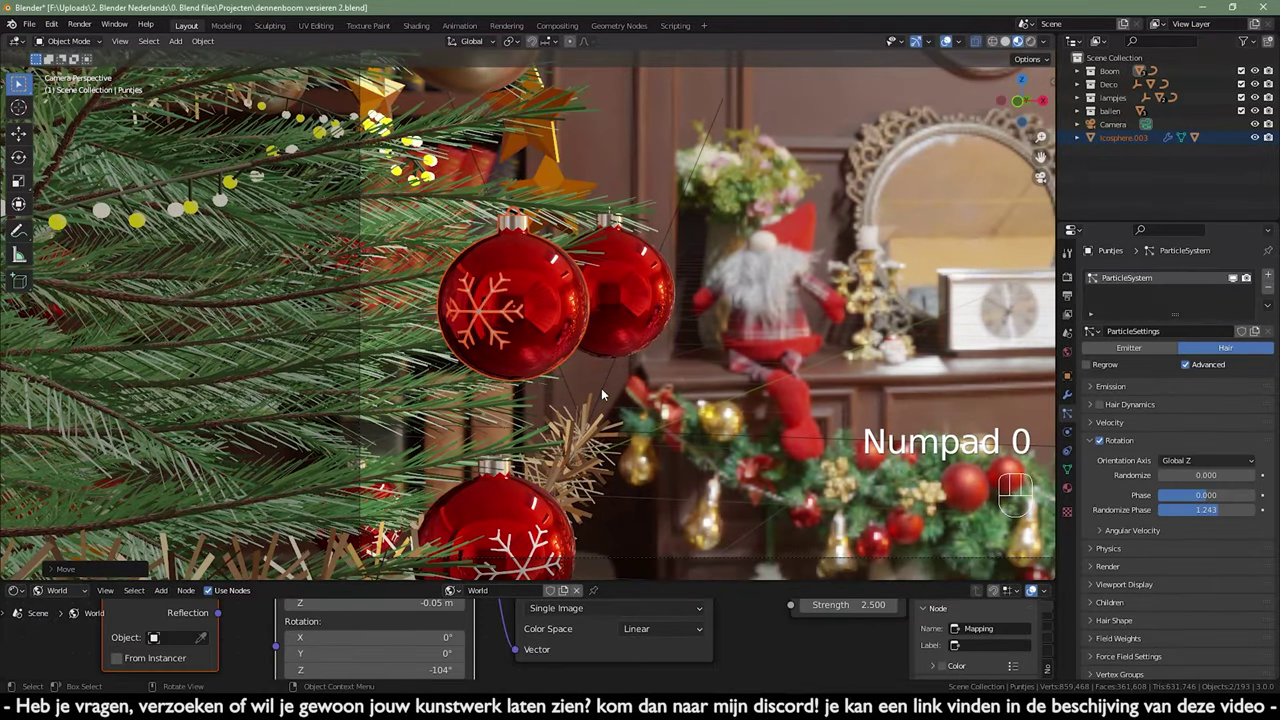
{"action": "key", "text": "s"}
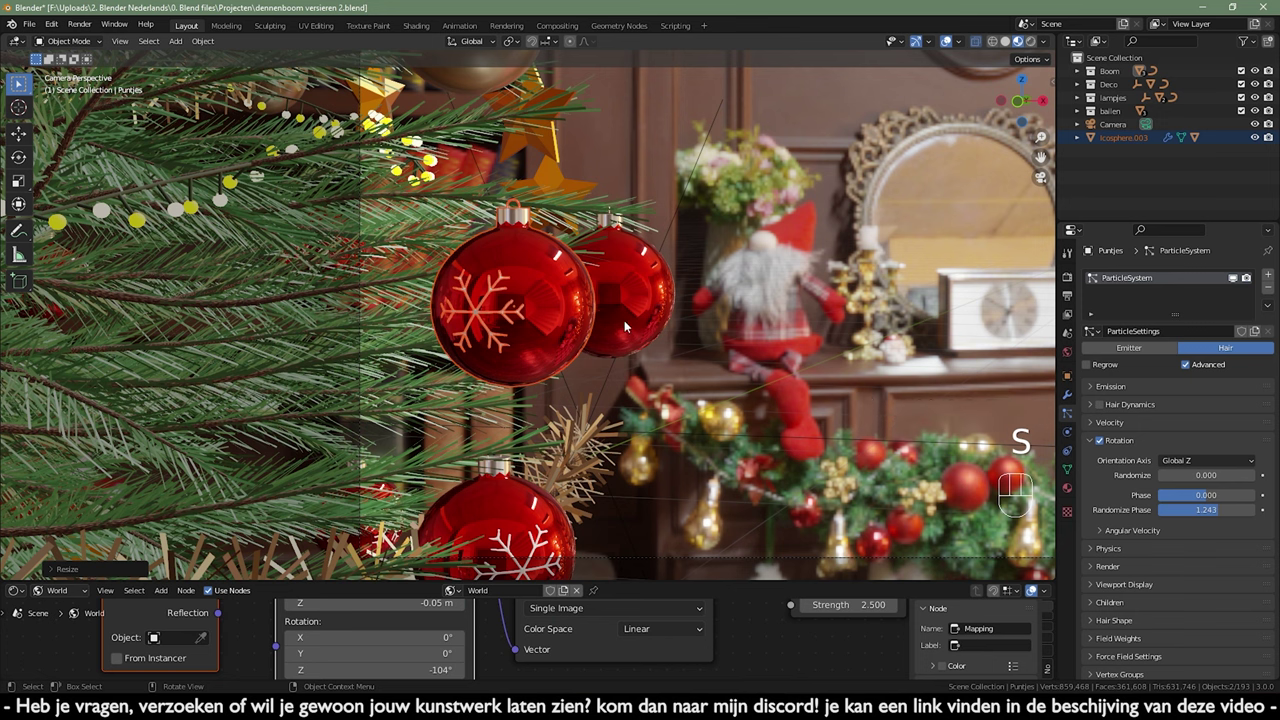
- Check the bauble's depth among the branches from the side view and the camera
{"action": "key", "text": "KP_3"}
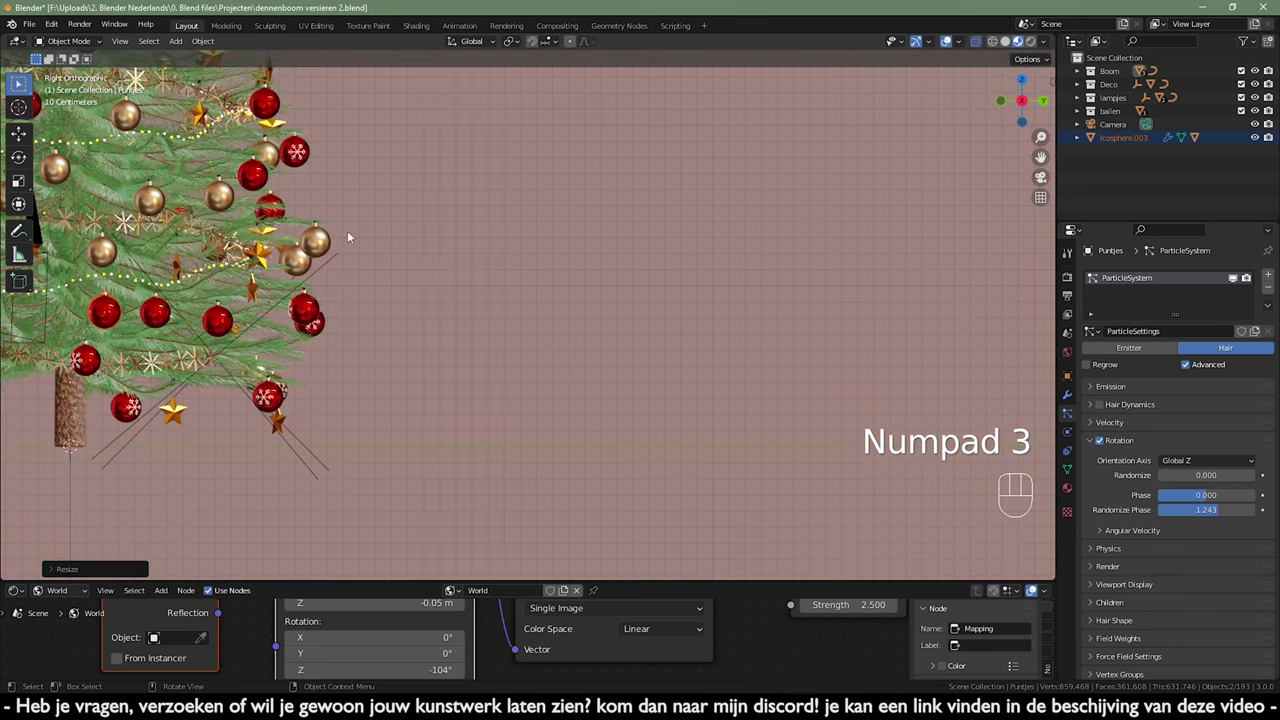
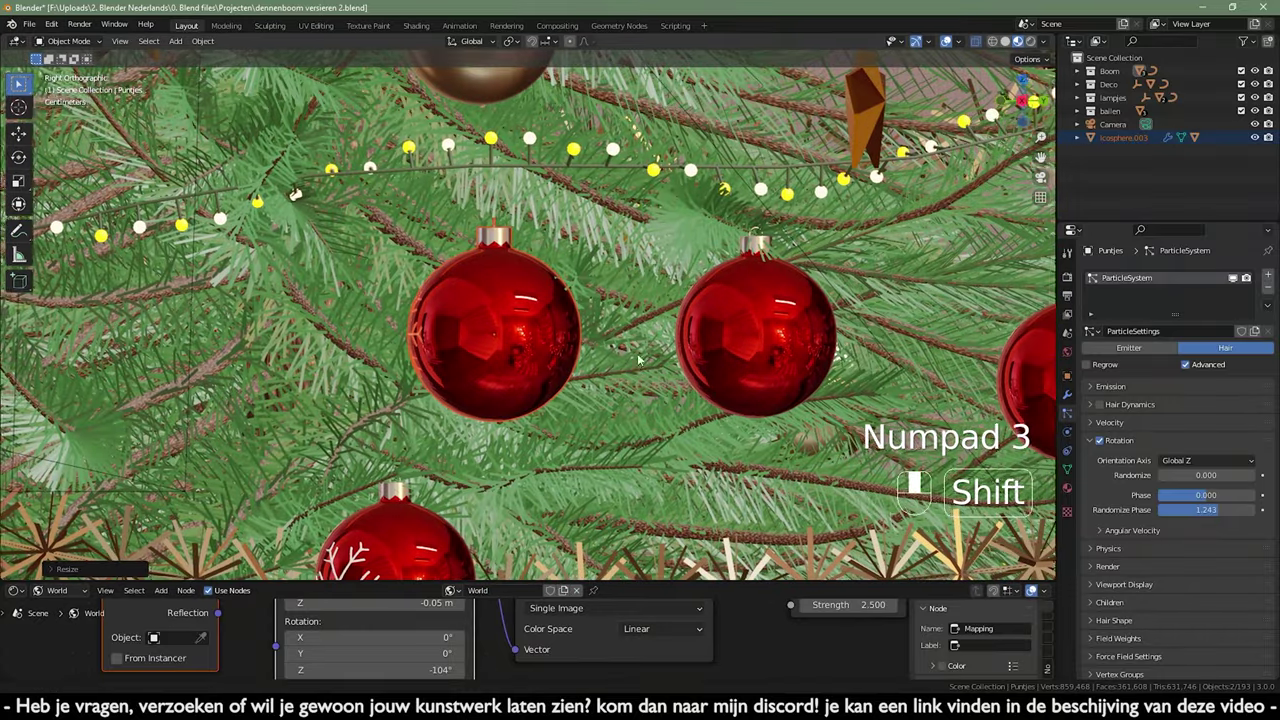
{"action": "middle_click", "coordinate": [643, 345]}
{"action": "left_click_drag", "start_coordinate": [567, 377], "coordinate": [243, 161]}
{"action": "left_click_drag", "start_coordinate": [314, 148], "coordinate": [609, 187]}
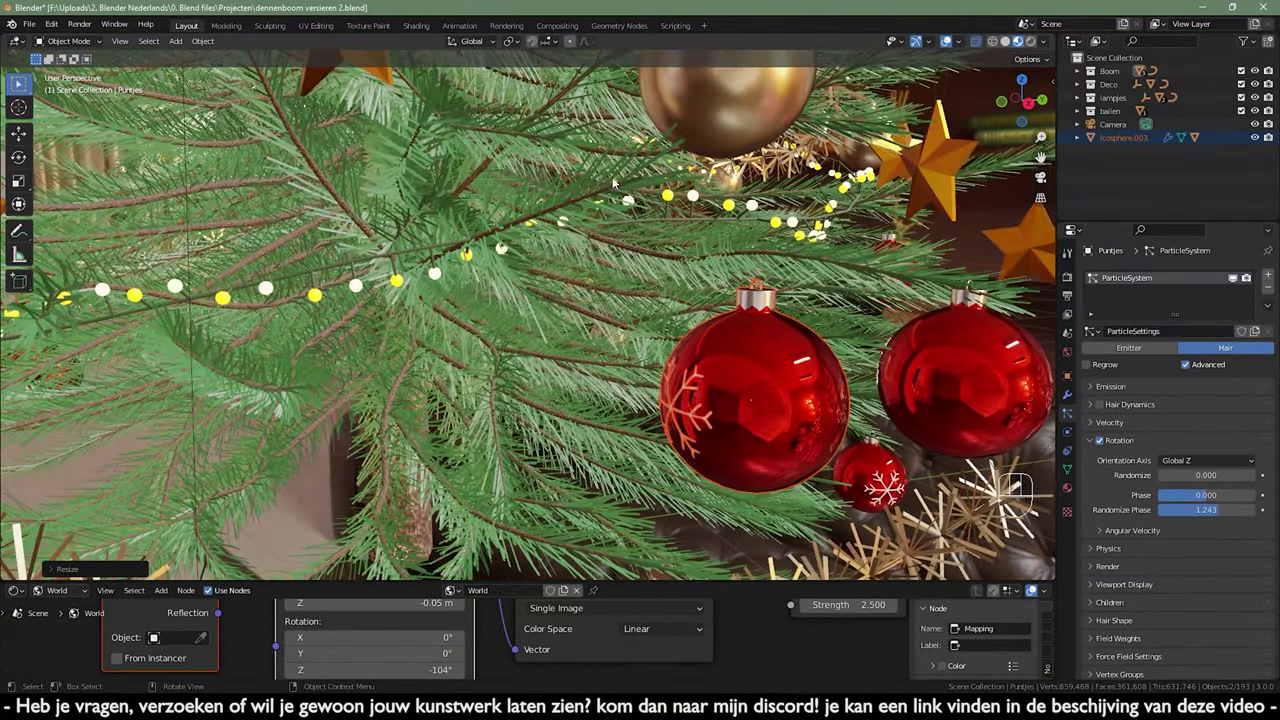
{"action": "left_click_drag", "start_coordinate": [664, 201], "coordinate": [673, 213]}
{"action": "key", "text": "KP_0"}
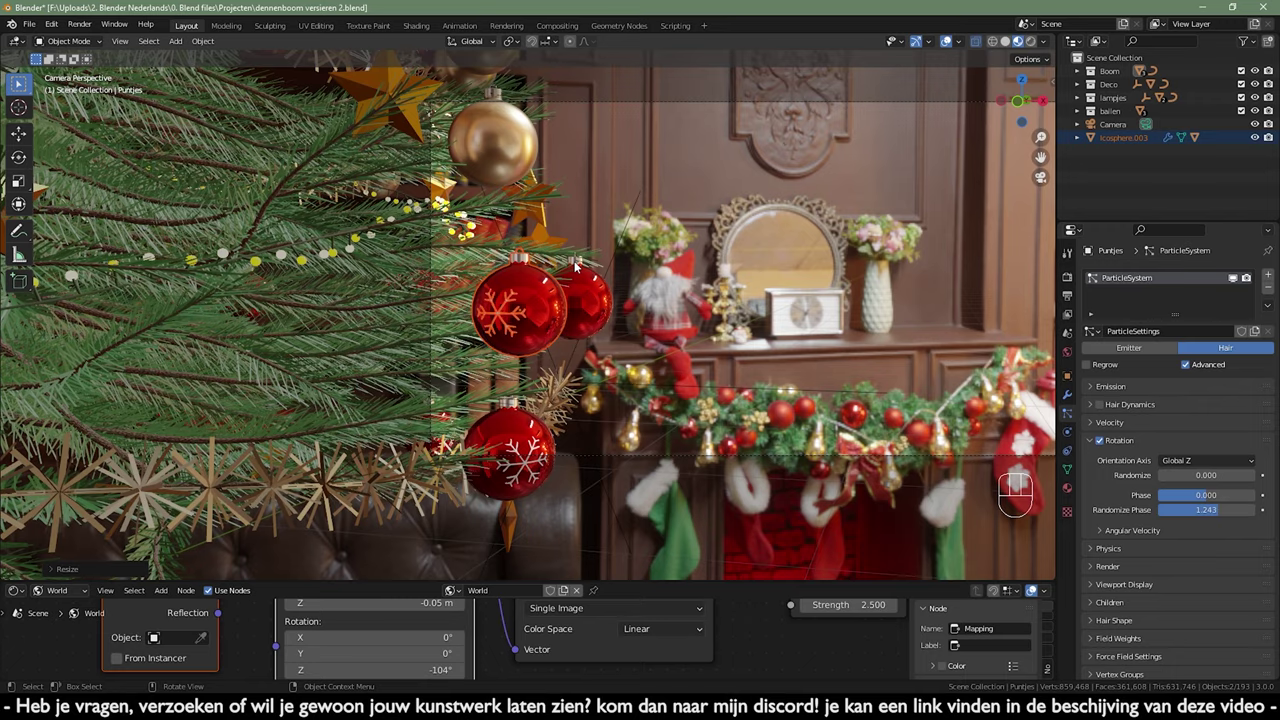
{"action": "left_click_drag", "start_coordinate": [563, 277], "coordinate": [495, 355]}
{"action": "left_click_drag", "start_coordinate": [582, 342], "coordinate": [627, 277]}
{"action": "left_click_drag", "start_coordinate": [586, 340], "coordinate": [523, 406]}
{"action": "left_click_drag", "start_coordinate": [500, 382], "coordinate": [544, 344]}
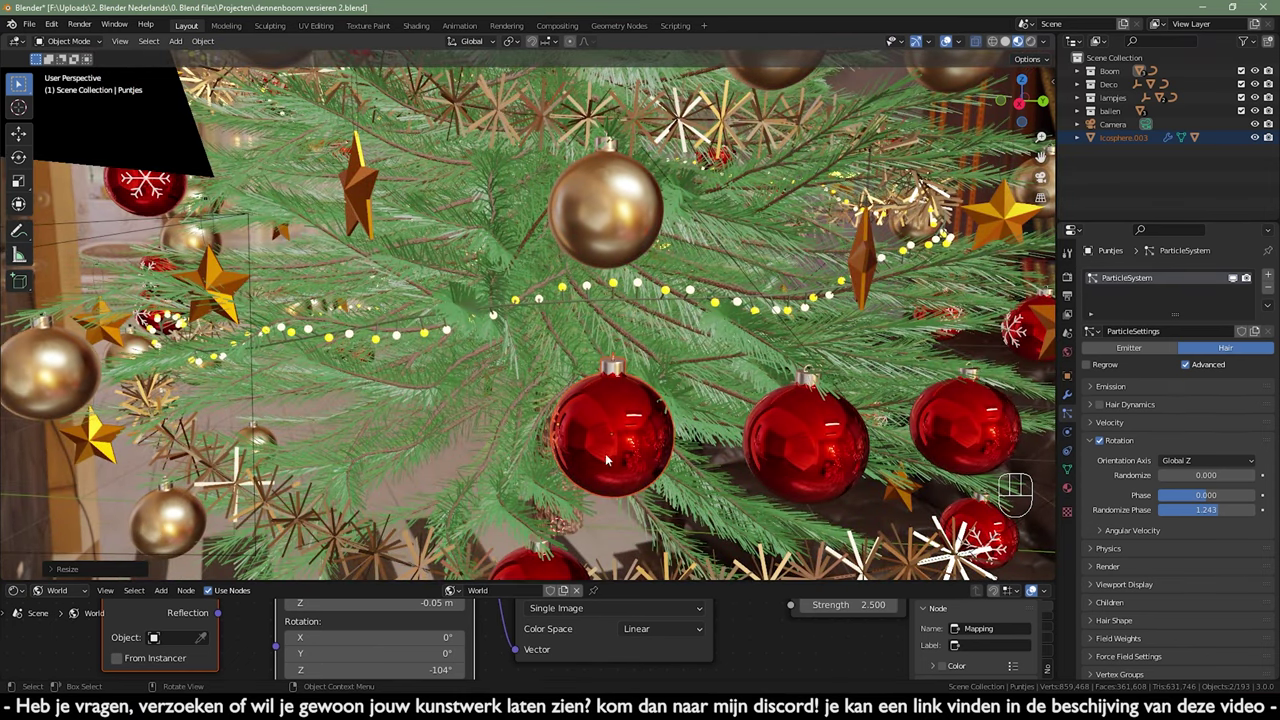
- Nudge the bauble sideways along X so it hangs beside the other red bauble in camera view
{"action": "key", "text": "g"}
{"action": "left_click_drag", "start_coordinate": [529, 444], "coordinate": [652, 447]}
{"action": "key", "text": "KP_0"}
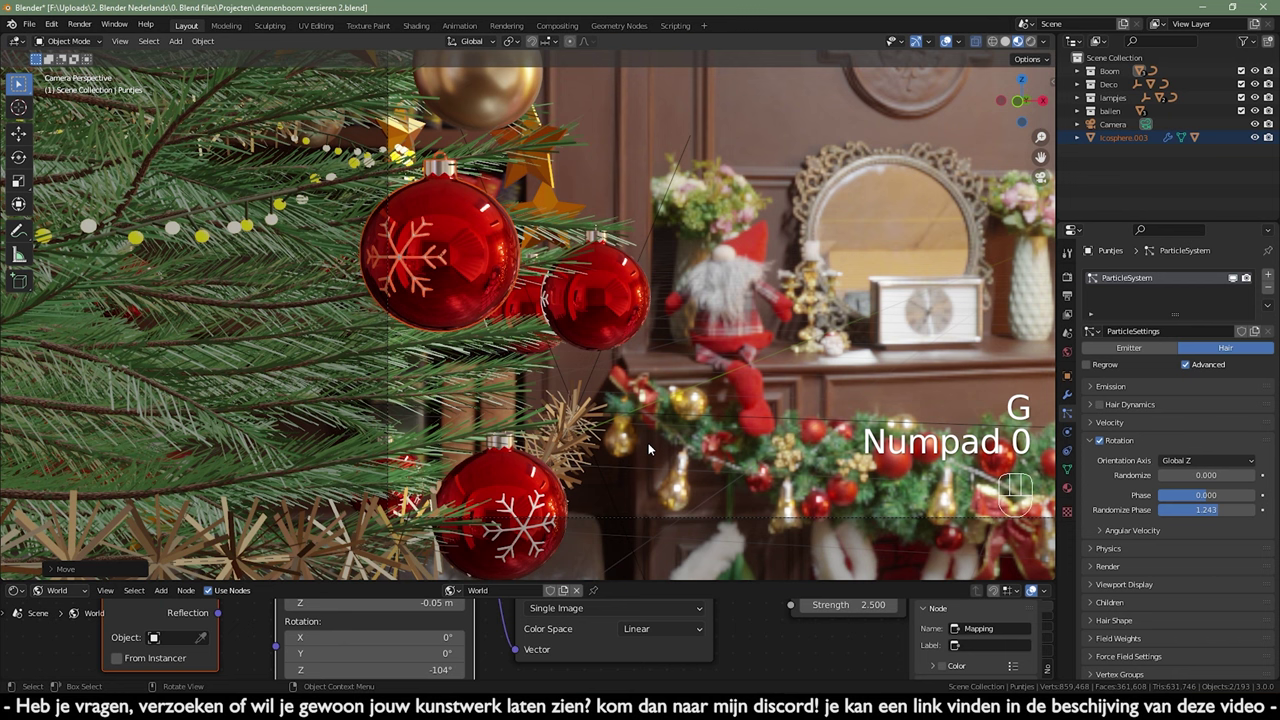
{"action": "key", "text": "g"}
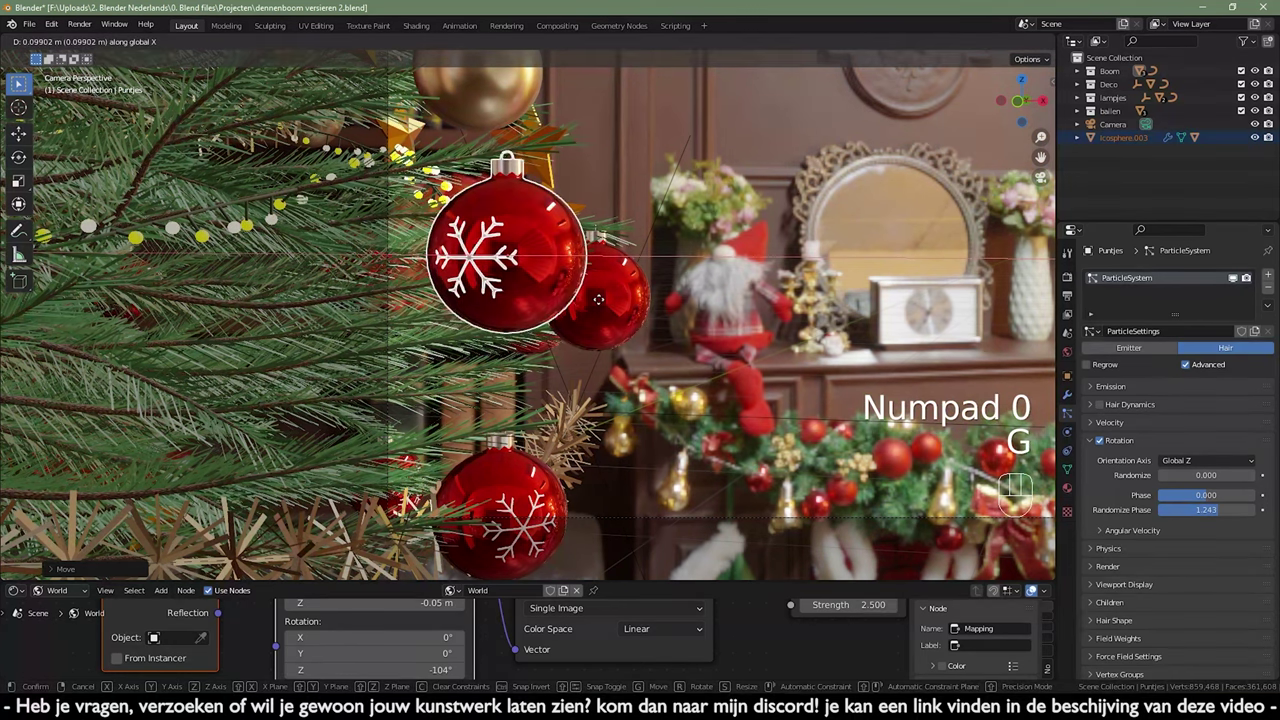
{"action": "key", "text": "r"}
{"action": "key", "text": "KP_7"}
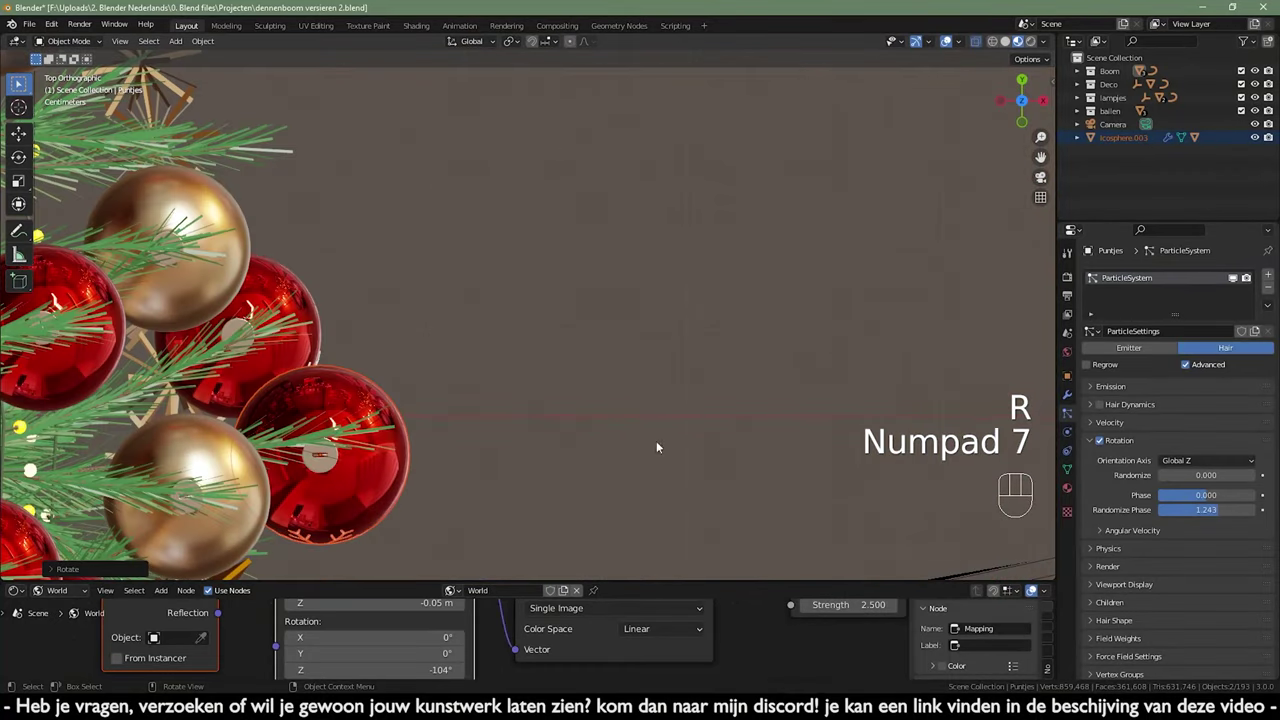
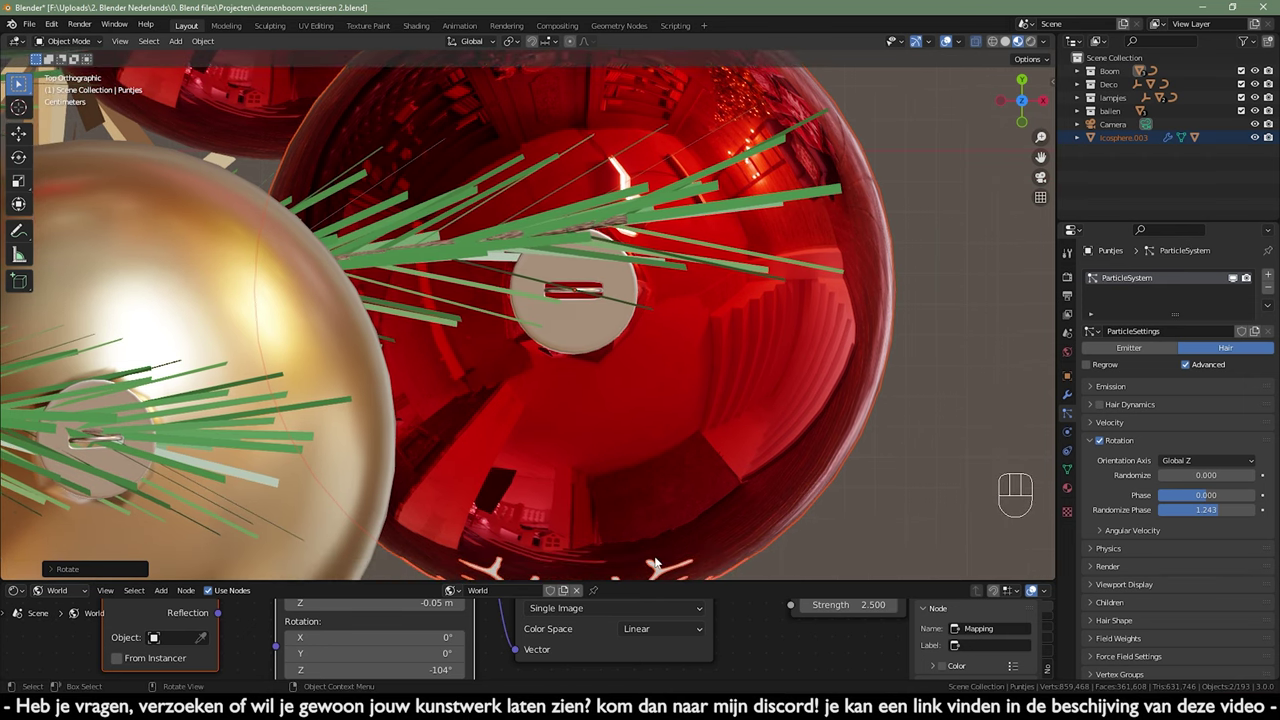
- Raise the Puntjes ornament caps along Z so they sit on the bauble tops
{"action": "middle_click", "coordinate": [690, 414]}
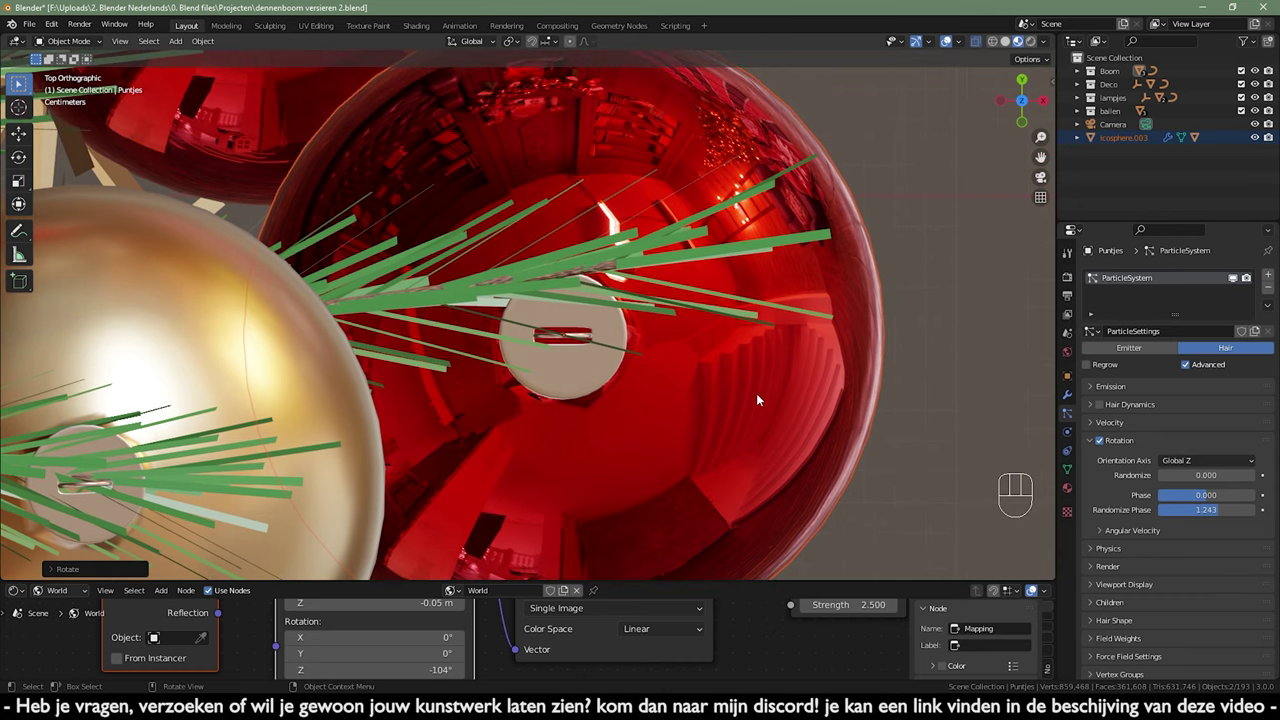
{"action": "key", "text": "r"}
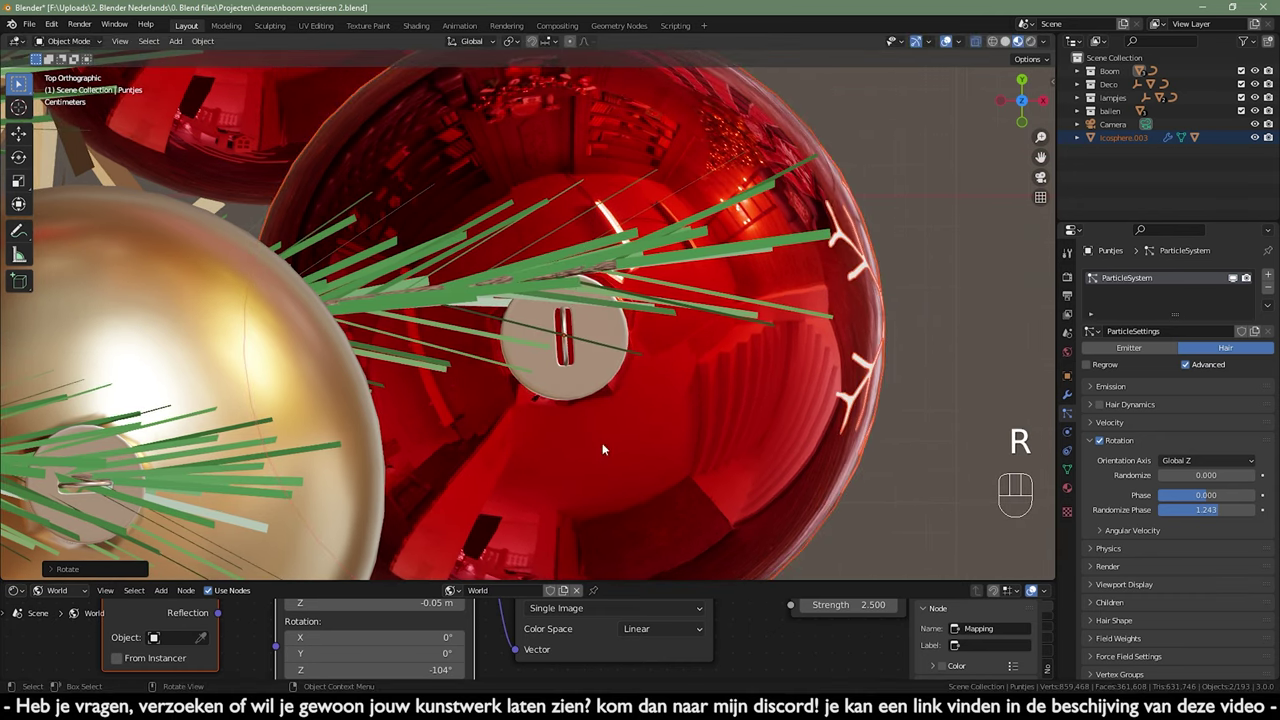
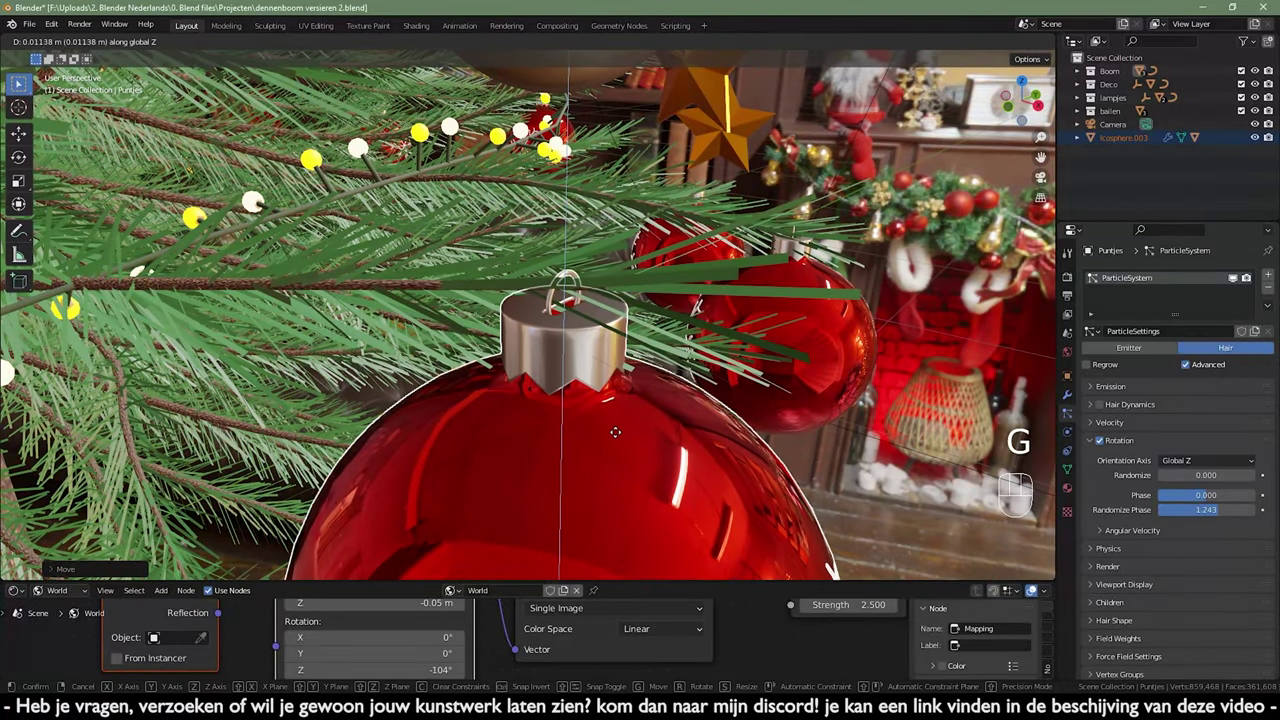
{"action": "left_click_drag", "start_coordinate": [652, 458], "coordinate": [583, 471]}
{"action": "left_click_drag", "start_coordinate": [575, 473], "coordinate": [568, 488]}
{"action": "left_click_drag", "start_coordinate": [566, 488], "coordinate": [533, 482]}
- Fine-tune the cap height vertically until the snowflake bauble's cap meets its branch
{"action": "key", "text": "g"}
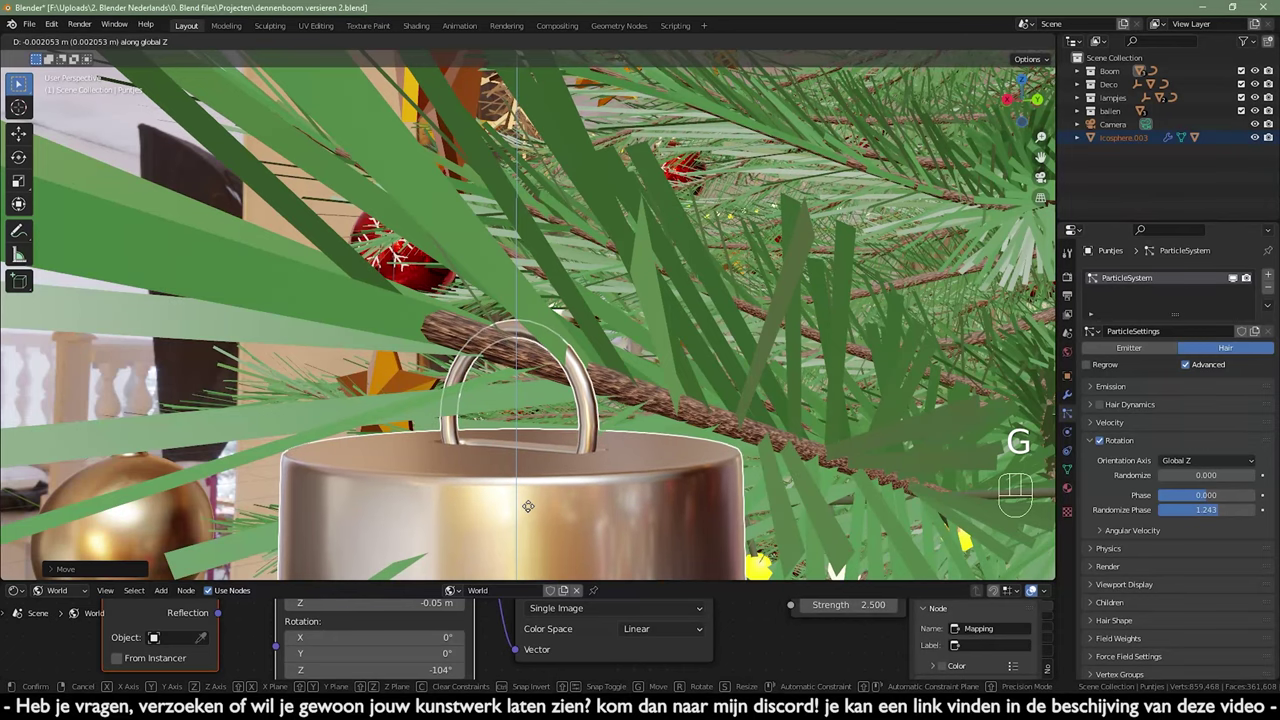
{"action": "key", "text": "KP_0"}
{"action": "left_click_drag", "start_coordinate": [535, 440], "coordinate": [463, 496]}
{"action": "left_click", "coordinate": [512, 309]}
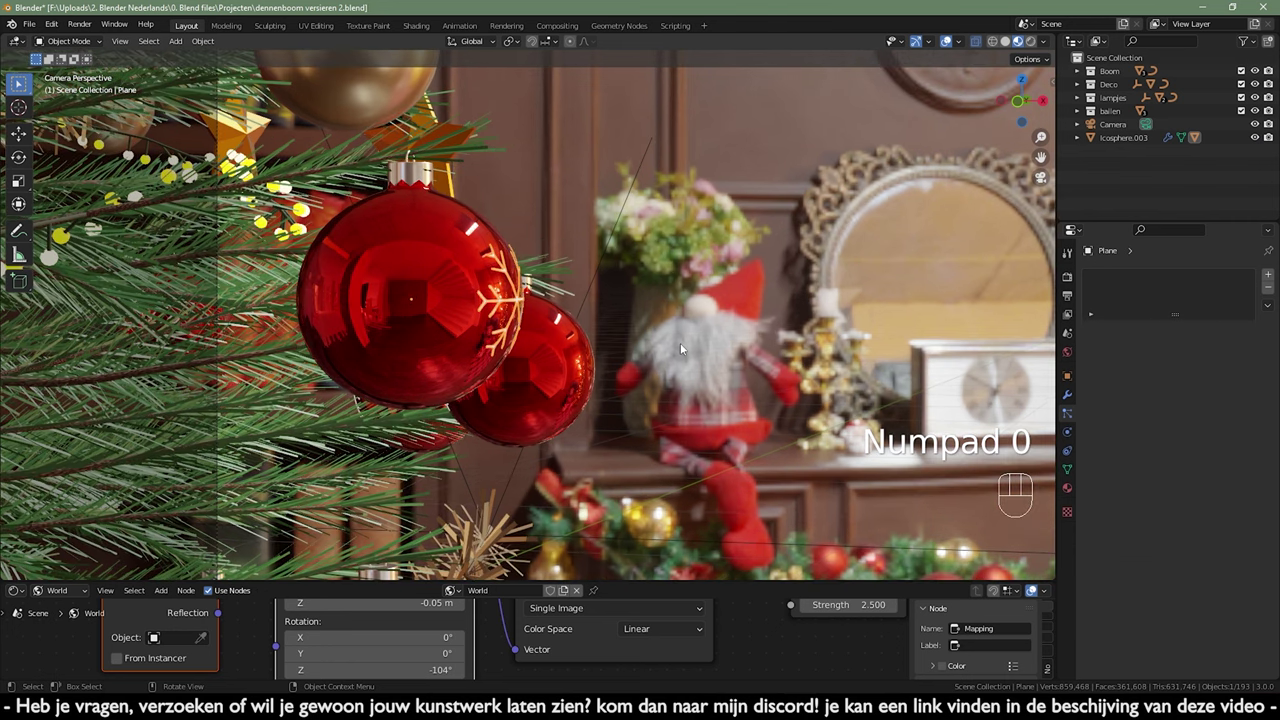
- Rotate the snowflake decal about global Z until it sits centred on the red bauble's front
{"action": "key", "text": "r"}
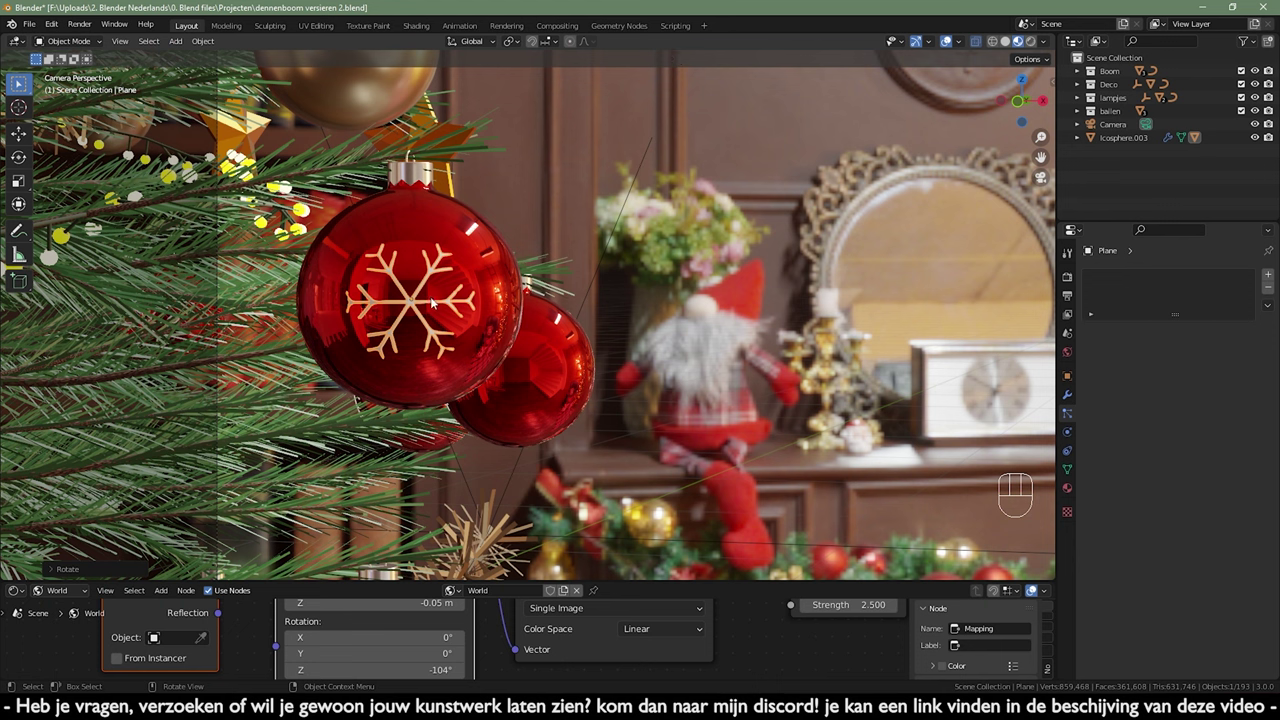
{"action": "key", "text": "r"}
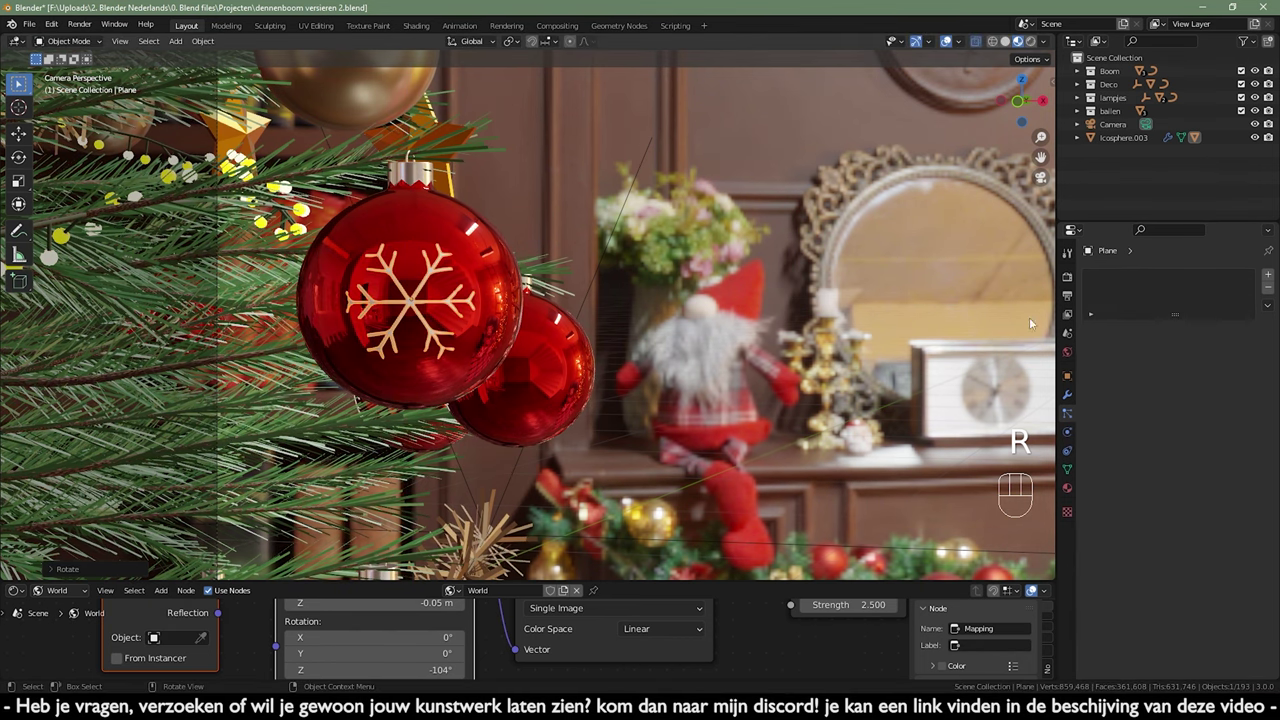
{"action": "key", "text": "r"}
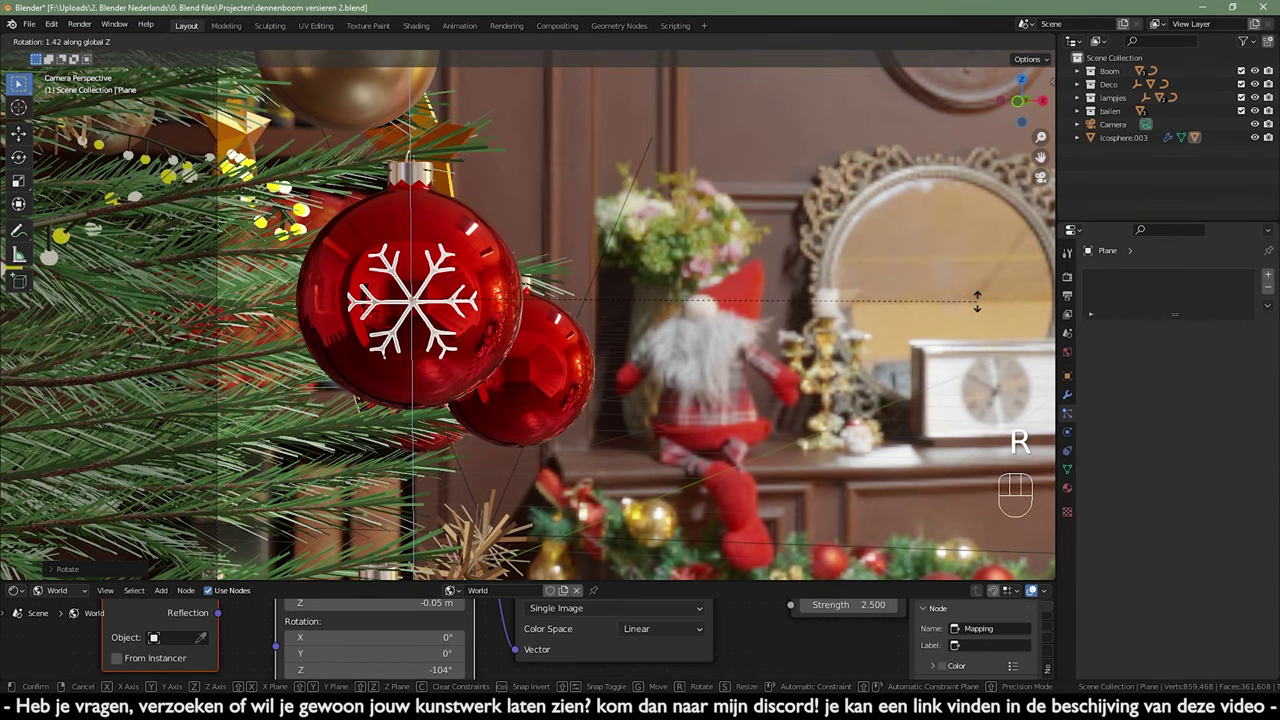
{"action": "left_click", "coordinate": [903, 339]}
{"action": "middle_click", "coordinate": [865, 308]}
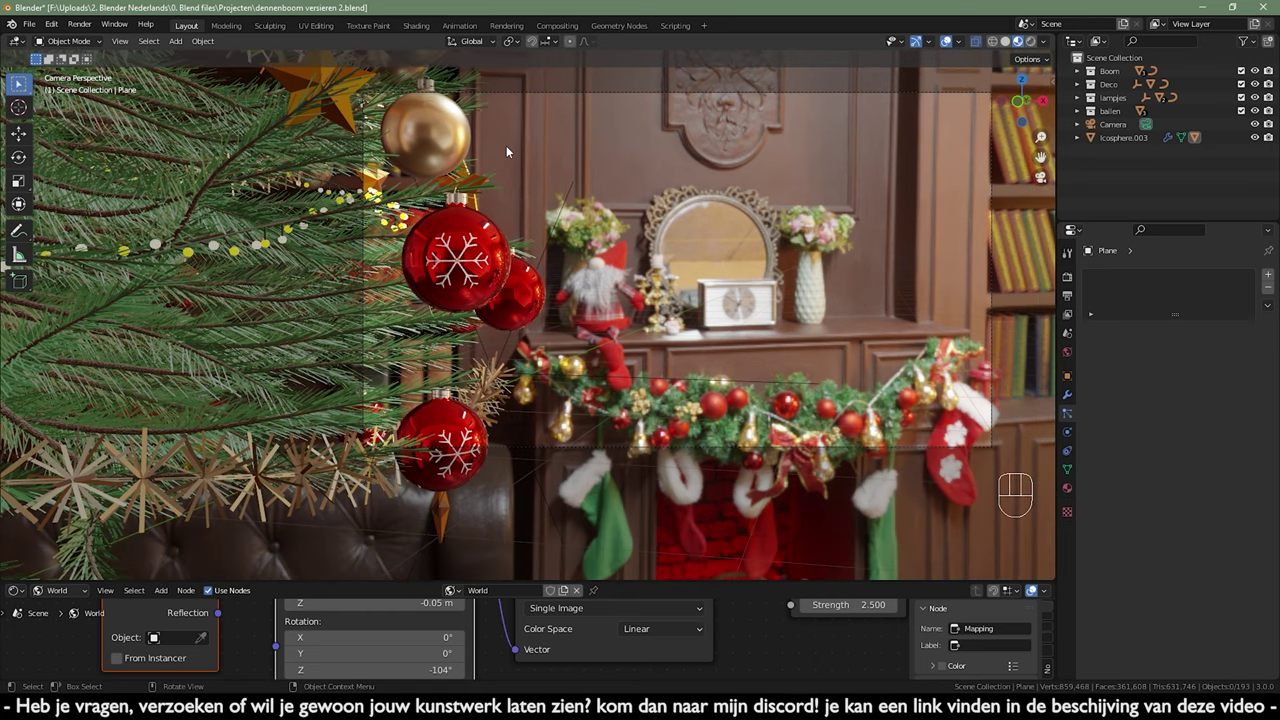
{"action": "left_click_drag", "start_coordinate": [690, 230], "coordinate": [696, 244]}
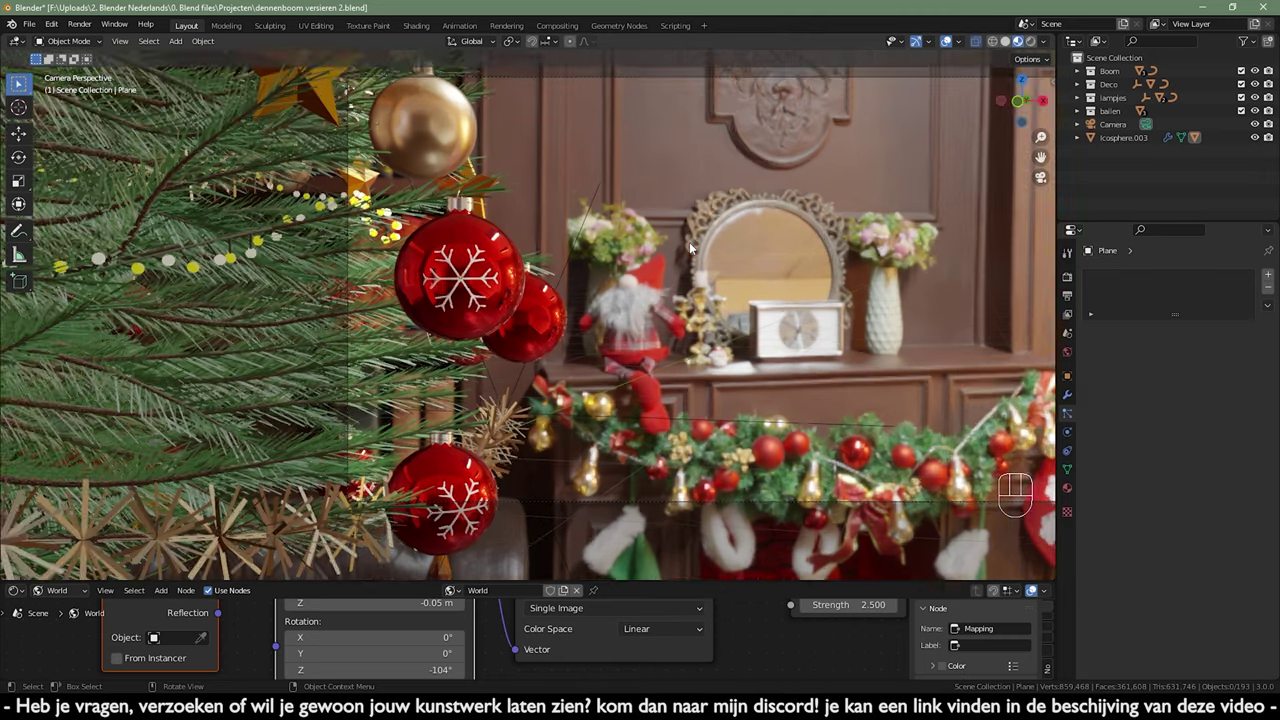
- Select the scene camera and show its lens and Depth of Field settings in Object Data properties
{"action": "left_click", "coordinate": [1122, 124]}
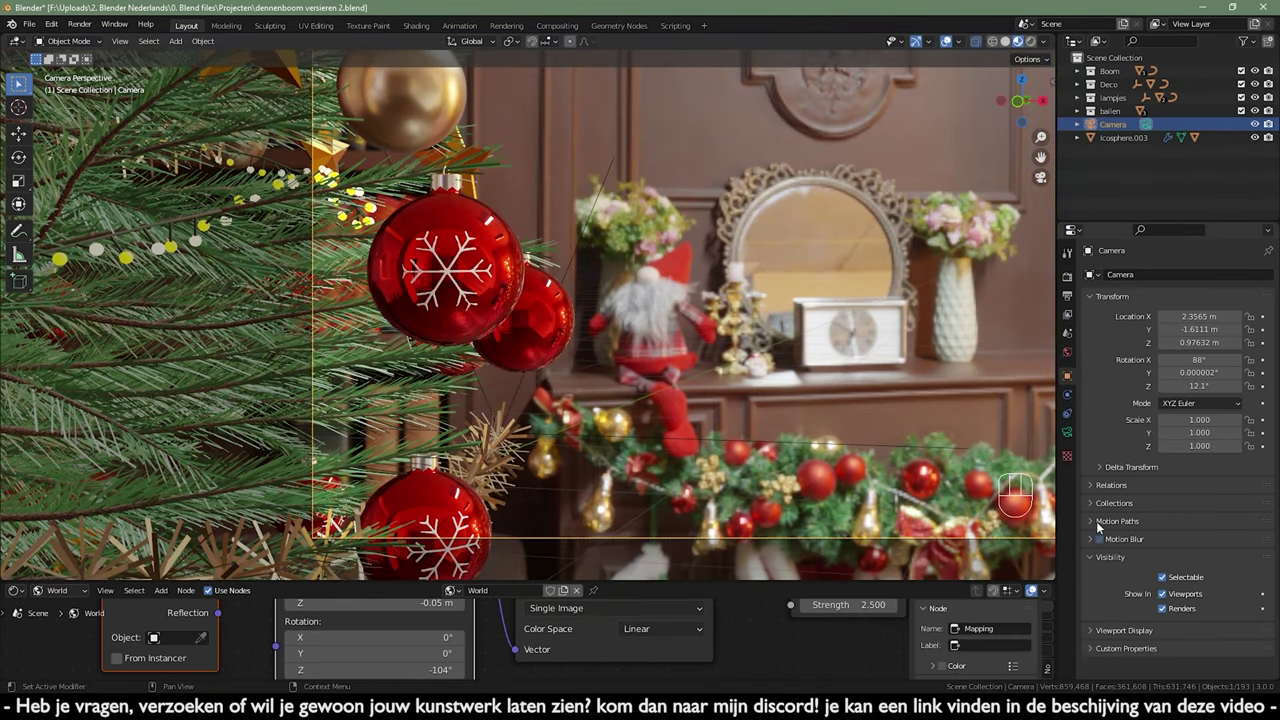
{"action": "left_click", "coordinate": [1093, 543]}
{"action": "left_click", "coordinate": [1094, 559]}
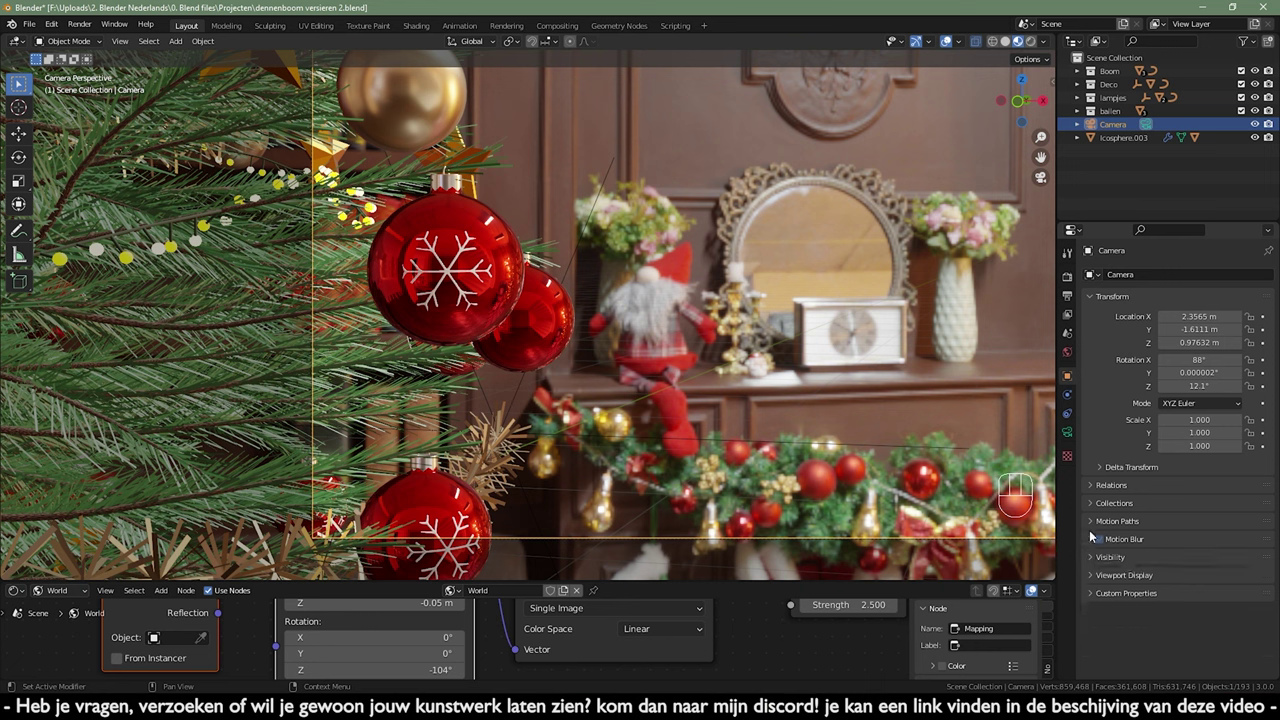
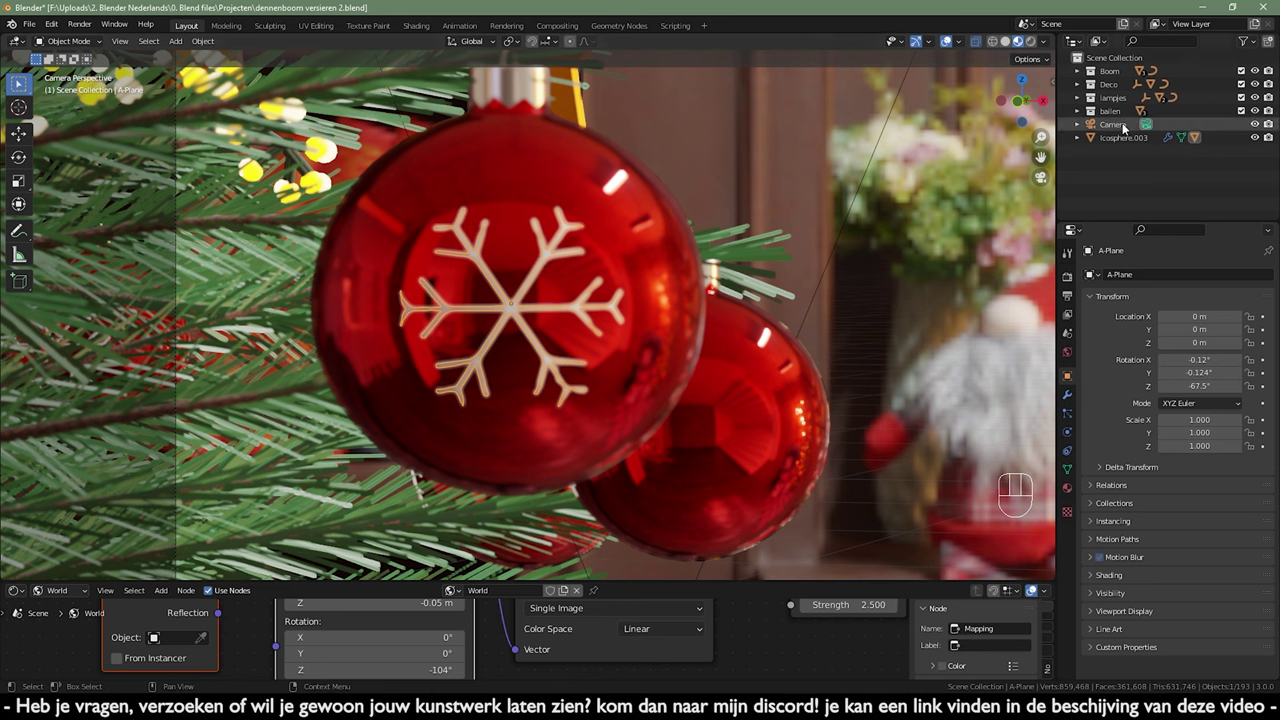
{"action": "left_click", "coordinate": [1112, 127]}
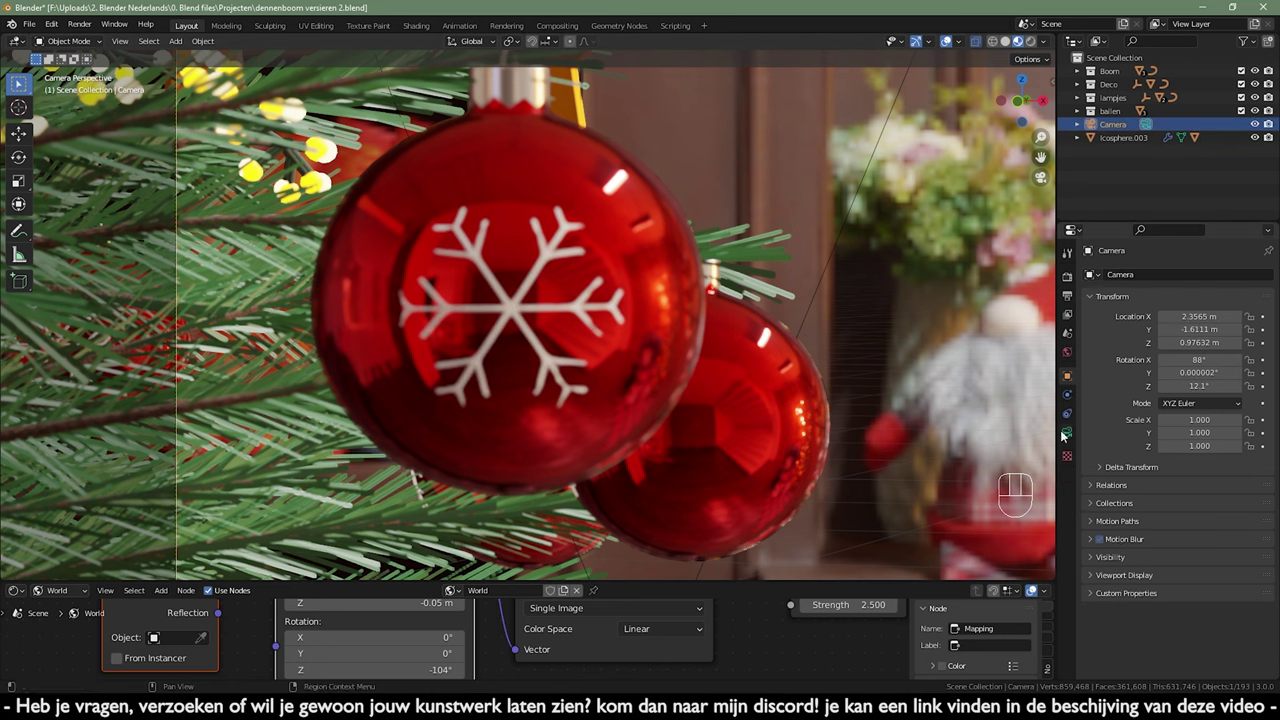
{"action": "left_click", "coordinate": [1066, 433]}
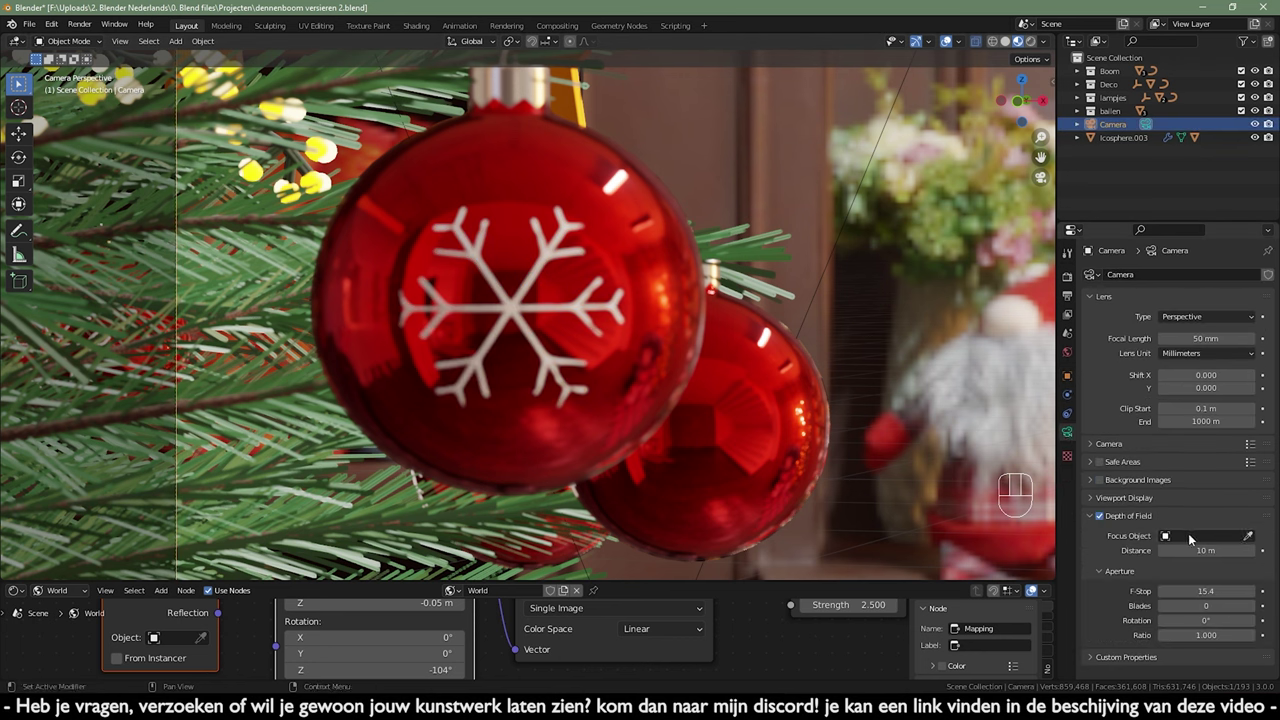
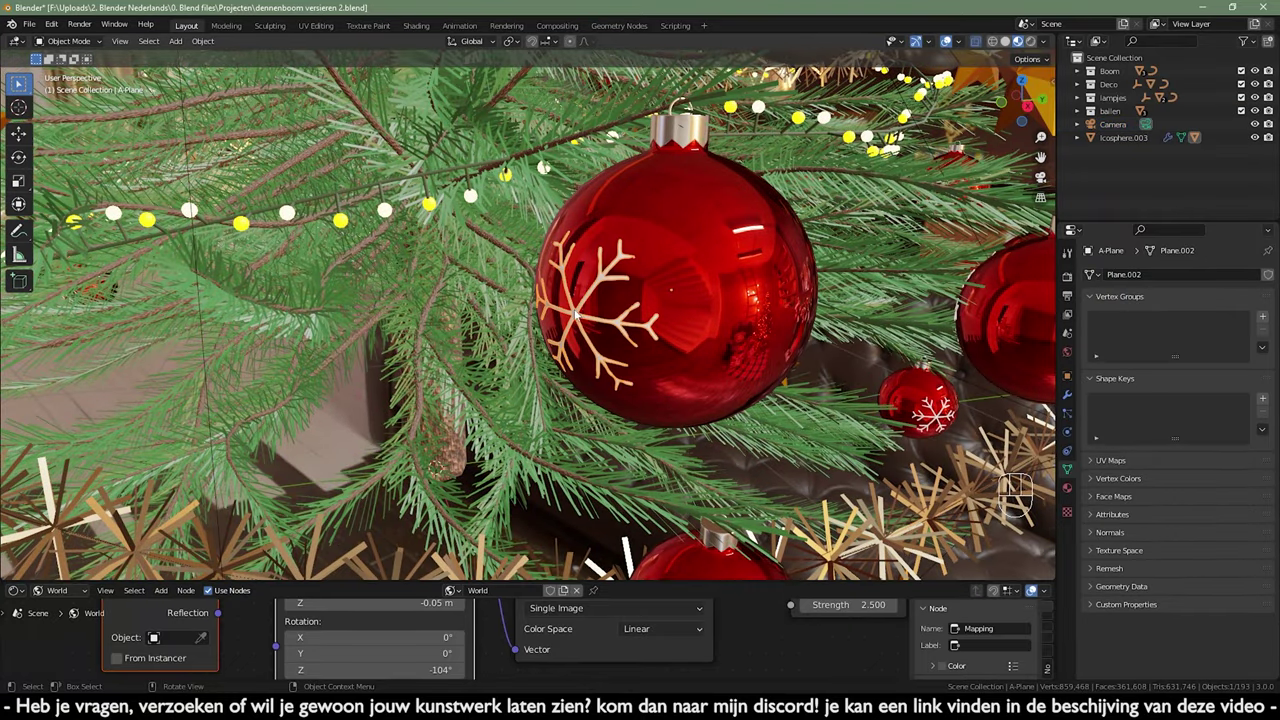
- Orbit back to the whole decorated tree and begin adding a new object
{"action": "left_click_drag", "start_coordinate": [685, 341], "coordinate": [806, 305]}
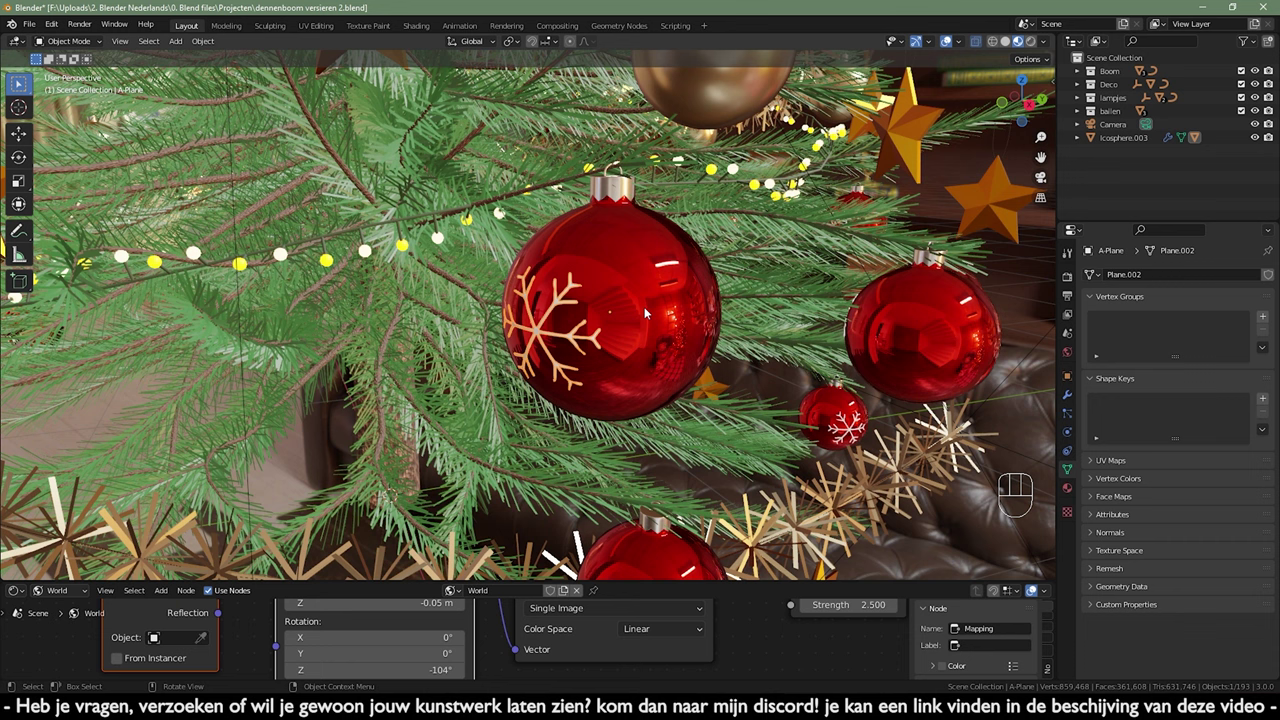
{"action": "left_click", "coordinate": [853, 503]}
- Add a Plain Axes empty and frame the snowflake bauble from the front to place it
{"action": "key", "text": "shift+a"}
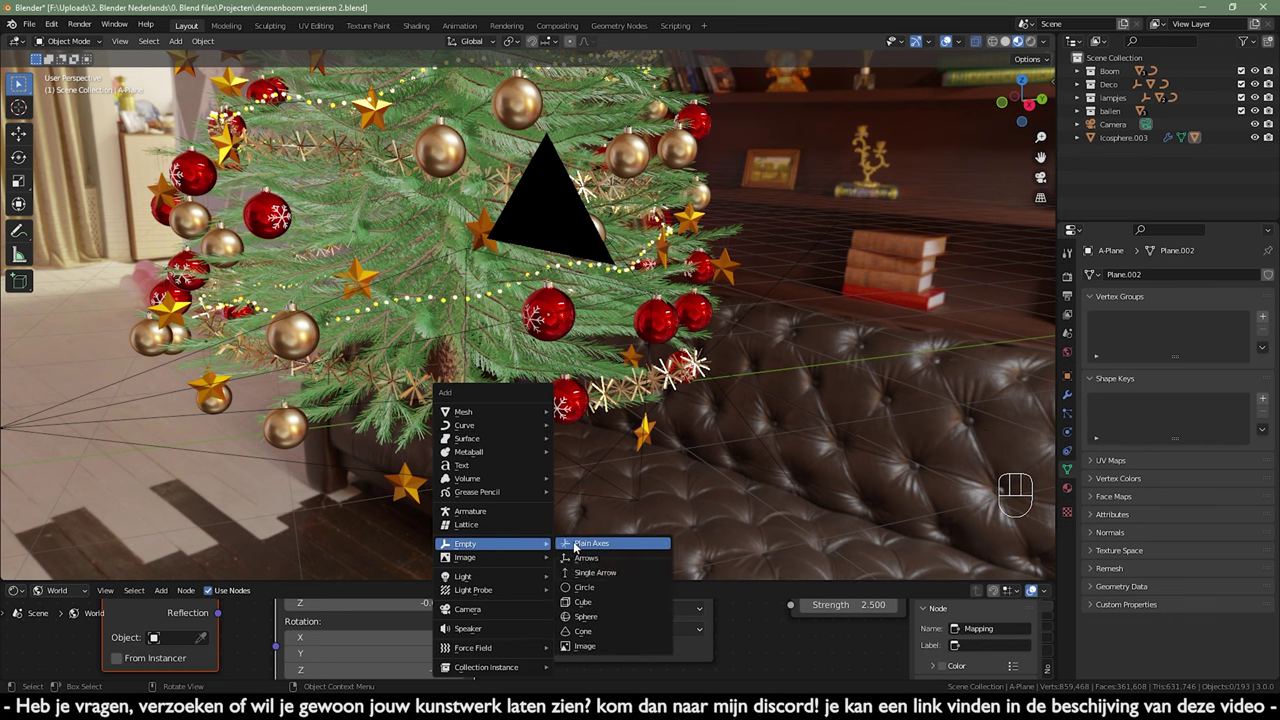
{"action": "key", "text": "KP_1"}
{"action": "left_click_drag", "start_coordinate": [593, 516], "coordinate": [546, 328]}
{"action": "left_click_drag", "start_coordinate": [563, 357], "coordinate": [504, 463]}
{"action": "key", "text": "g"}
{"action": "middle_click", "coordinate": [670, 282]}
{"action": "middle_click", "coordinate": [335, 419]}
- Move the empty onto the snowflake bauble's centre as the camera's depth-of-field focus point
{"action": "key", "text": "g"}
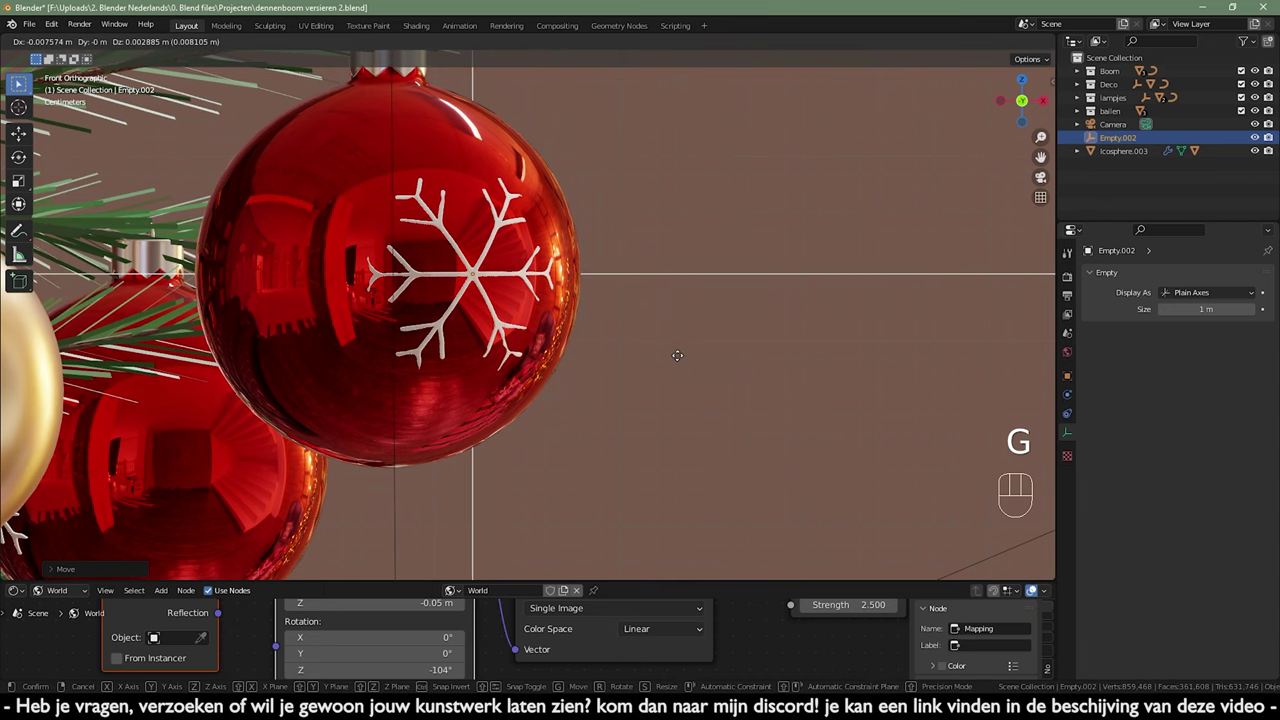
{"action": "key", "text": "KP_0"}
{"action": "left_click_drag", "start_coordinate": [596, 326], "coordinate": [587, 284]}
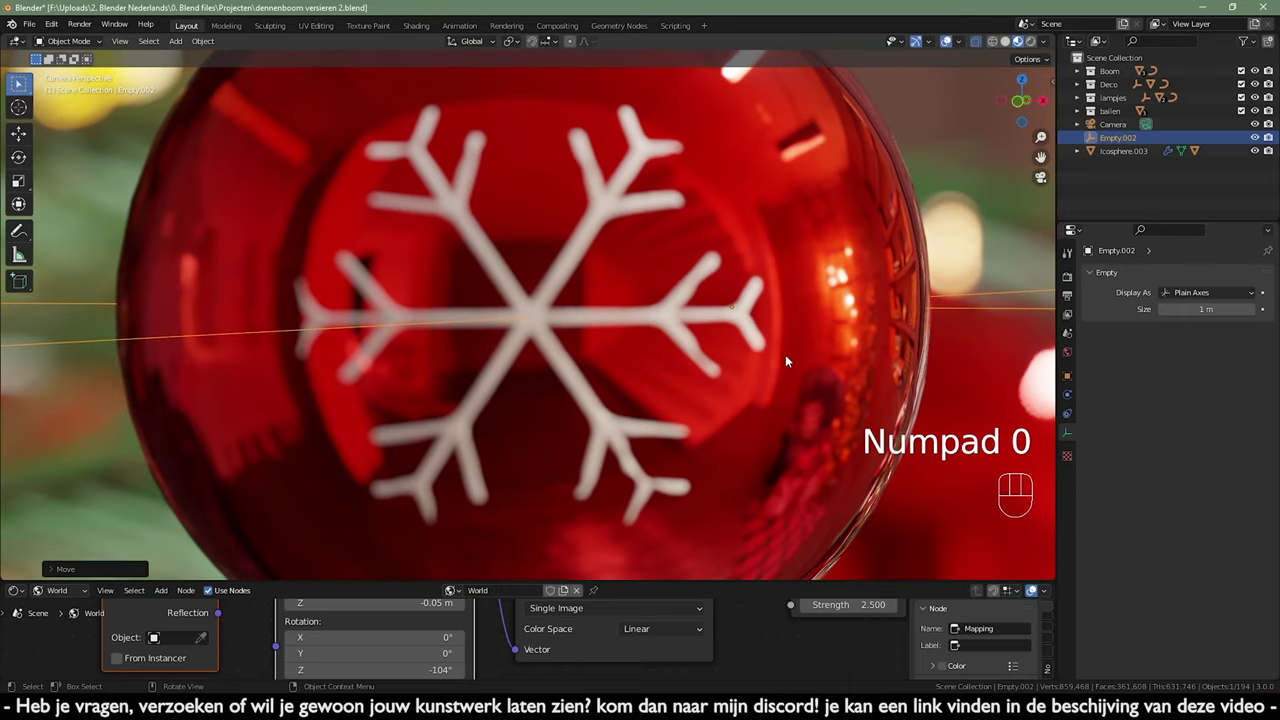
{"action": "key", "text": "g"}
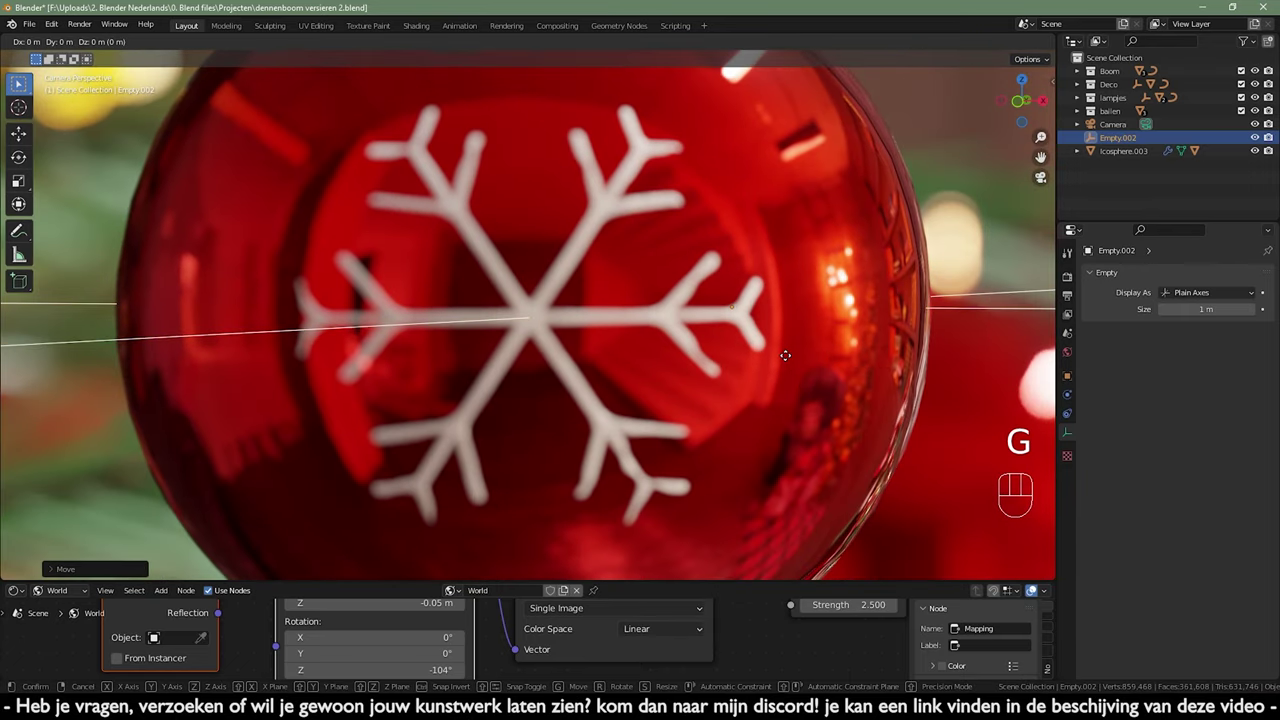
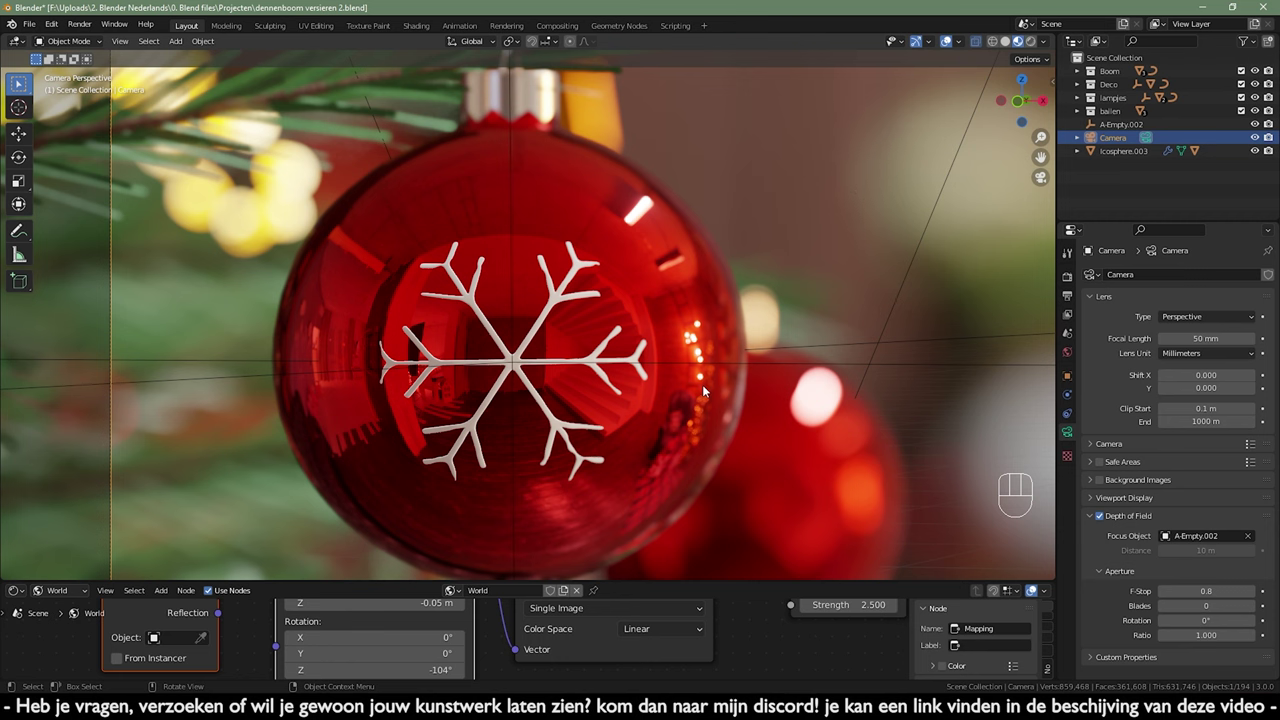
- Show the full camera frame of the tree with Rendered viewport shading
{"action": "left_click_drag", "start_coordinate": [707, 389], "coordinate": [693, 325]}
{"action": "left_click_drag", "start_coordinate": [695, 338], "coordinate": [575, 338]}
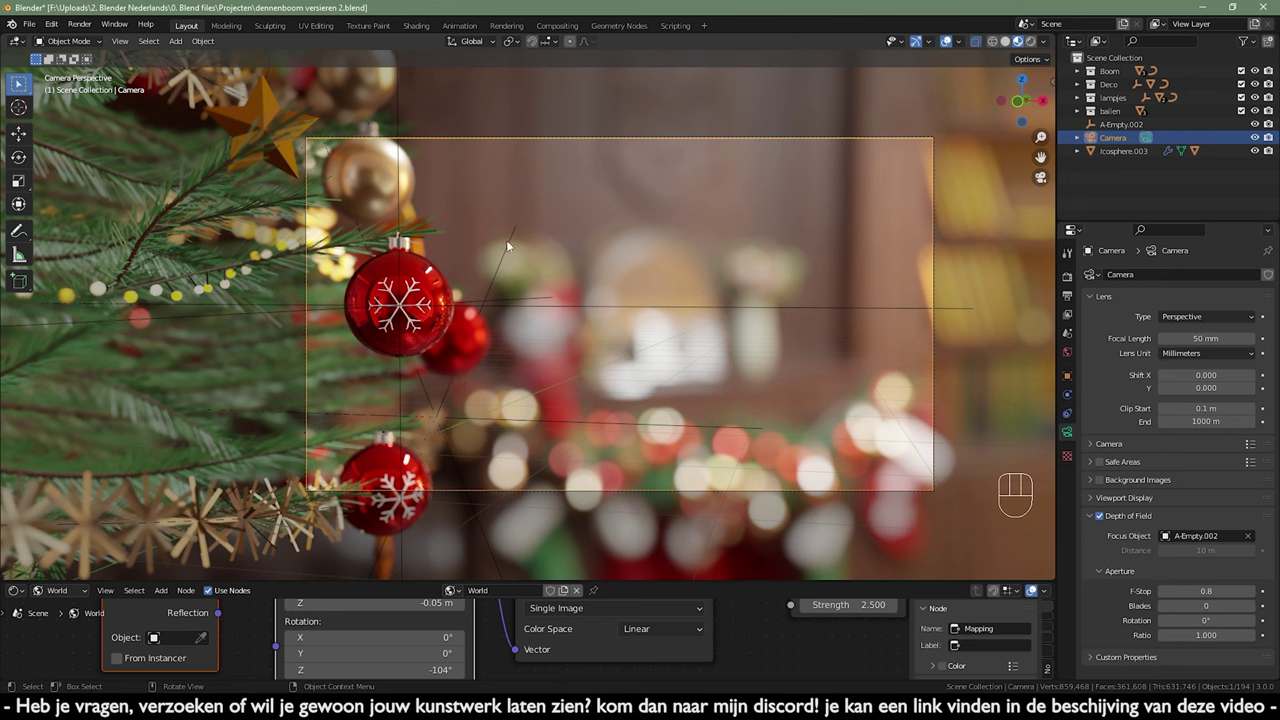
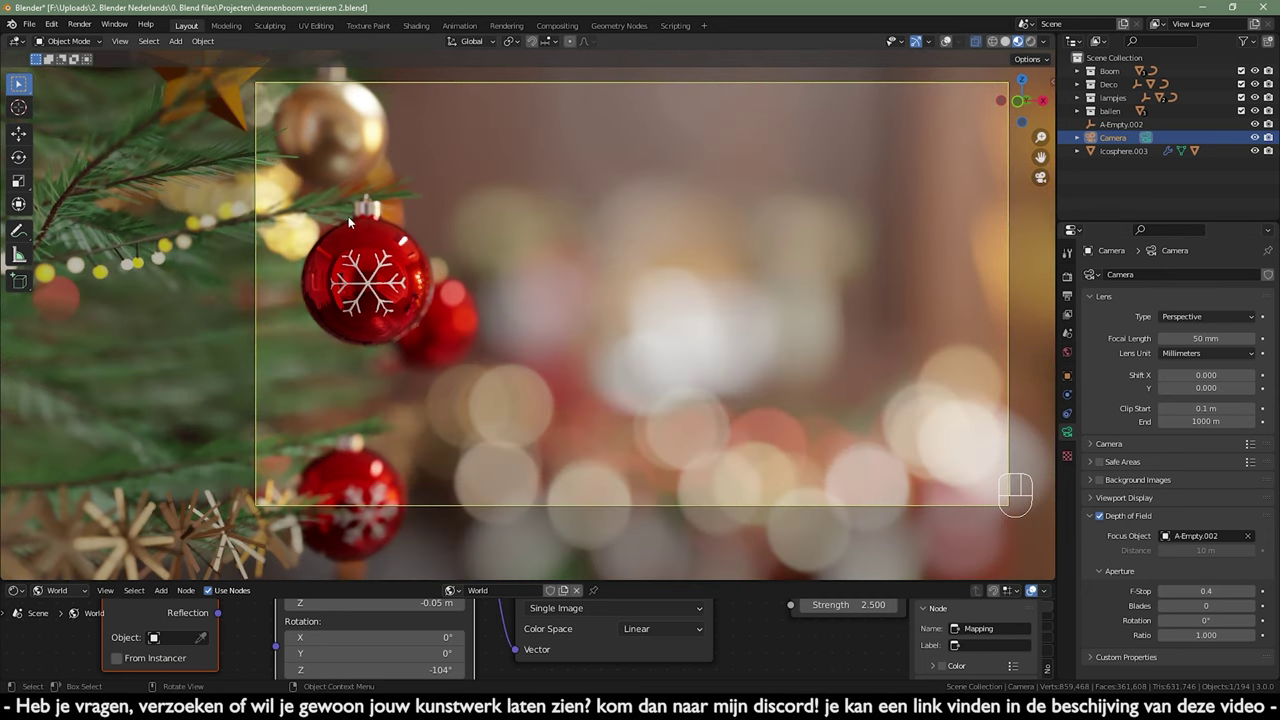
{"action": "double_click", "coordinate": [1253, 593]}
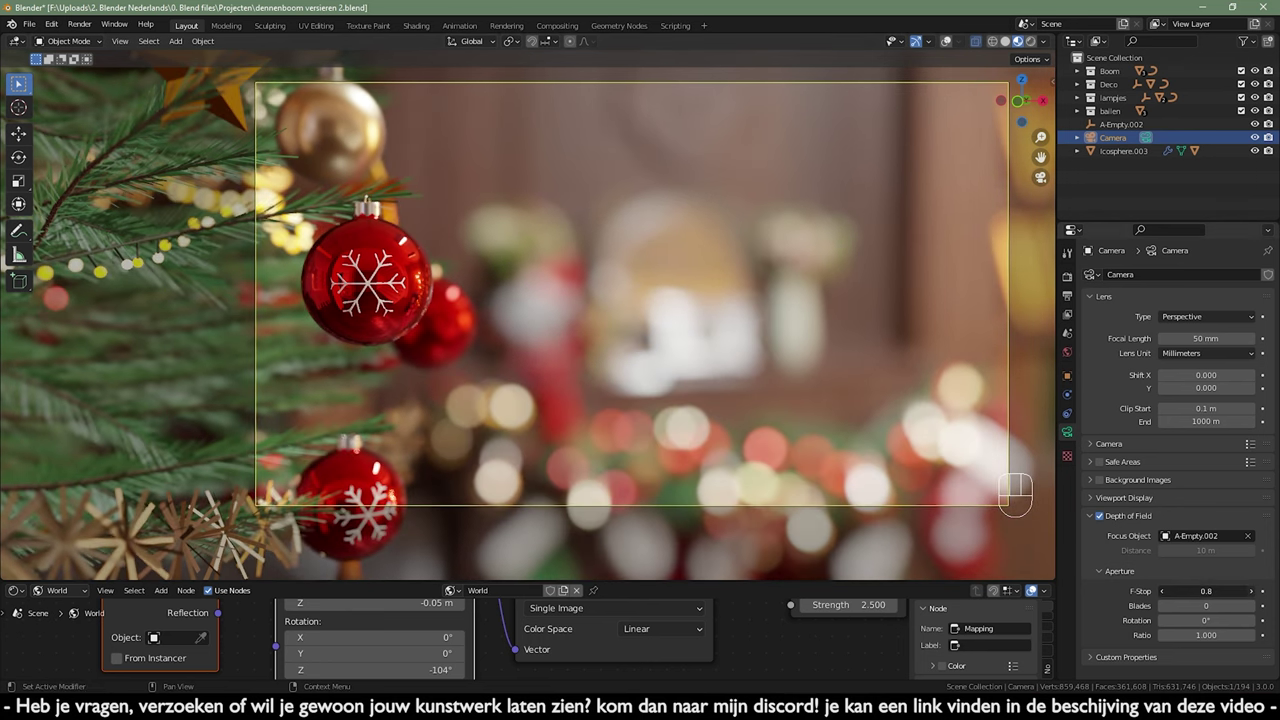
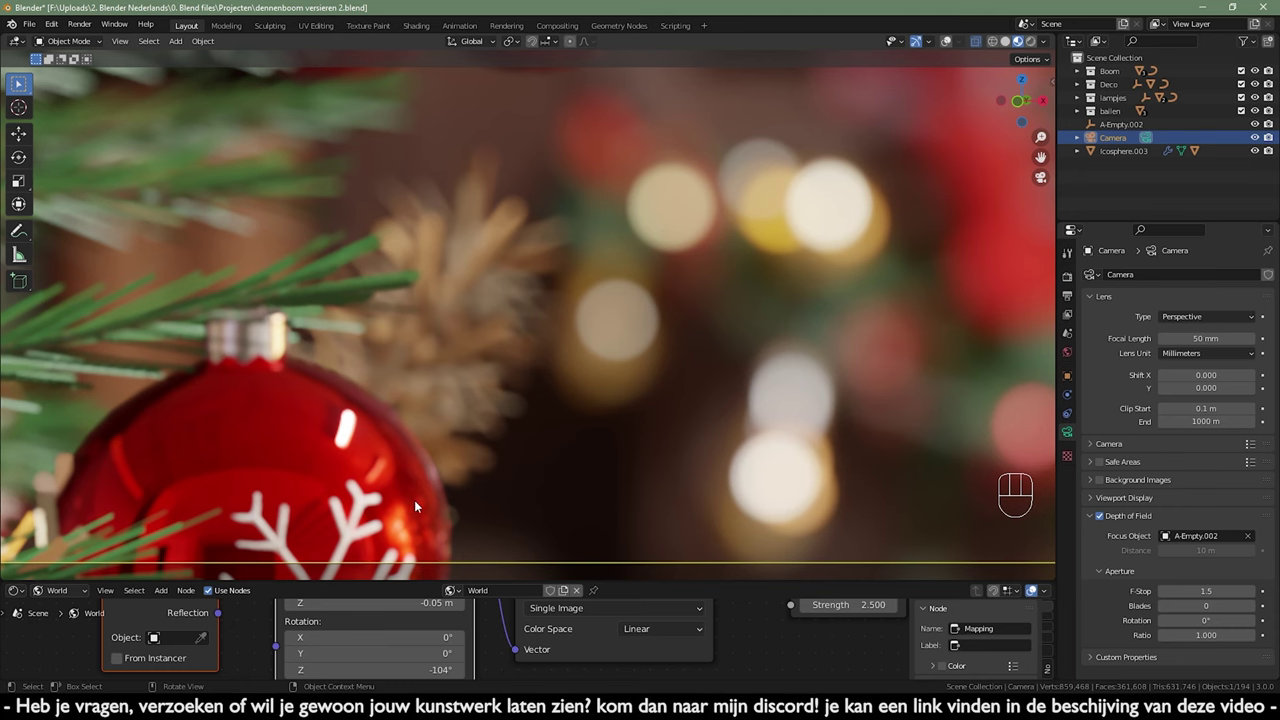
{"action": "left_click_drag", "start_coordinate": [449, 473], "coordinate": [556, 381]}
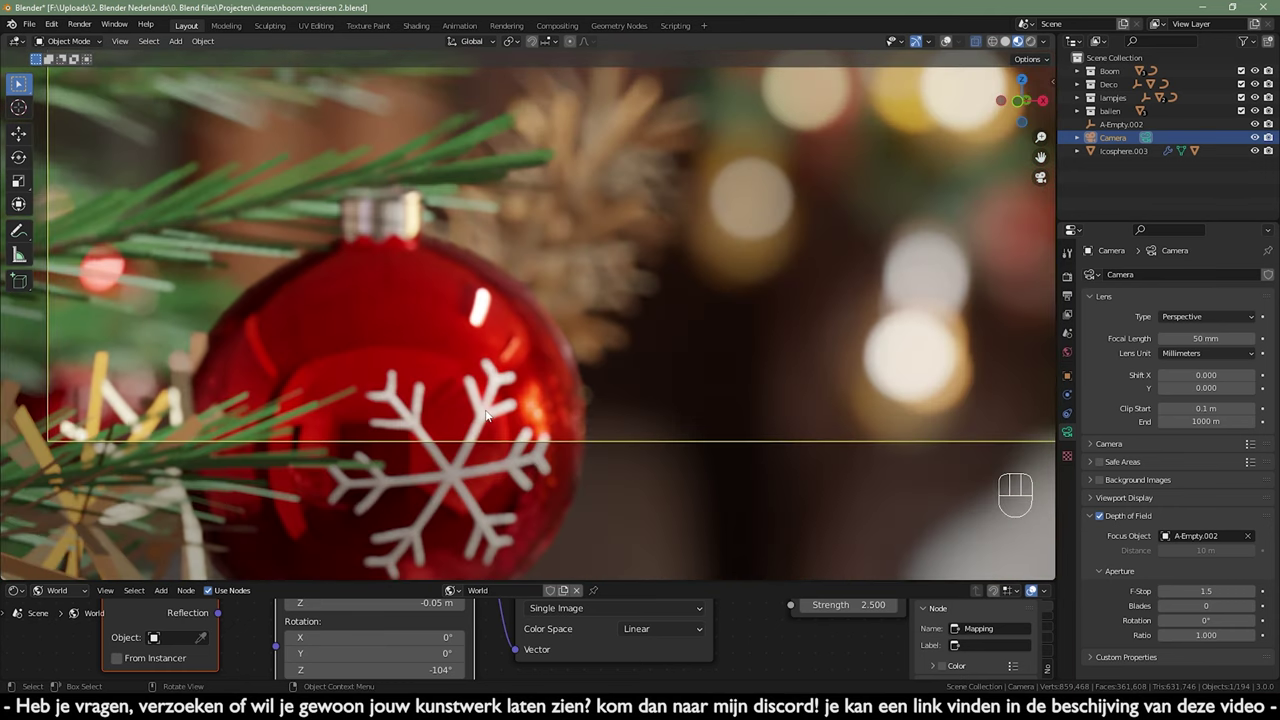
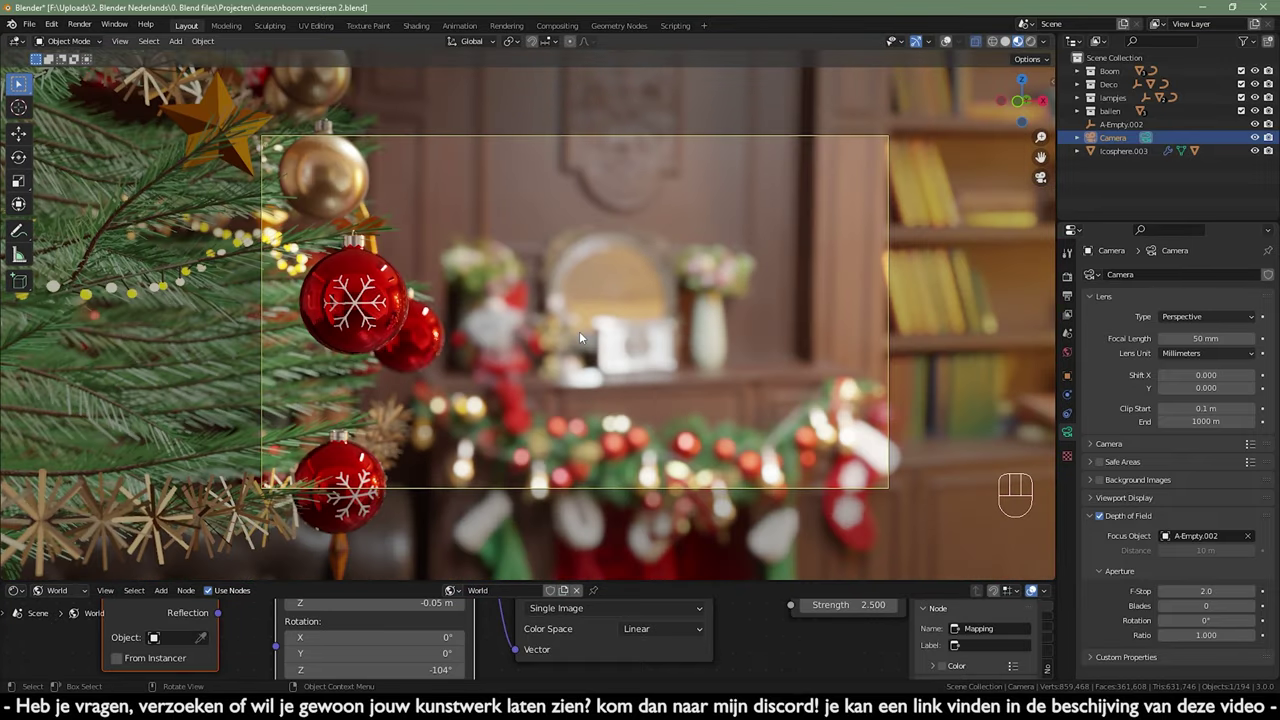
{"action": "middle_click", "coordinate": [632, 332]}
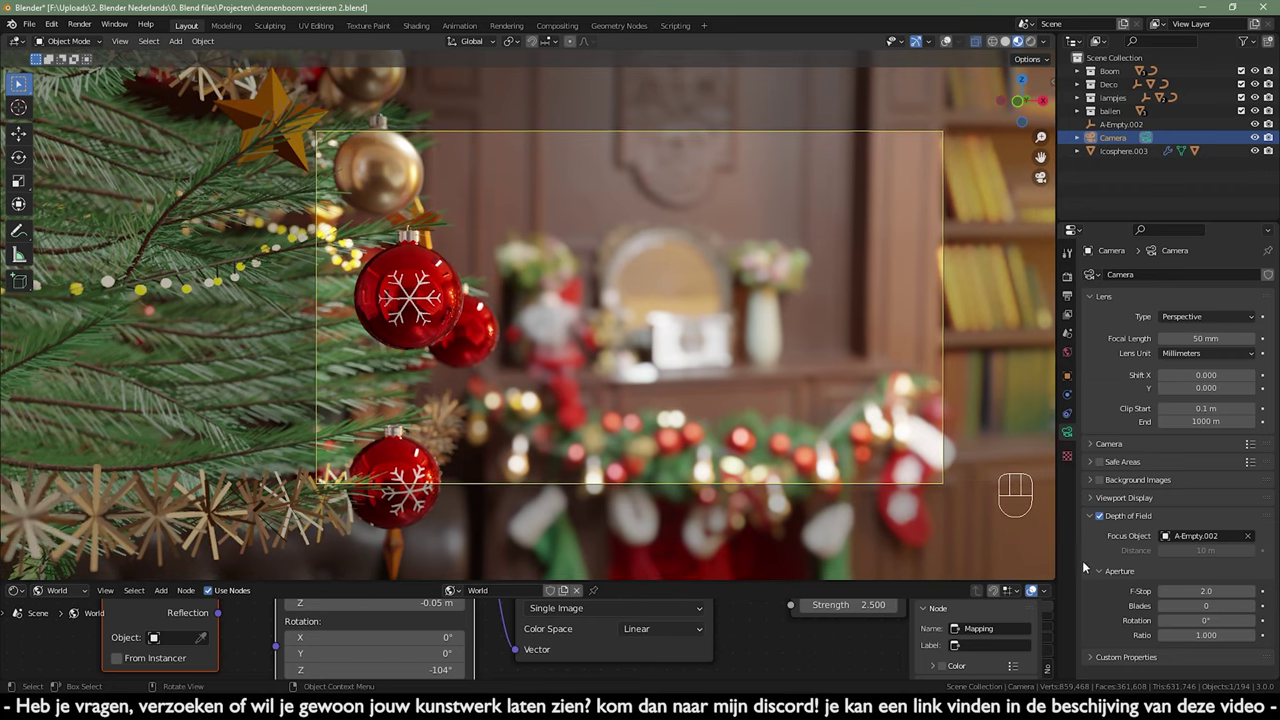
- Pan across the tree and close in on a lower red snowflake bauble against the blurred background
{"action": "left_click_drag", "start_coordinate": [620, 368], "coordinate": [677, 417]}
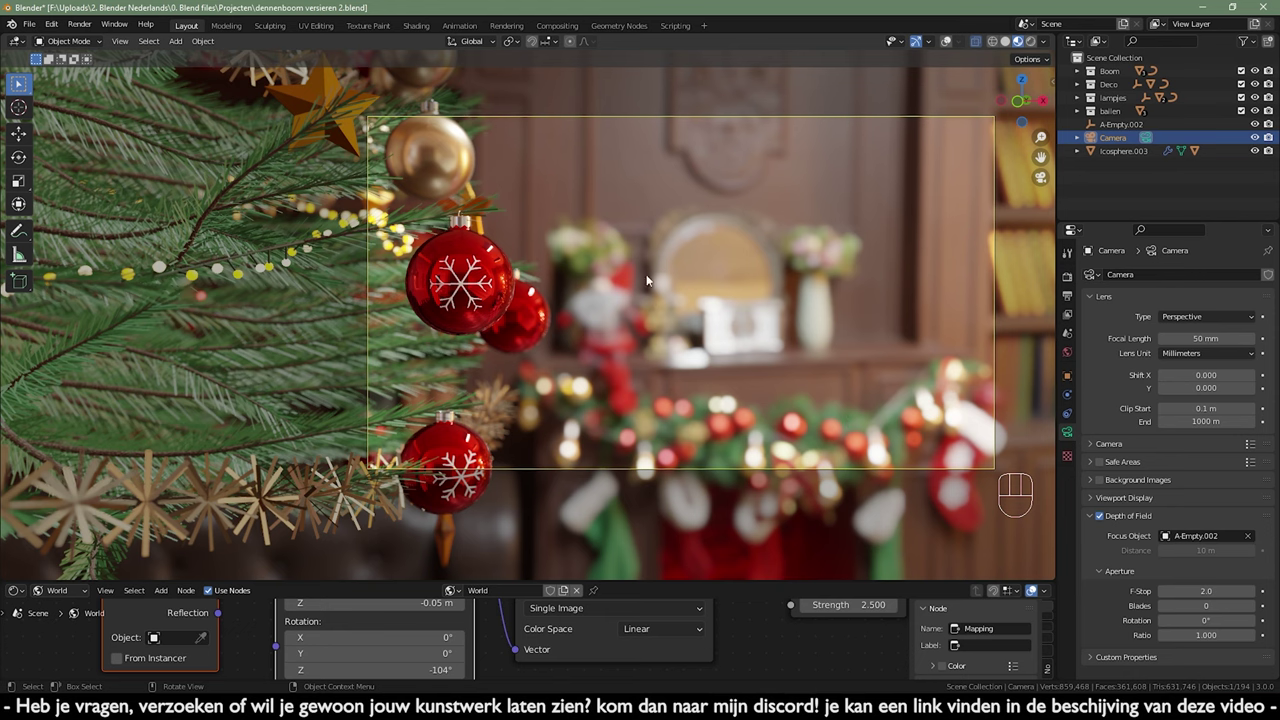
{"action": "left_click_drag", "start_coordinate": [522, 283], "coordinate": [532, 302]}
{"action": "left_click_drag", "start_coordinate": [533, 353], "coordinate": [607, 392]}
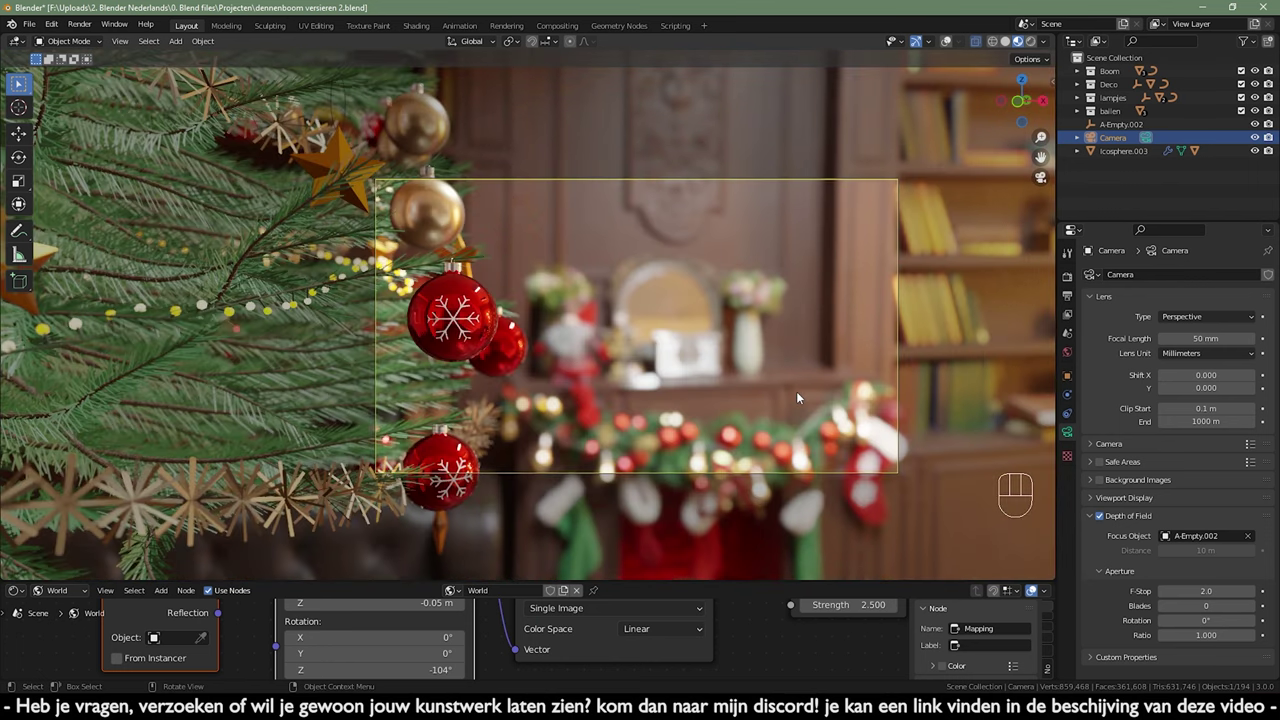
{"action": "middle_click", "coordinate": [614, 369]}
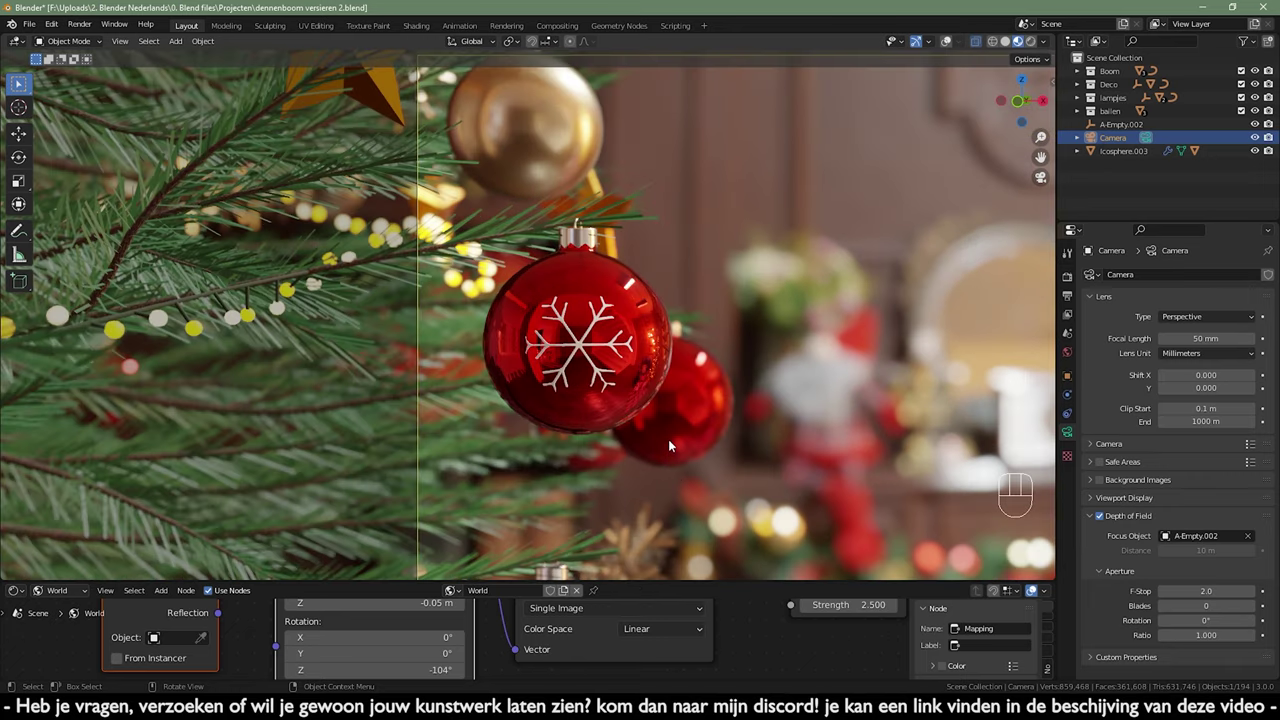
{"action": "middle_click", "coordinate": [675, 454]}
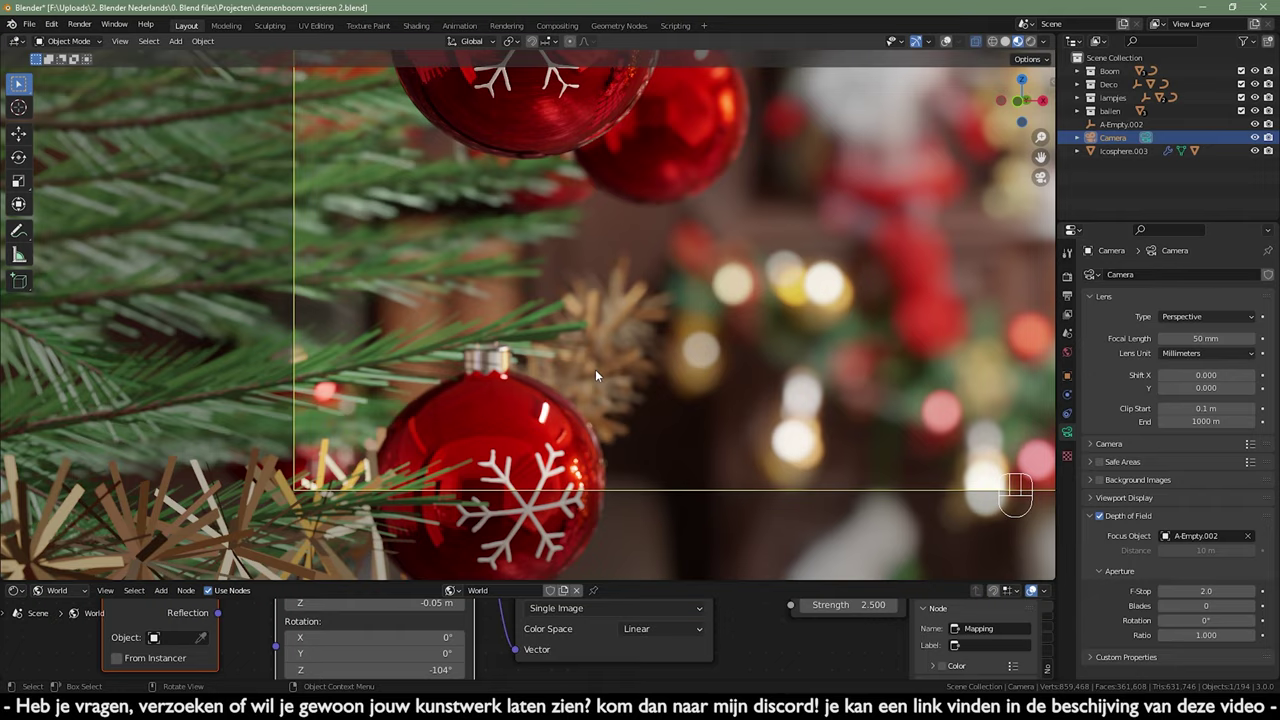
- View the ornament and garland from the right and select draad-deco in the Deco collection
{"action": "left_click", "coordinate": [577, 385]}
{"action": "key", "text": "KP_3"}
{"action": "left_click_drag", "start_coordinate": [551, 325], "coordinate": [532, 325]}
{"action": "left_click", "coordinate": [955, 48]}
{"action": "left_click_drag", "start_coordinate": [742, 272], "coordinate": [822, 477]}
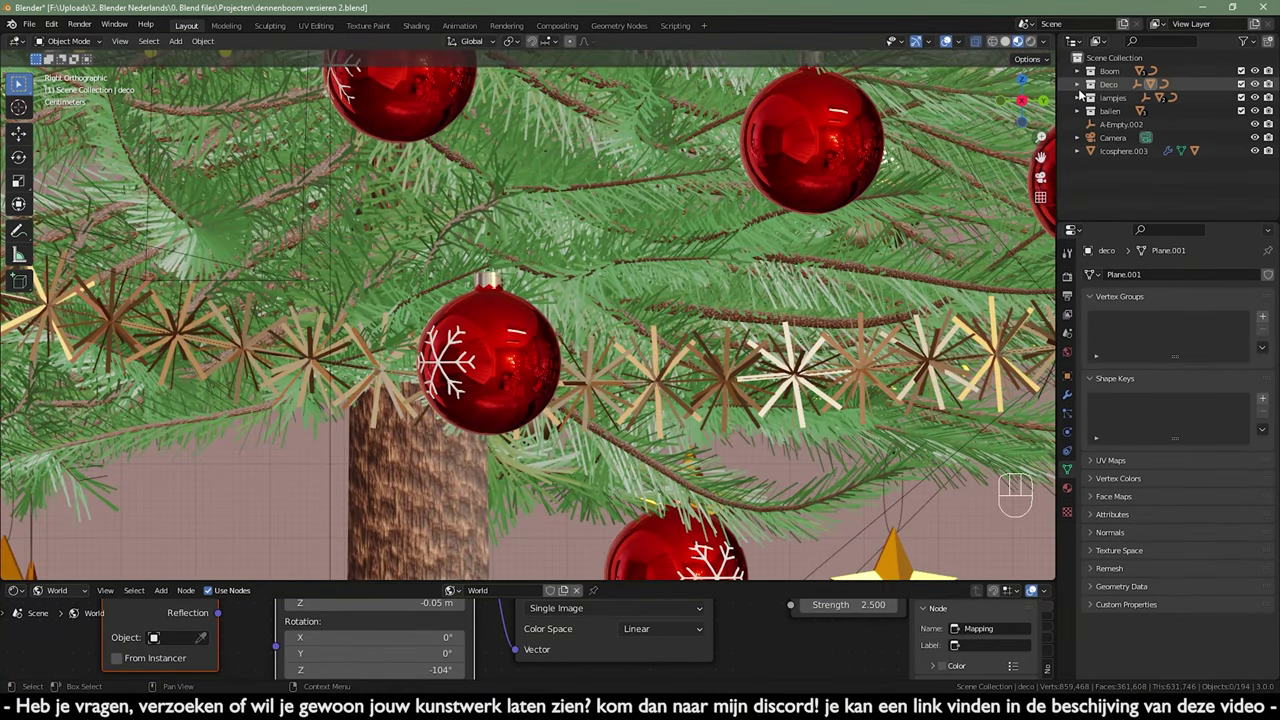
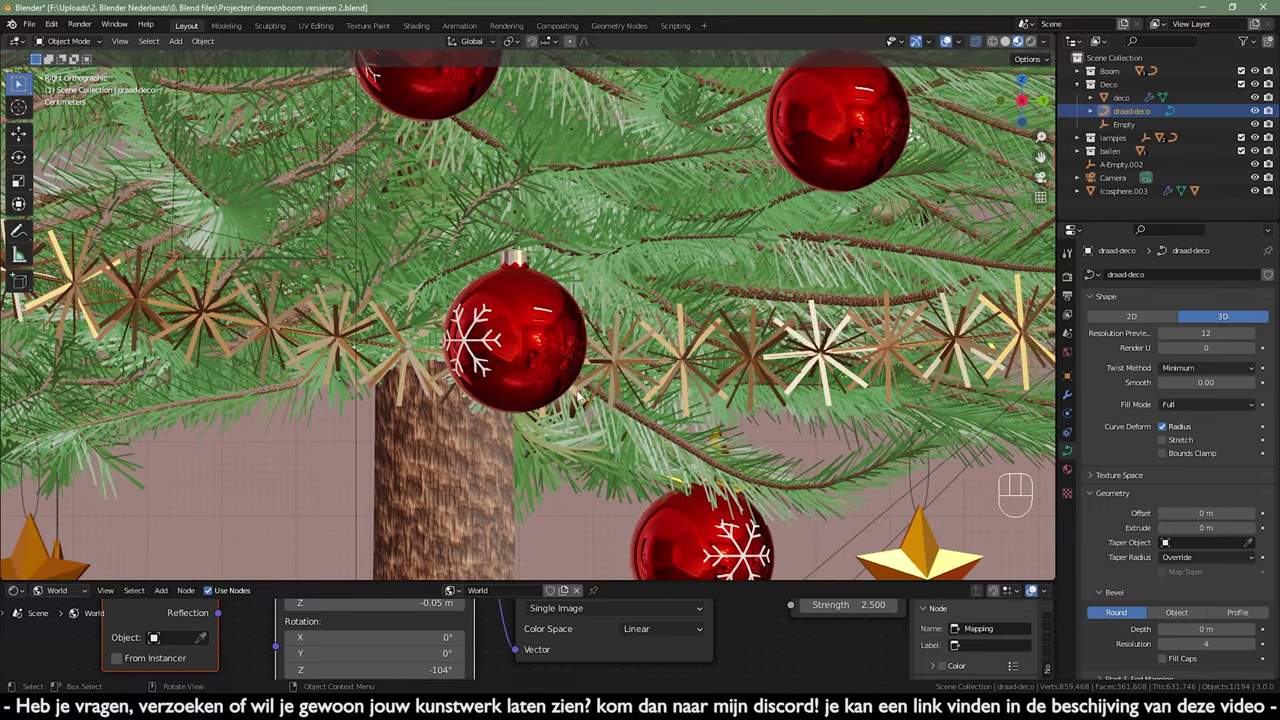
- Edit the garland curve and move a control point with proportional falloff so it drapes around the bauble
{"action": "key", "text": "Tab"}
{"action": "key", "text": "alt+a"}
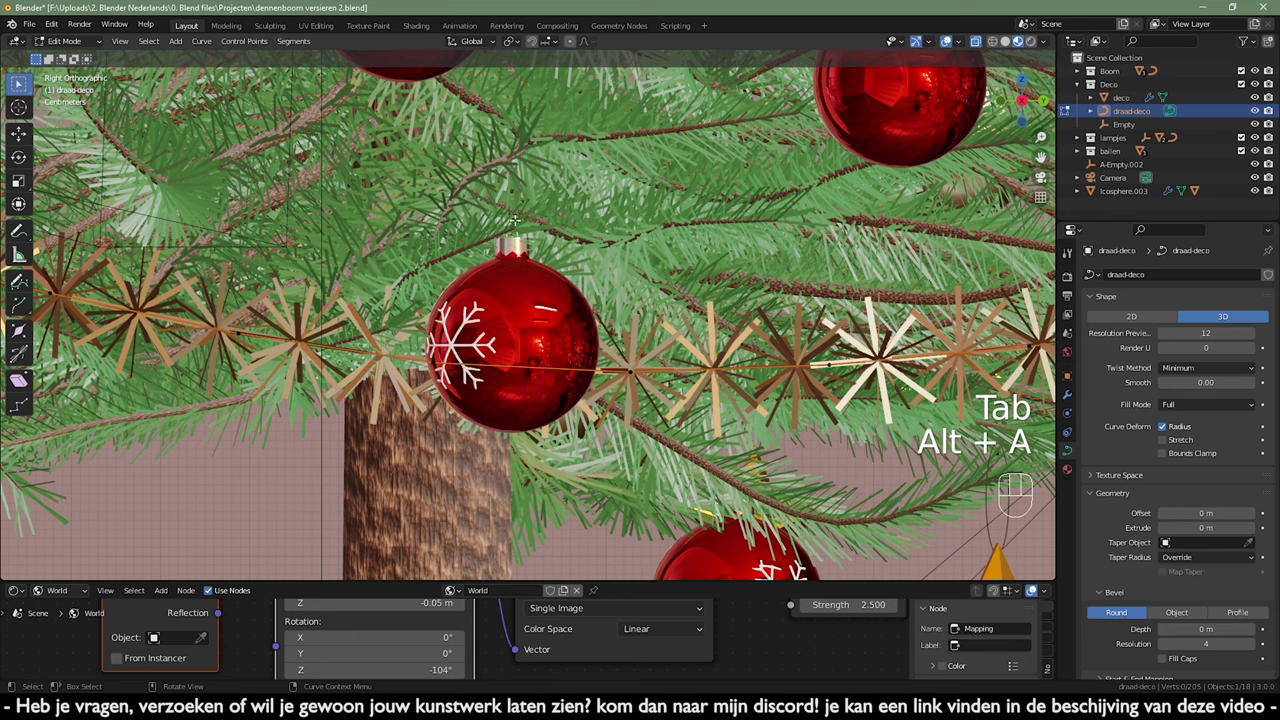
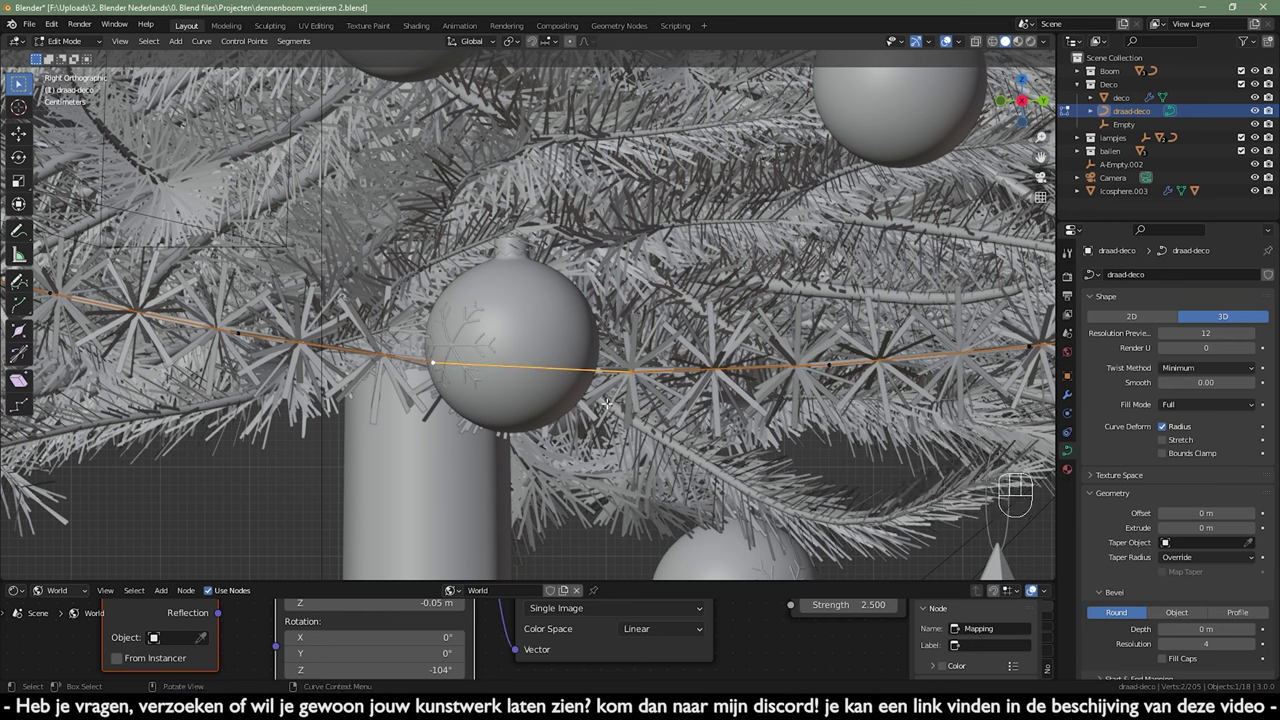
{"action": "left_click", "coordinate": [569, 43]}
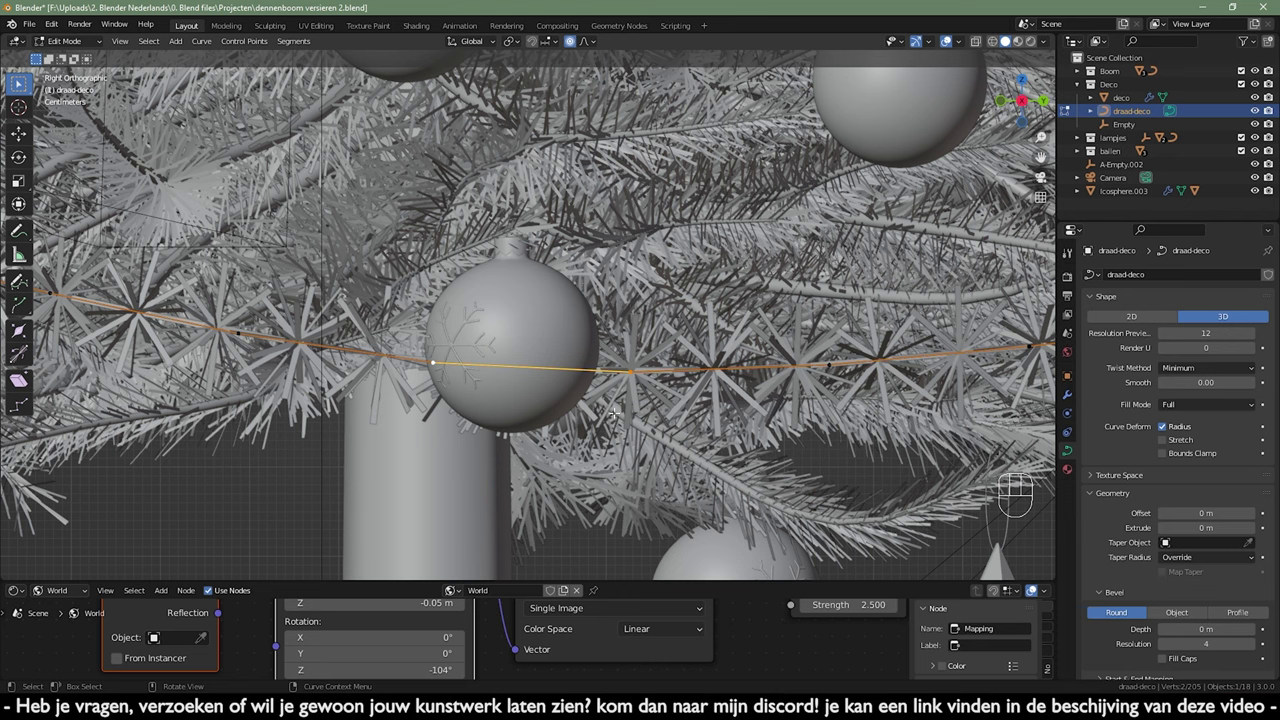
{"action": "key", "text": "g"}
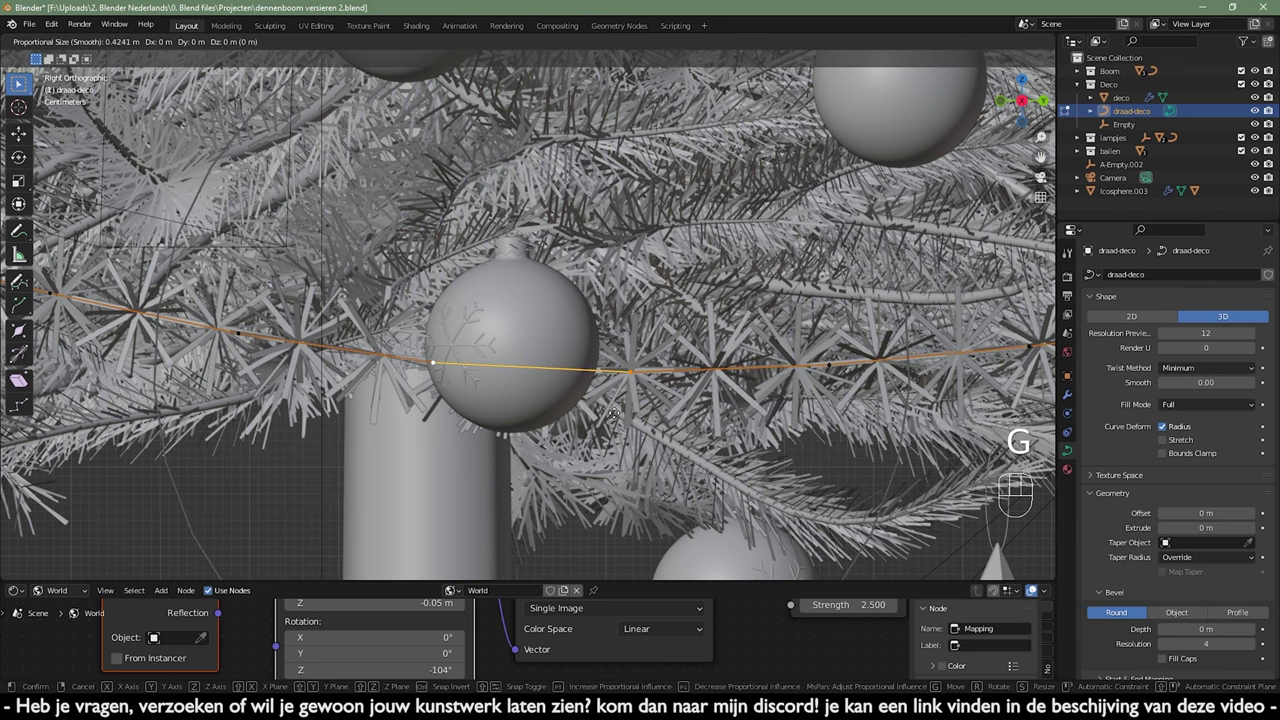
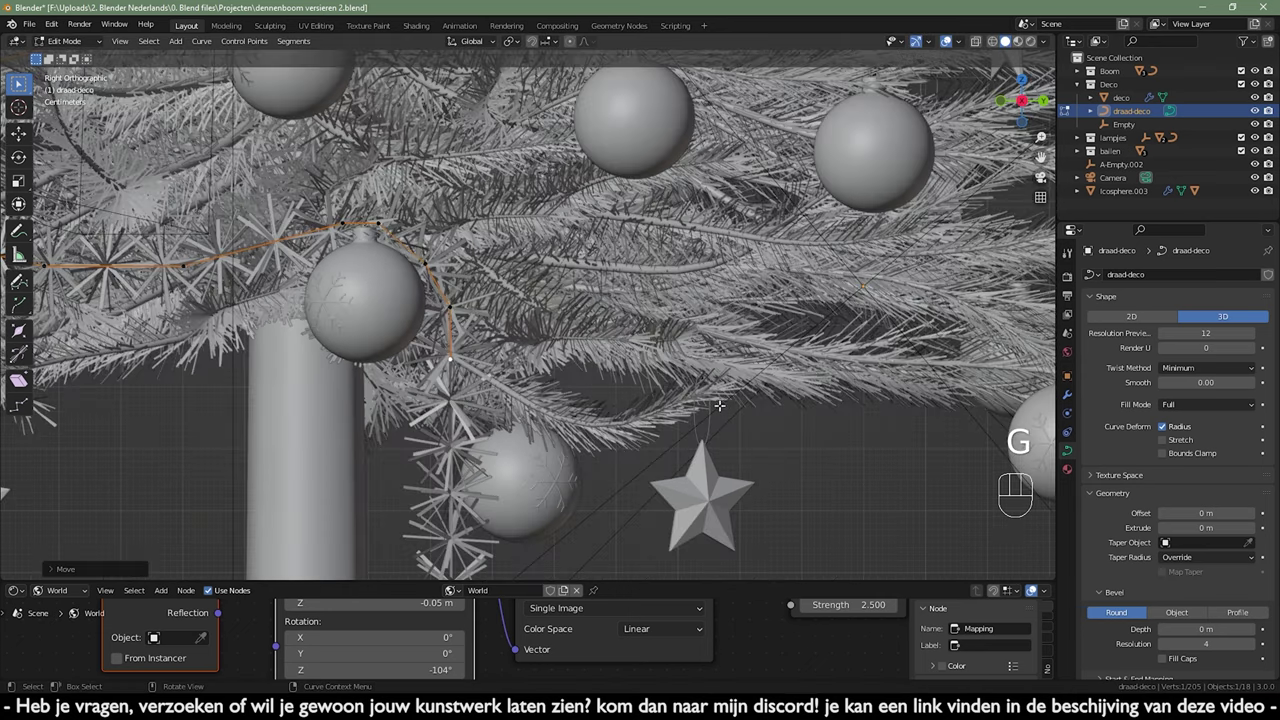
- Leave the garland's Edit Mode and check it through the camera in Rendered shading
{"action": "key", "text": "Tab"}
{"action": "key", "text": "KP_0"}
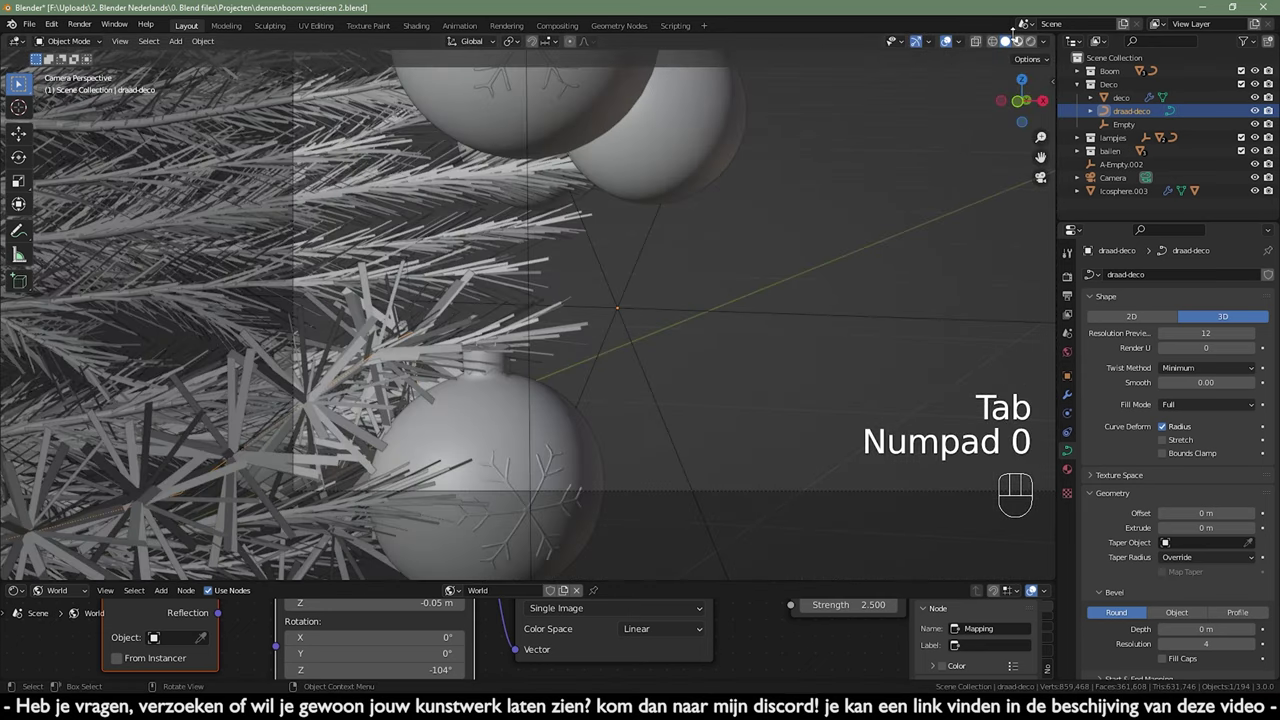
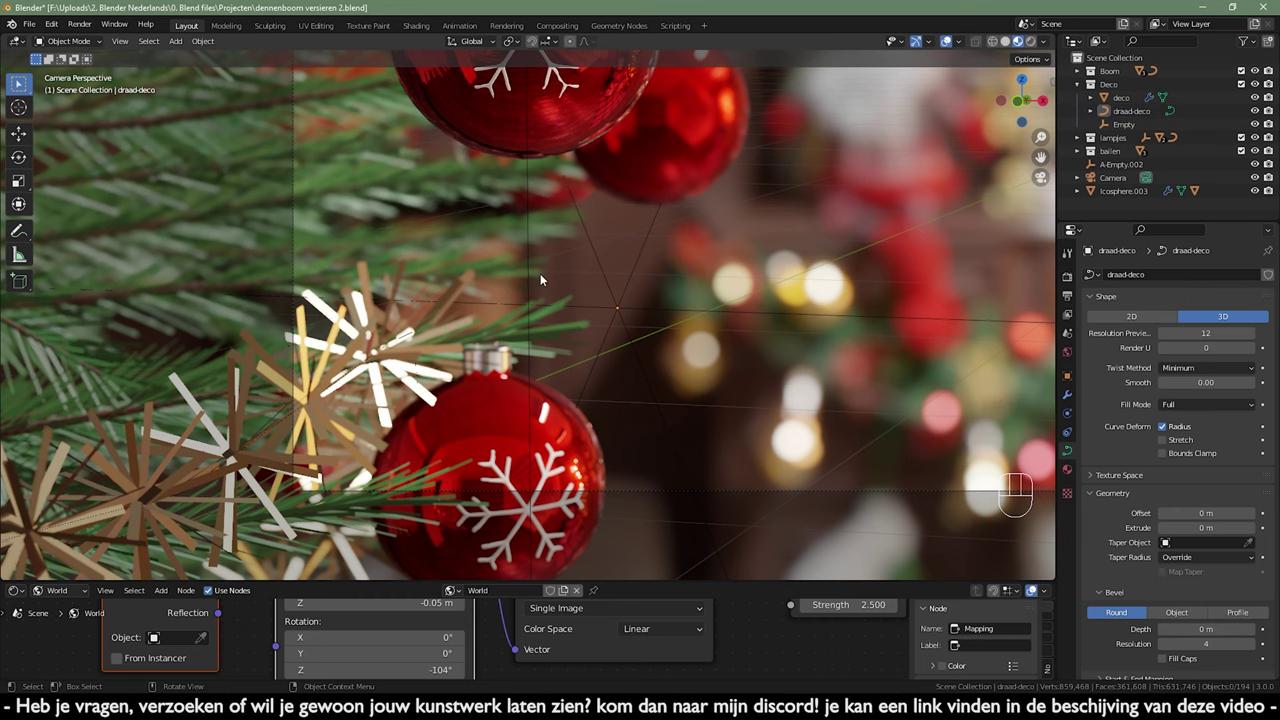
{"action": "left_click_drag", "start_coordinate": [543, 278], "coordinate": [569, 473]}
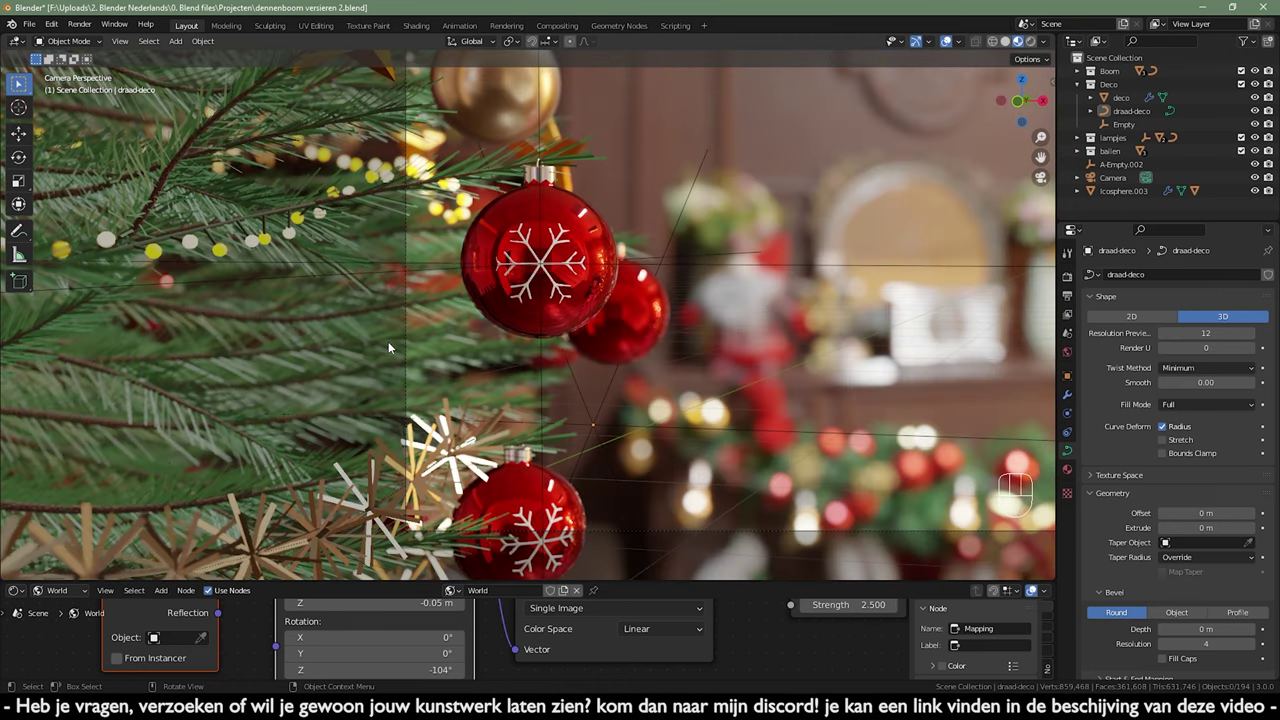
{"action": "left_click_drag", "start_coordinate": [650, 458], "coordinate": [667, 328]}
{"action": "middle_click", "coordinate": [676, 533]}
- Zoom close on the red ornament, then return to Solid shading and the whole-tree view
{"action": "left_click_drag", "start_coordinate": [641, 271], "coordinate": [679, 215]}
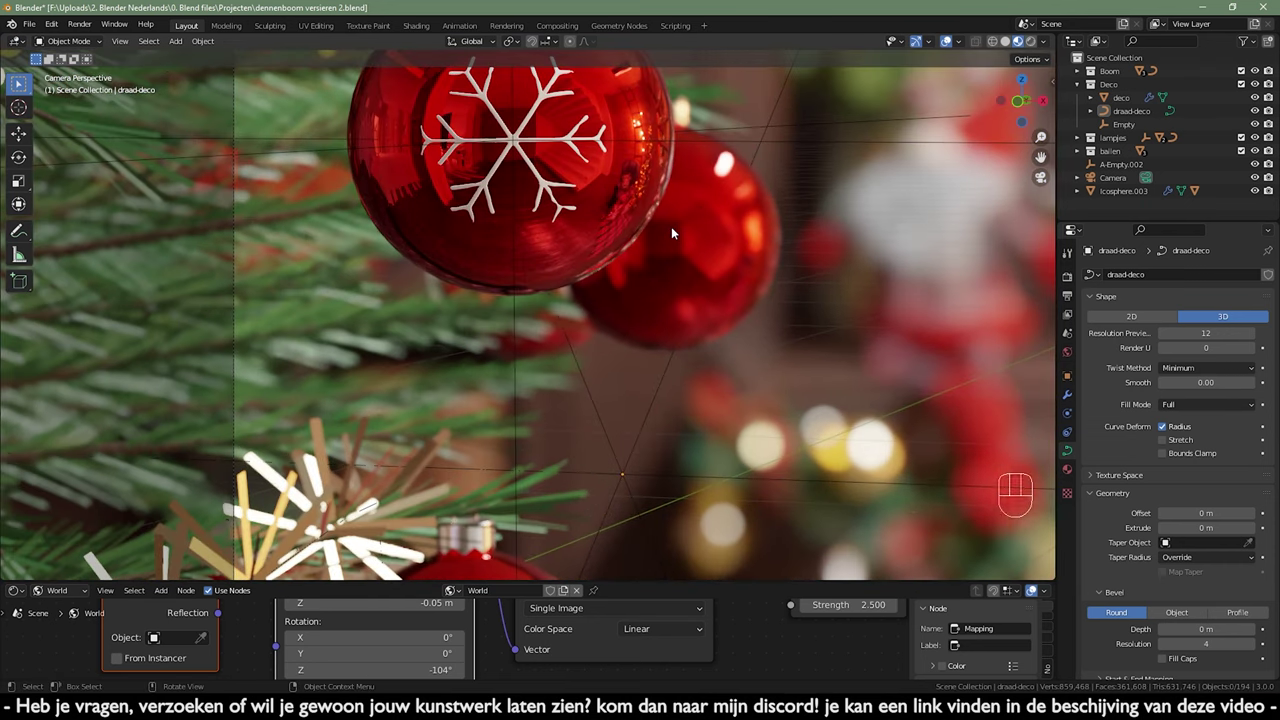
{"action": "left_click_drag", "start_coordinate": [668, 250], "coordinate": [661, 290]}
{"action": "left_click_drag", "start_coordinate": [589, 305], "coordinate": [593, 323]}
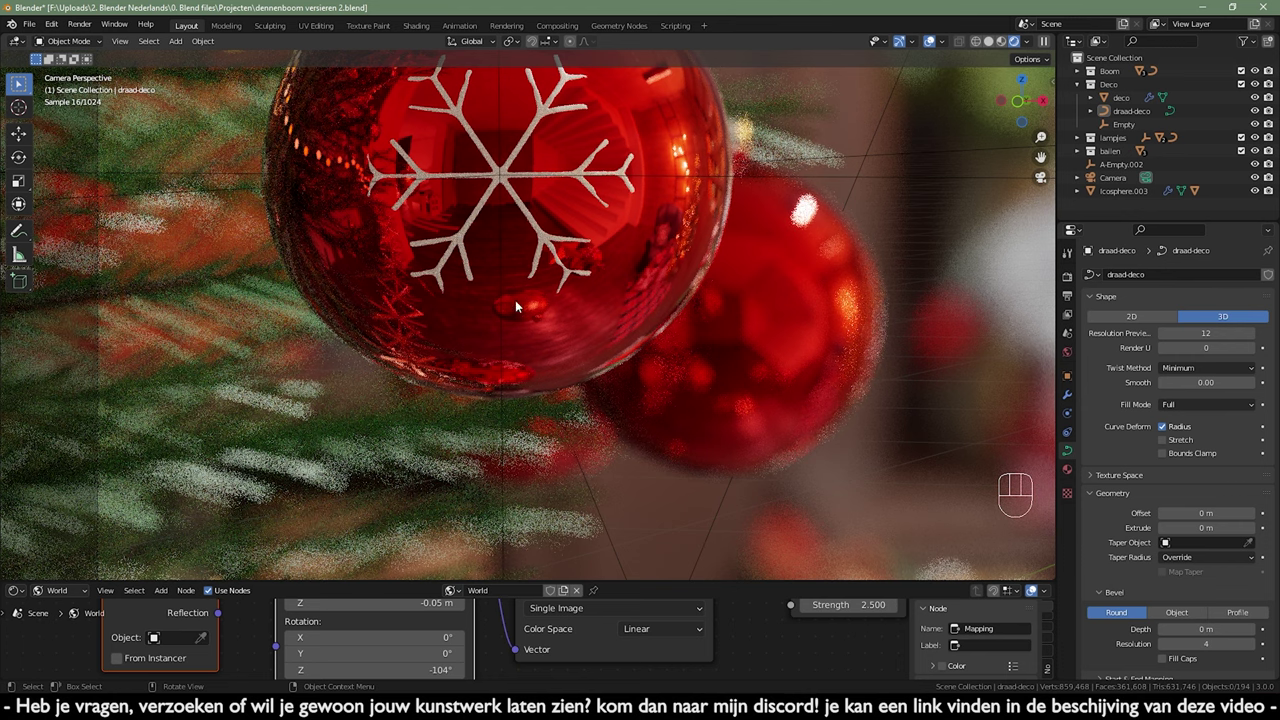
{"action": "left_click", "coordinate": [995, 44]}
{"action": "left_click_drag", "start_coordinate": [743, 409], "coordinate": [795, 478]}
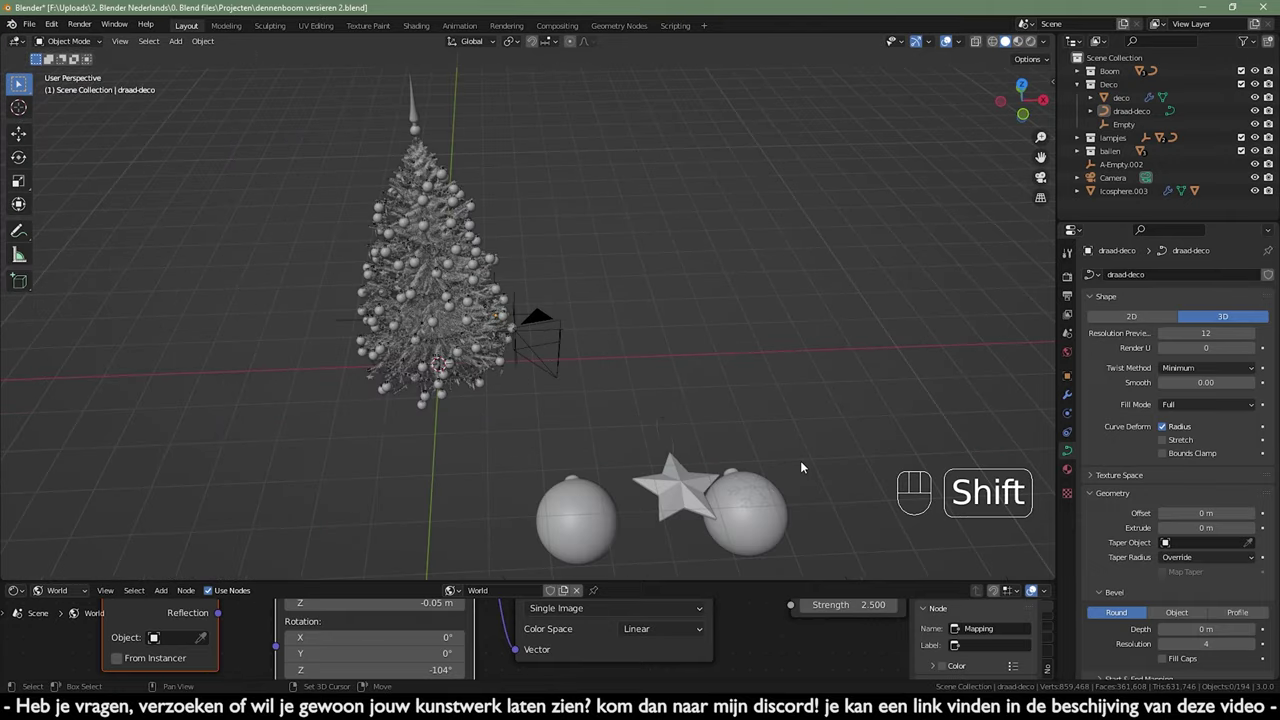
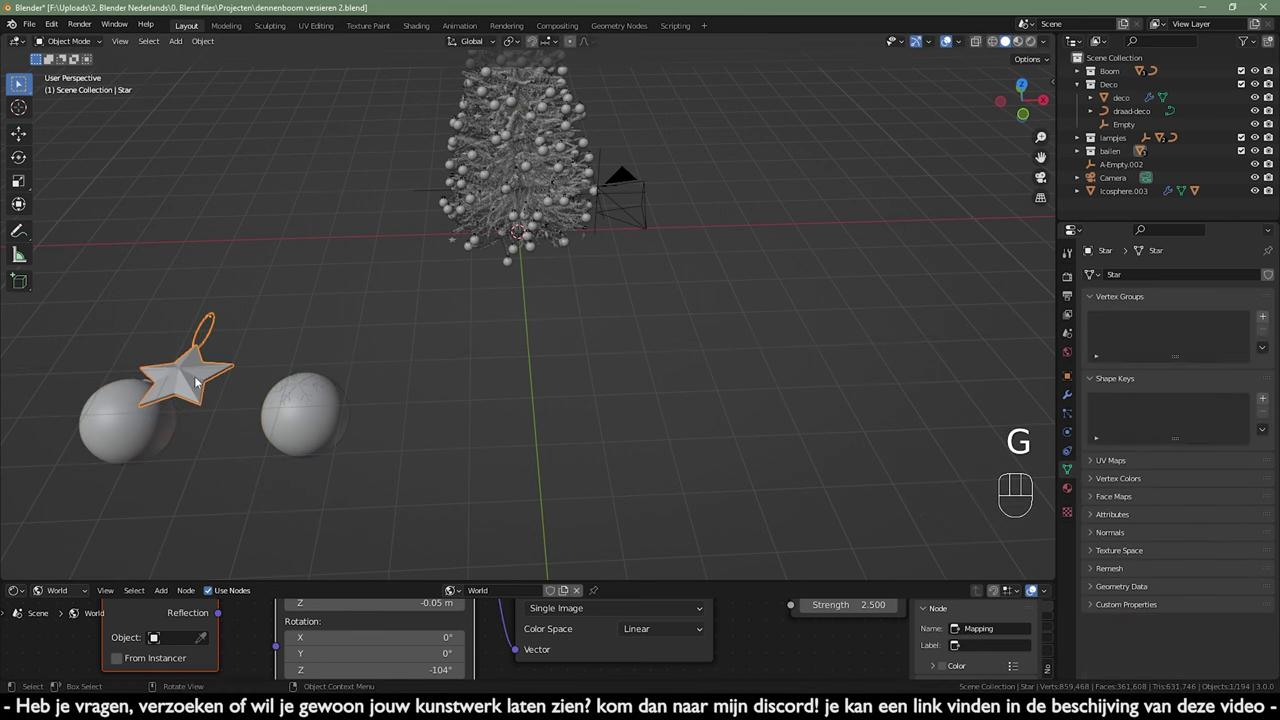
- Duplicate the star ornament and rotate the copy upright in the right side view
{"action": "key", "text": "shift+d"}
{"action": "key", "text": "m"}
{"action": "key", "text": "KP_3"}
{"action": "key", "text": "r"}
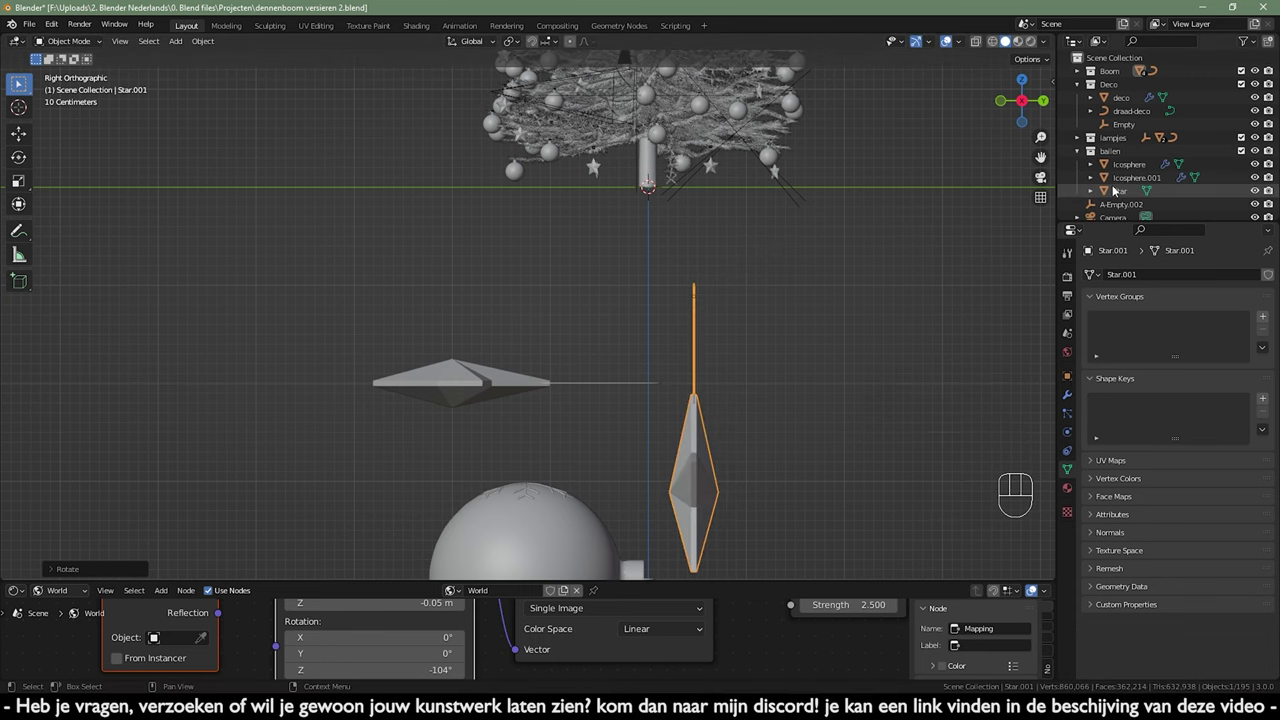
{"action": "left_click", "coordinate": [1075, 155]}
{"action": "left_click_drag", "start_coordinate": [806, 323], "coordinate": [753, 386]}
- Shrink the star copy and bring it into the tree, checking through the camera
{"action": "key", "text": "g"}
{"action": "left_click_drag", "start_coordinate": [556, 297], "coordinate": [588, 392]}
{"action": "key", "text": "s"}
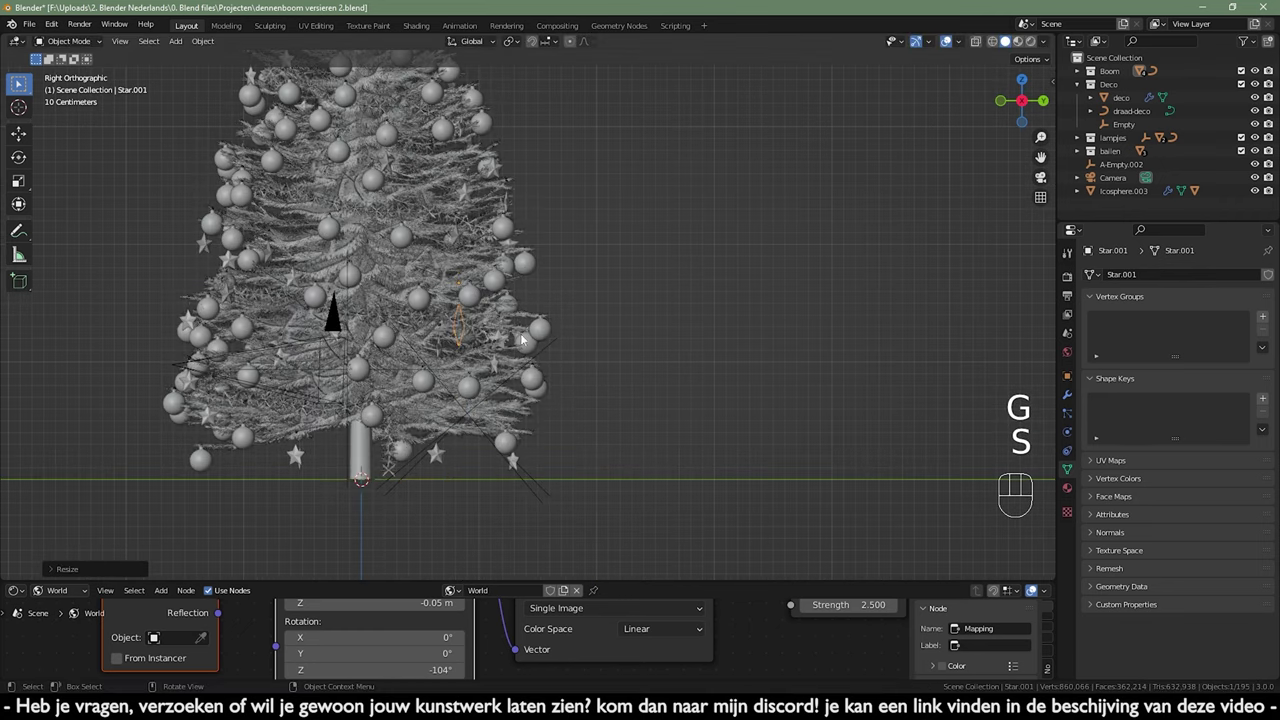
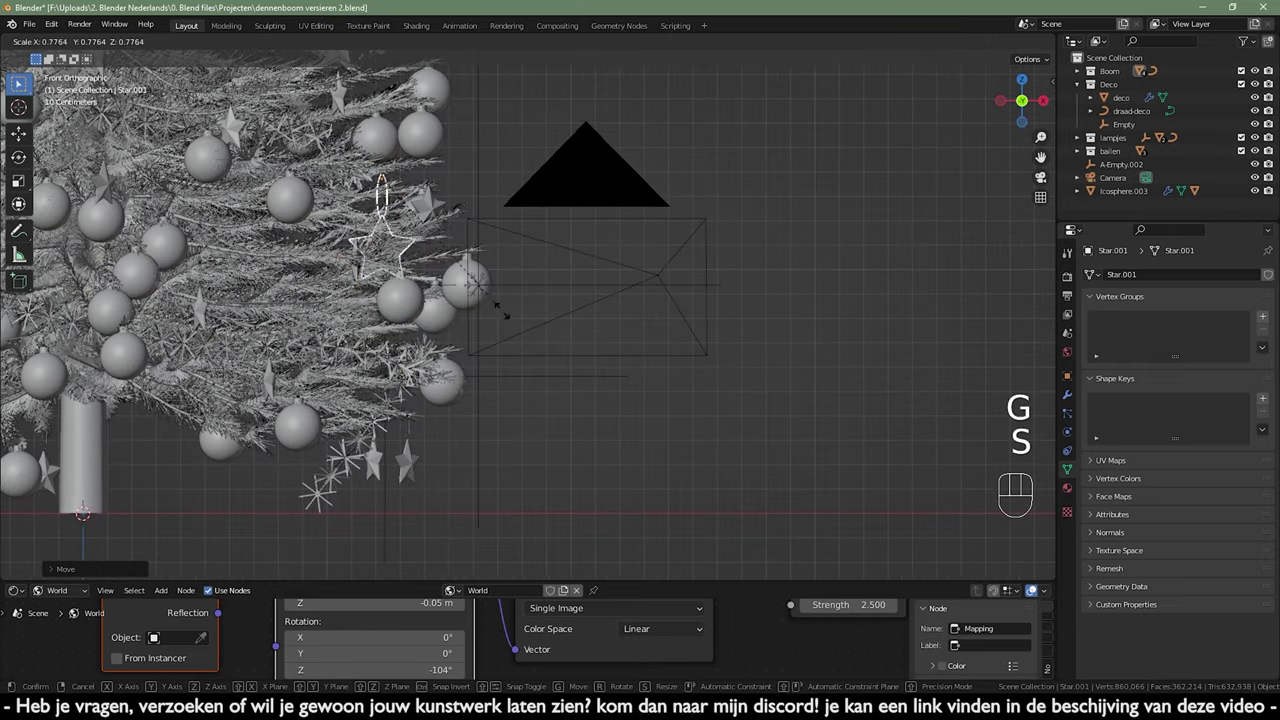
{"action": "middle_click", "coordinate": [489, 297]}
{"action": "key", "text": "s"}
{"action": "key", "text": "KP_0"}
{"action": "middle_click", "coordinate": [530, 324]}
- Lower the star below the red bauble, turn it about Z and nudge it onto the branch
{"action": "key", "text": "g"}
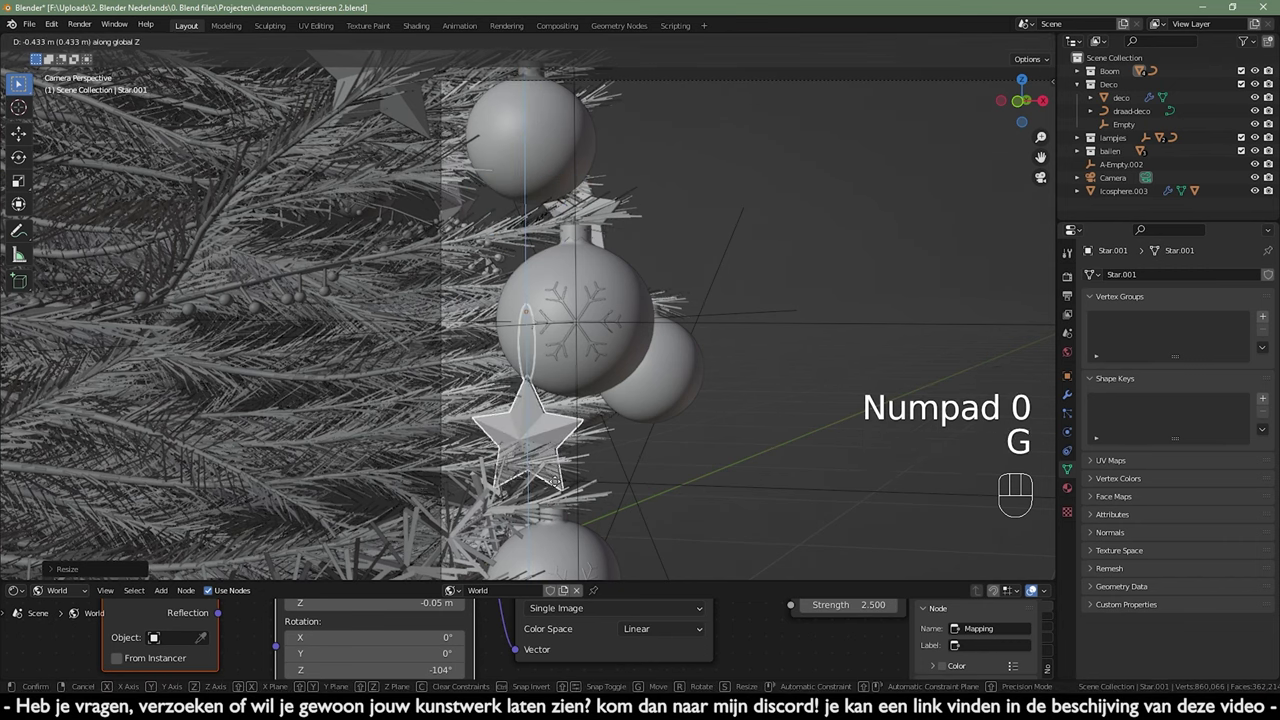
{"action": "left_click_drag", "start_coordinate": [596, 460], "coordinate": [585, 409]}
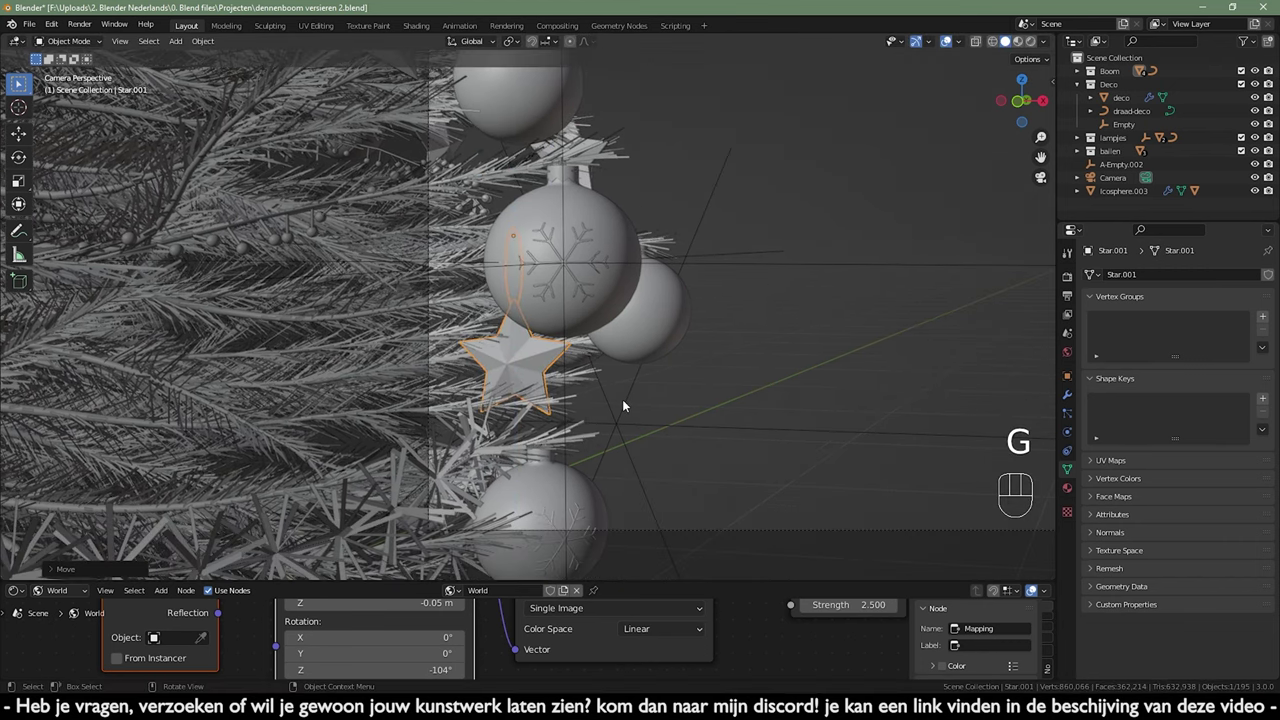
{"action": "key", "text": "g"}
{"action": "key", "text": "r"}
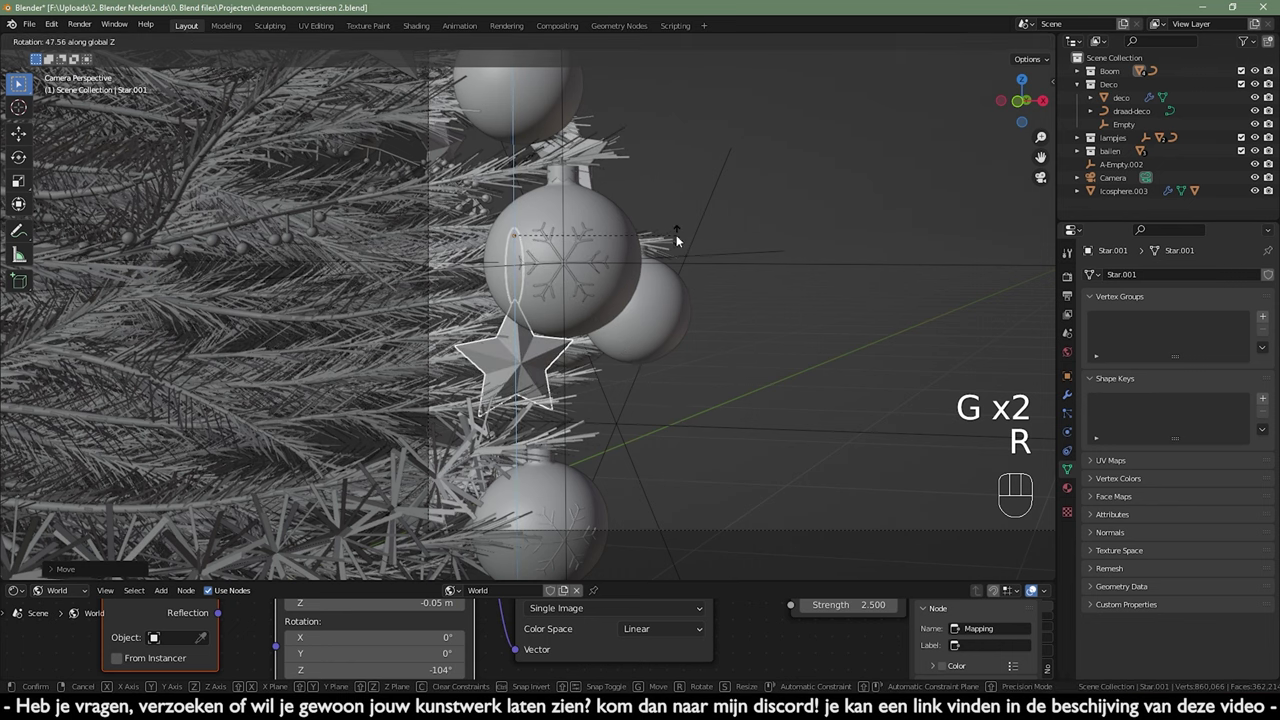
{"action": "key", "text": "g"}
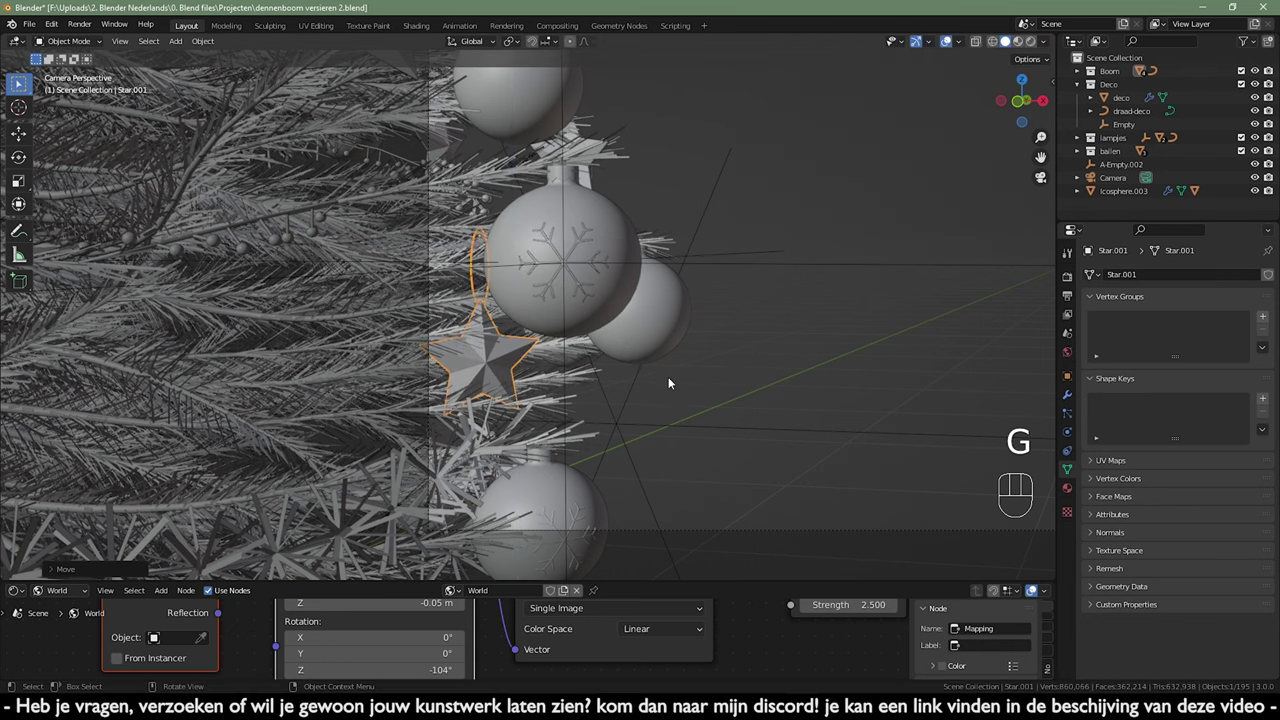
{"action": "middle_click", "coordinate": [659, 399]}
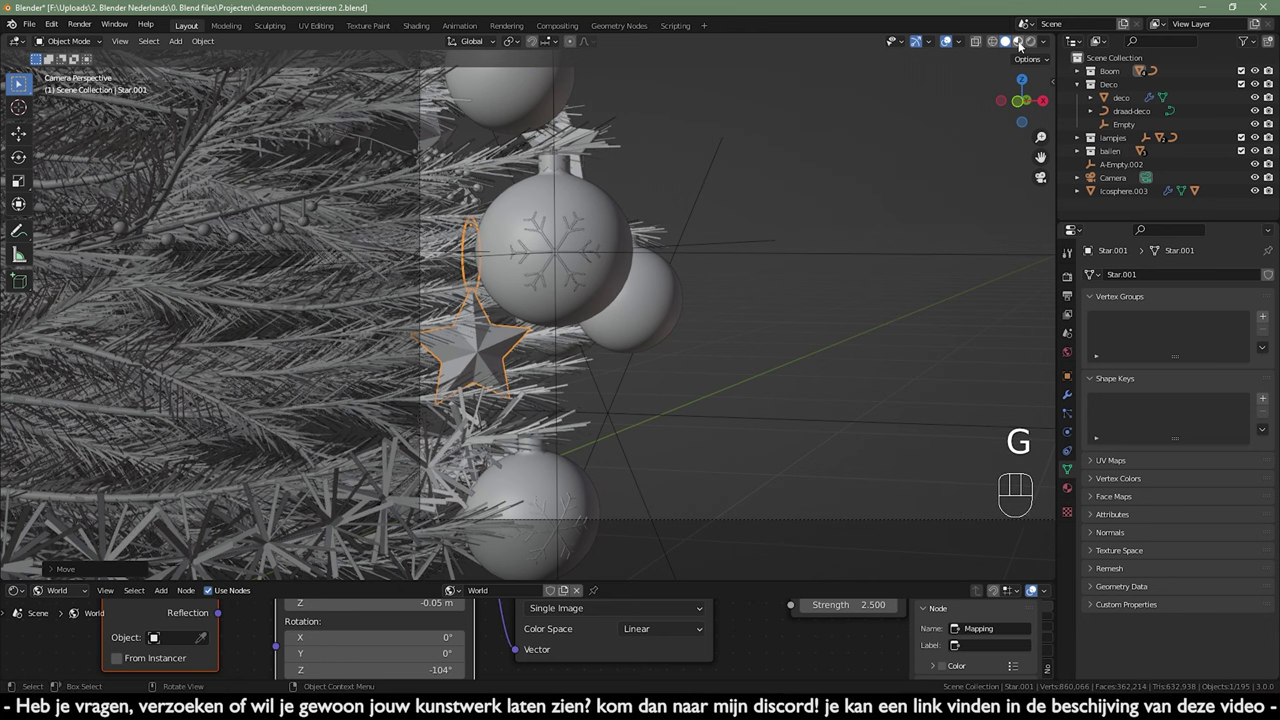
- Show the camera shot in Rendered shading, move in on the red ornament and select the pine needles object
{"action": "left_click", "coordinate": [1022, 45]}
{"action": "left_click", "coordinate": [891, 188]}
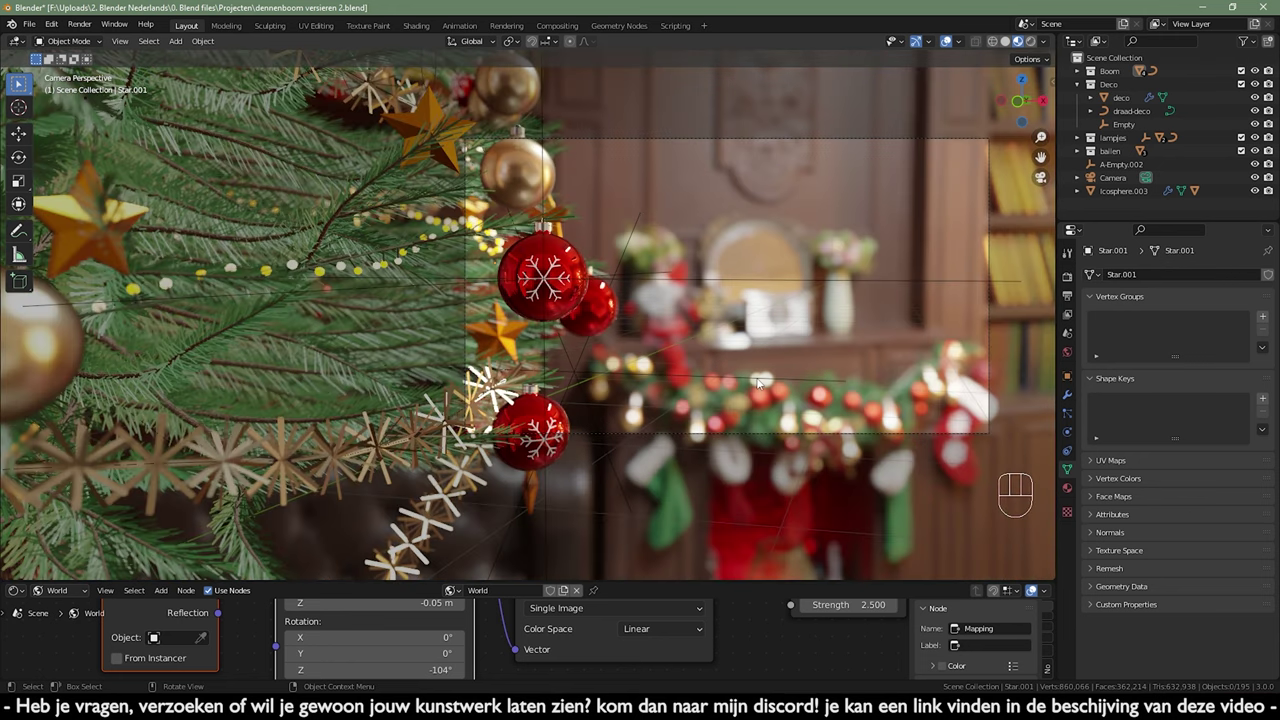
{"action": "left_click_drag", "start_coordinate": [710, 377], "coordinate": [622, 371]}
{"action": "left_click_drag", "start_coordinate": [599, 384], "coordinate": [534, 399]}
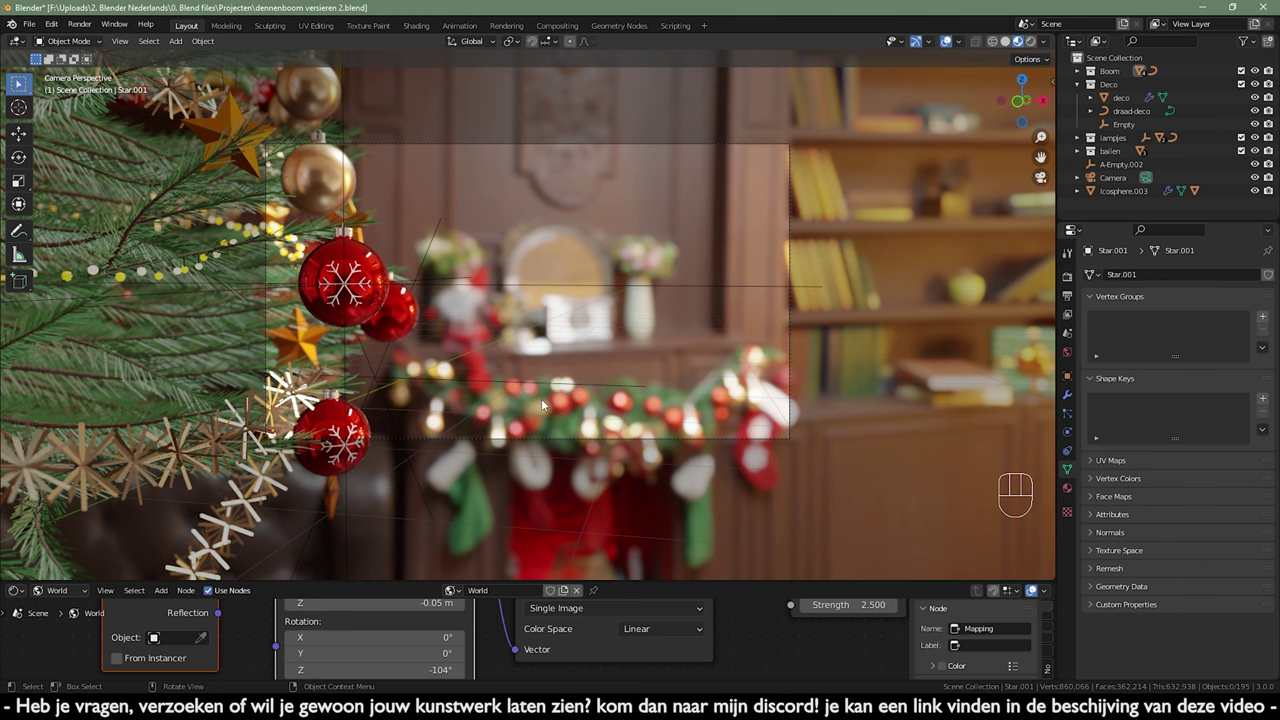
{"action": "left_click_drag", "start_coordinate": [709, 271], "coordinate": [718, 345]}
{"action": "left_click", "coordinate": [608, 230]}
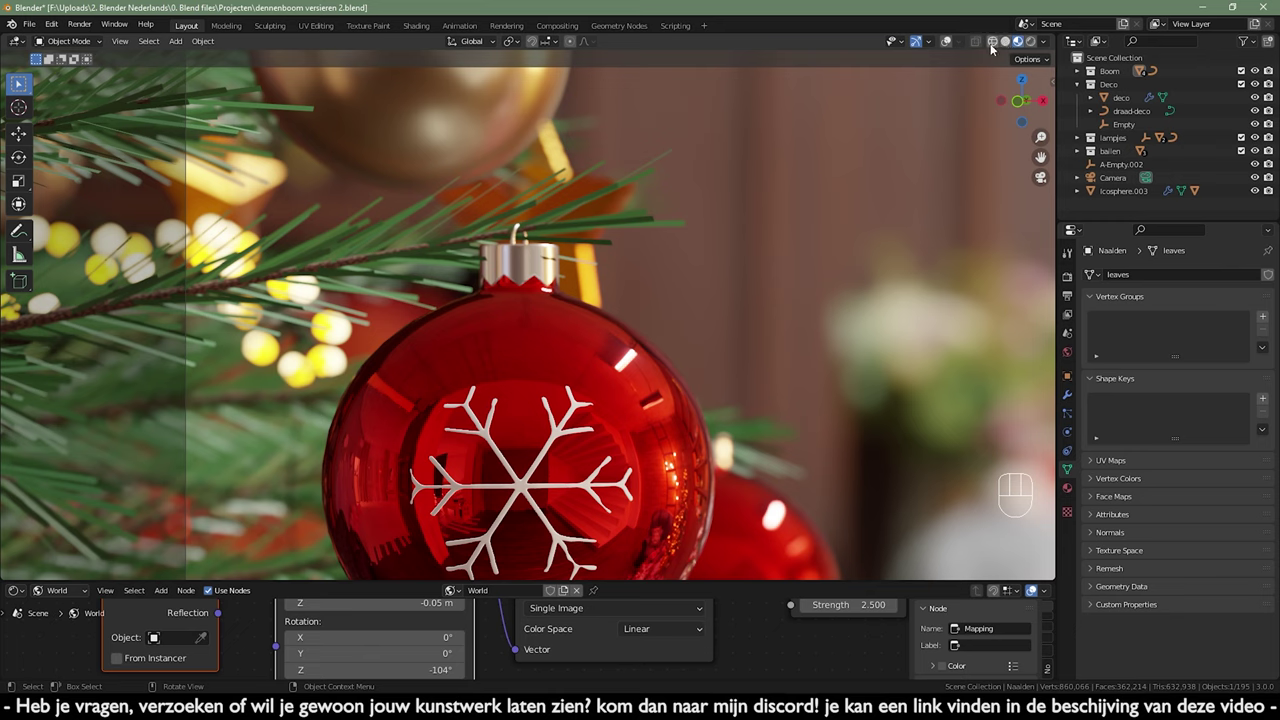
- Adjust the viewport shading buttons and zoom in close on the red ornament's cap
{"action": "left_click", "coordinate": [944, 49]}
{"action": "left_click", "coordinate": [946, 49]}
{"action": "left_click", "coordinate": [946, 49]}
{"action": "double_click", "coordinate": [946, 49]}
{"action": "double_click", "coordinate": [946, 49]}
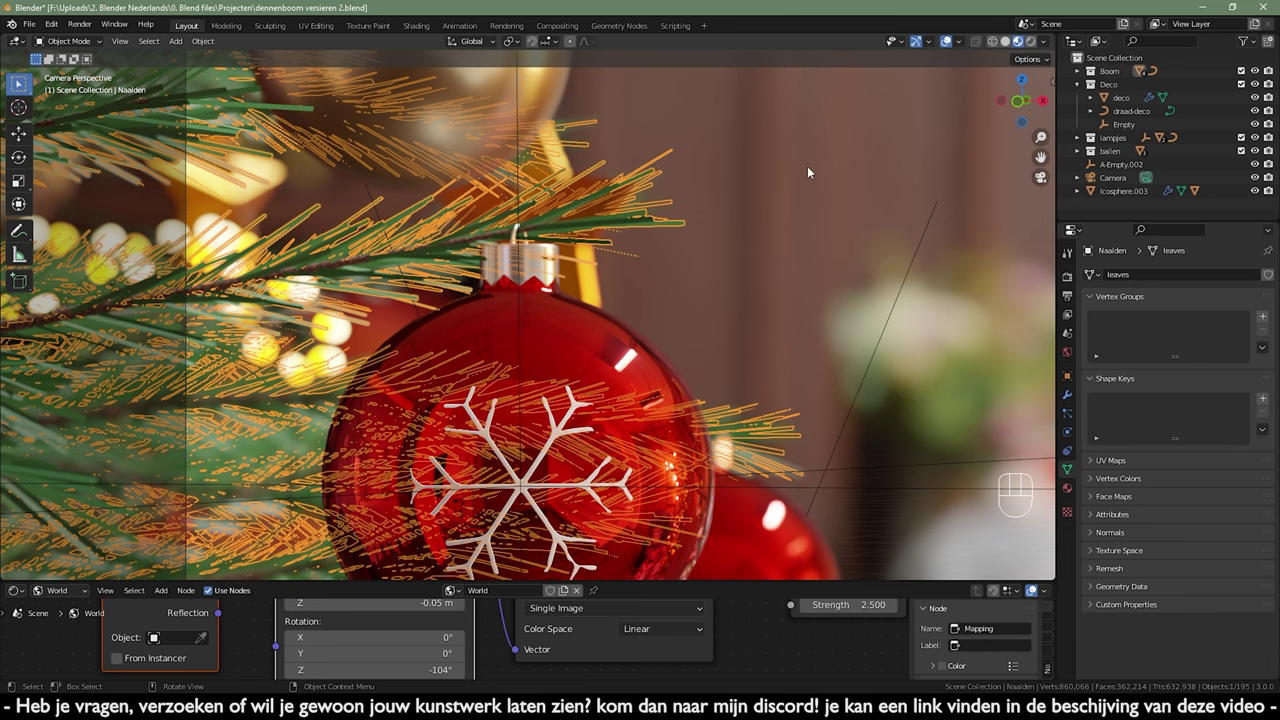
{"action": "left_click_drag", "start_coordinate": [784, 200], "coordinate": [765, 79]}
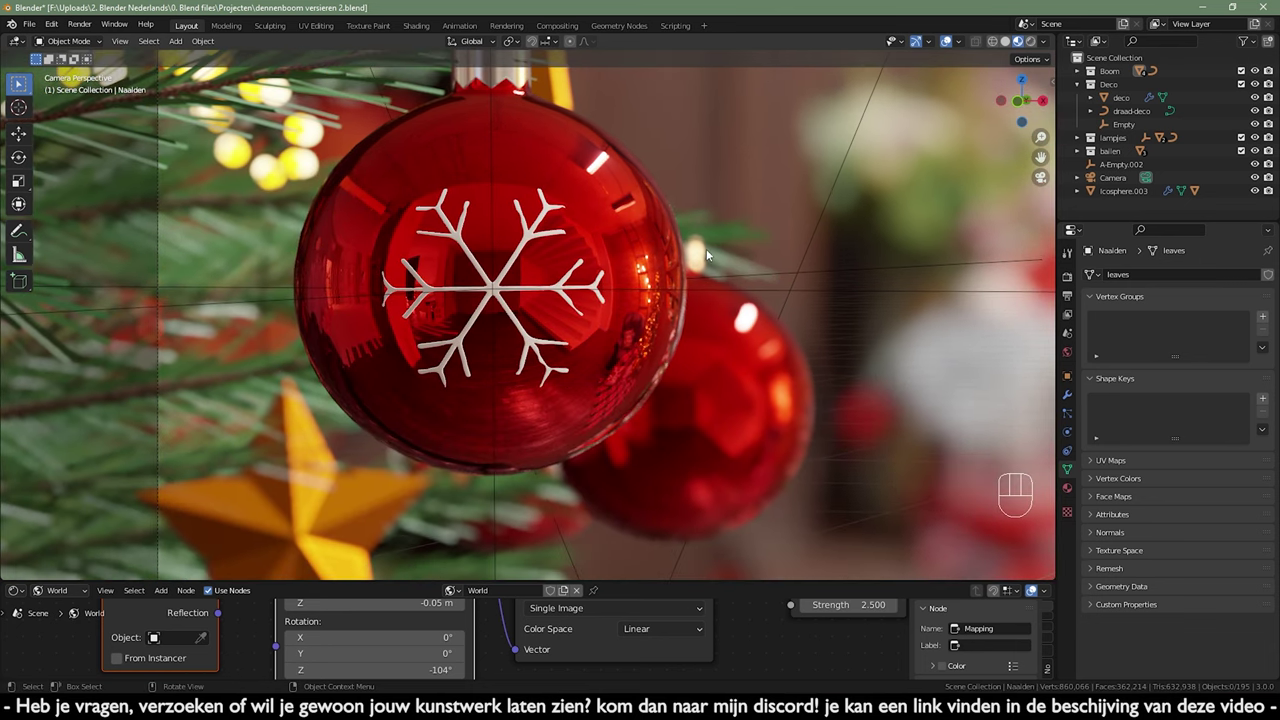
{"action": "left_click_drag", "start_coordinate": [694, 365], "coordinate": [670, 421]}
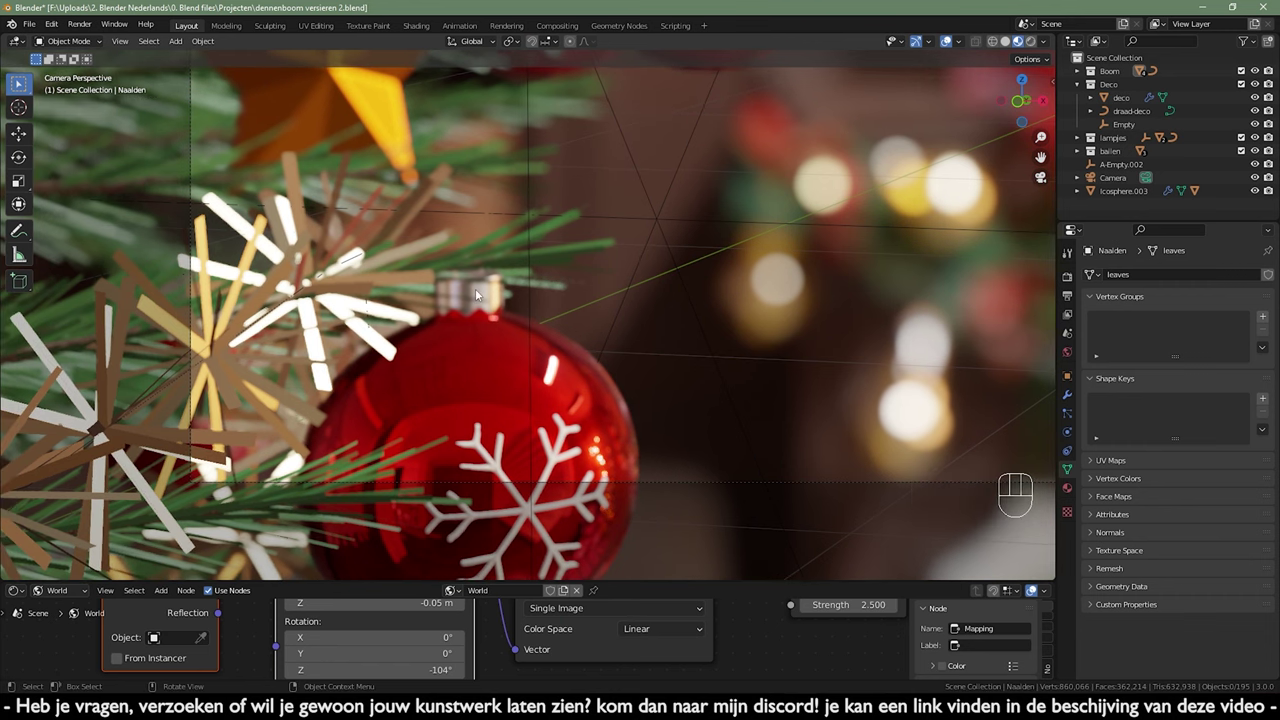
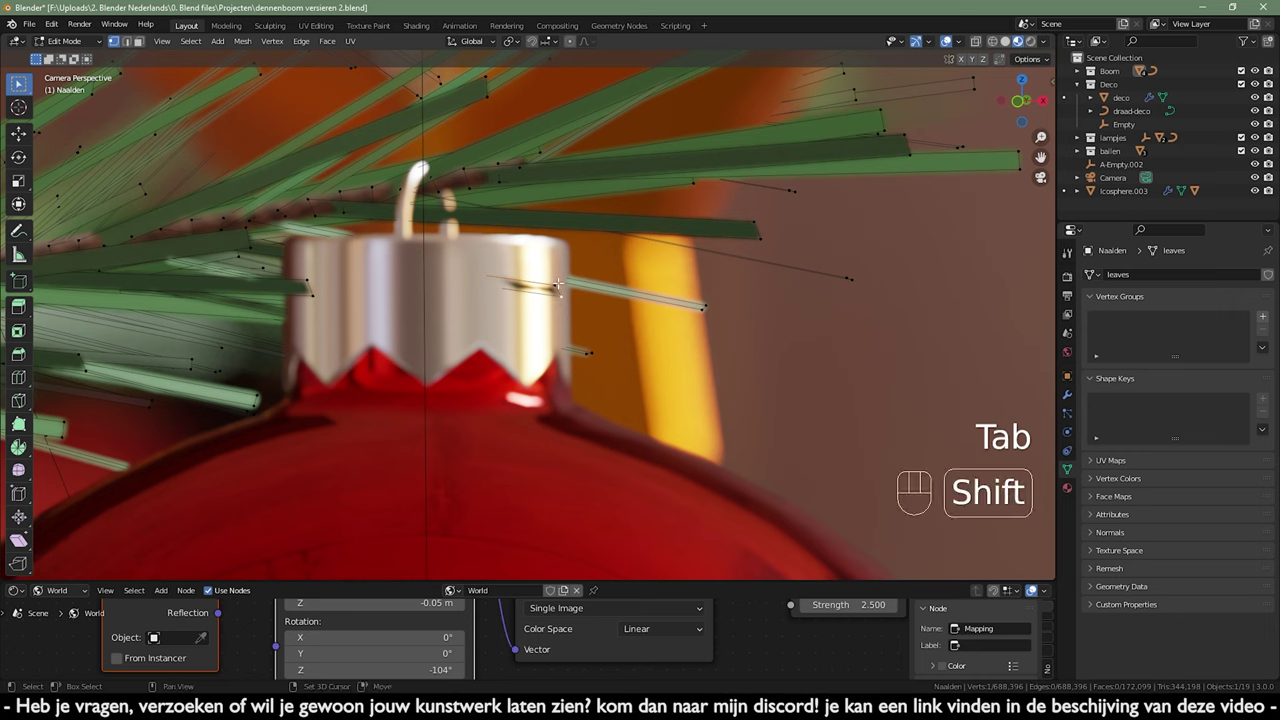
- Move the selected needle point along Y away from the bauble's cap and return to Object Mode
{"action": "key", "text": "g"}
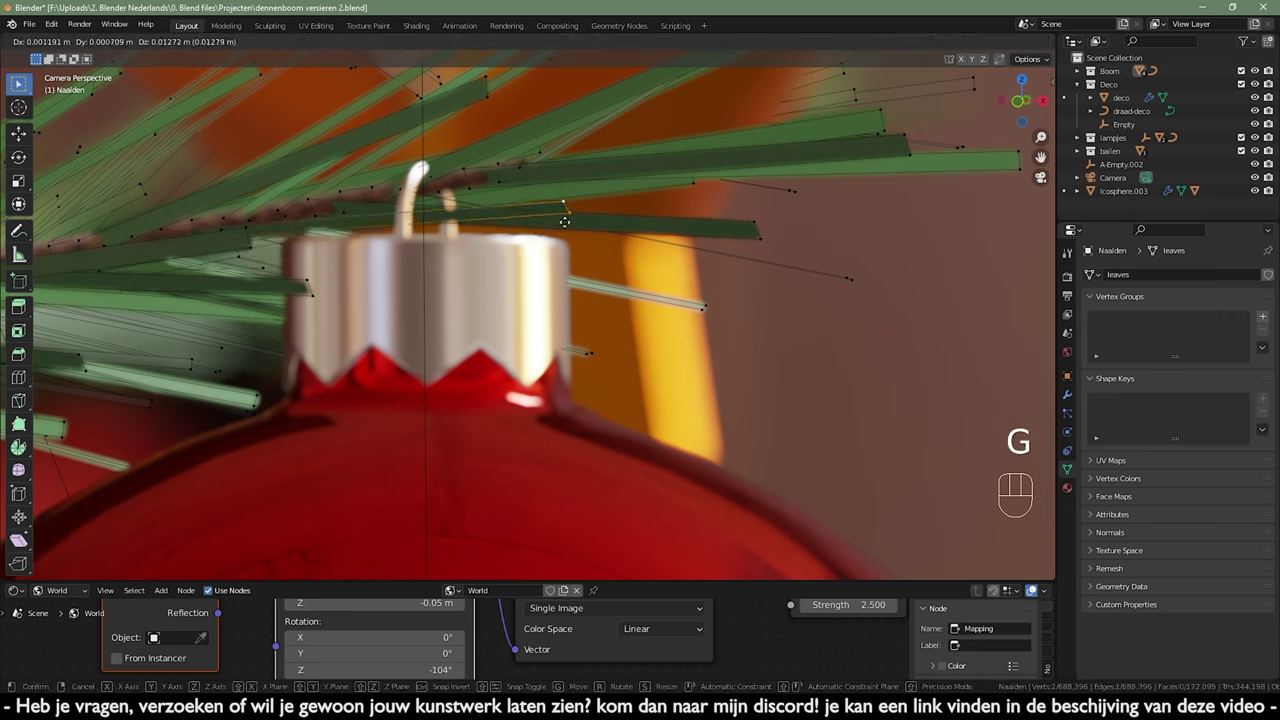
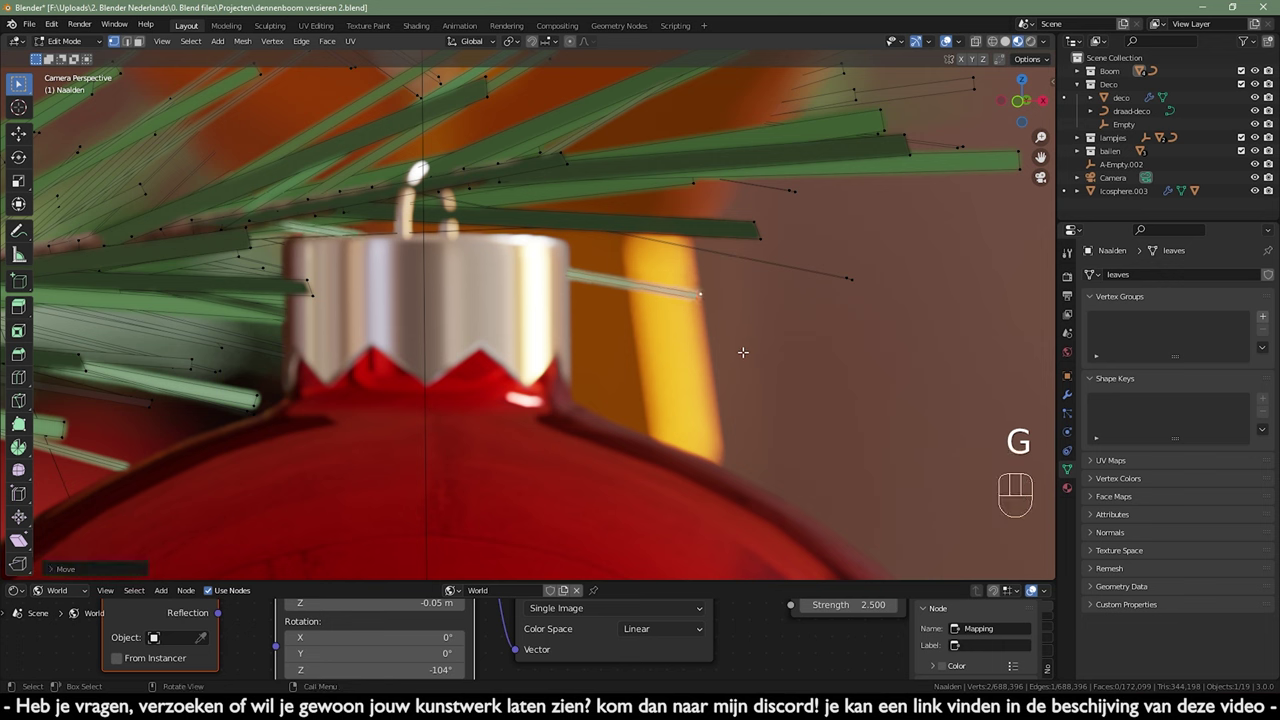
{"action": "key", "text": "g"}
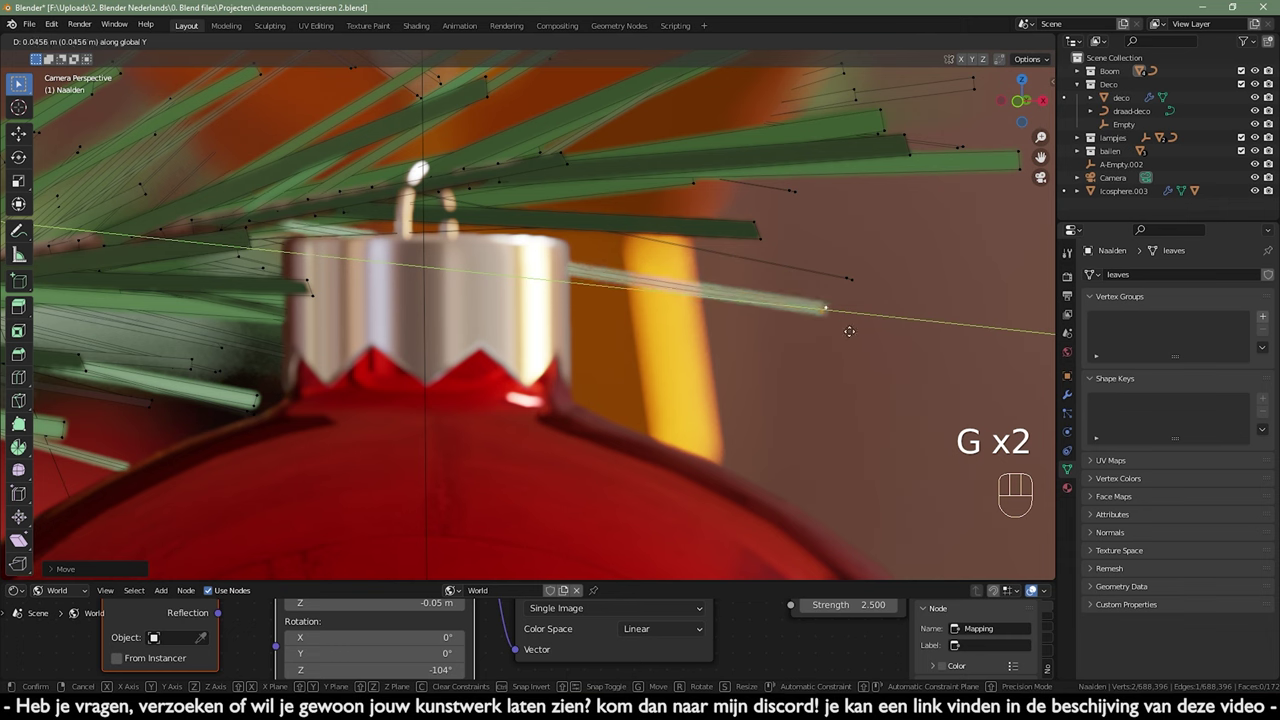
{"action": "key", "text": "g"}
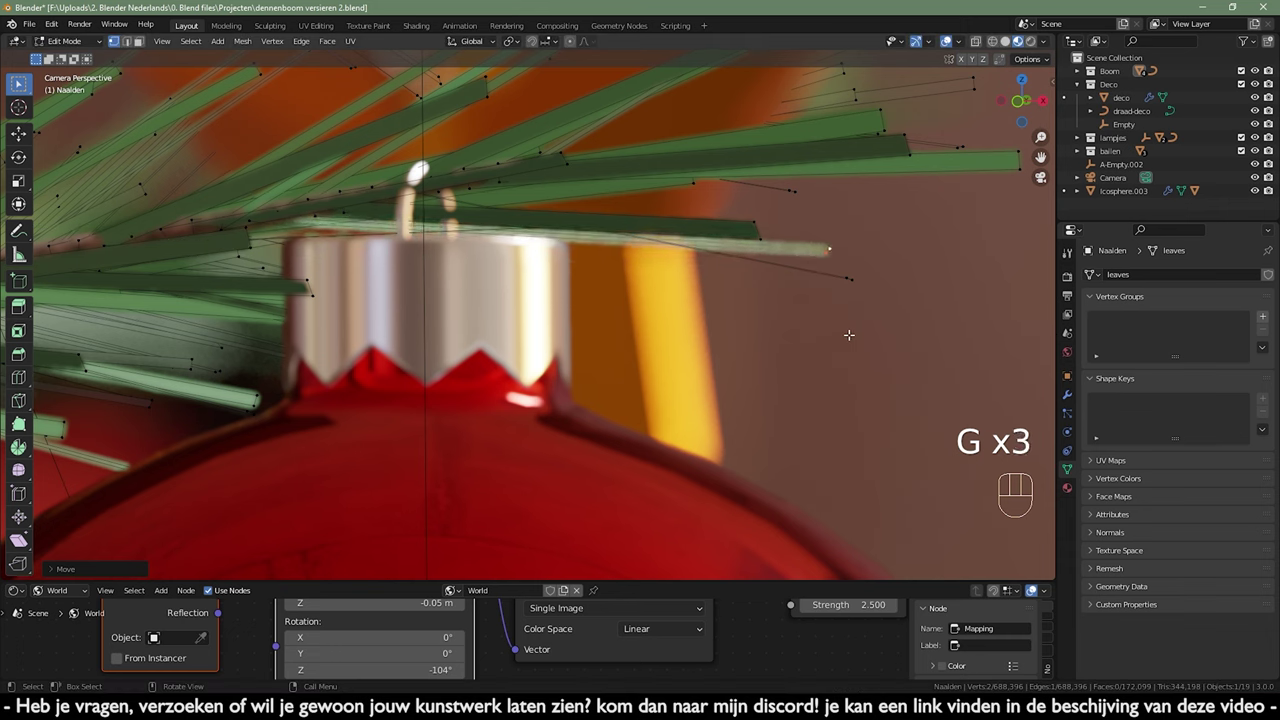
{"action": "key", "text": "Tab"}
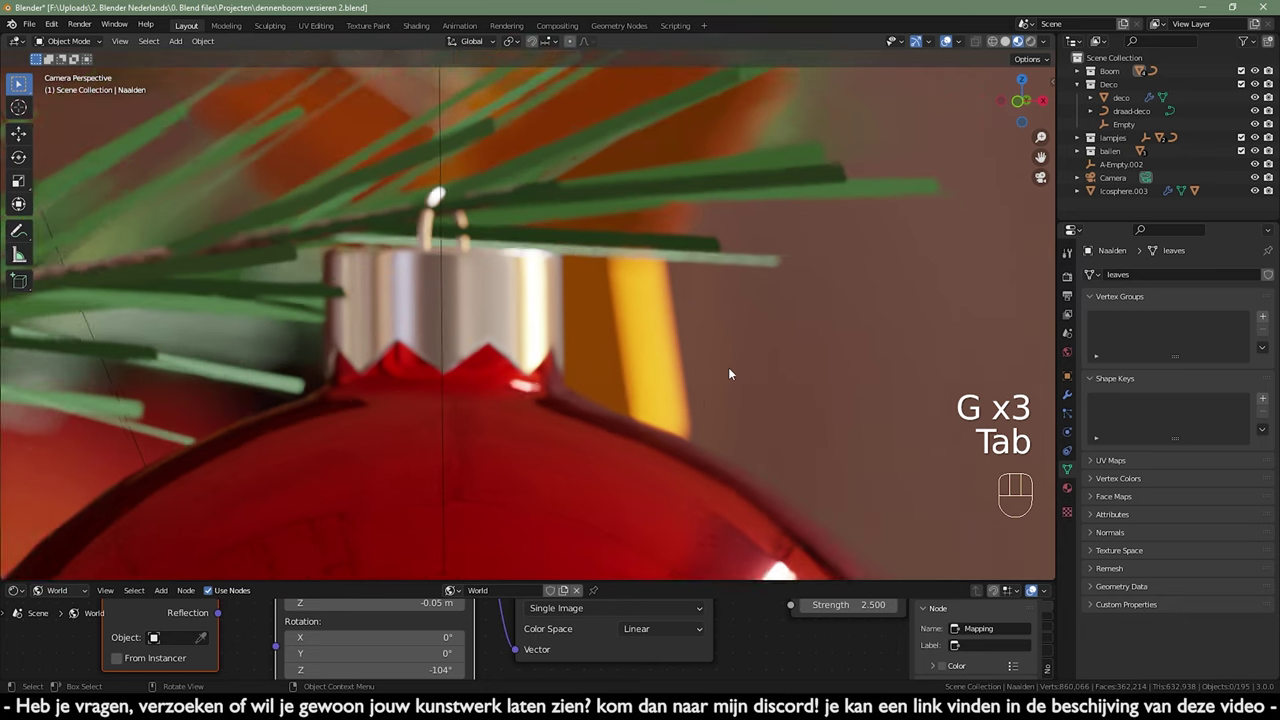
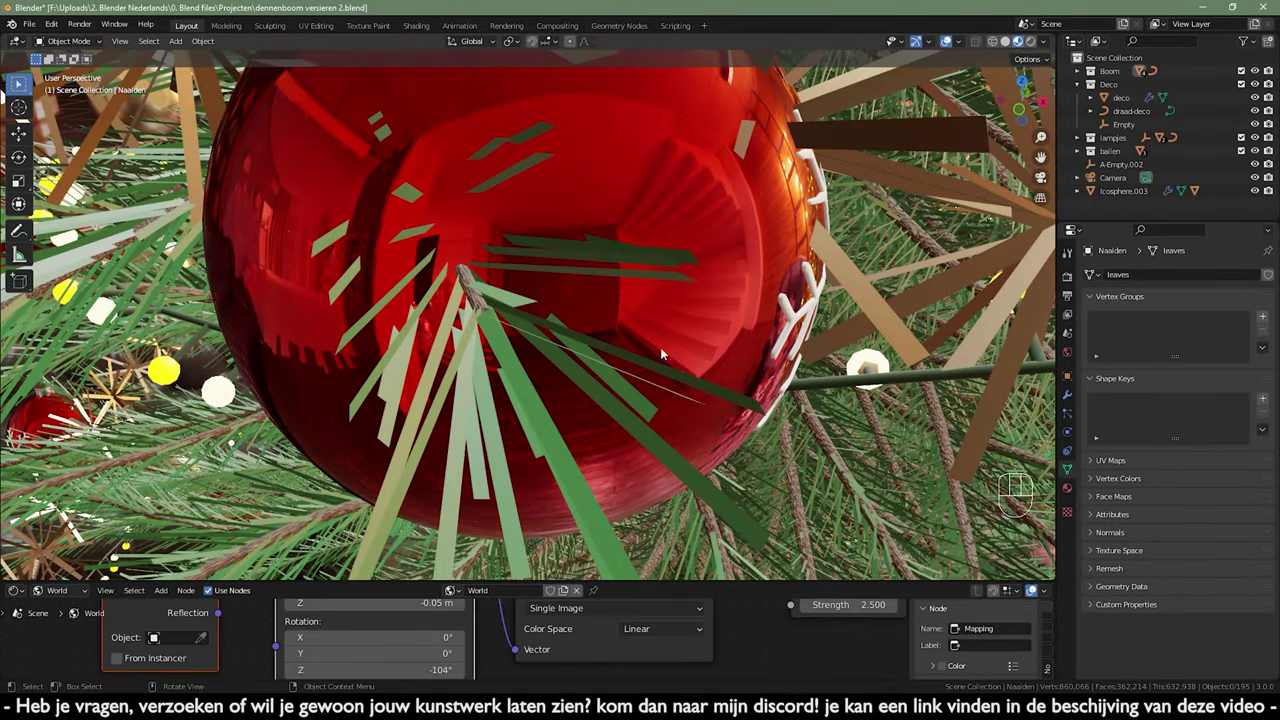
- Edit the Boom branch curve in Solid shading with Naalden hidden, moving a branch point along Y
{"action": "left_click", "coordinate": [467, 287]}
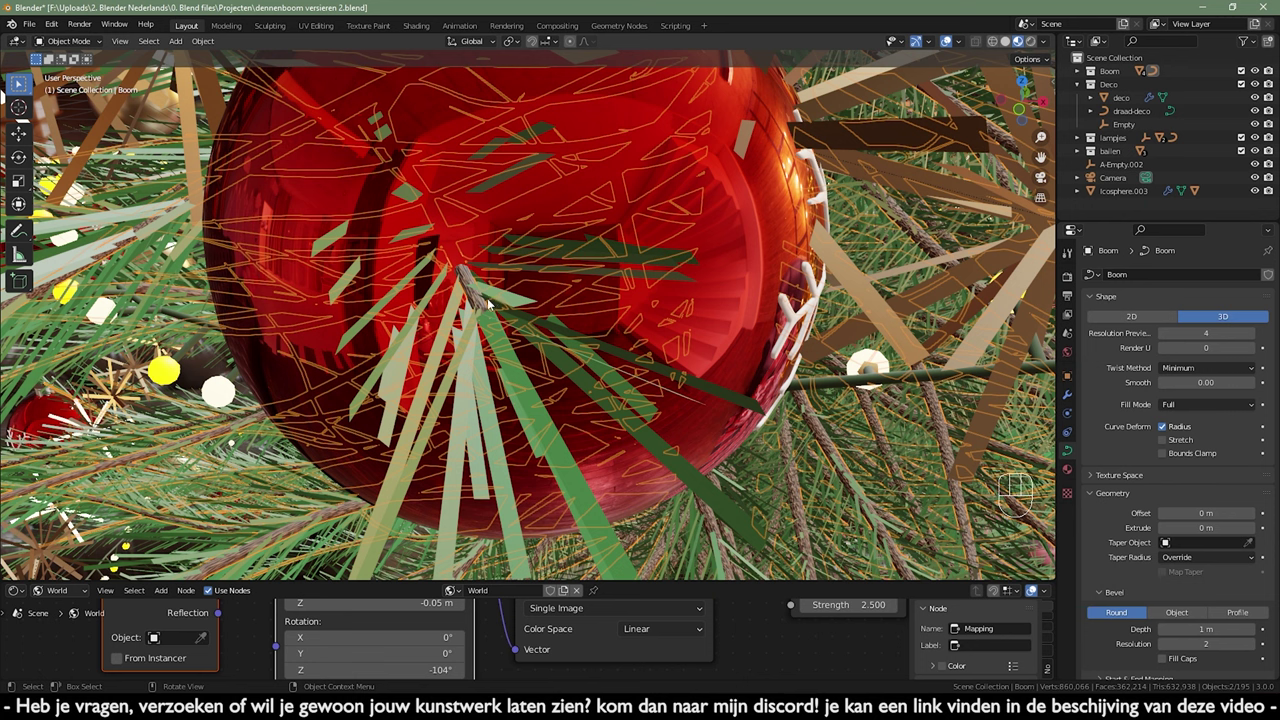
{"action": "key", "text": "Tab"}
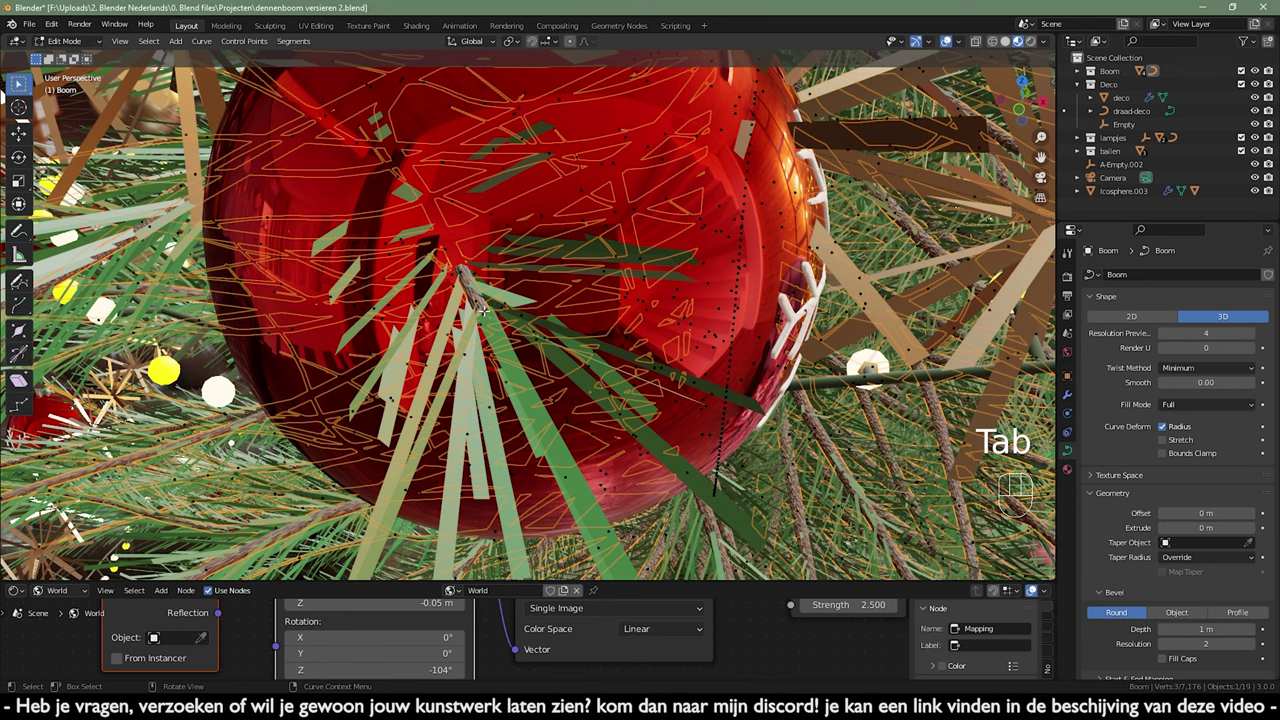
{"action": "key", "text": "alt+a"}
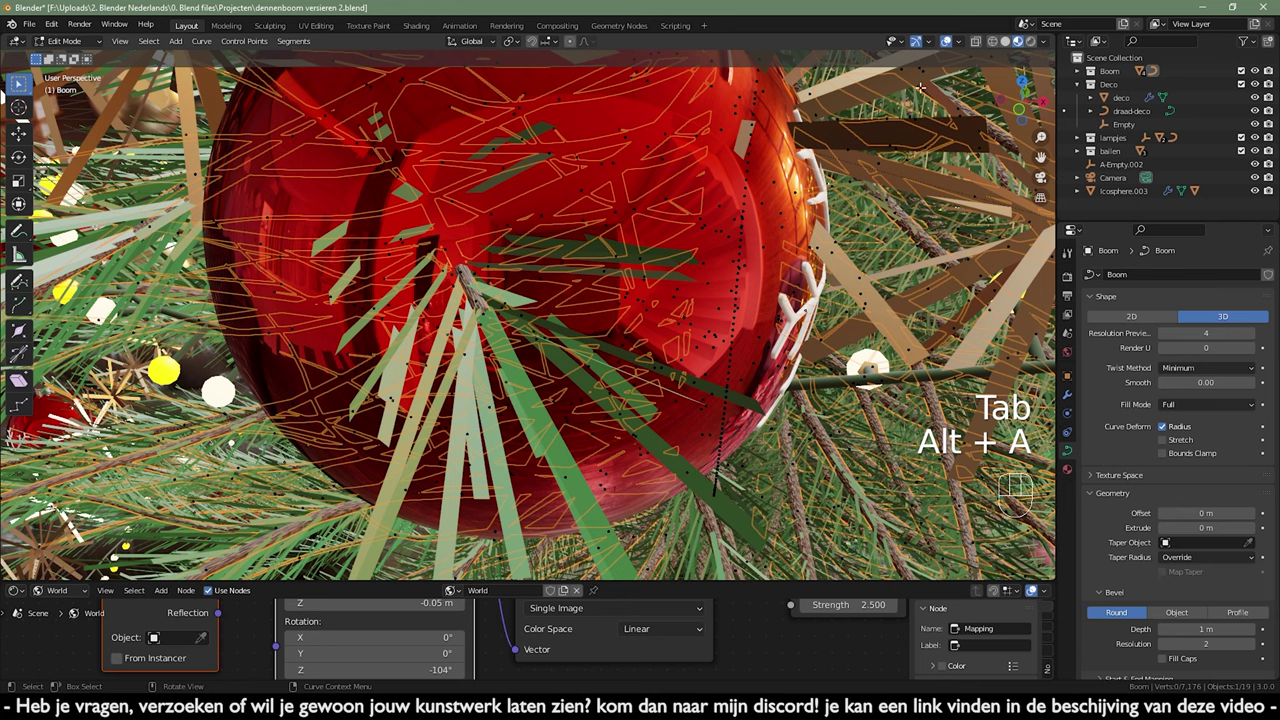
{"action": "left_click", "coordinate": [1005, 46]}
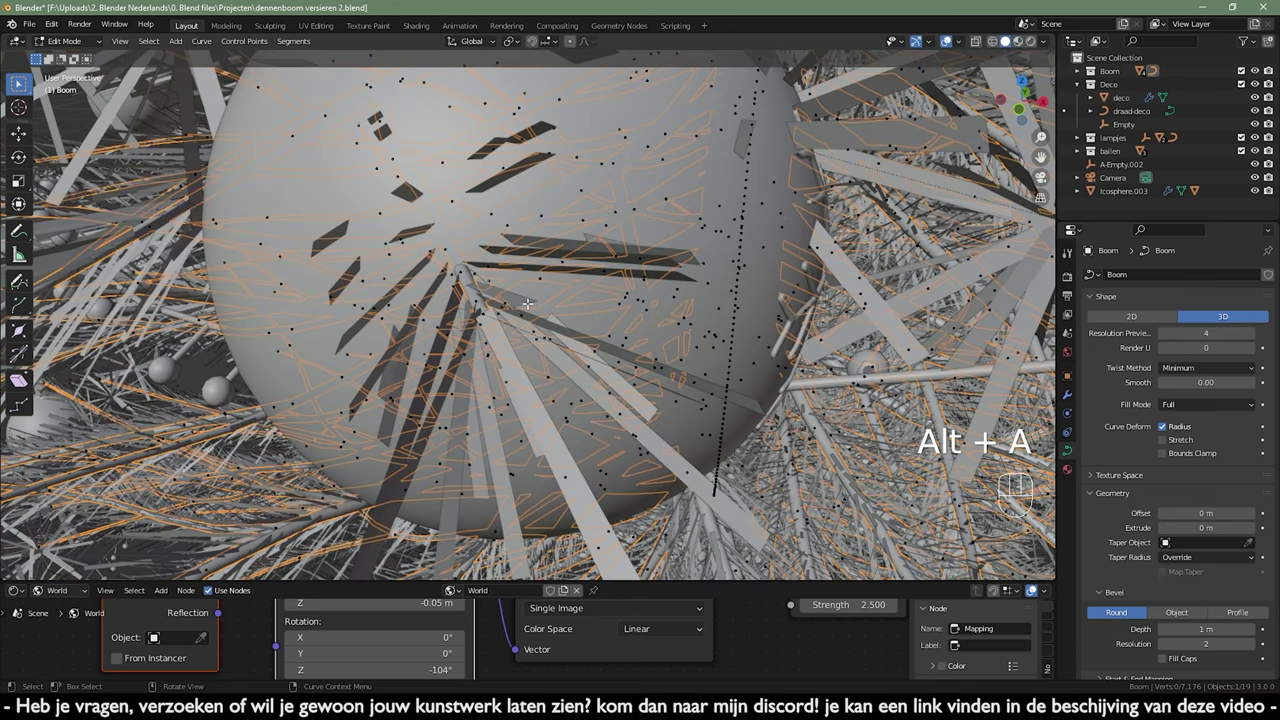
{"action": "left_click", "coordinate": [1080, 68]}
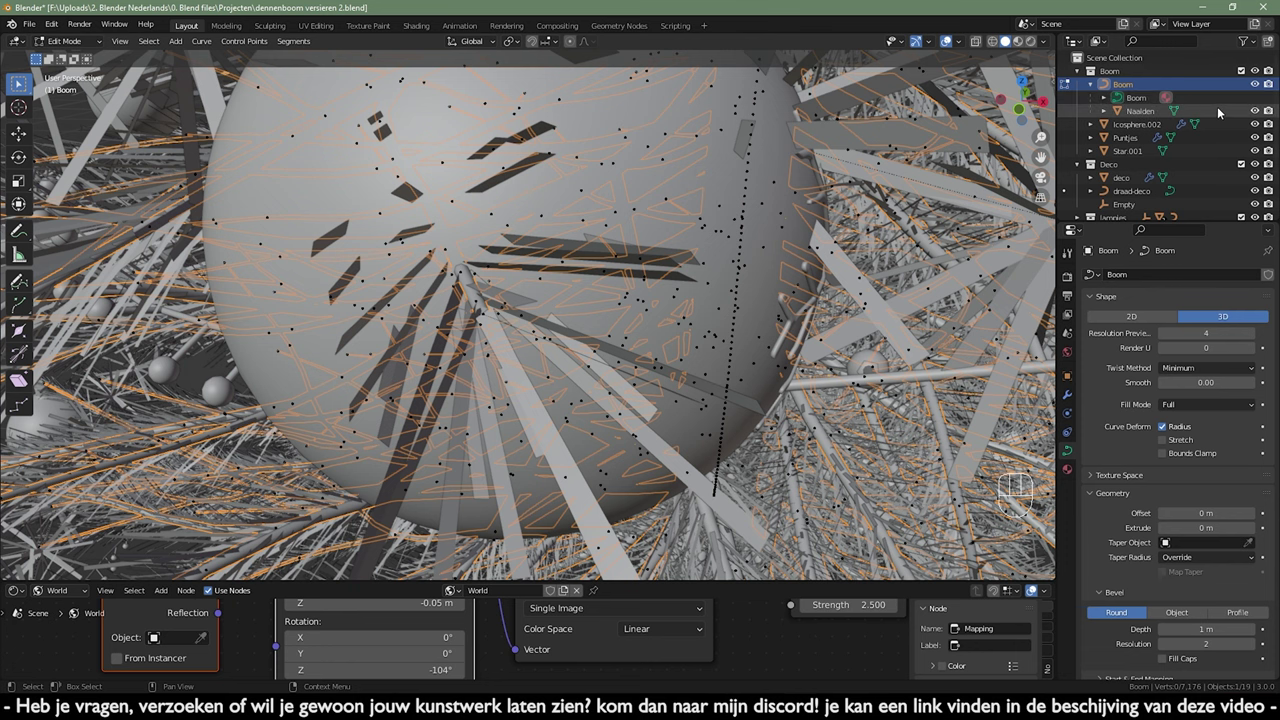
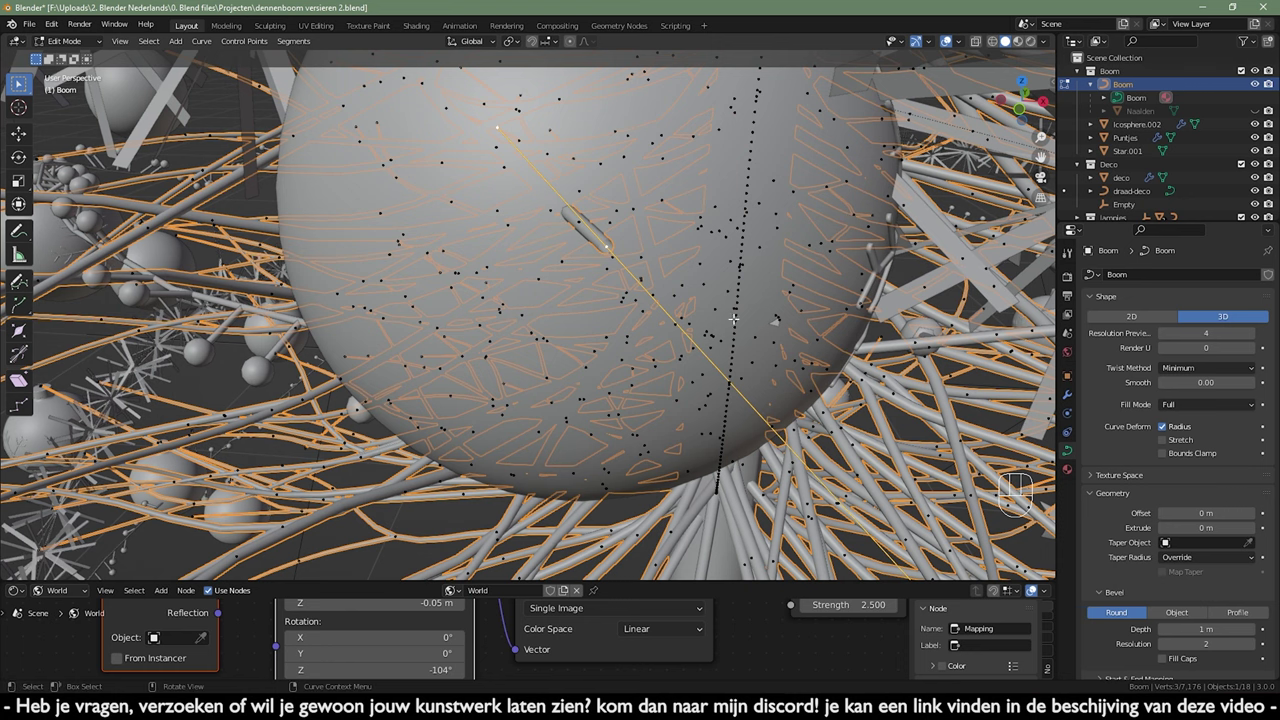
{"action": "key", "text": "g"}
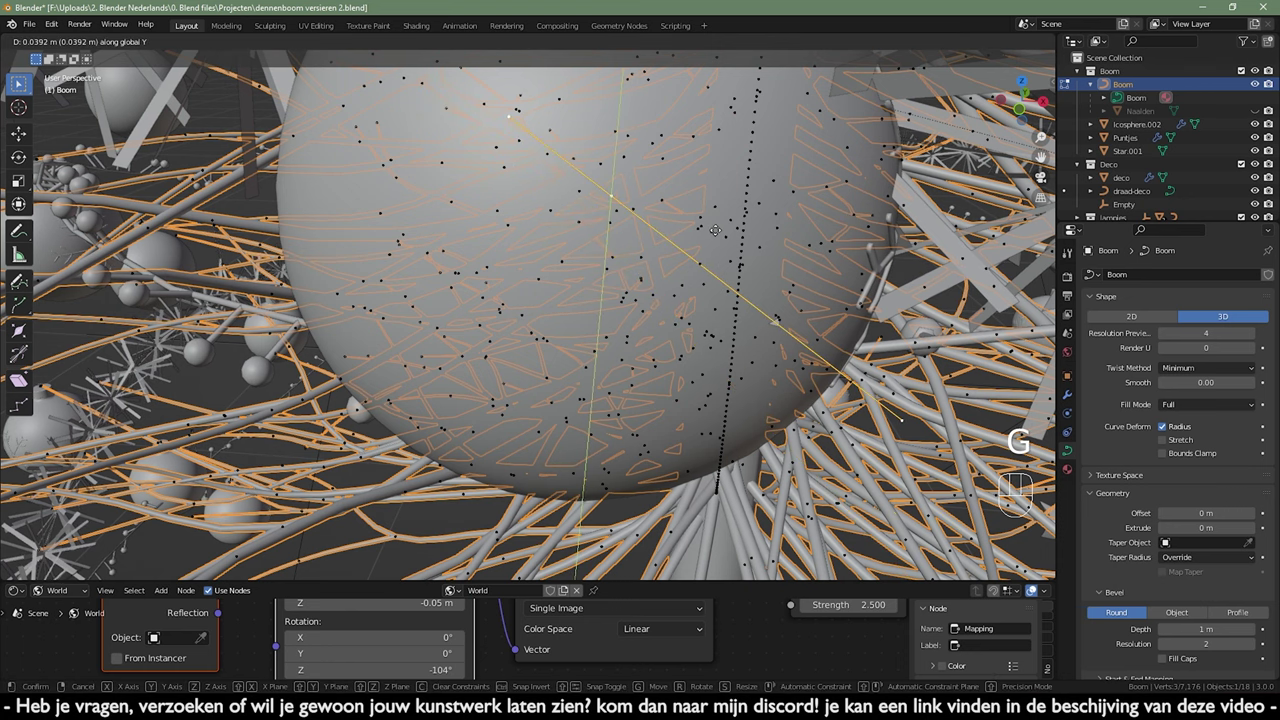
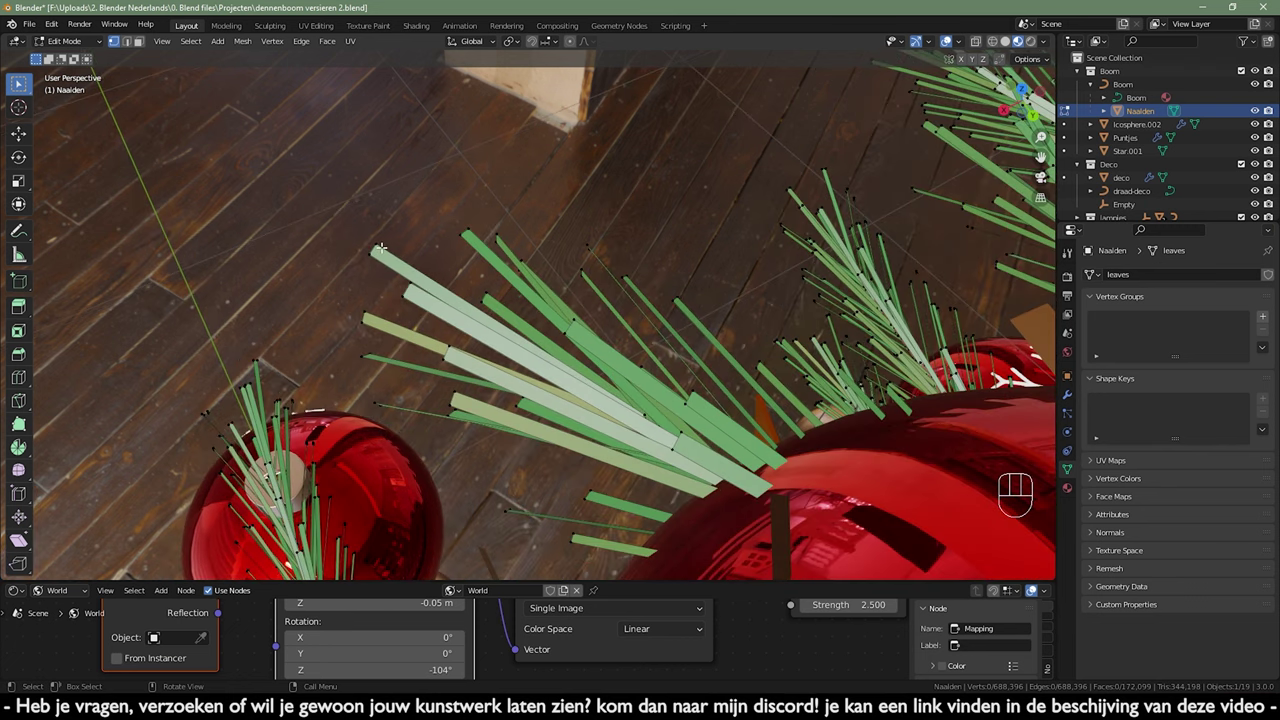
- Select all the stray needles linked to the hovered one in Naalden's edit mode
{"action": "key", "text": "l"}
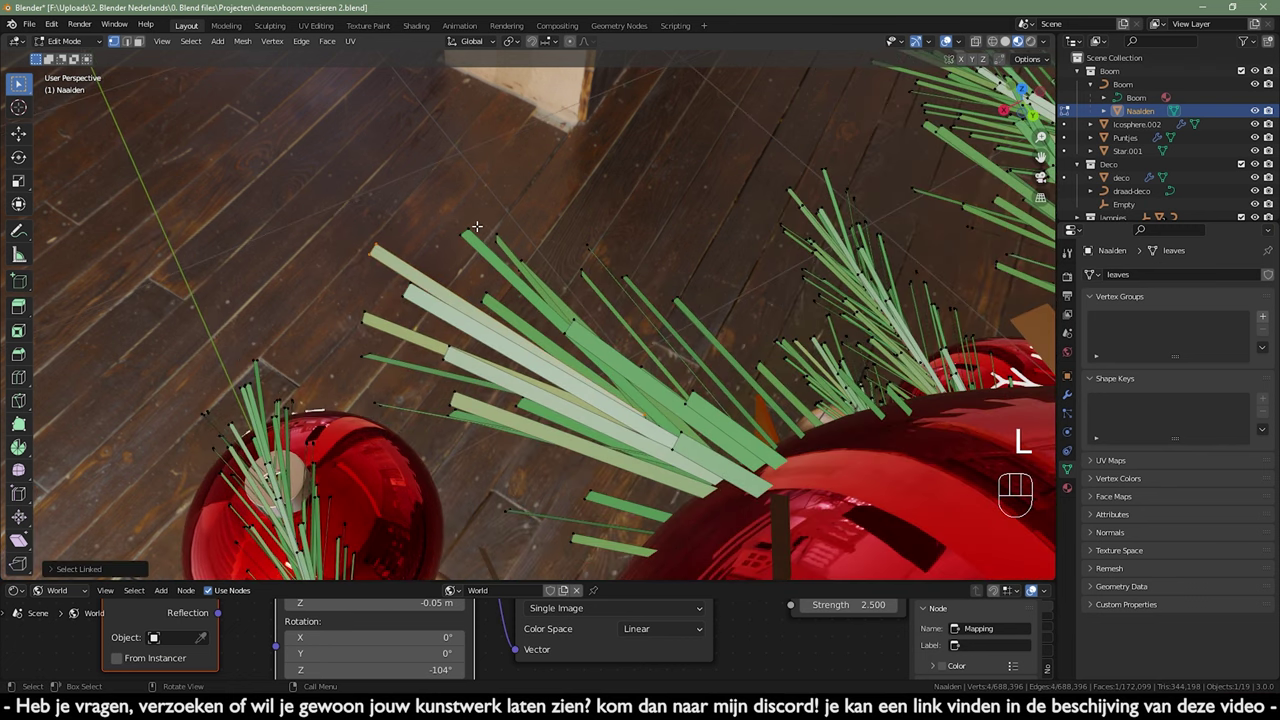
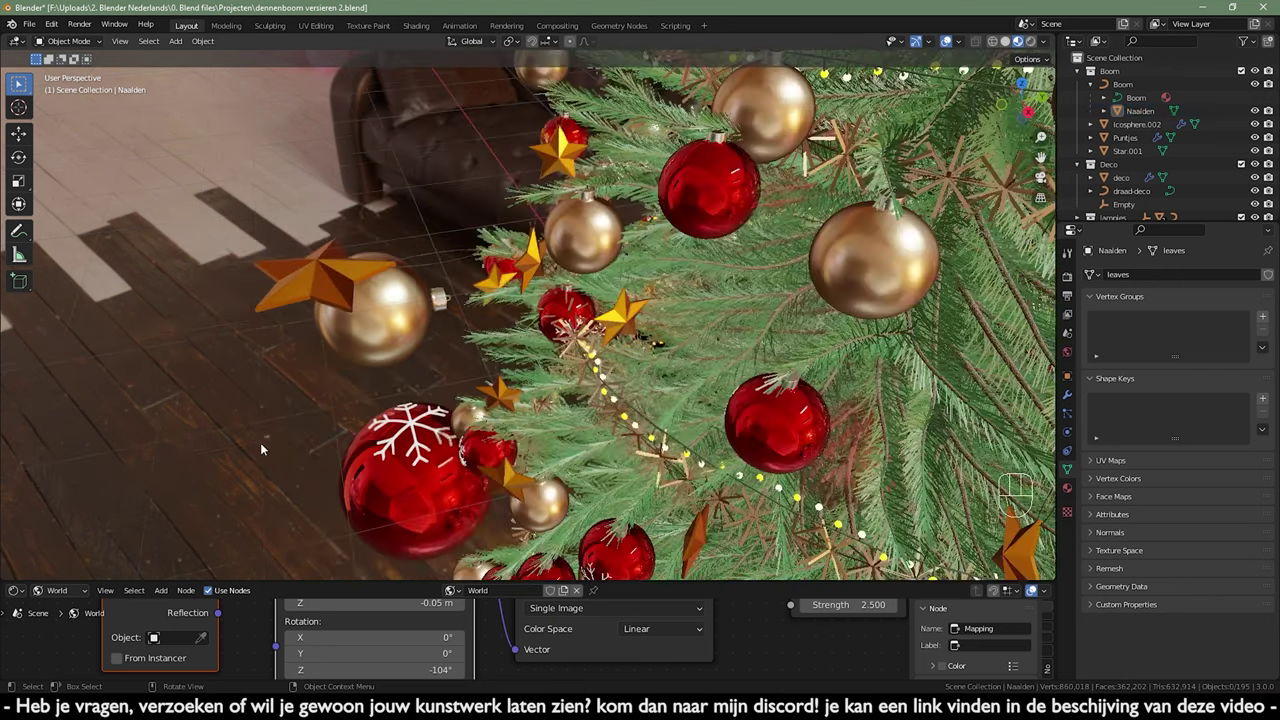
- Look through the scene camera and reframe the view around the tree
{"action": "key", "text": "KP_0"}
{"action": "left_click_drag", "start_coordinate": [593, 373], "coordinate": [607, 248]}
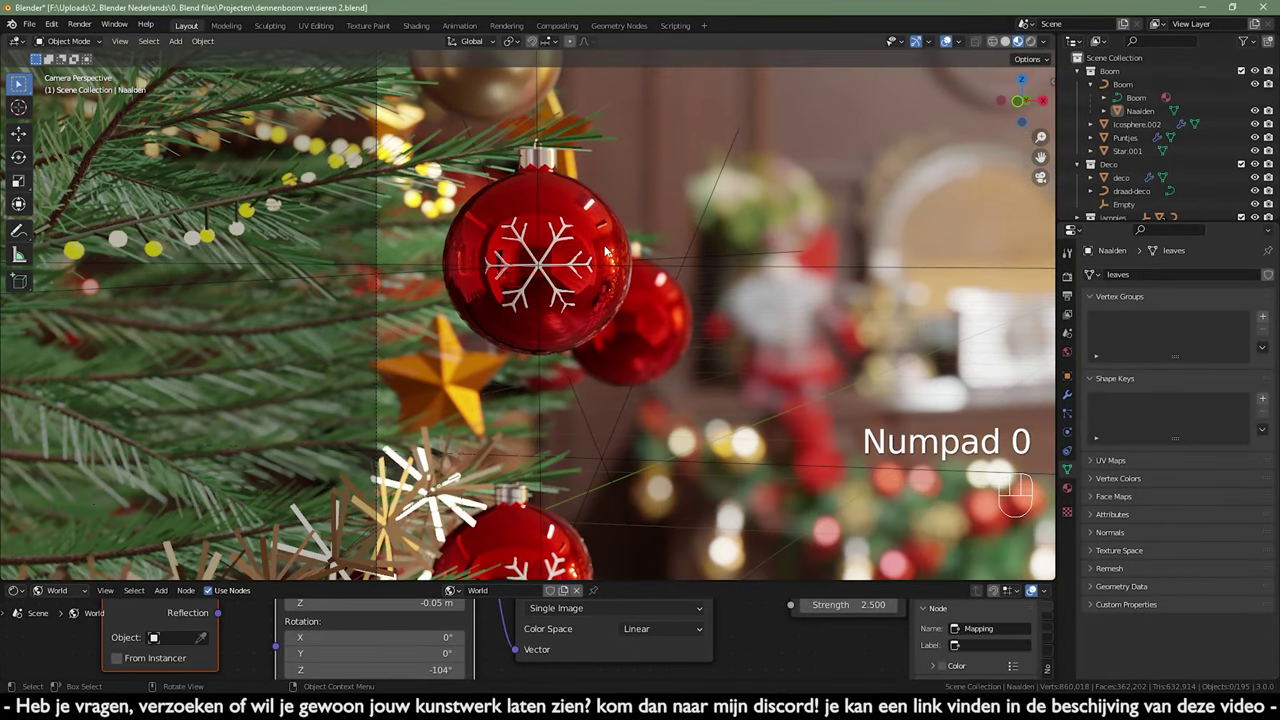
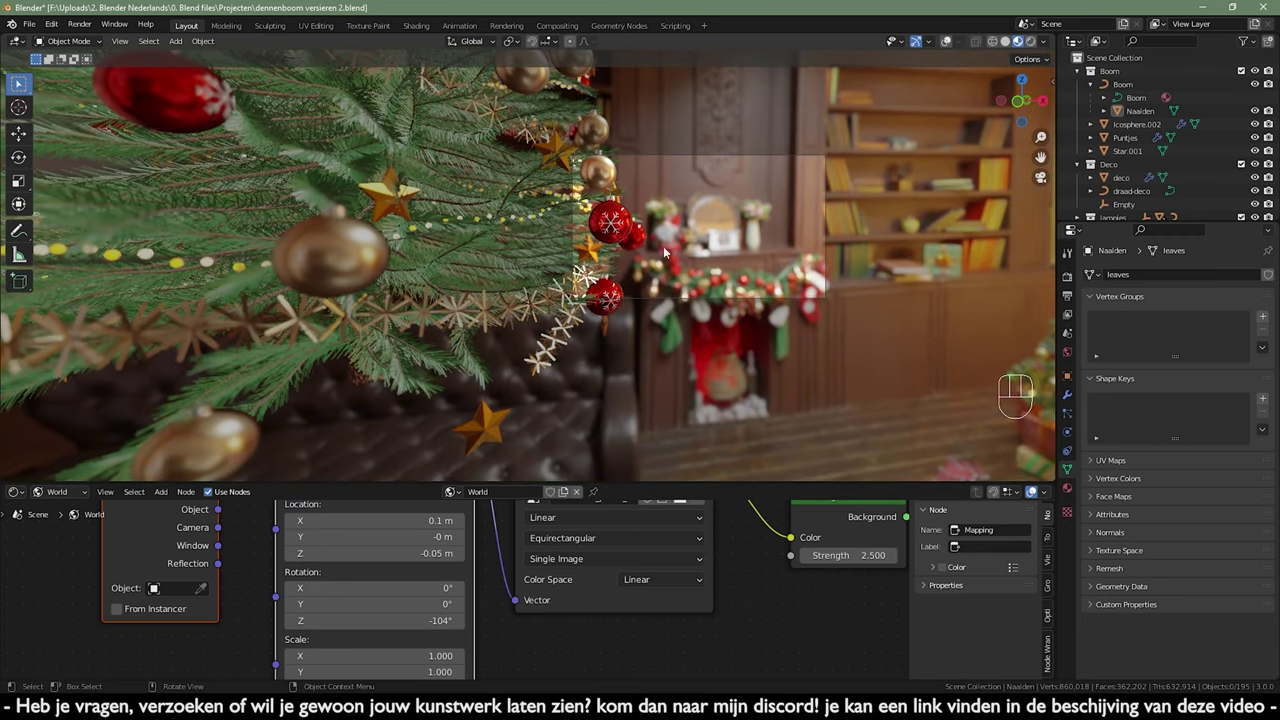
- Add a mesh plane and rotate it upright from the side view of the tree
{"action": "key", "text": "shift+a"}
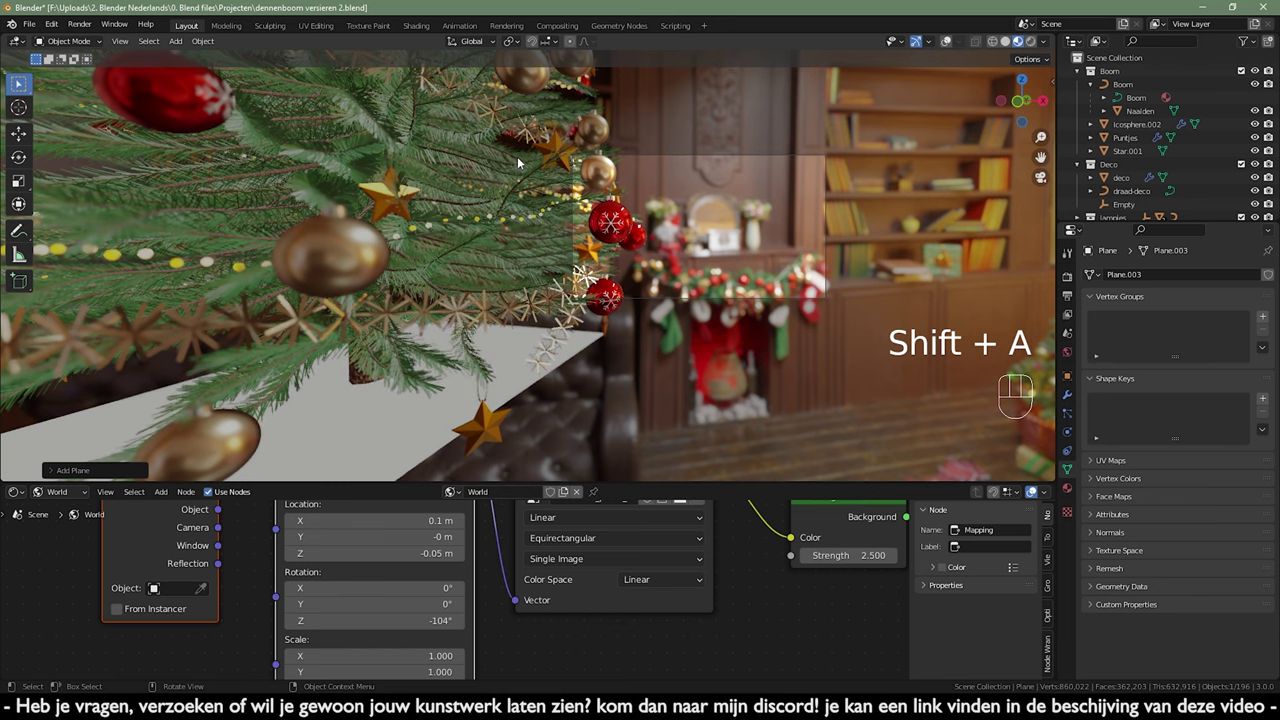
{"action": "key", "text": "KP_3"}
{"action": "left_click_drag", "start_coordinate": [606, 227], "coordinate": [529, 198]}
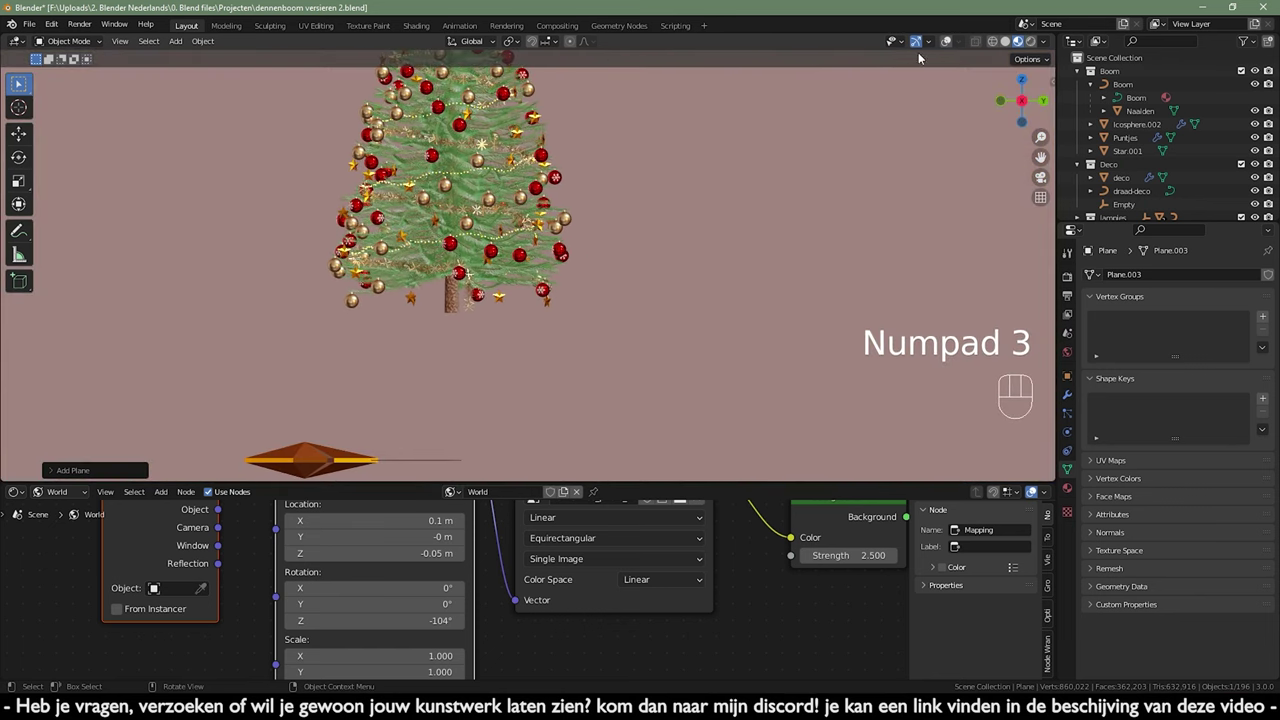
{"action": "left_click", "coordinate": [949, 44]}
{"action": "middle_click", "coordinate": [784, 232]}
{"action": "key", "text": "r"}
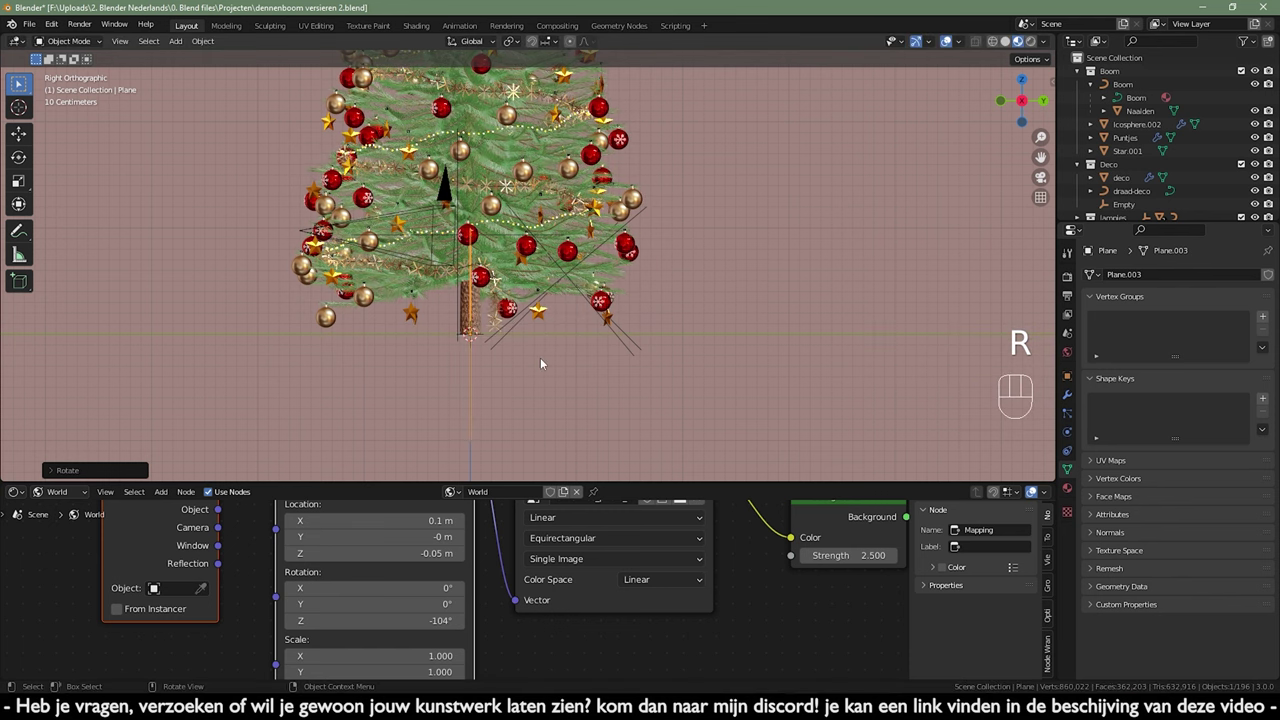
{"action": "key", "text": "g"}
- Back in the camera view, enlarge the plane, turn it to face the camera and move it behind the tree
{"action": "key", "text": "KP_0"}
{"action": "middle_click", "coordinate": [741, 233]}
{"action": "key", "text": "s"}
{"action": "key", "text": "g"}
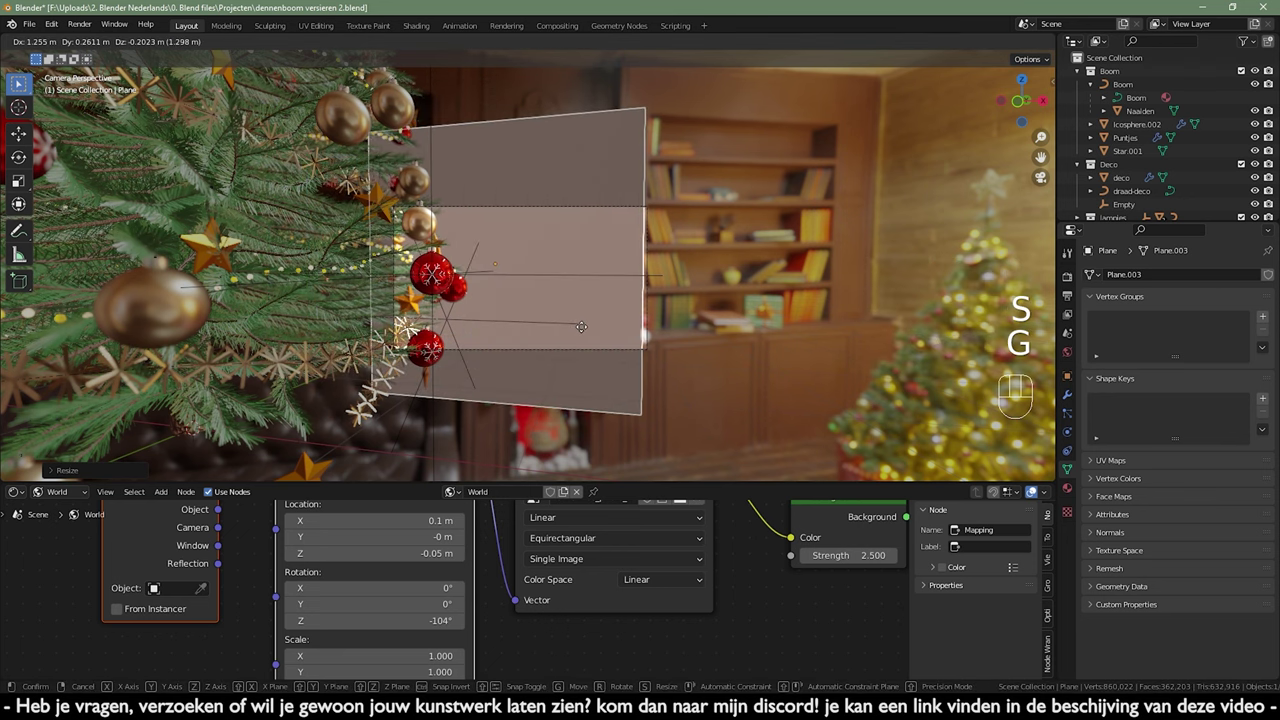
{"action": "key", "text": "s"}
{"action": "key", "text": "r"}
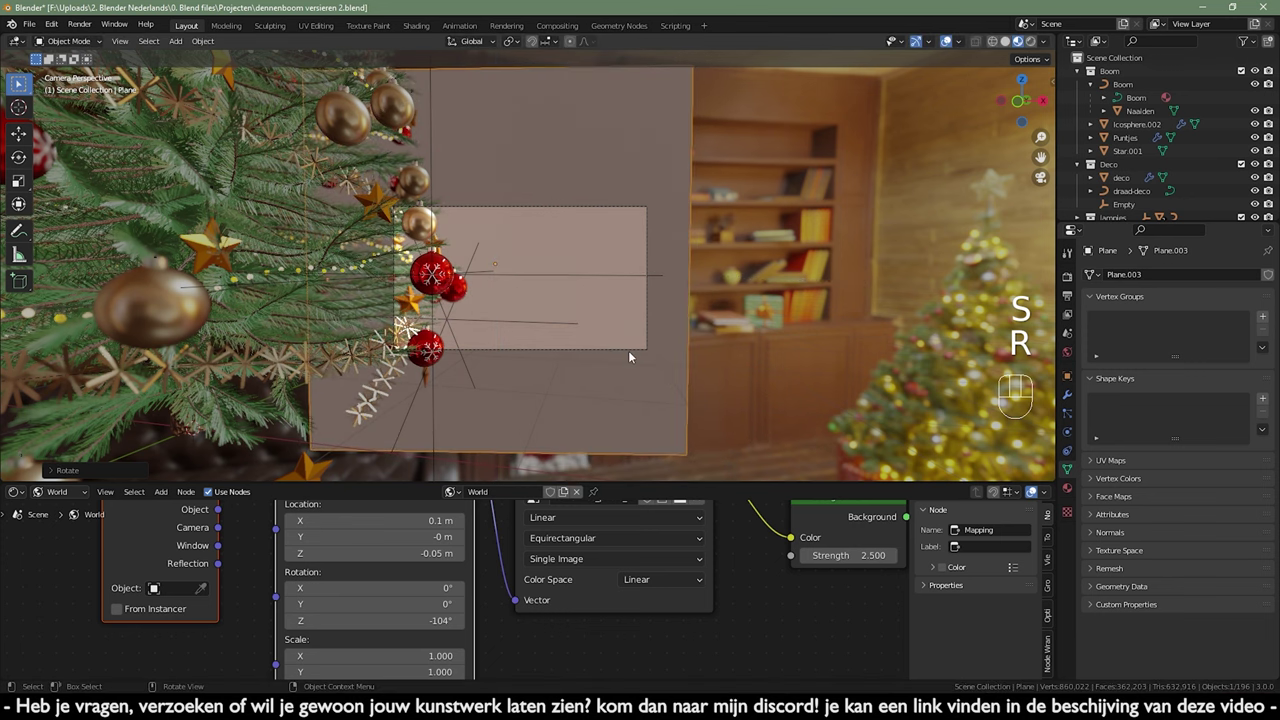
{"action": "key", "text": "g"}
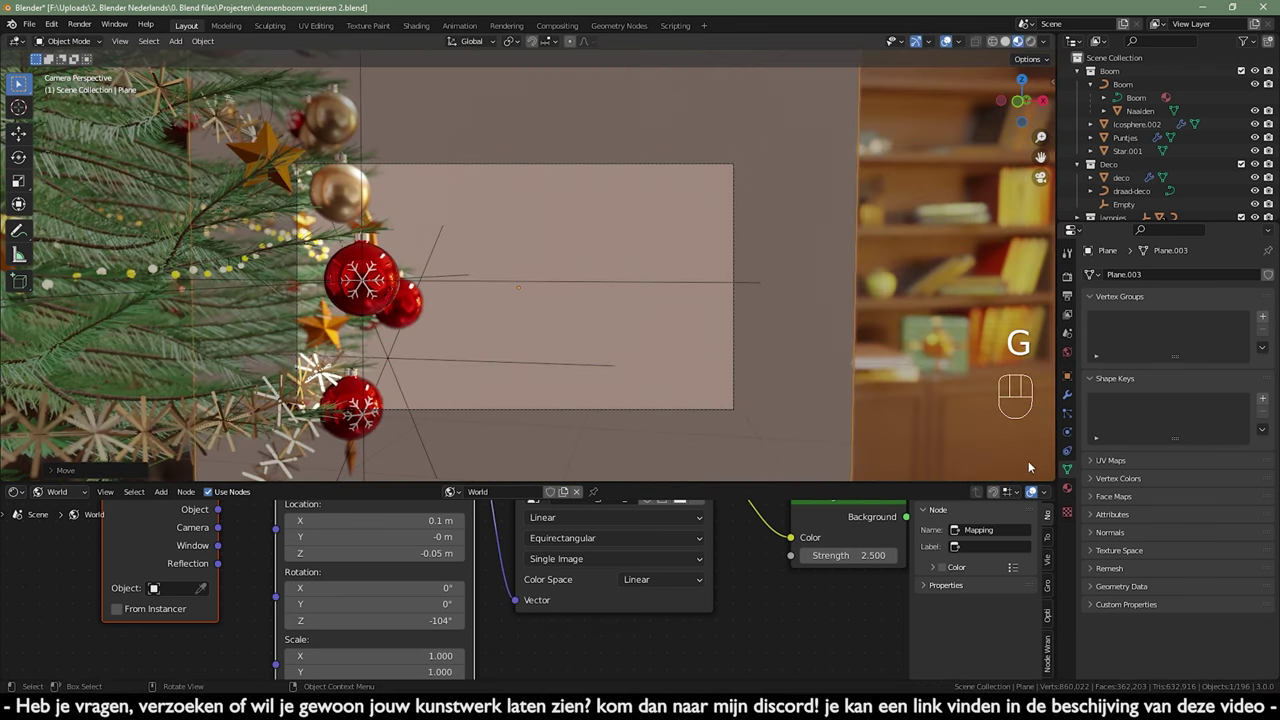
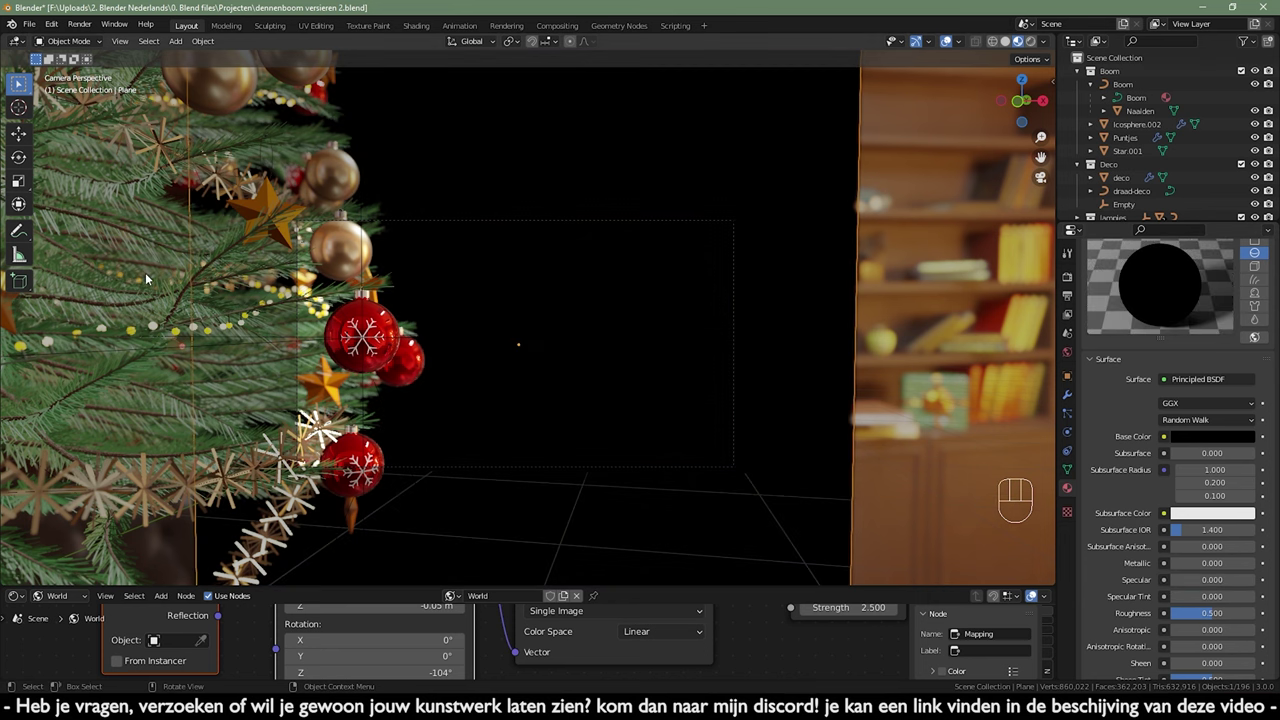
- Shift the view and zoom in on the baubles beside the backdrop plane
{"action": "middle_click", "coordinate": [792, 315]}
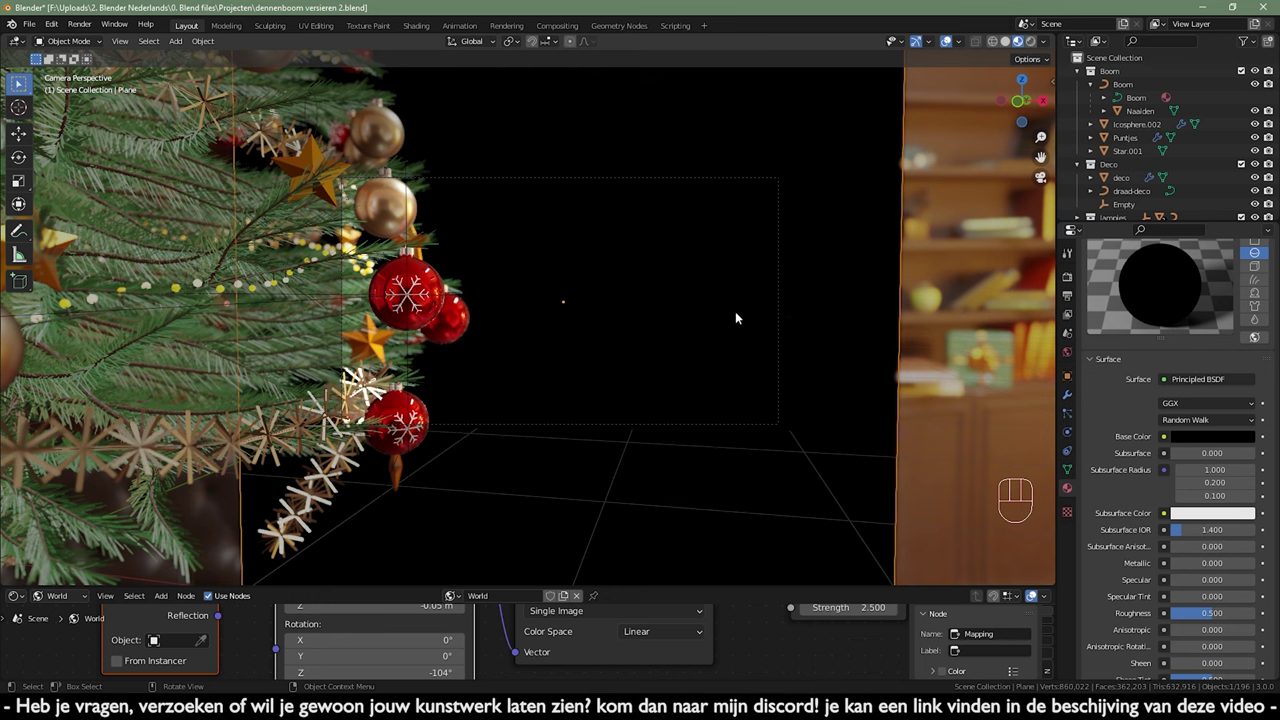
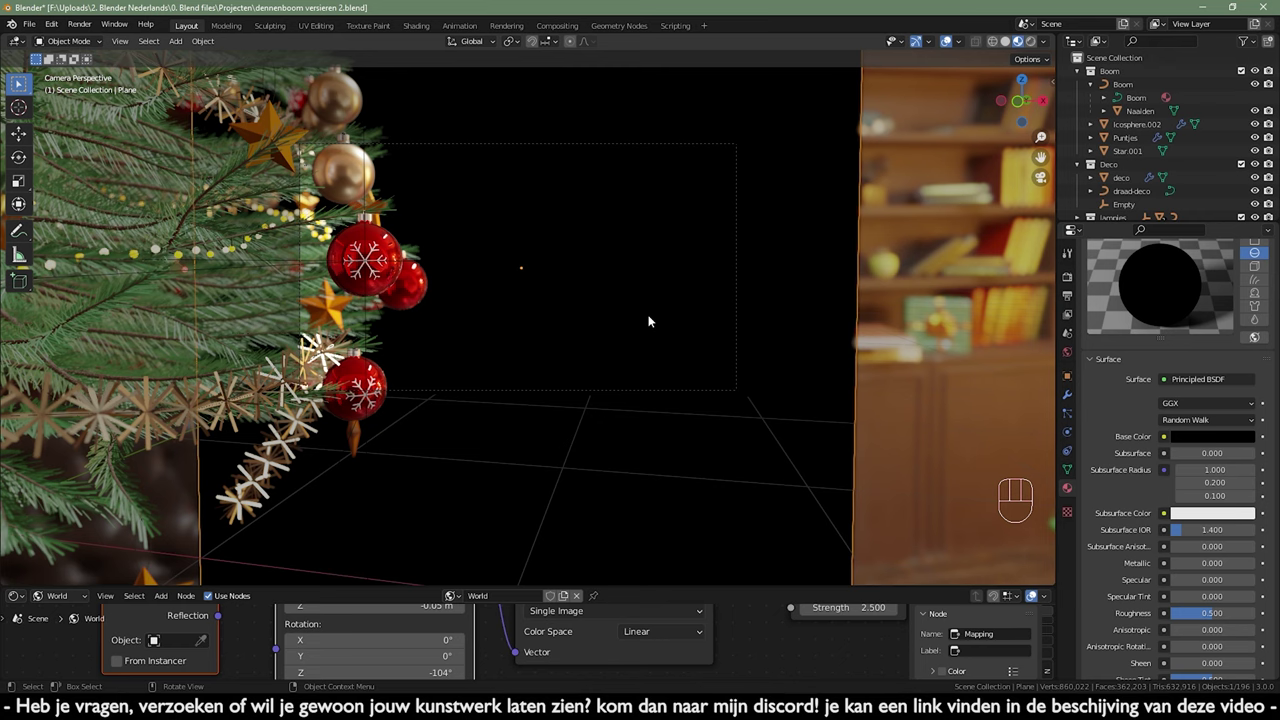
{"action": "middle_click", "coordinate": [684, 334]}
{"action": "left_click_drag", "start_coordinate": [667, 301], "coordinate": [667, 282]}
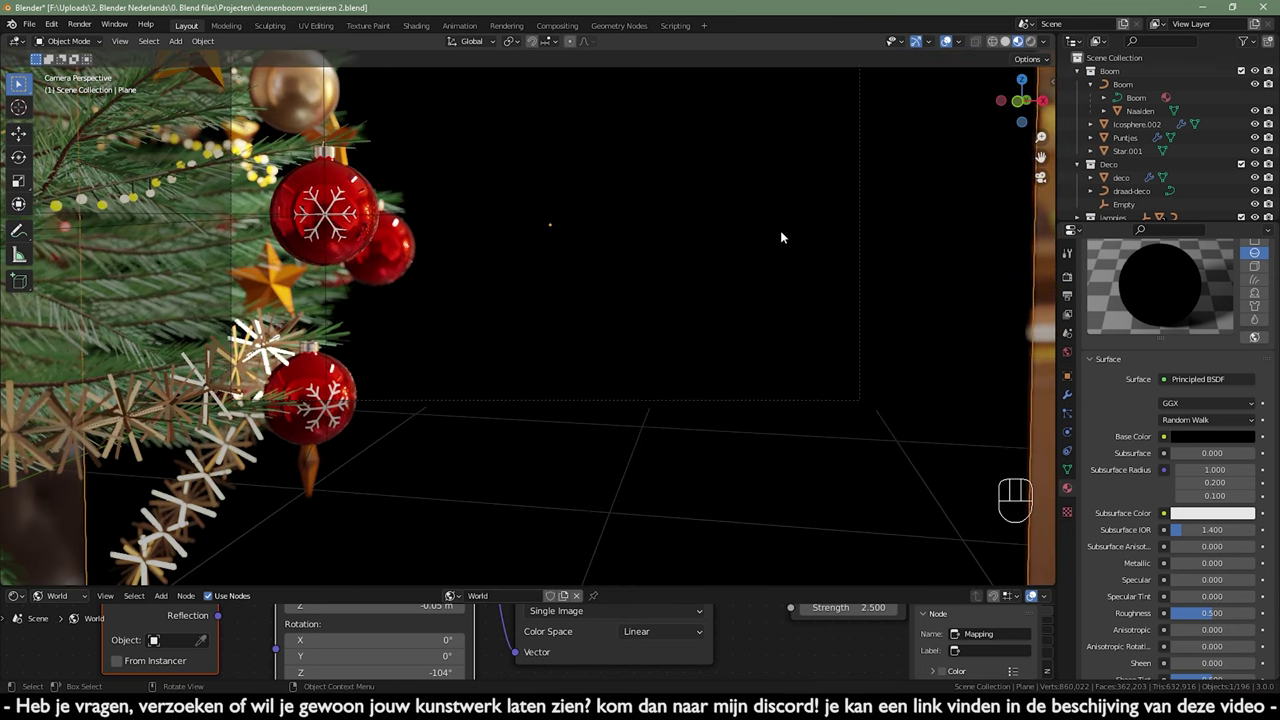
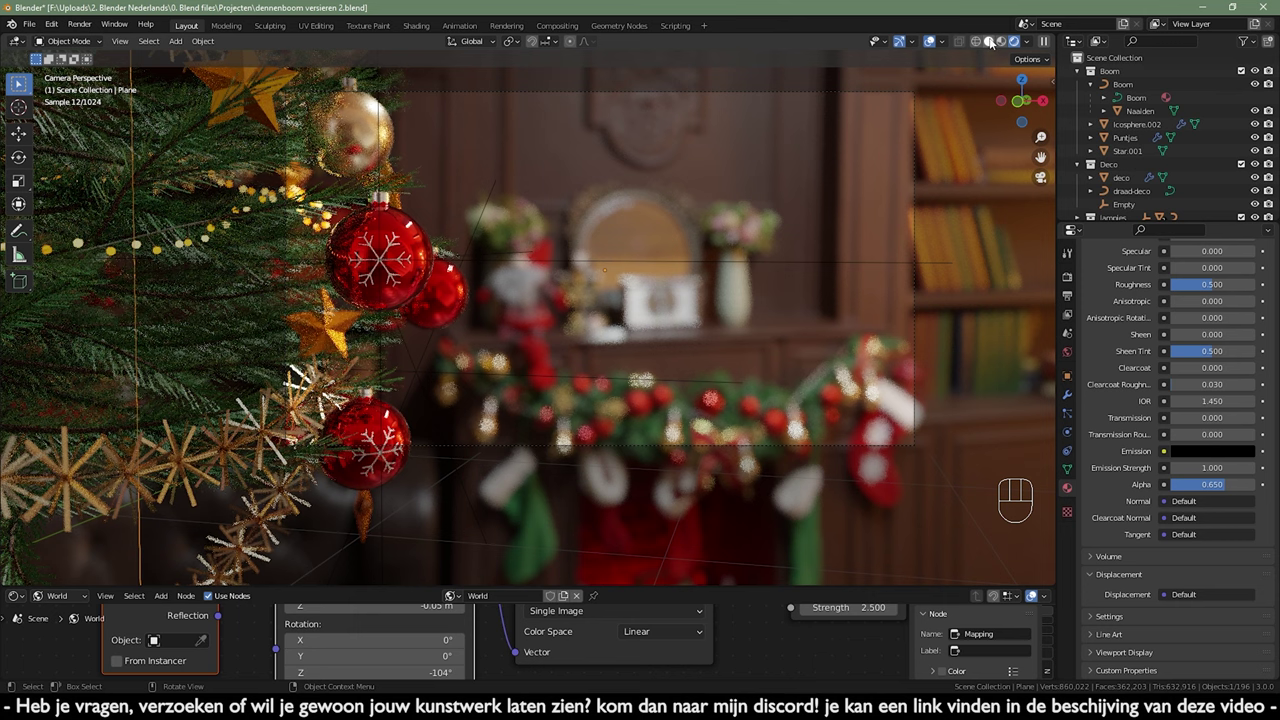
- Switch to Solid shading, orbit toward the plane and bring up the Apply transforms options
{"action": "left_click", "coordinate": [996, 40]}
{"action": "left_click", "coordinate": [828, 328]}
{"action": "left_click_drag", "start_coordinate": [646, 405], "coordinate": [706, 371]}
{"action": "key", "text": "ctrl+a"}
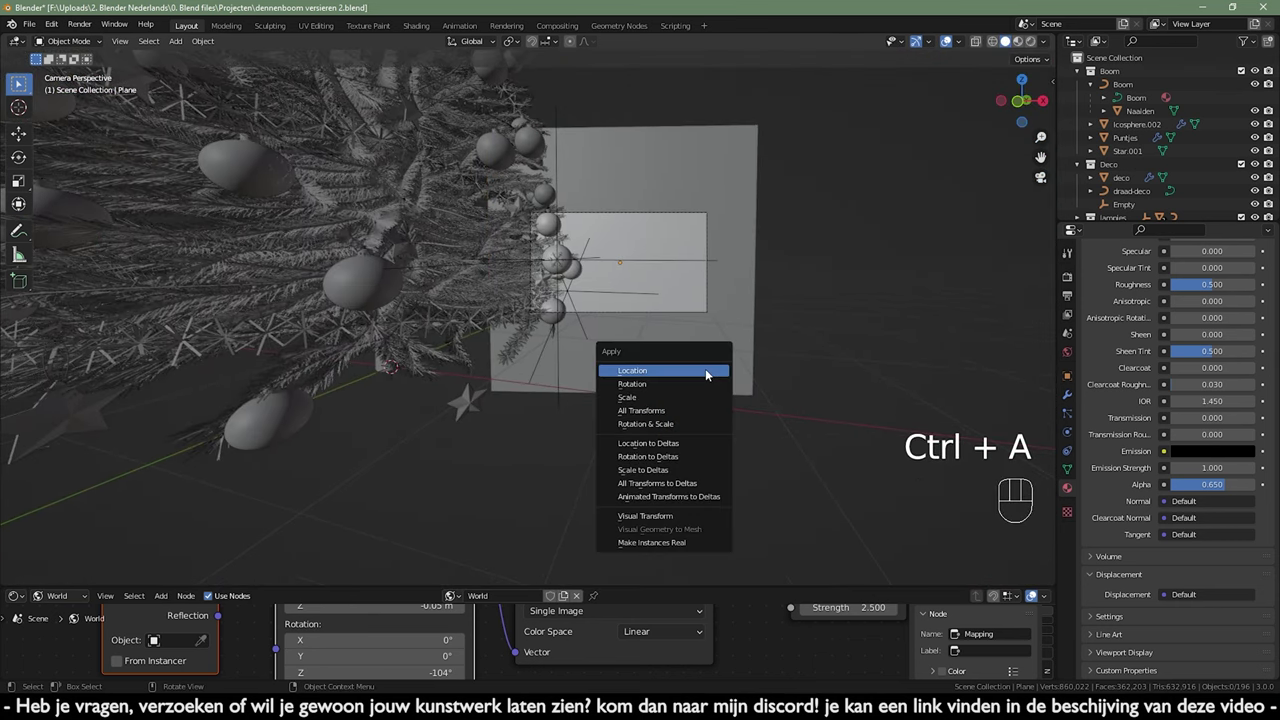
- Add a Text object and move it along X beside the tree in top view
{"action": "key", "text": "shift+a"}
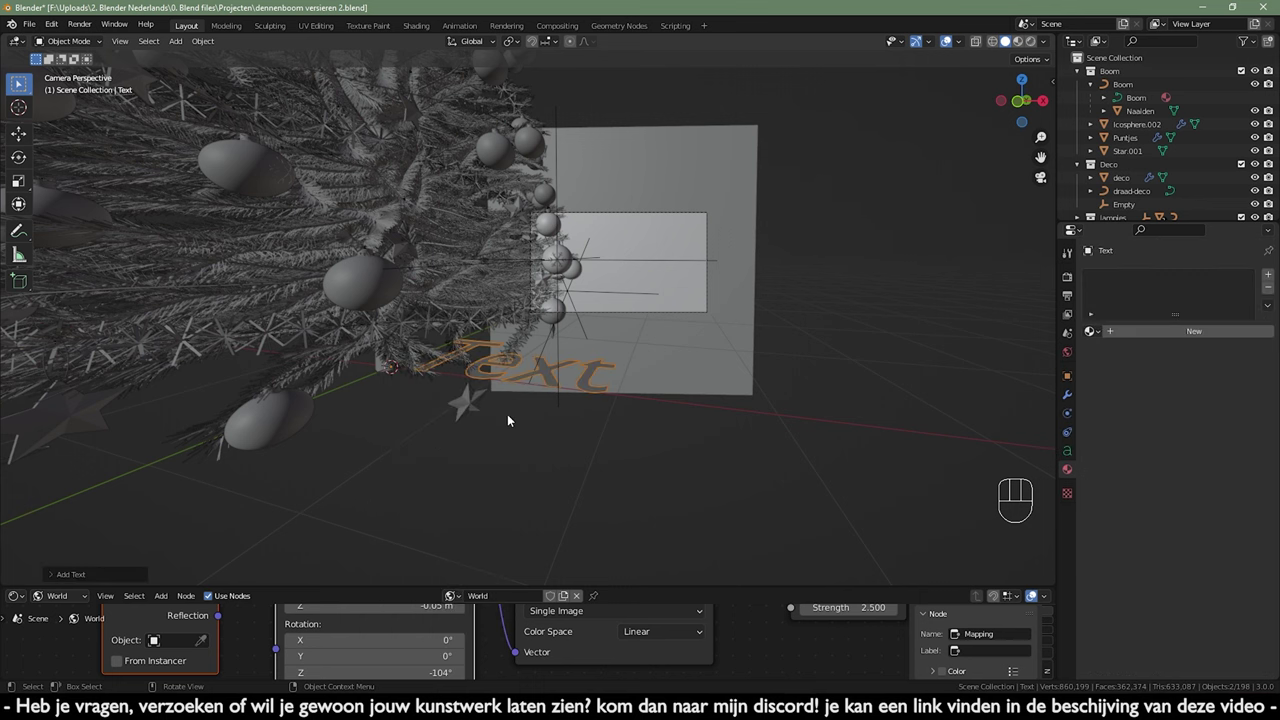
{"action": "key", "text": "KP_7"}
{"action": "middle_click", "coordinate": [668, 403]}
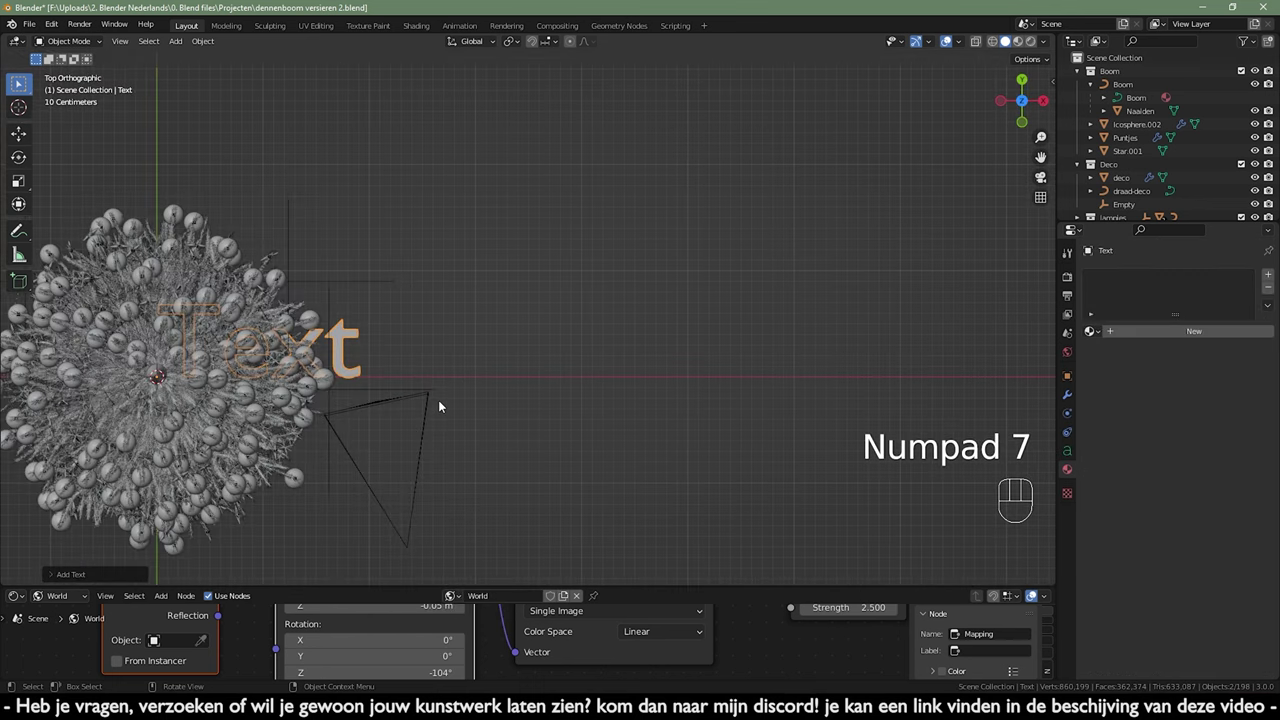
{"action": "left_click_drag", "start_coordinate": [270, 451], "coordinate": [410, 422]}
{"action": "key", "text": "g"}
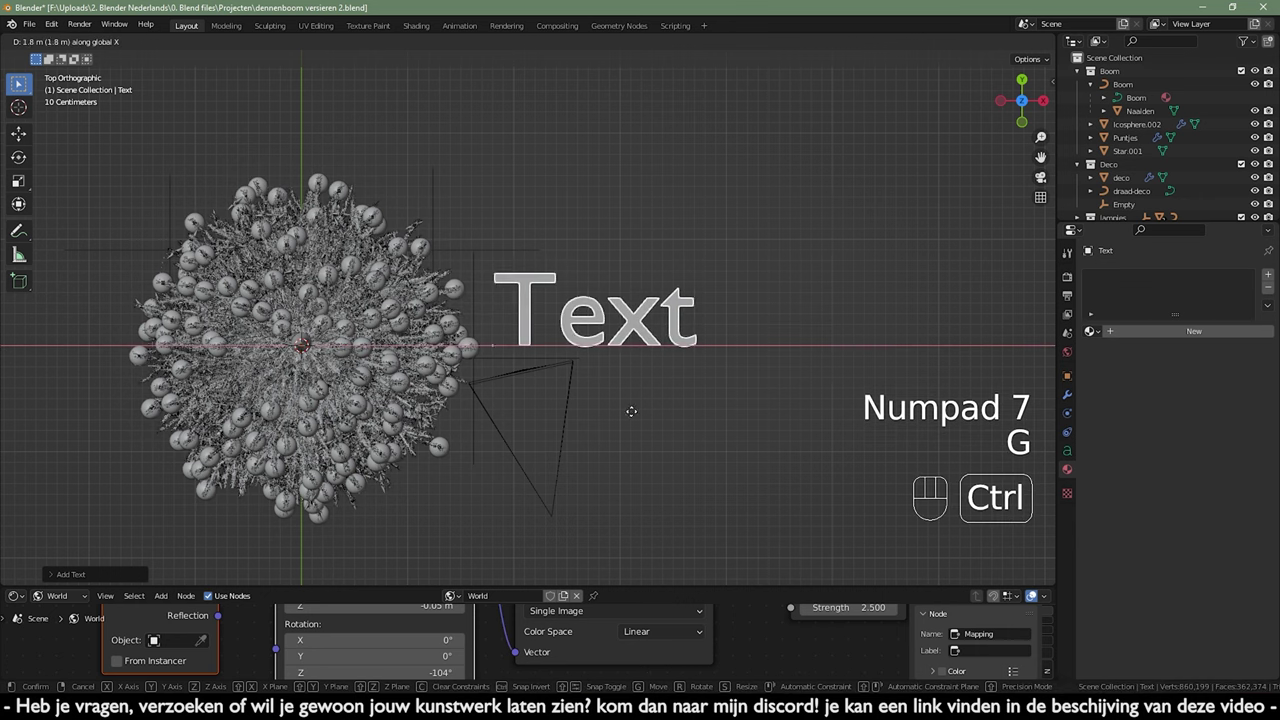
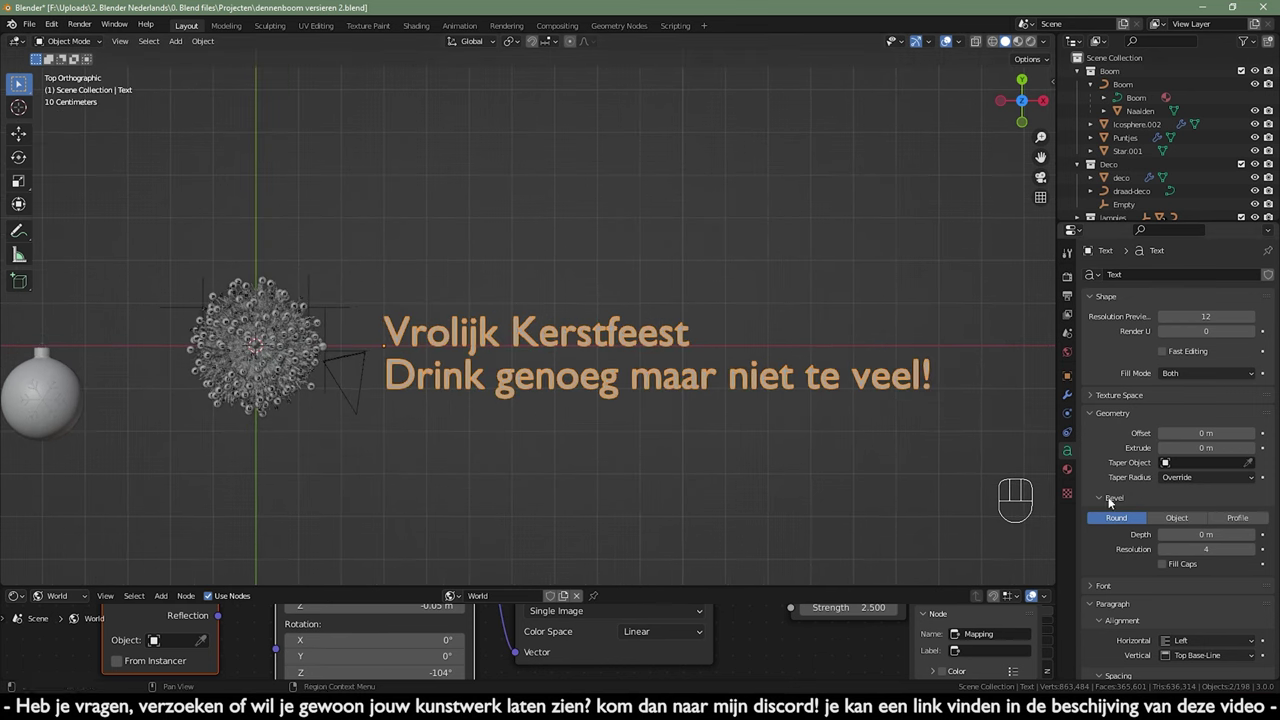
- Reposition the greeting text along X beside the tree and frame it in the view
{"action": "left_click", "coordinate": [1101, 415]}
{"action": "left_click_drag", "start_coordinate": [1103, 298], "coordinate": [1094, 383]}
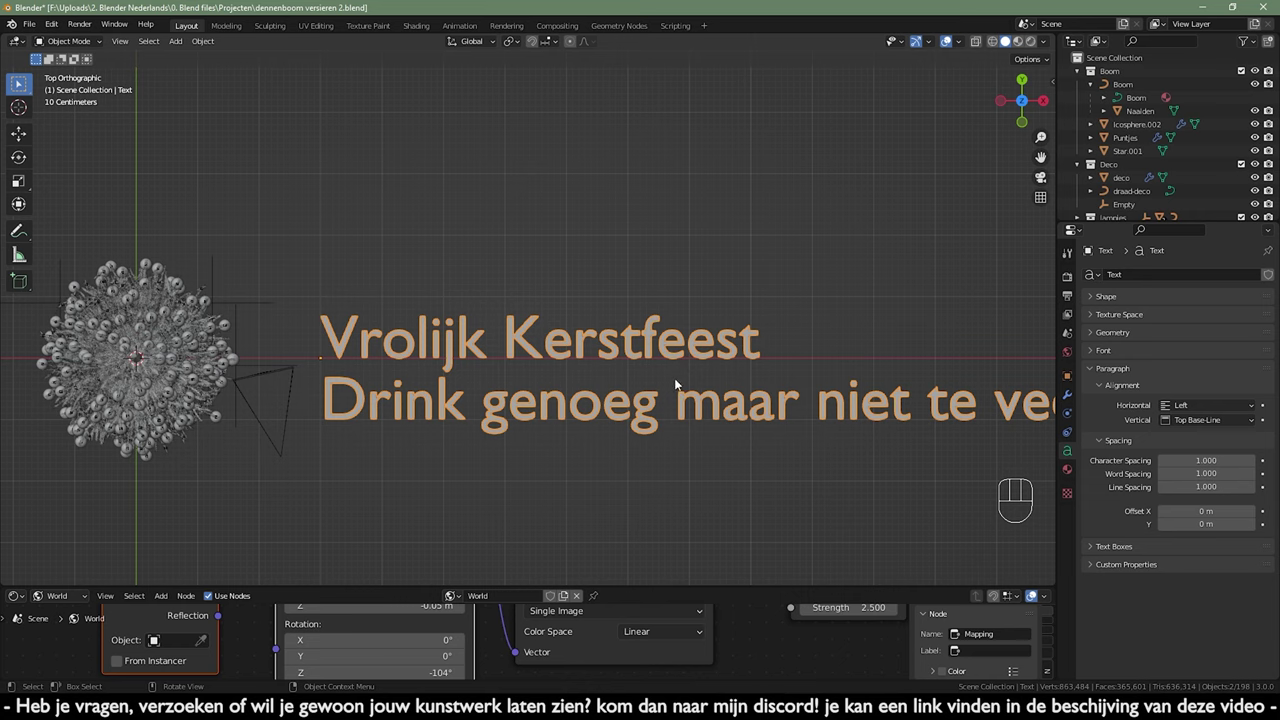
{"action": "left_click_drag", "start_coordinate": [1207, 409], "coordinate": [1203, 440]}
{"action": "middle_click", "coordinate": [648, 391]}
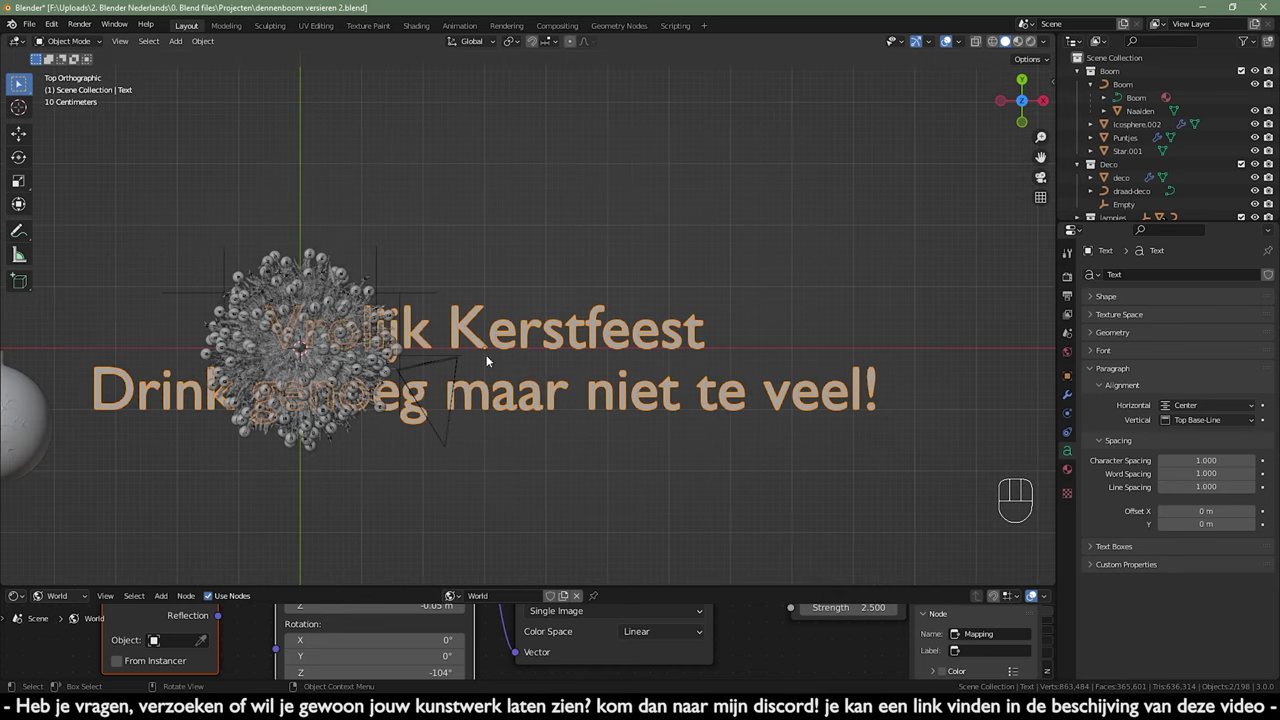
{"action": "key", "text": "g"}
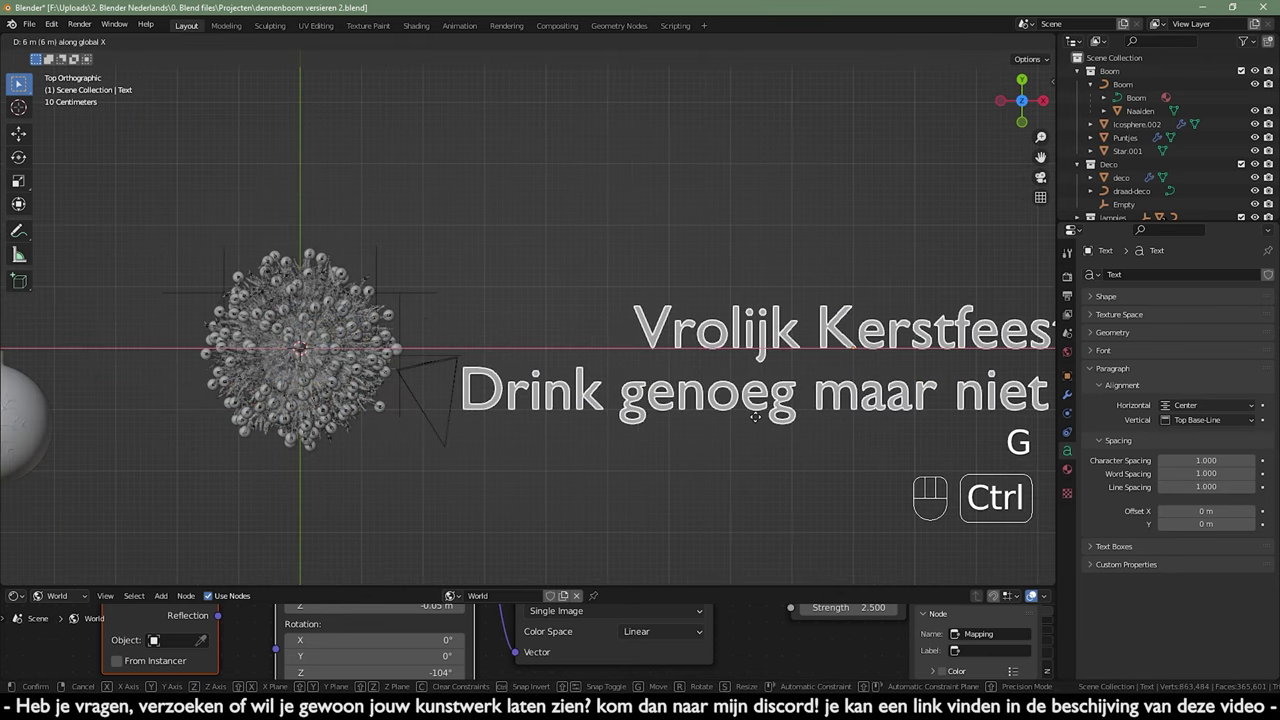
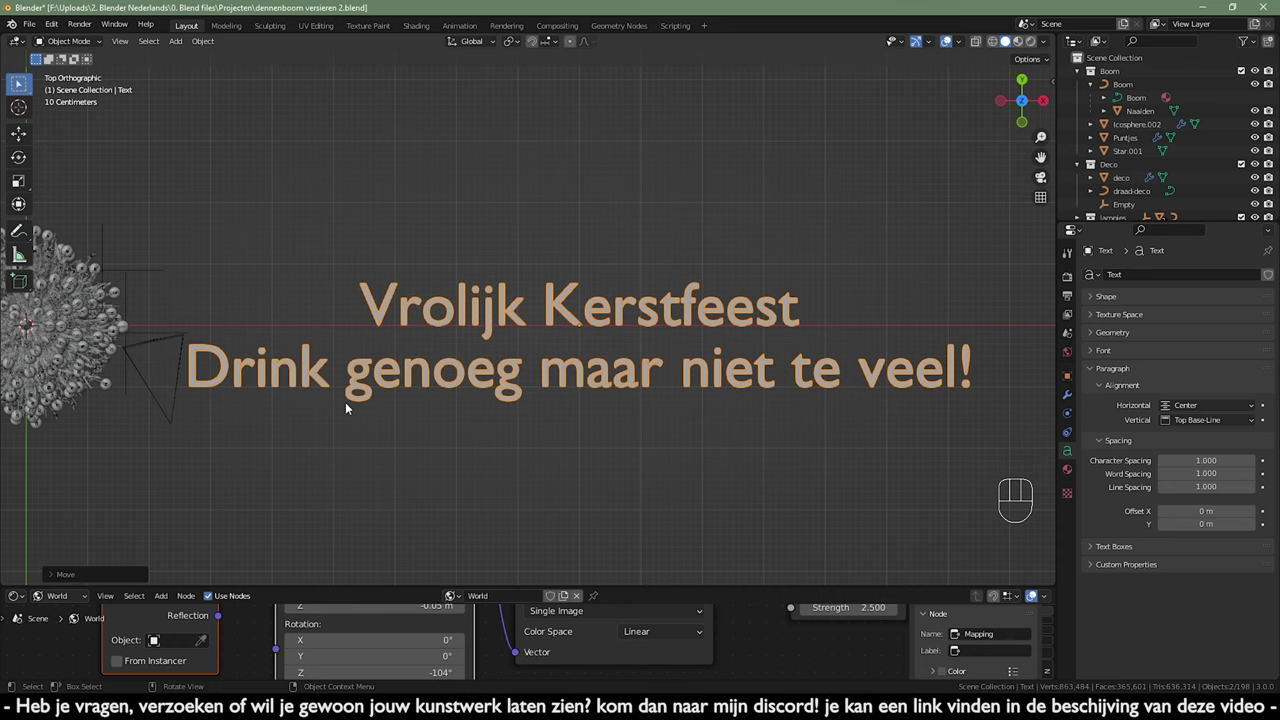
{"action": "left_click_drag", "start_coordinate": [372, 428], "coordinate": [413, 424]}
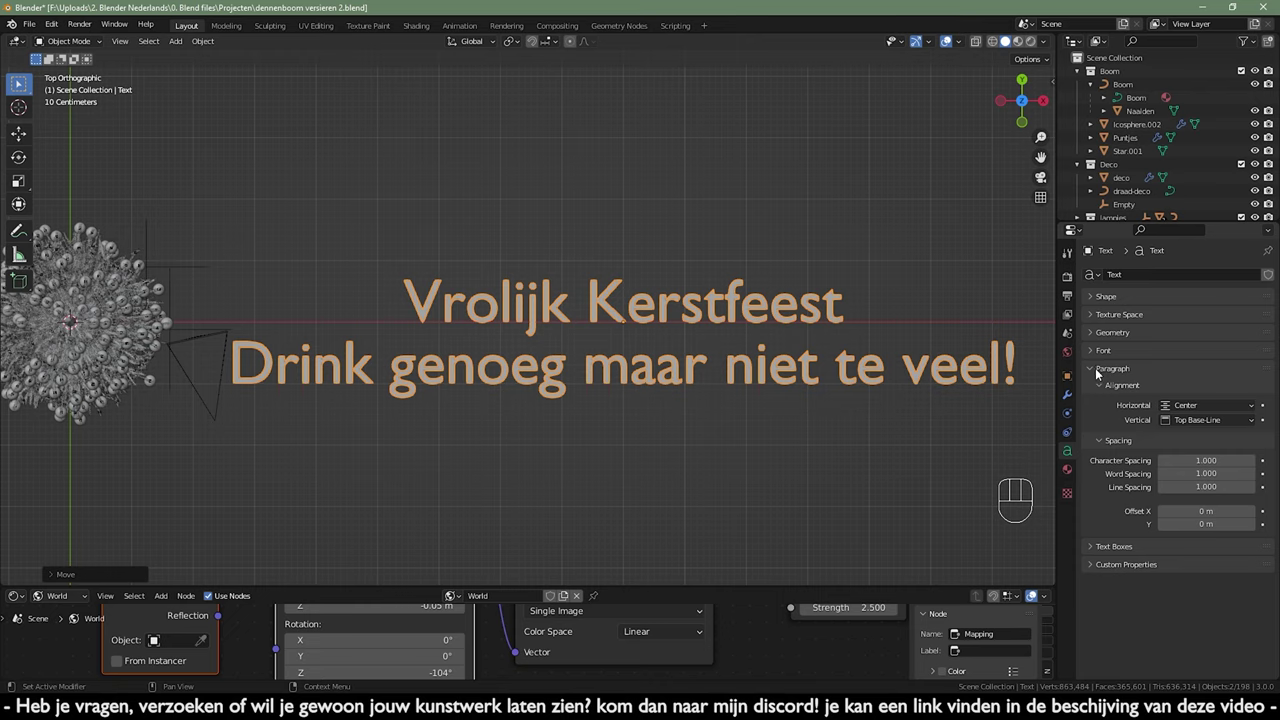
- Choose a script font in the Font panel and set Extrude and Bevel Depth, orbiting to check the letters' depth
{"action": "left_click", "coordinate": [1101, 371]}
{"action": "left_click", "coordinate": [1099, 357]}
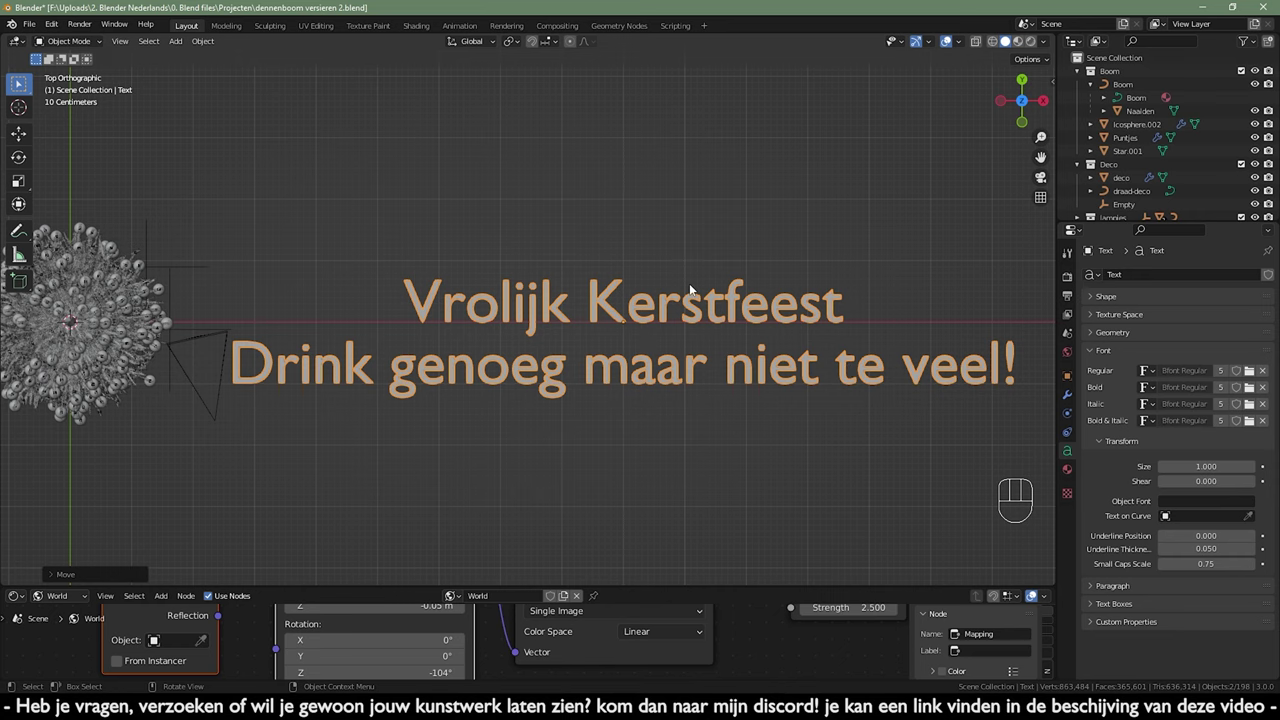
{"action": "left_click_drag", "start_coordinate": [685, 310], "coordinate": [656, 313]}
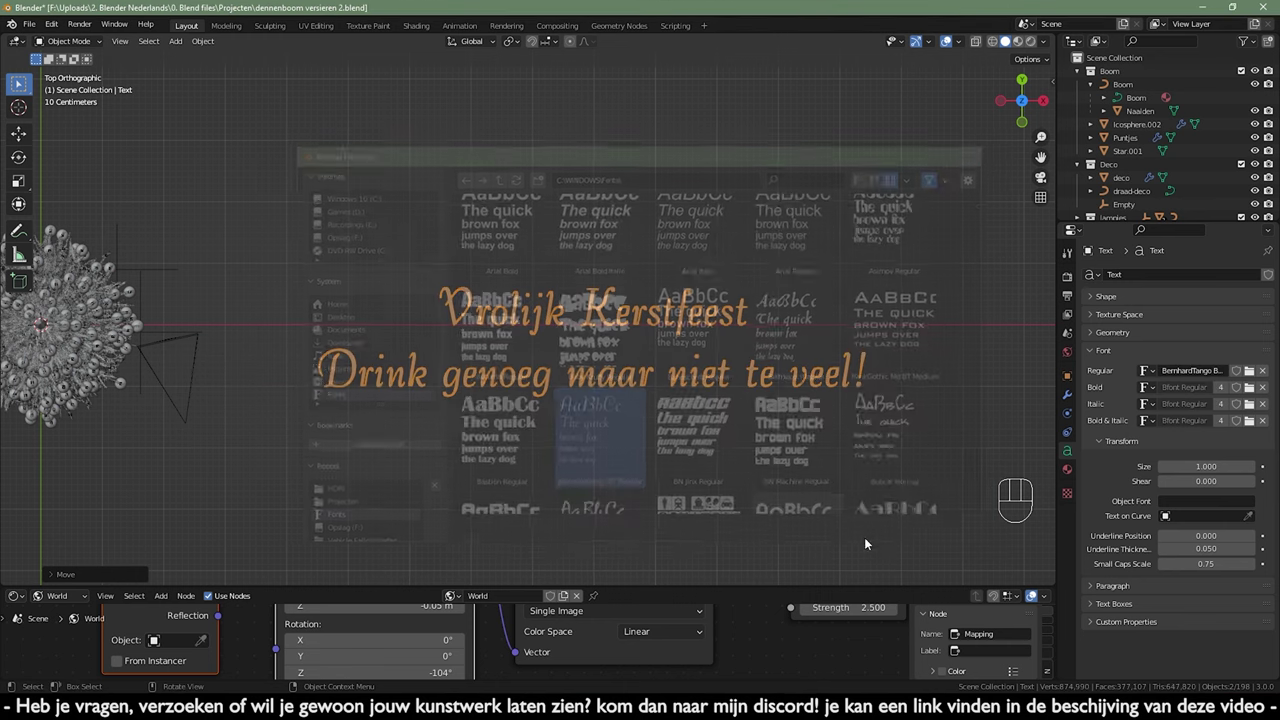
{"action": "left_click_drag", "start_coordinate": [706, 393], "coordinate": [598, 363]}
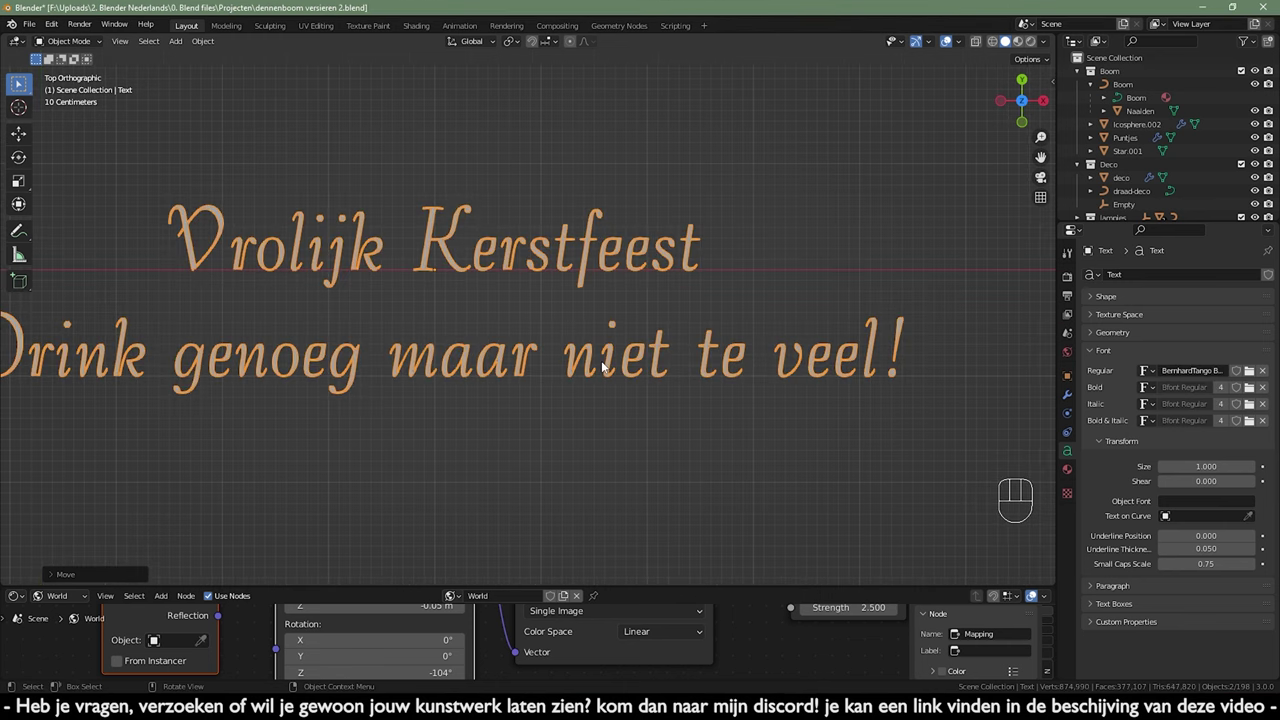
{"action": "left_click_drag", "start_coordinate": [644, 356], "coordinate": [511, 351]}
{"action": "left_click_drag", "start_coordinate": [667, 383], "coordinate": [599, 335]}
{"action": "middle_click", "coordinate": [691, 309]}
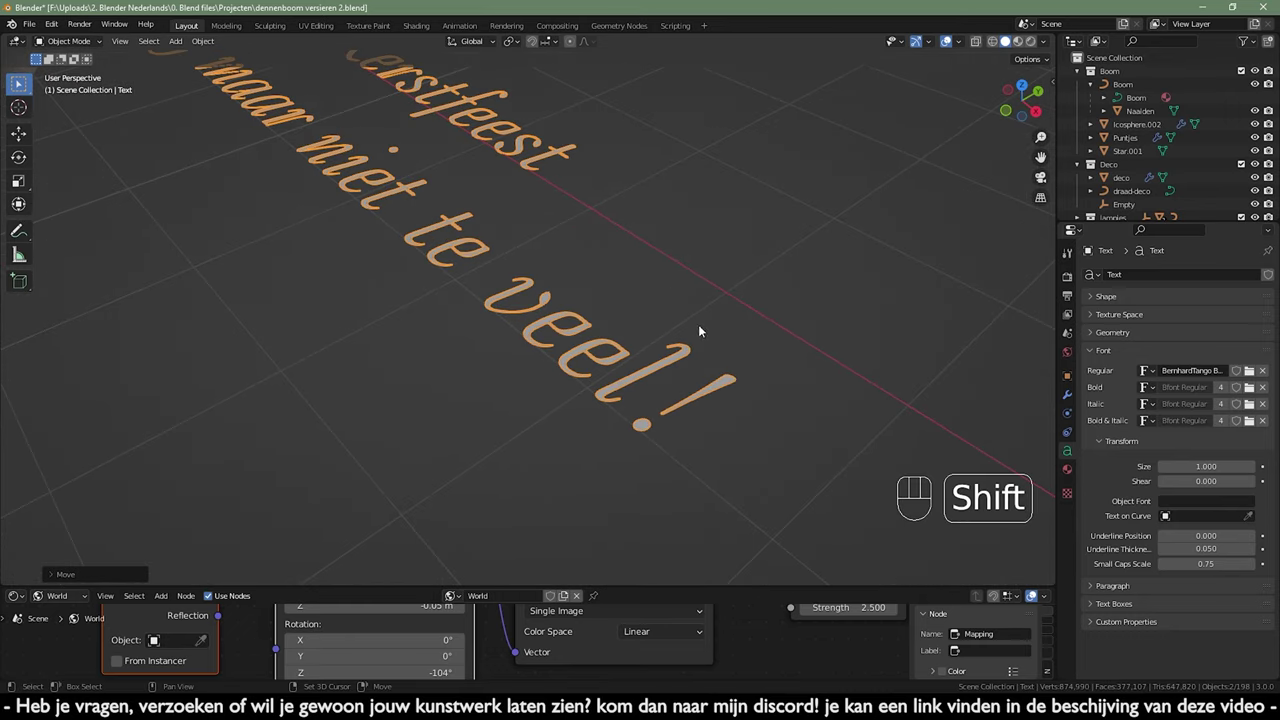
{"action": "middle_click", "coordinate": [649, 350]}
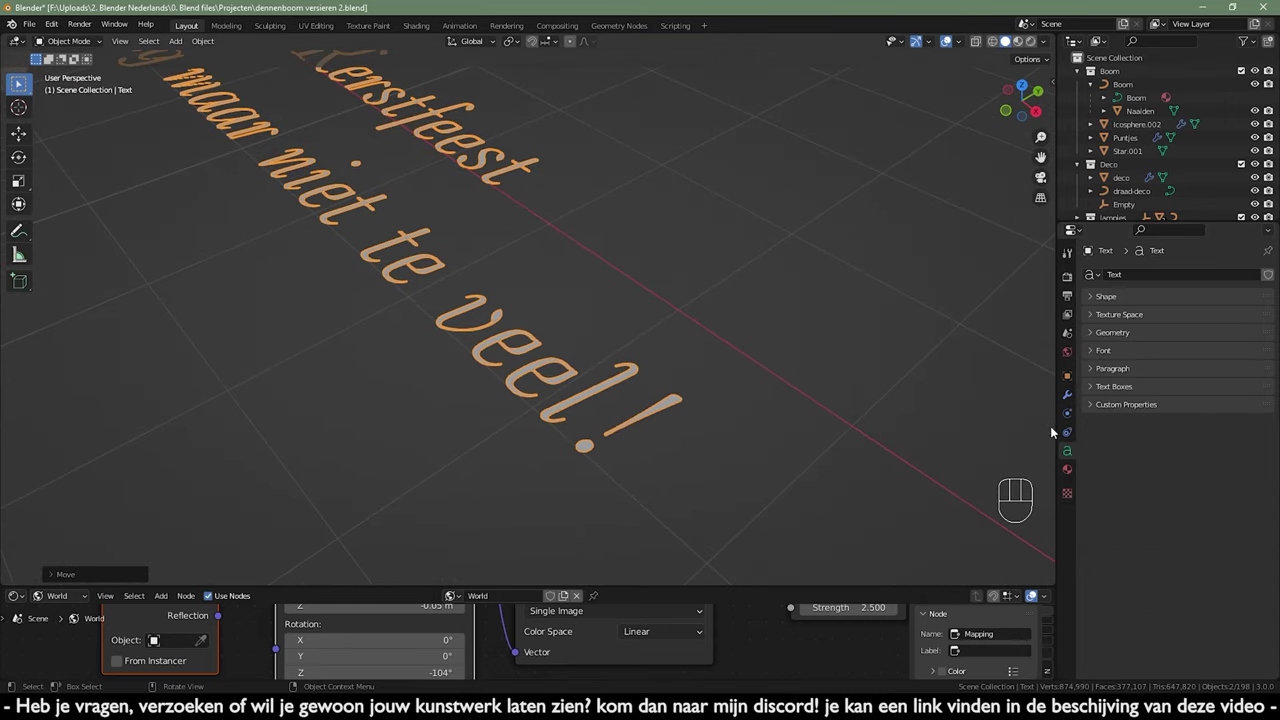
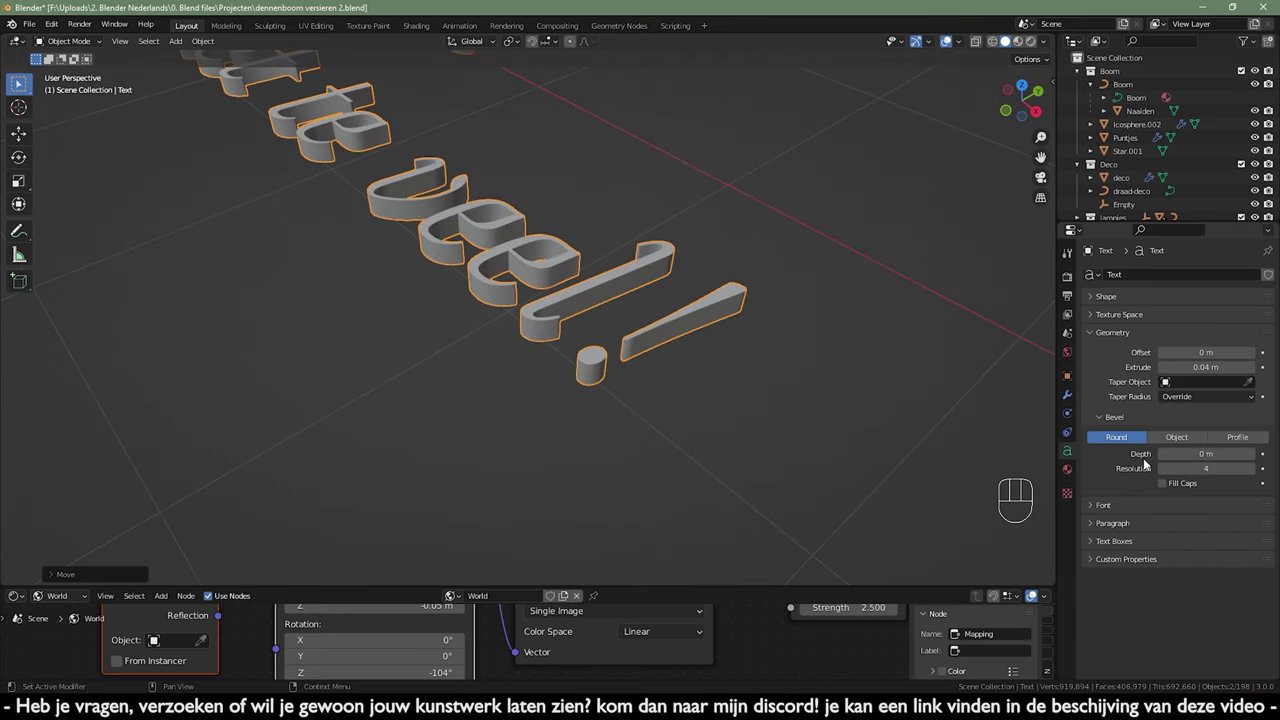
- Tune the letters' Bevel Depth, first rounder then back to a subtler rounded edge
{"action": "left_click_drag", "start_coordinate": [755, 389], "coordinate": [707, 377]}
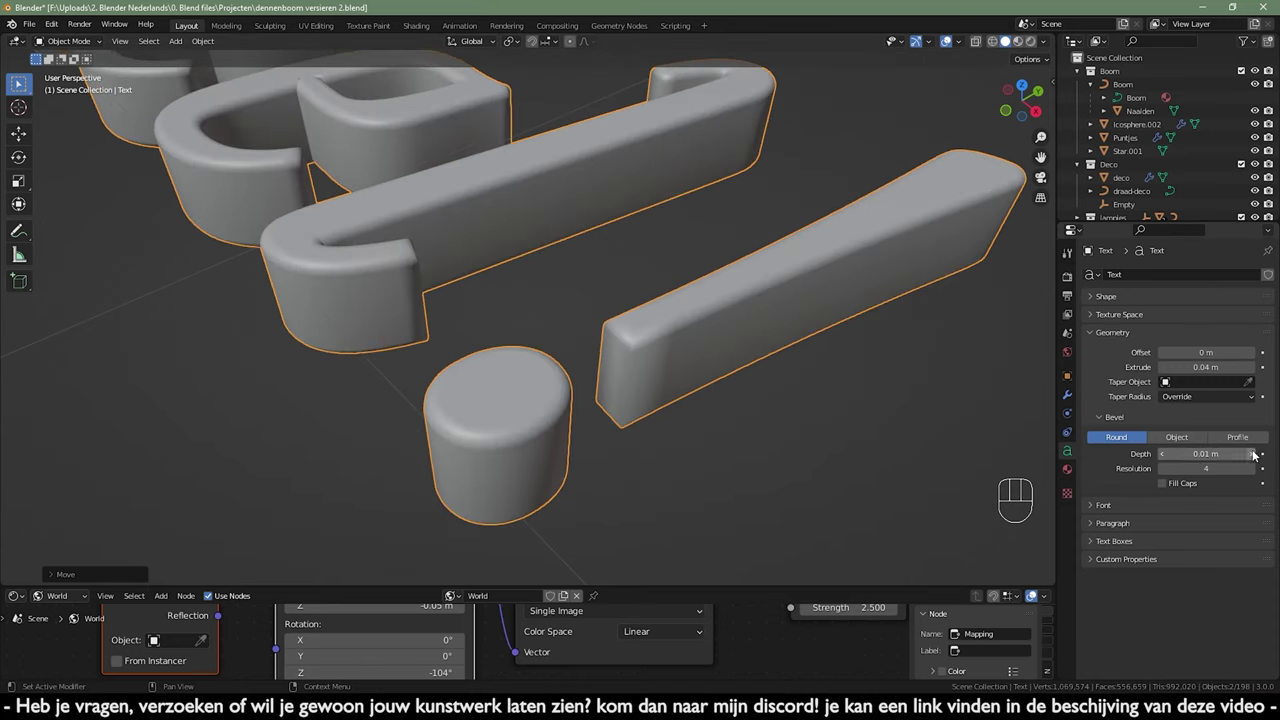
{"action": "left_click", "coordinate": [1252, 457]}
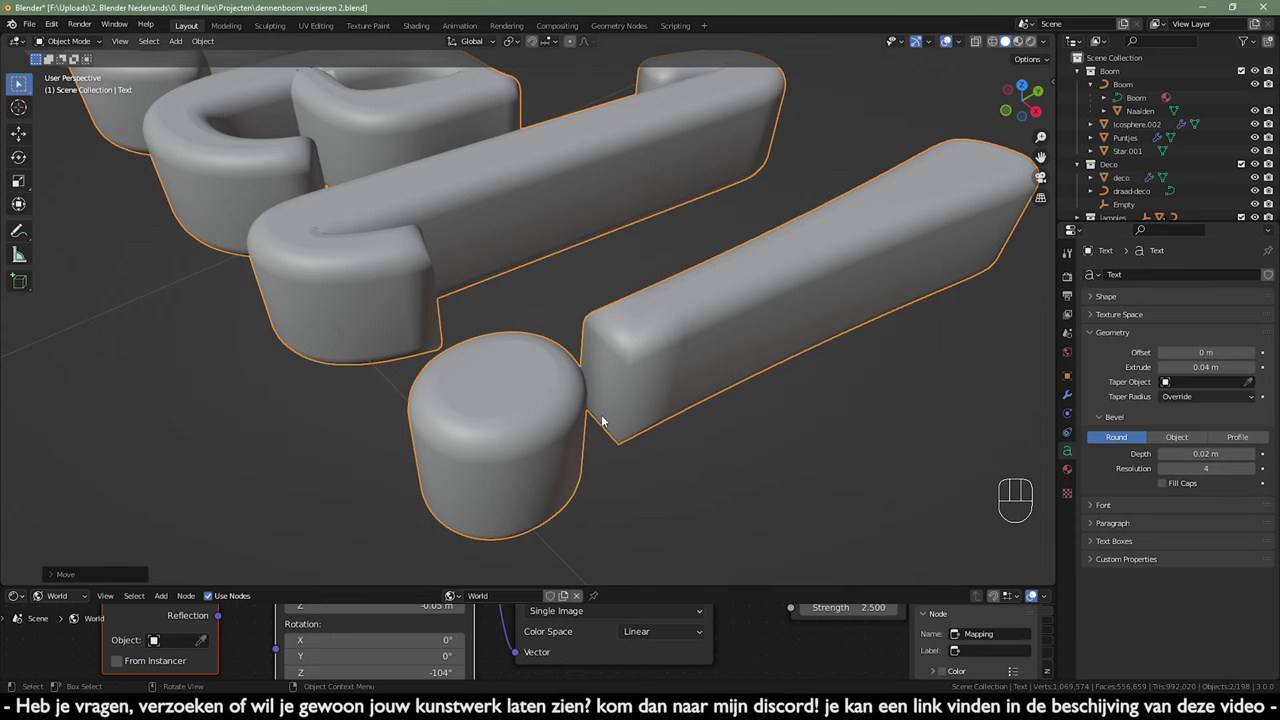
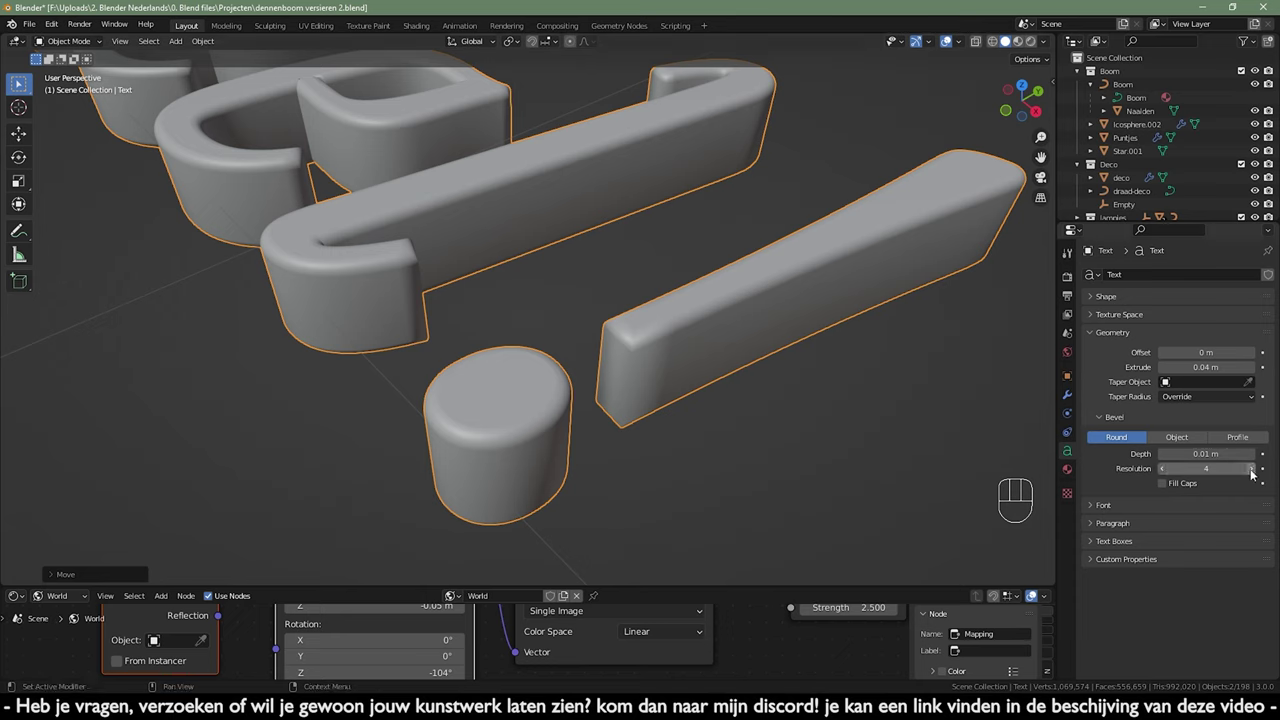
{"action": "left_click", "coordinate": [1254, 473]}
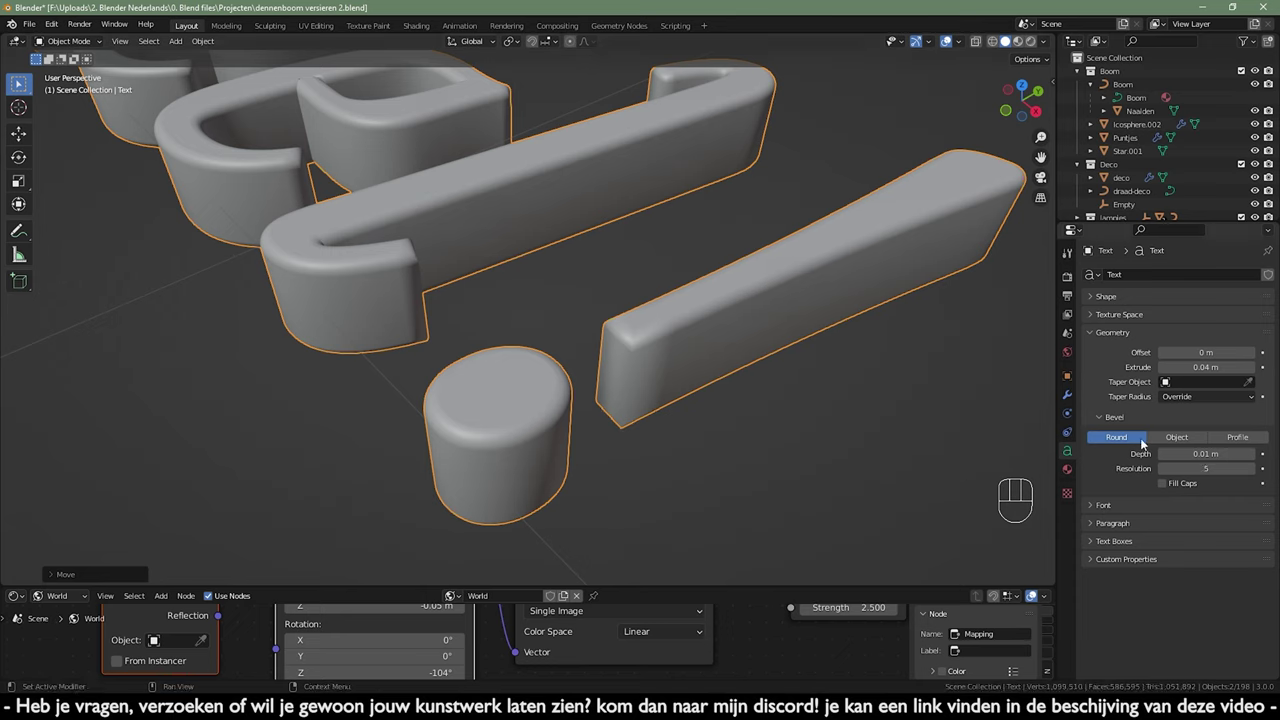
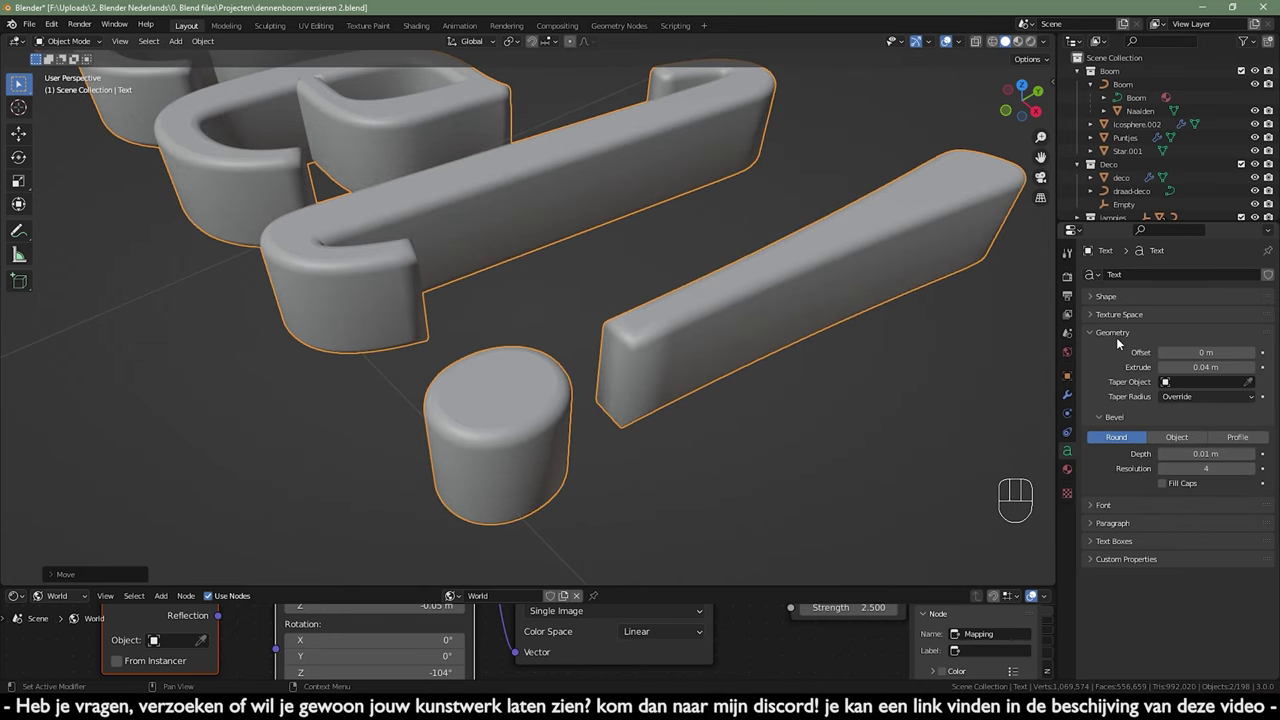
{"action": "left_click", "coordinate": [1120, 341]}
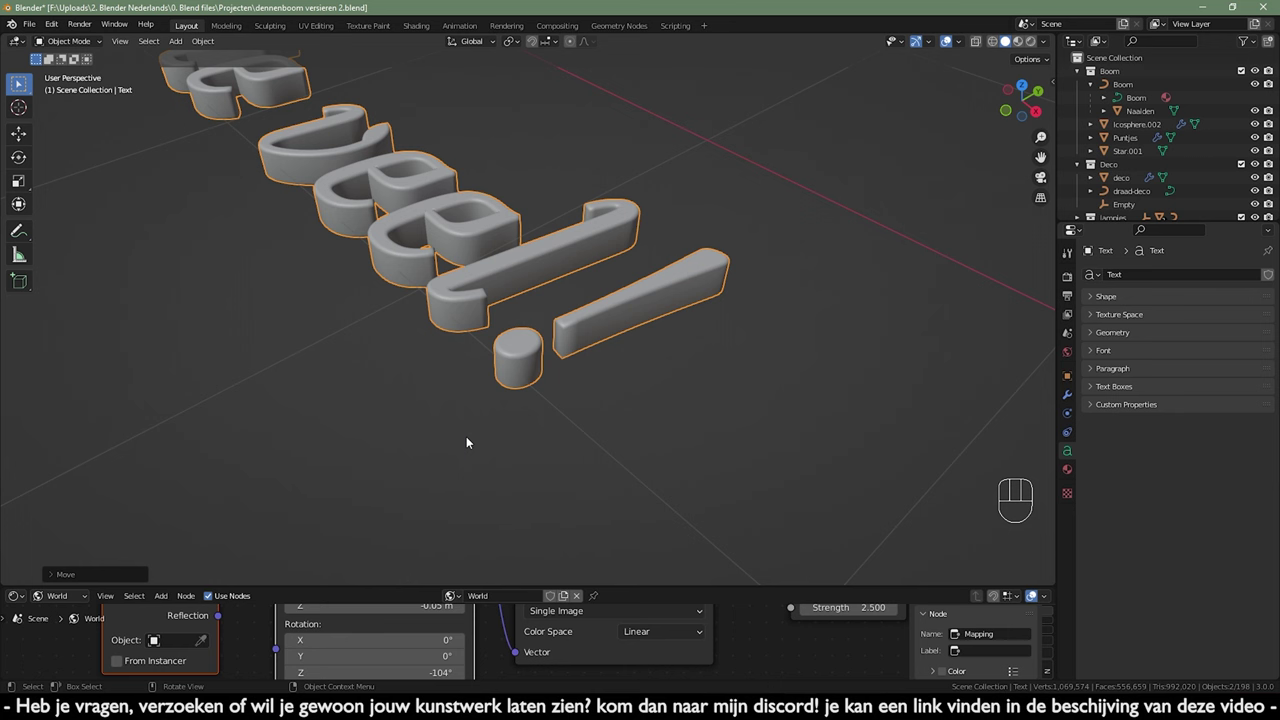
- Return to the scene camera's view of the tree and select the A-Empty.002 object
{"action": "key", "text": "KP_1"}
{"action": "key", "text": "KP_1"}
{"action": "key", "text": "KP_0"}
{"action": "middle_click", "coordinate": [639, 245]}
{"action": "left_click", "coordinate": [1079, 77]}
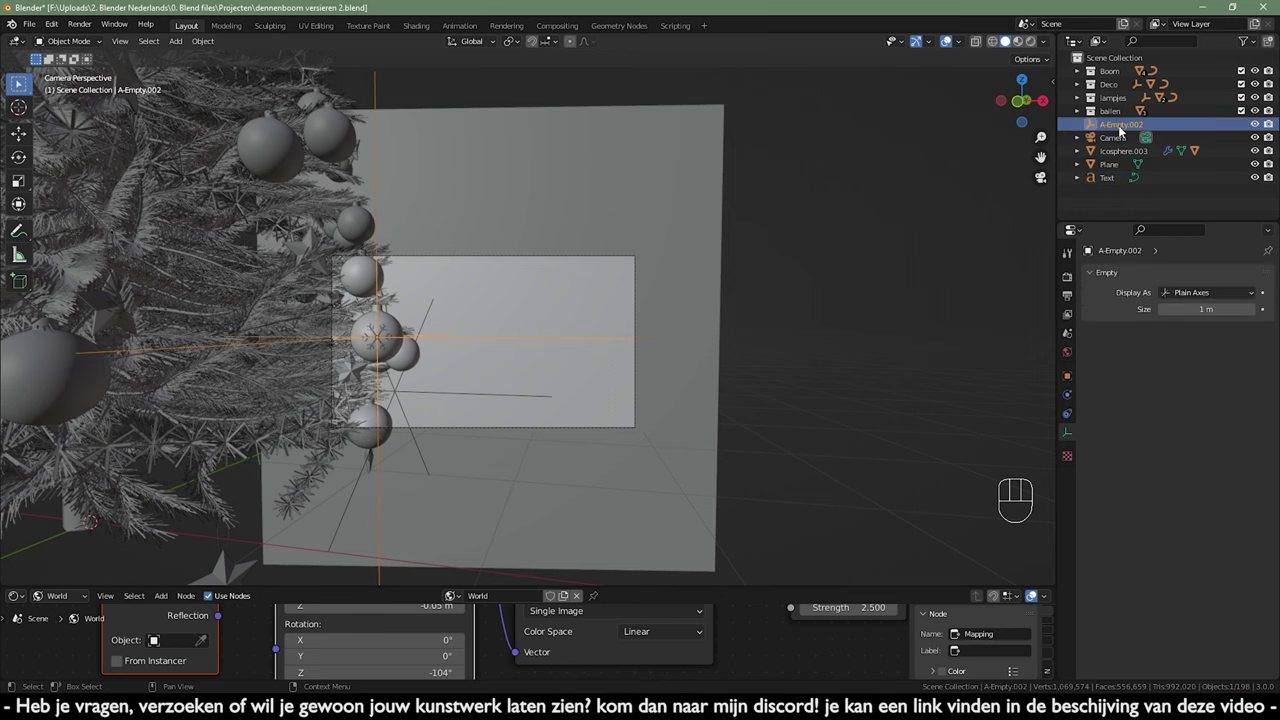
- Scroll the Outliner to the Camera, select it and reveal its transform in the sidebar Item panel
{"action": "left_click_drag", "start_coordinate": [1122, 129], "coordinate": [1112, 76]}
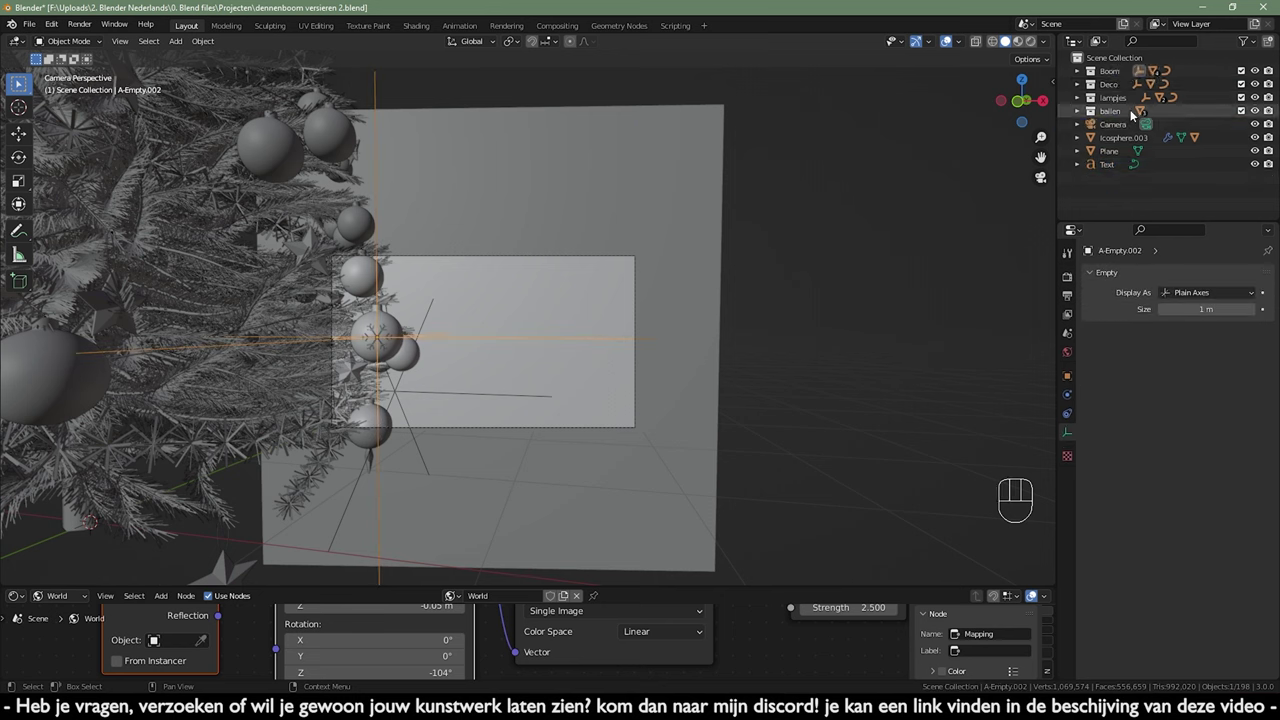
{"action": "left_click_drag", "start_coordinate": [1118, 130], "coordinate": [1122, 71]}
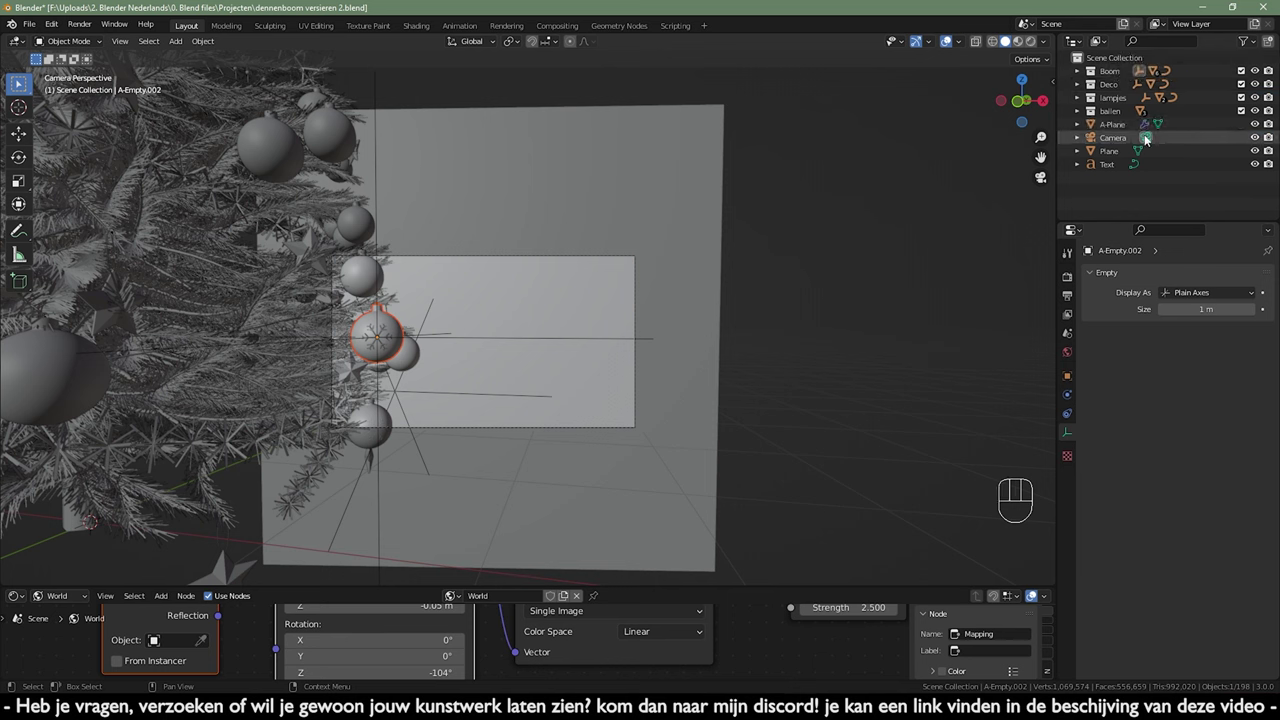
{"action": "left_click_drag", "start_coordinate": [1115, 135], "coordinate": [1118, 74]}
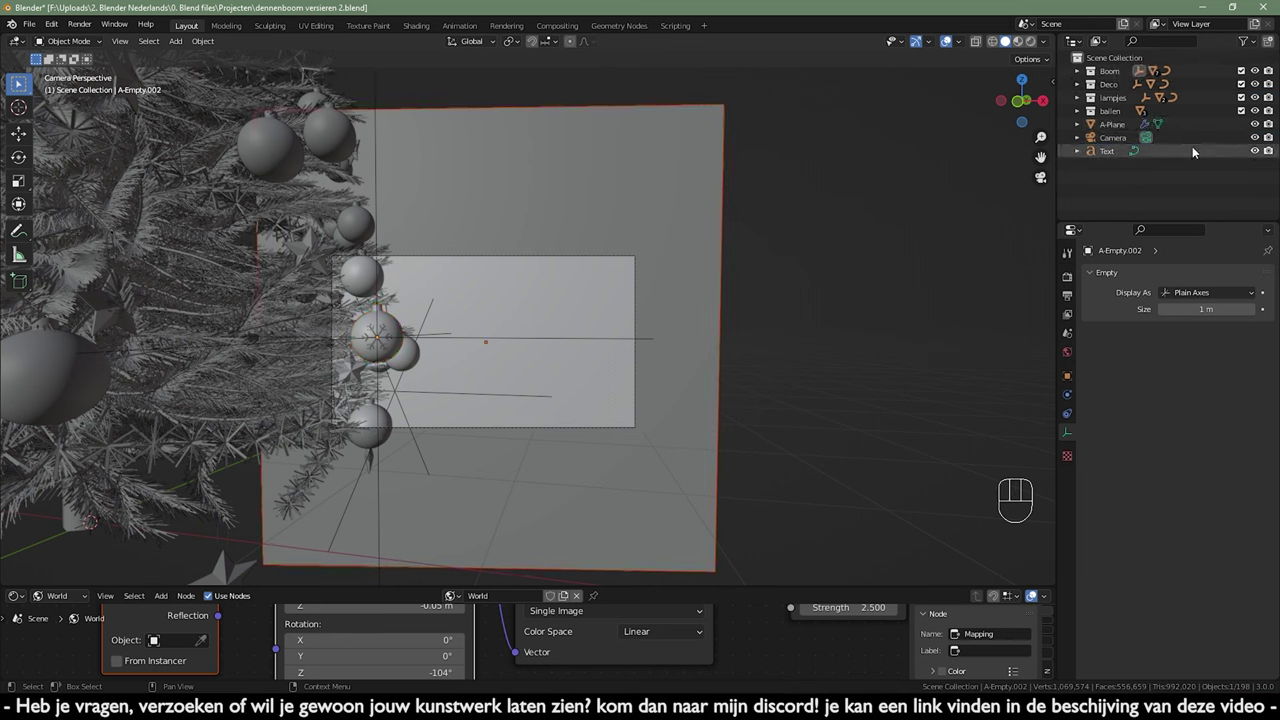
{"action": "left_click_drag", "start_coordinate": [1120, 129], "coordinate": [1125, 74]}
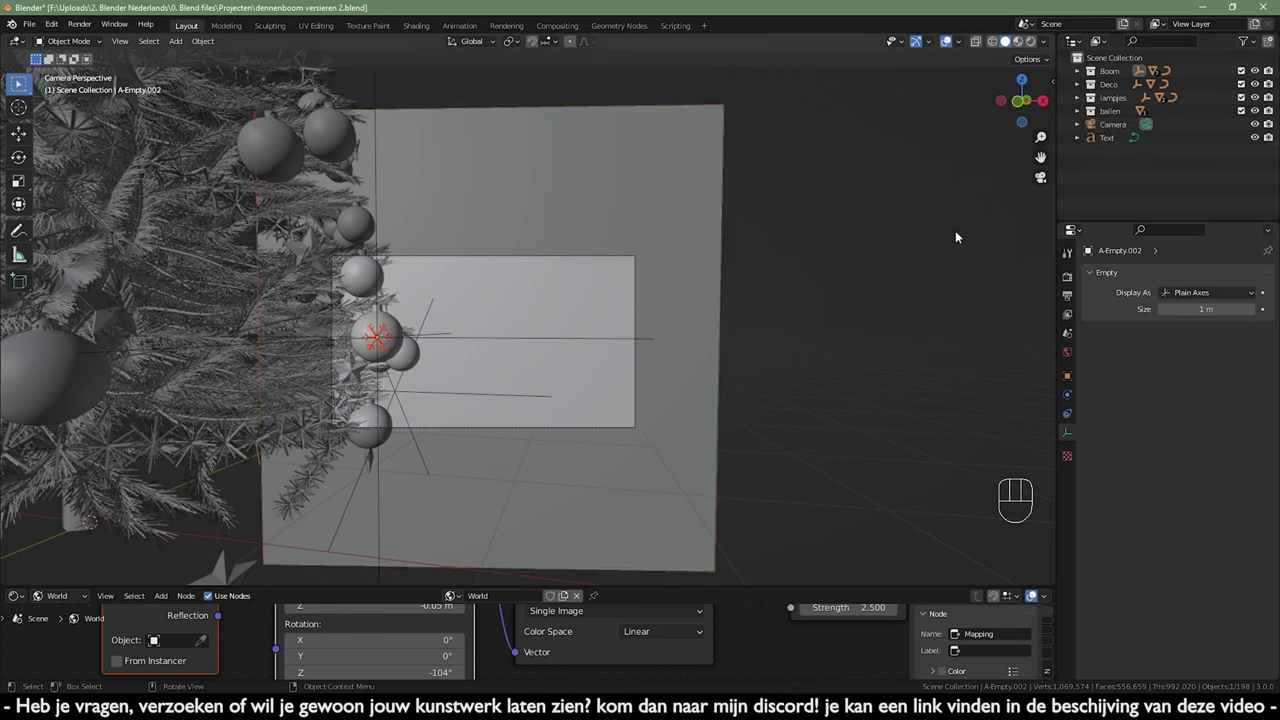
{"action": "key", "text": "n"}
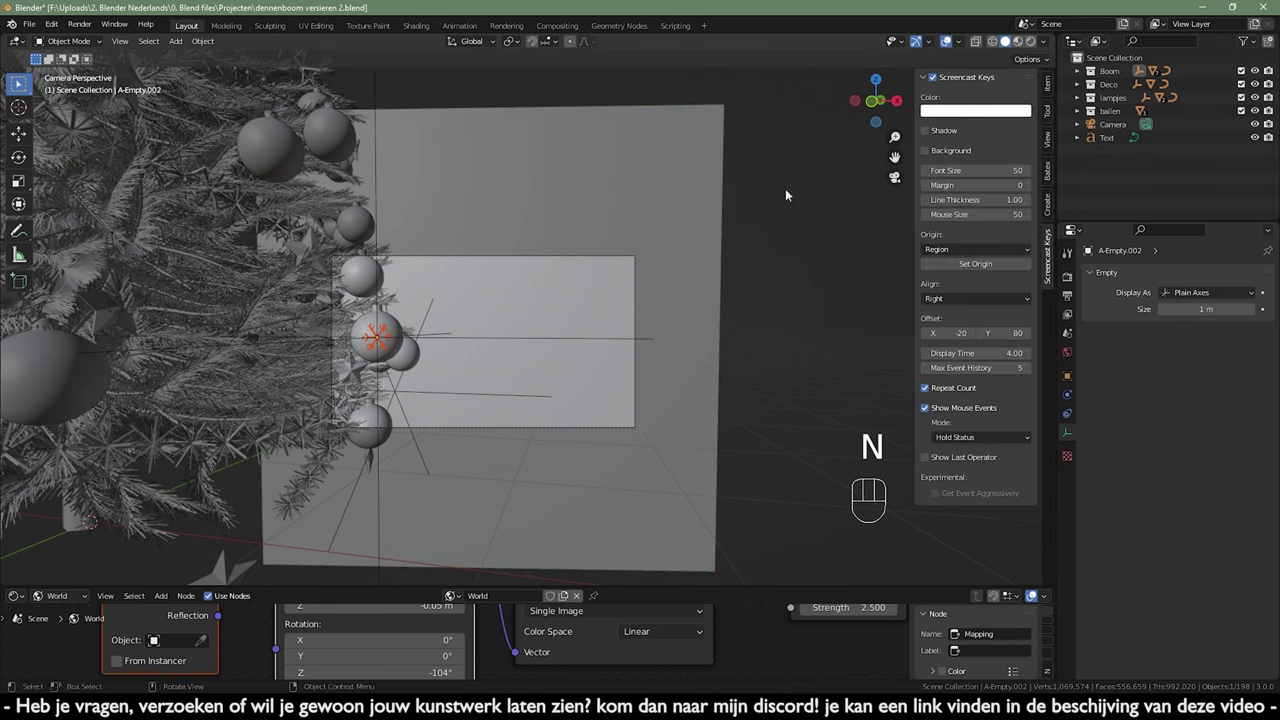
{"action": "key", "text": "alt+a"}
{"action": "left_click", "coordinate": [1053, 85]}
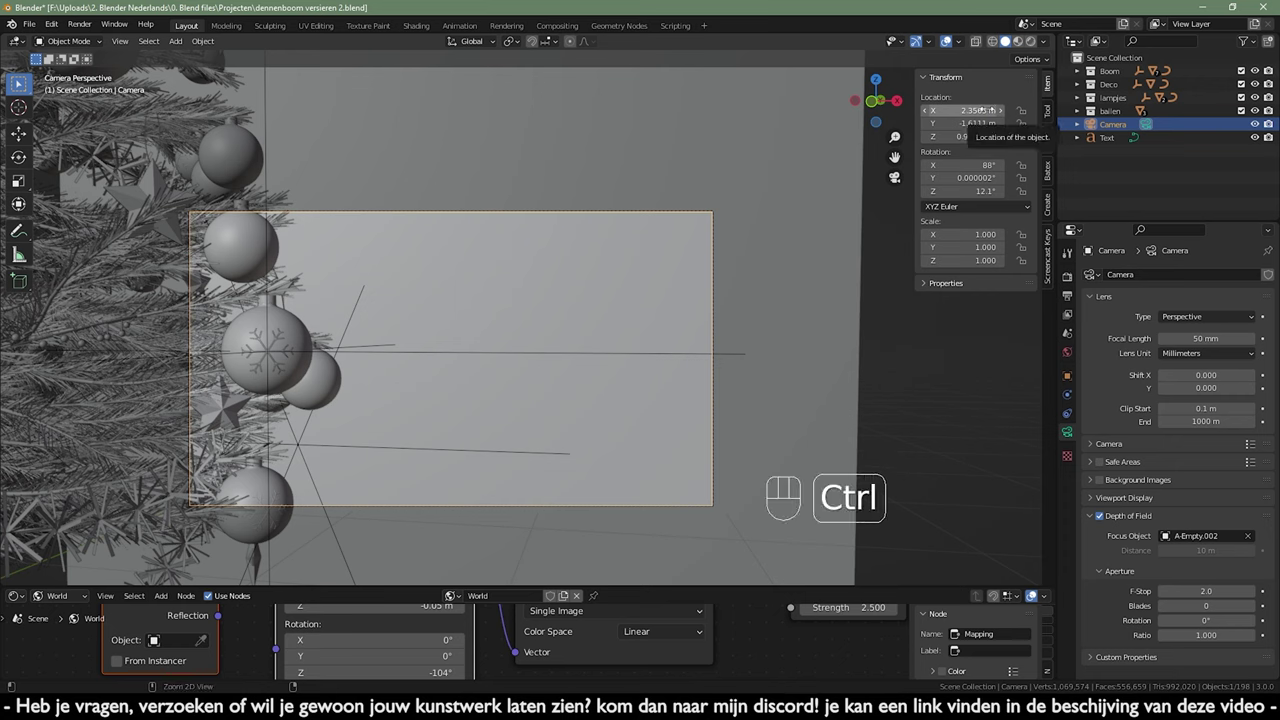
- Copy and paste the camera's location values X 2.3565 m and Y -1.6111 m for reuse
{"action": "key", "text": "ctrl+c"}
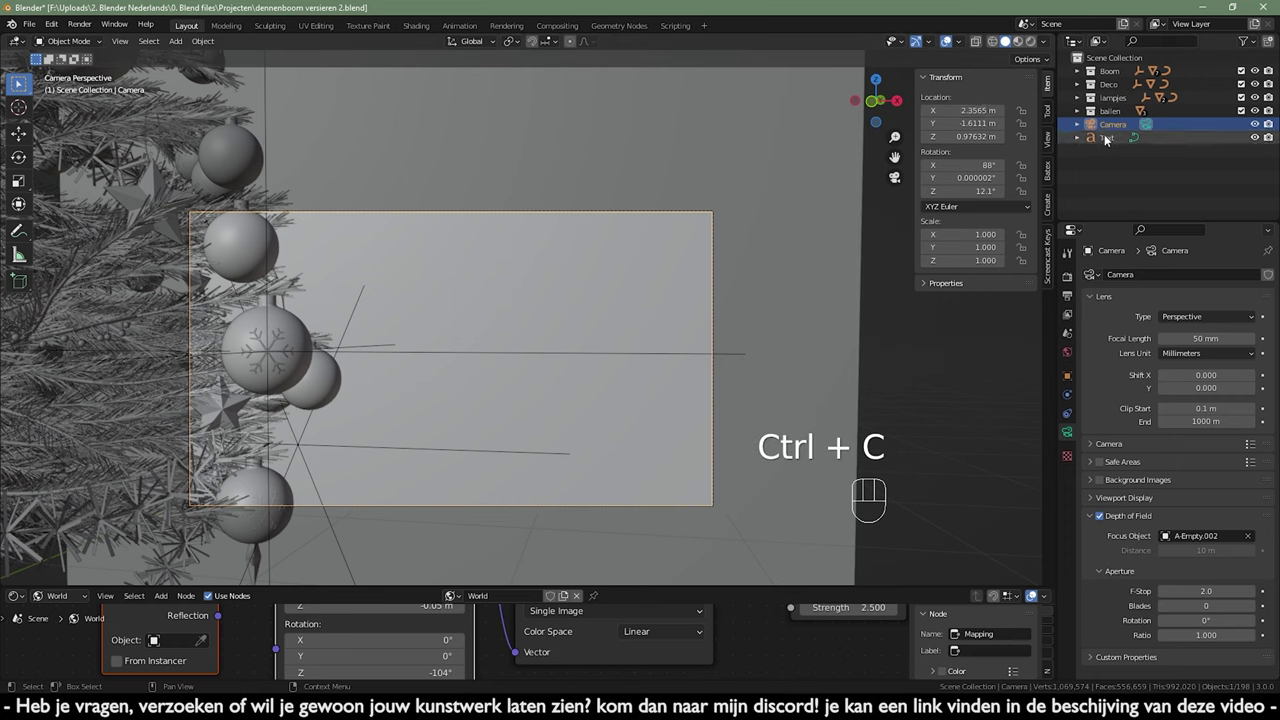
{"action": "key", "text": "ctrl+v"}
{"action": "key", "text": "ctrl+c"}
{"action": "left_click", "coordinate": [1109, 132]}
{"action": "key", "text": "ctrl+v"}
{"action": "left_click", "coordinate": [1109, 131]}
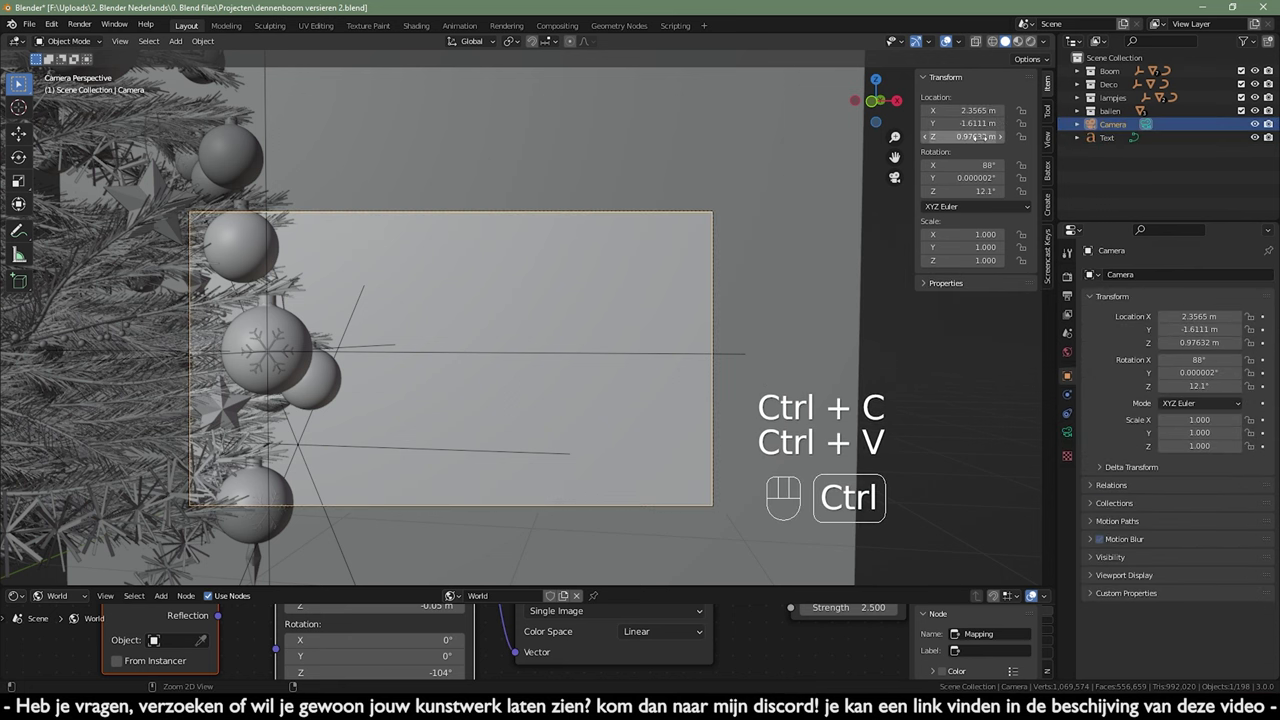
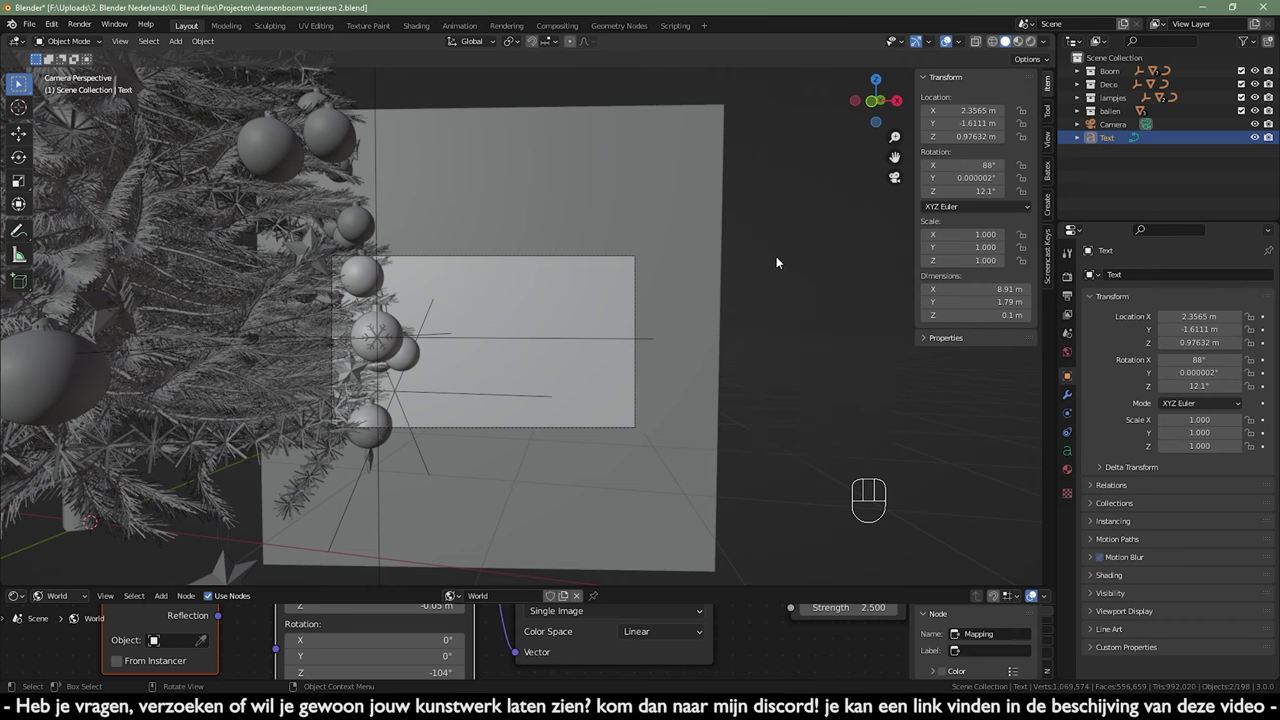
- Scale the greeting text up and shift it along X beside the baubles inside the camera frame
{"action": "key", "text": "KP_7"}
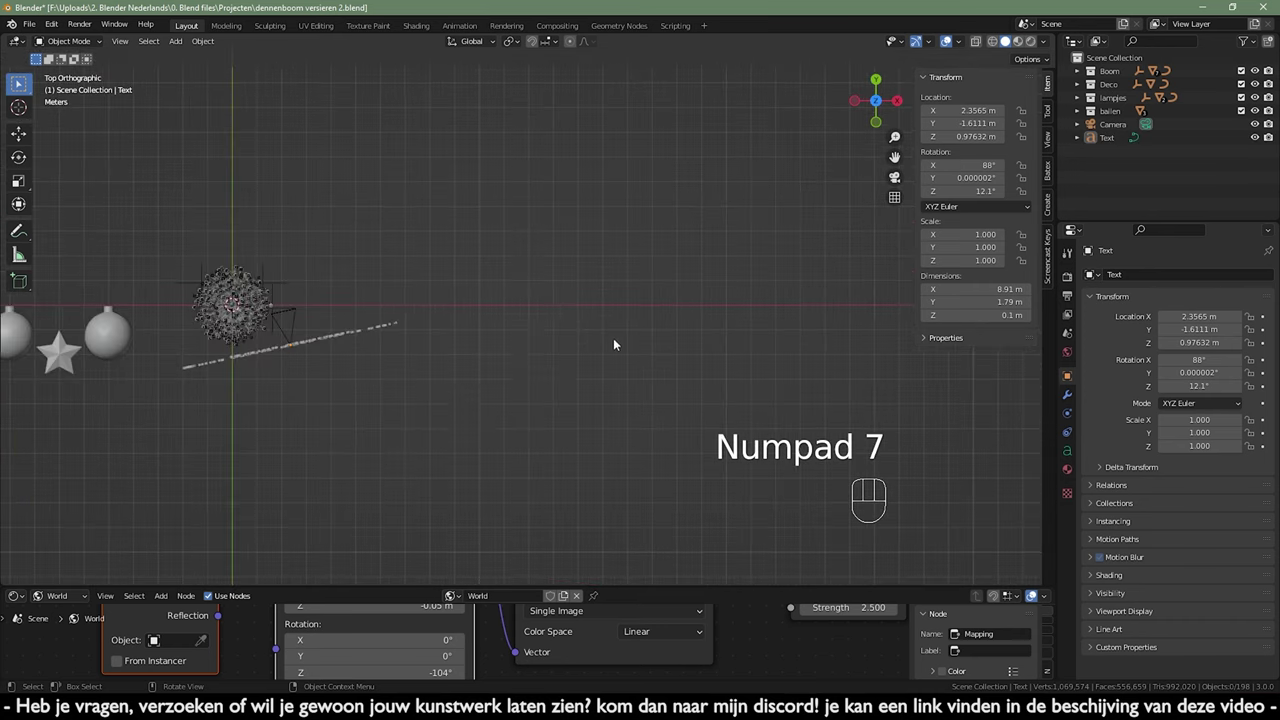
{"action": "middle_click", "coordinate": [499, 363]}
{"action": "left_click_drag", "start_coordinate": [513, 444], "coordinate": [468, 387]}
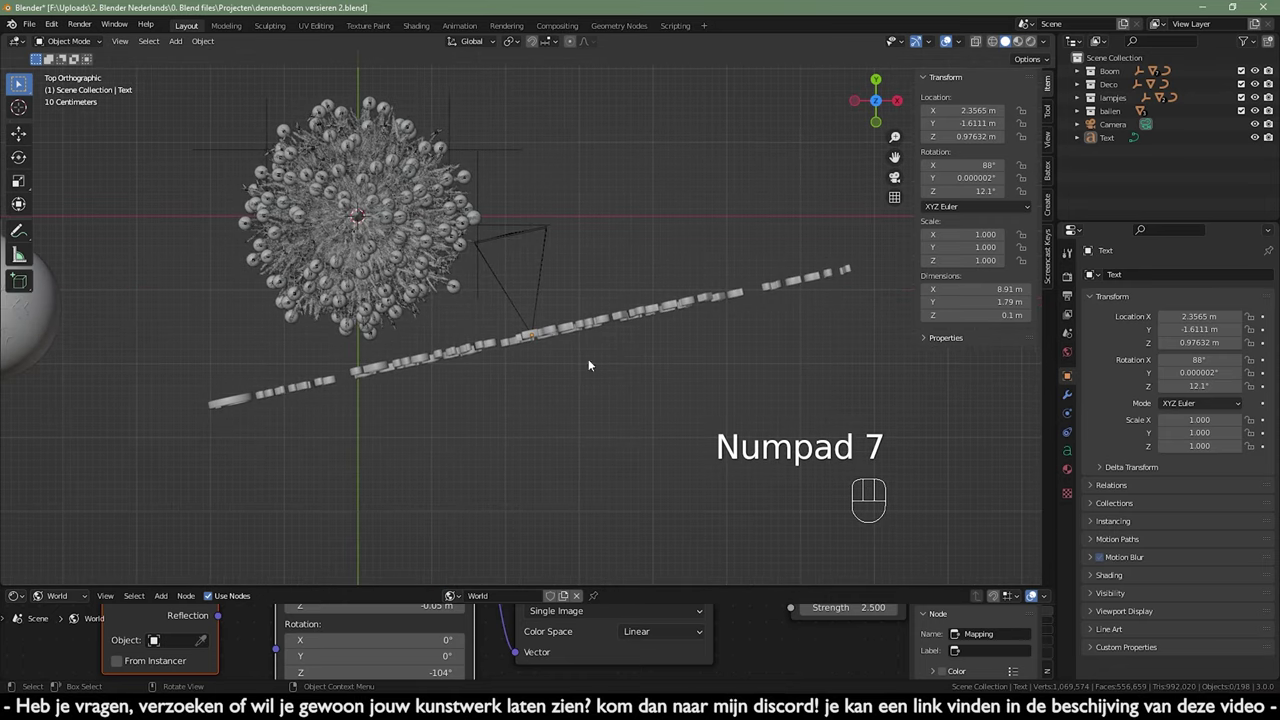
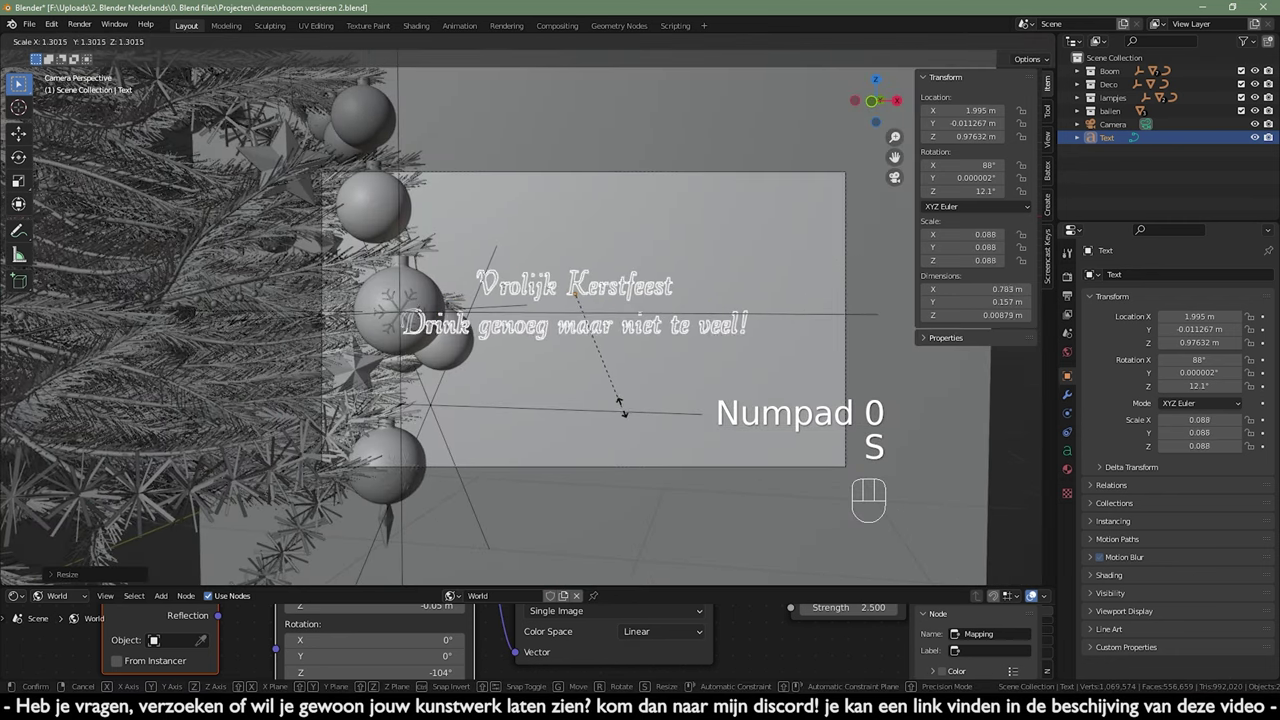
{"action": "key", "text": "g"}
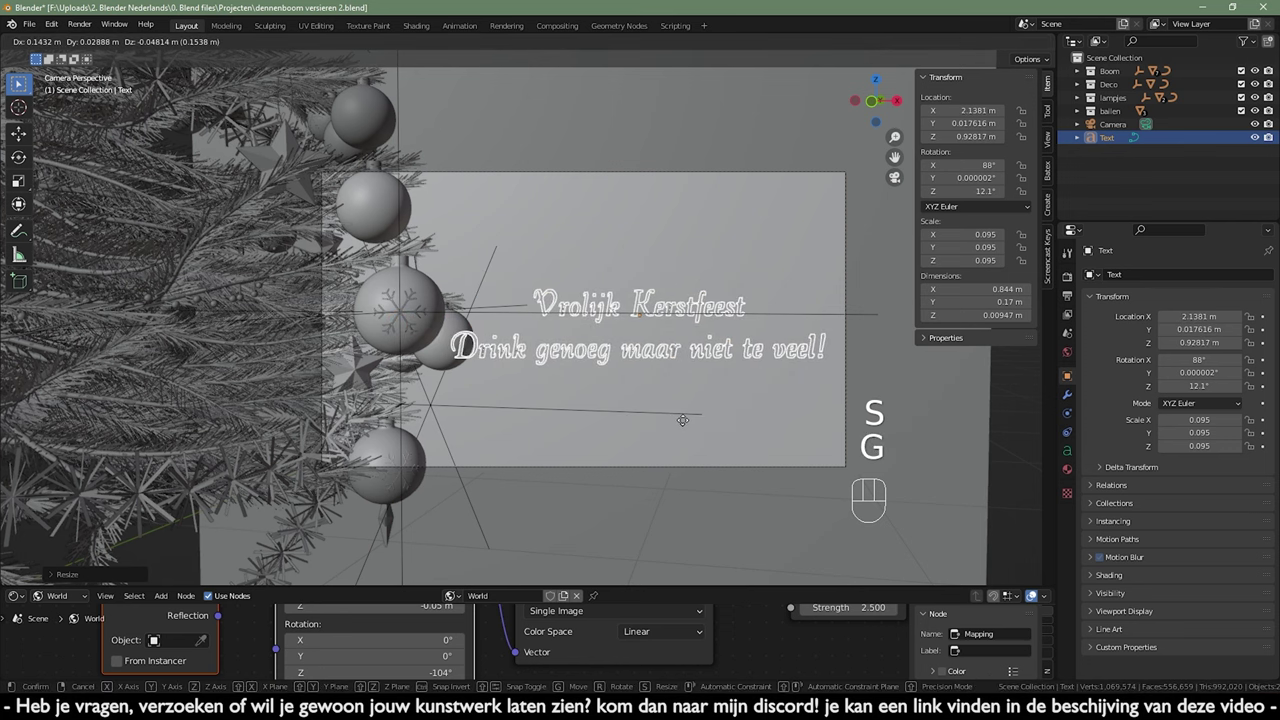
{"action": "key", "text": "s"}
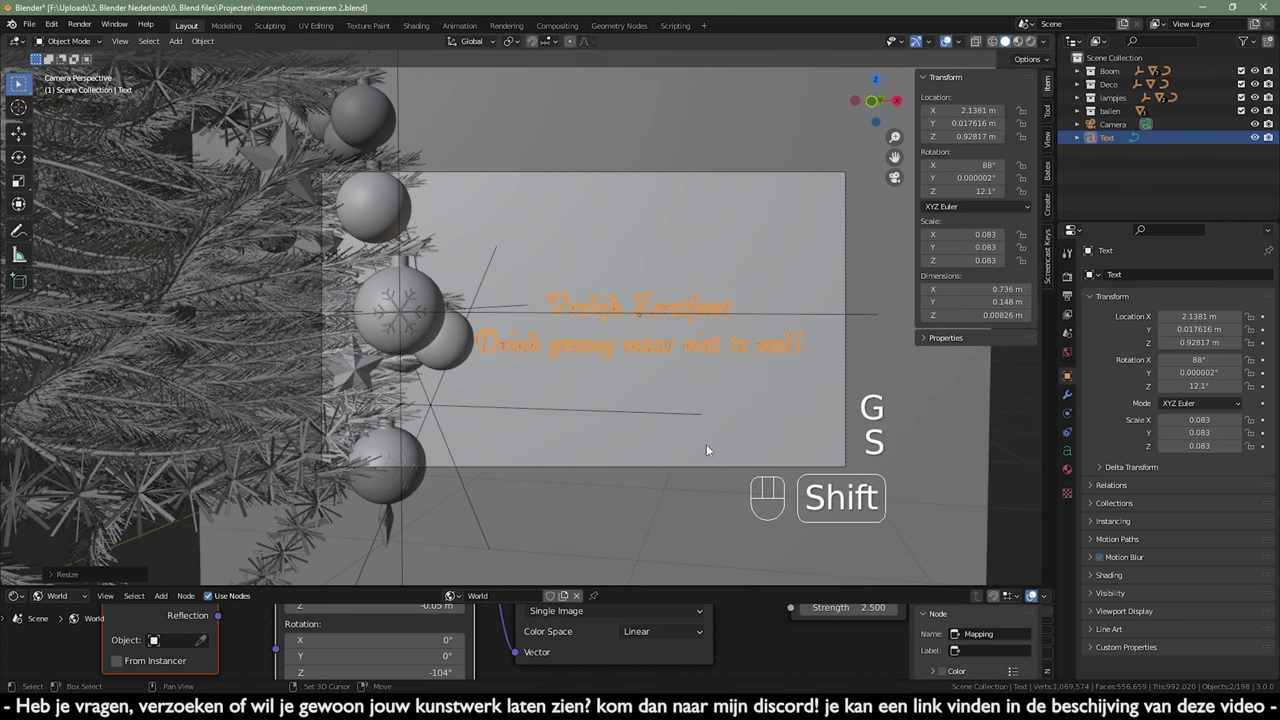
{"action": "middle_click", "coordinate": [652, 414]}
{"action": "key", "text": "g"}
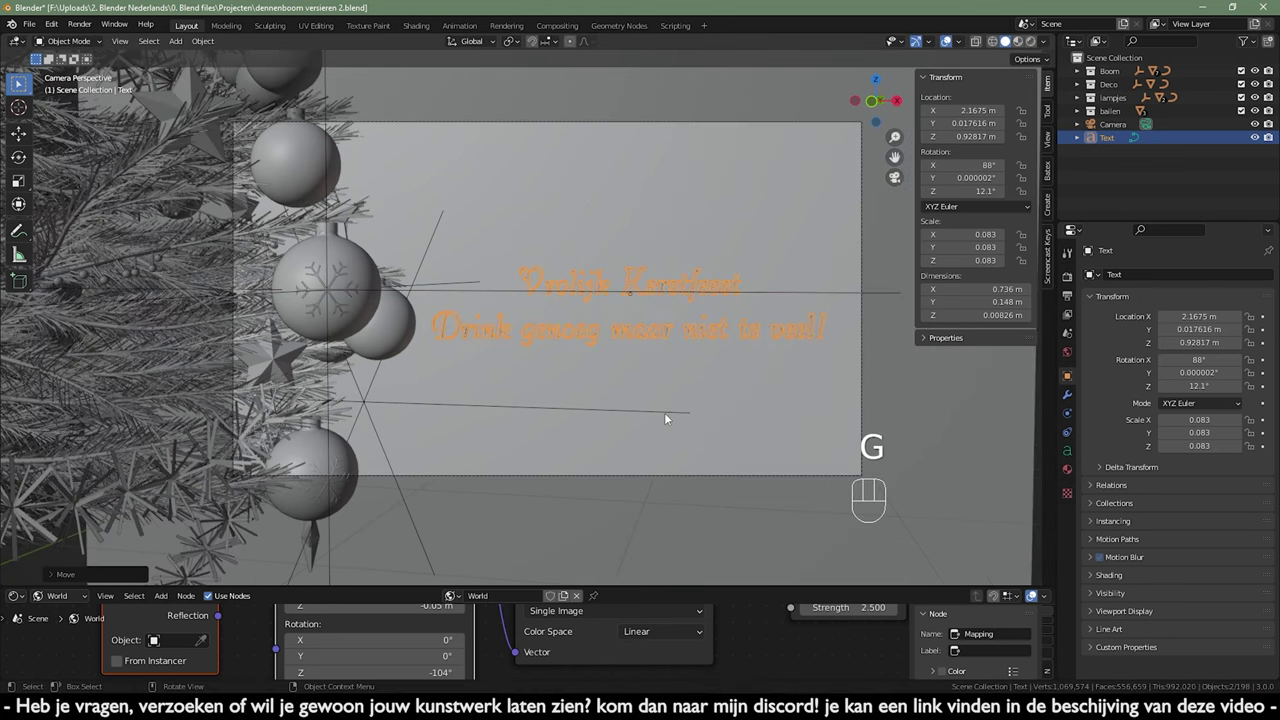
{"action": "left_click", "coordinate": [953, 41]}
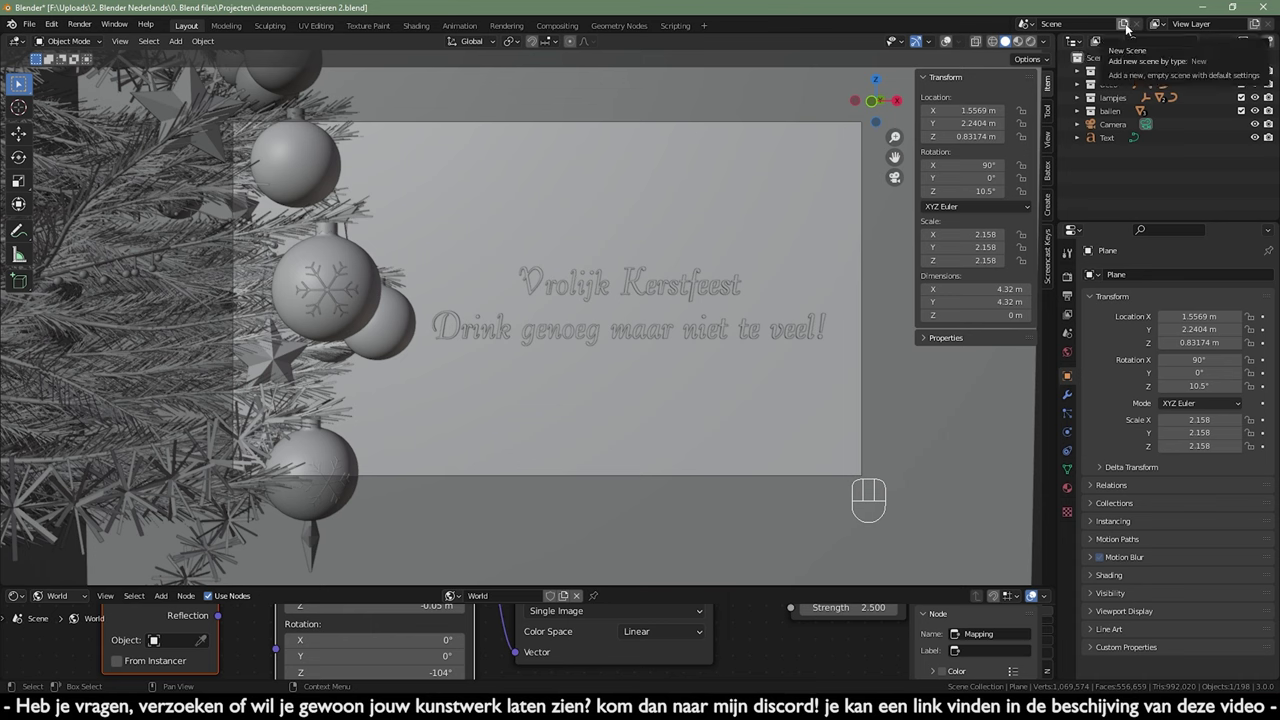
- Browse the Properties editor, then leave camera view for a top view of tree, star and bauble
{"action": "left_click_drag", "start_coordinate": [1125, 25], "coordinate": [1058, 191]}
{"action": "left_click", "coordinate": [1068, 281]}
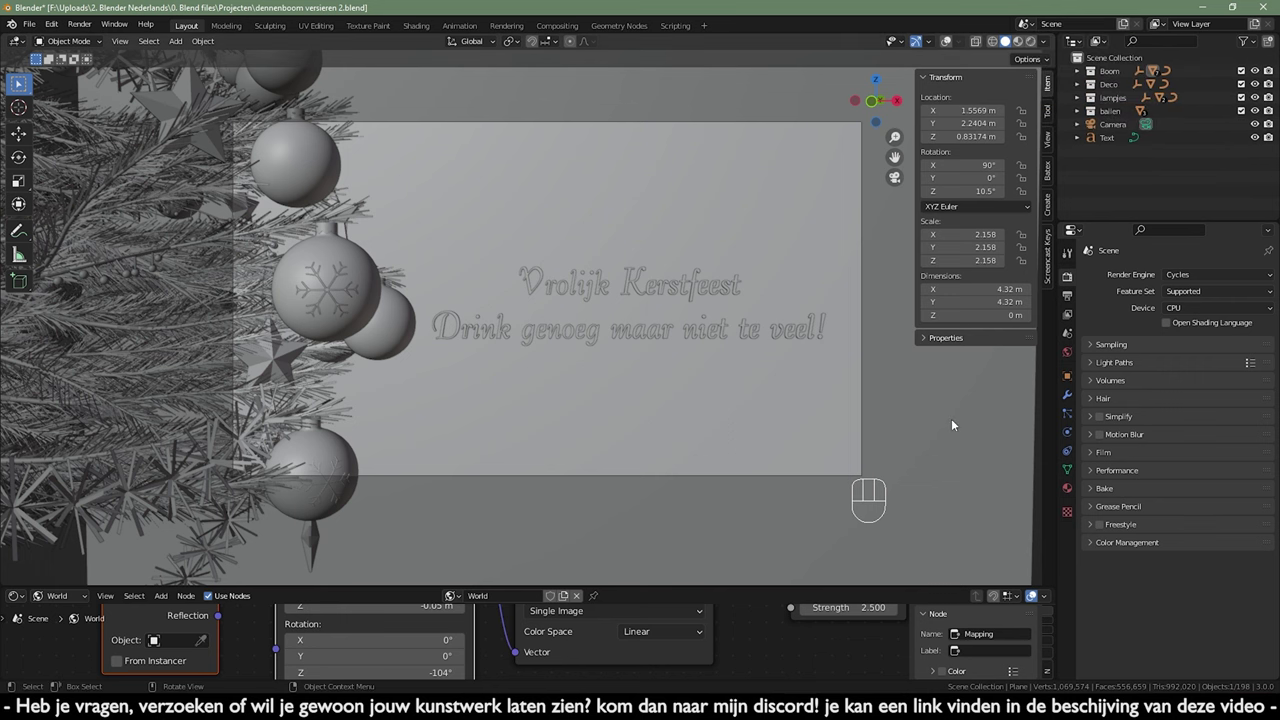
{"action": "left_click", "coordinate": [959, 460]}
{"action": "key", "text": "KP_7"}
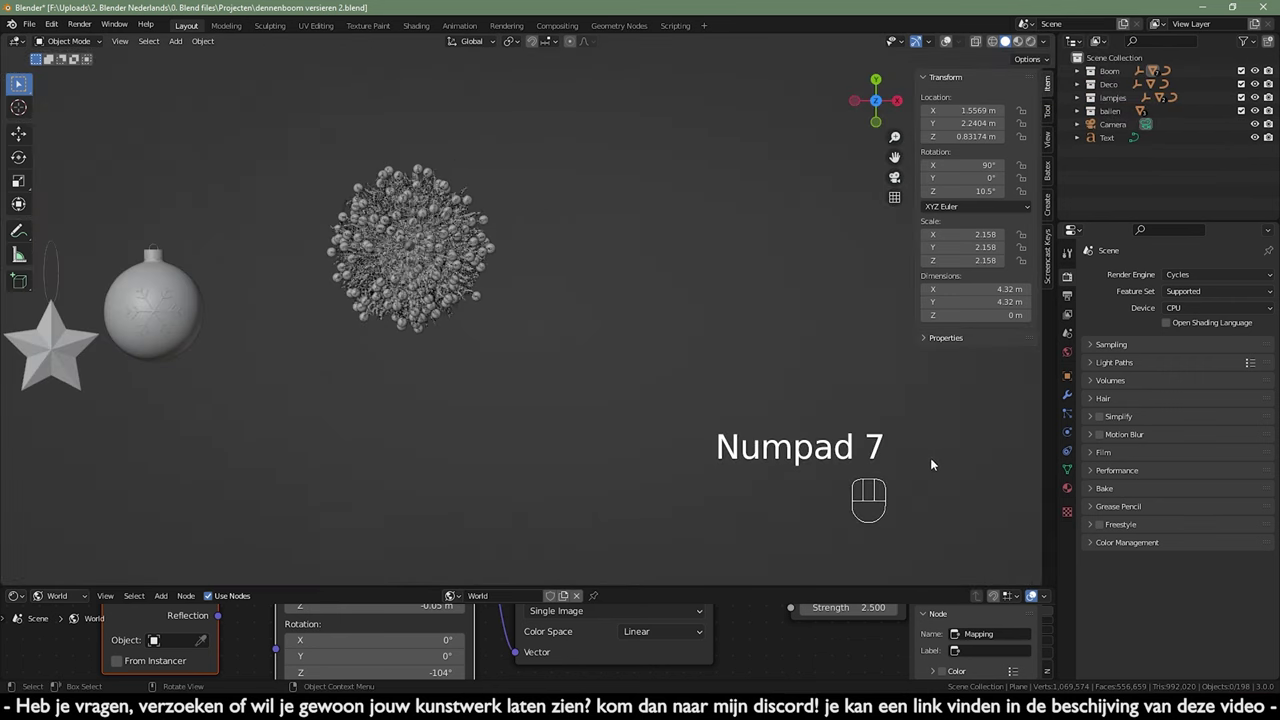
- Add a demonstration cube and move it away from the tree, orbiting around it
{"action": "left_click", "coordinate": [951, 39]}
{"action": "key", "text": "shift+a"}
{"action": "left_click_drag", "start_coordinate": [603, 248], "coordinate": [579, 260]}
{"action": "key", "text": "g"}
{"action": "middle_click", "coordinate": [423, 262]}
{"action": "left_click_drag", "start_coordinate": [487, 316], "coordinate": [448, 274]}
{"action": "left_click_drag", "start_coordinate": [556, 277], "coordinate": [747, 314]}
{"action": "left_click_drag", "start_coordinate": [672, 321], "coordinate": [669, 294]}
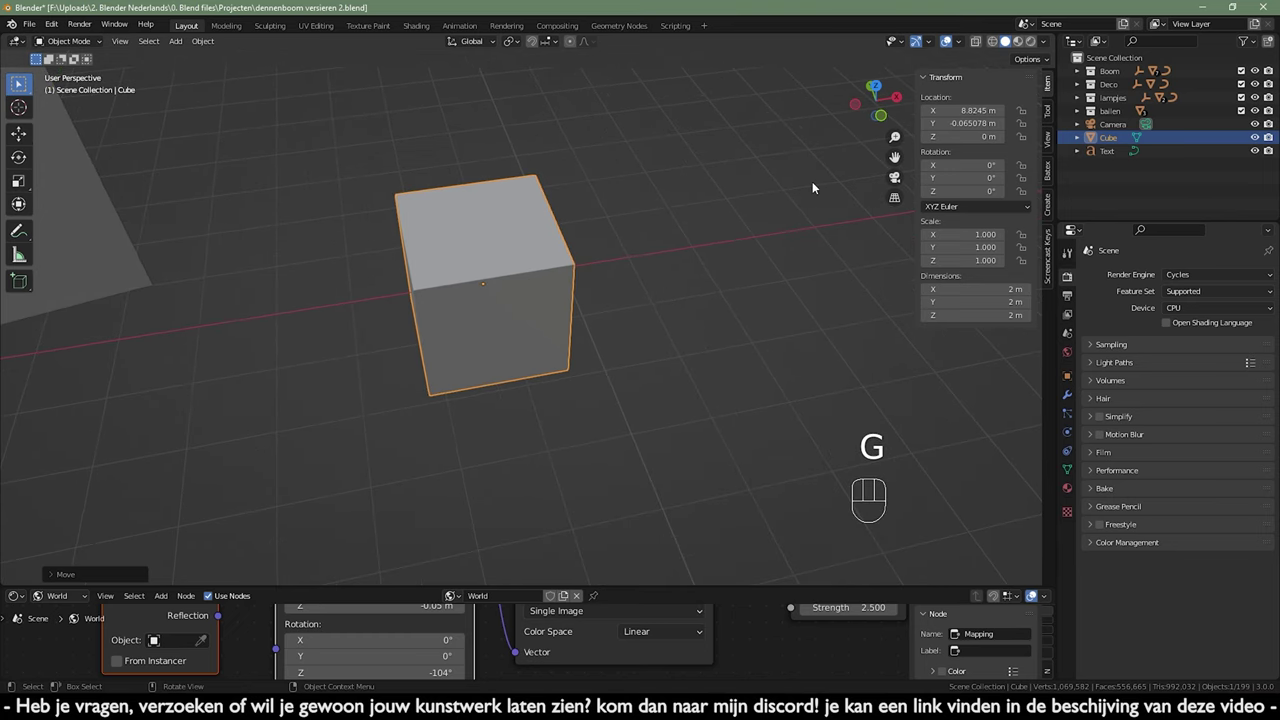
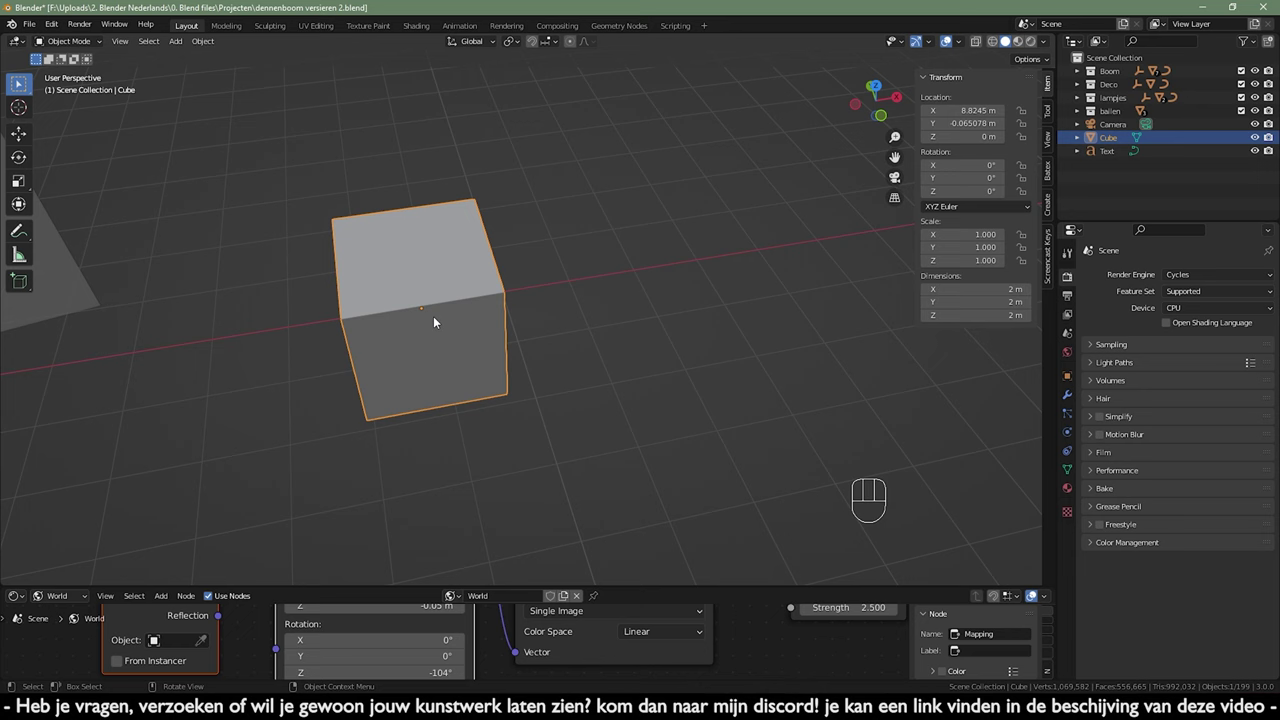
- Make two copies of the cube, nudging one's points in Edit Mode, then return to camera view of Scene 1
{"action": "key", "text": "alt+d"}
{"action": "key", "text": "Tab"}
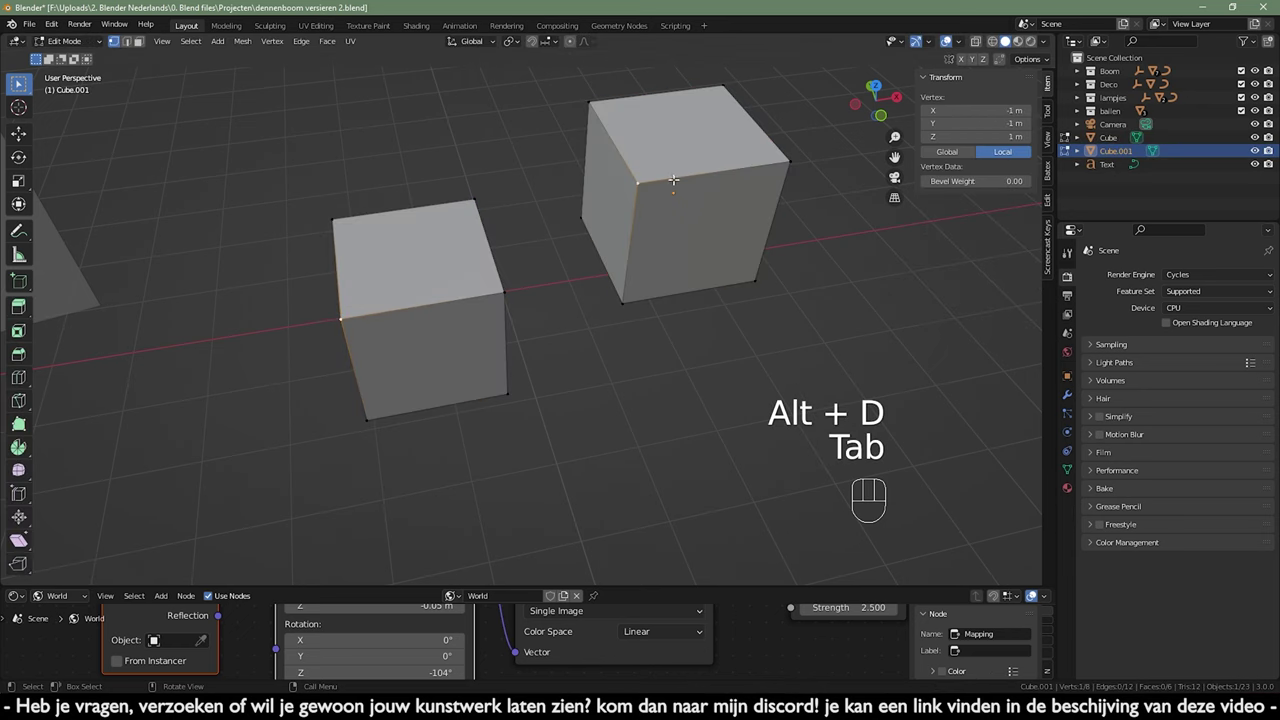
{"action": "key", "text": "g"}
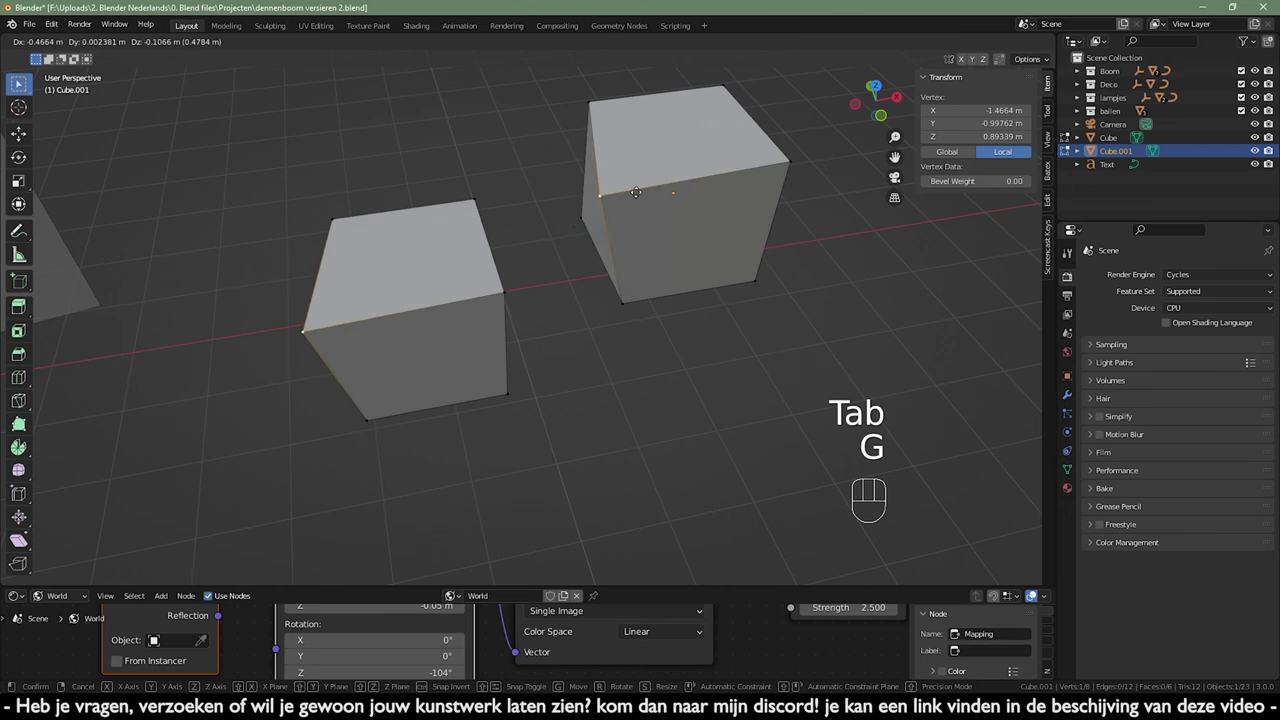
{"action": "key", "text": "Tab"}
{"action": "left_click", "coordinate": [404, 300]}
{"action": "left_click_drag", "start_coordinate": [447, 284], "coordinate": [456, 314]}
{"action": "key", "text": "shift+d"}
{"action": "key", "text": "Tab"}
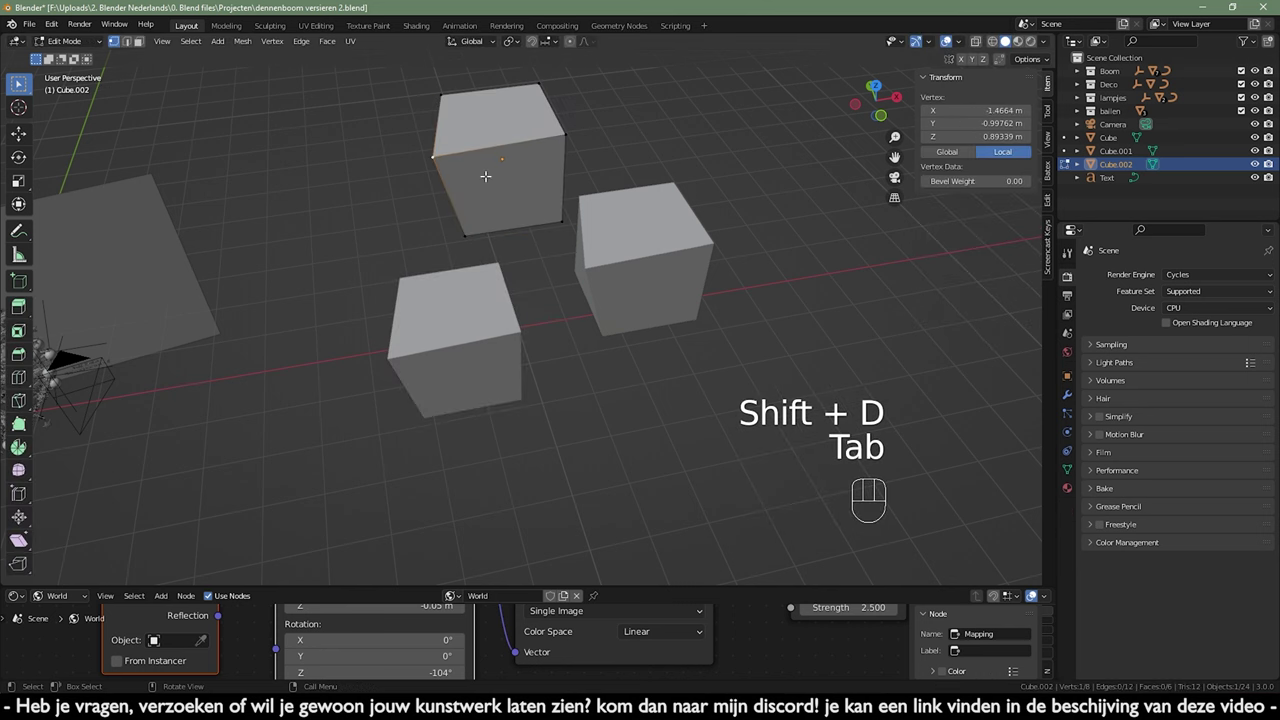
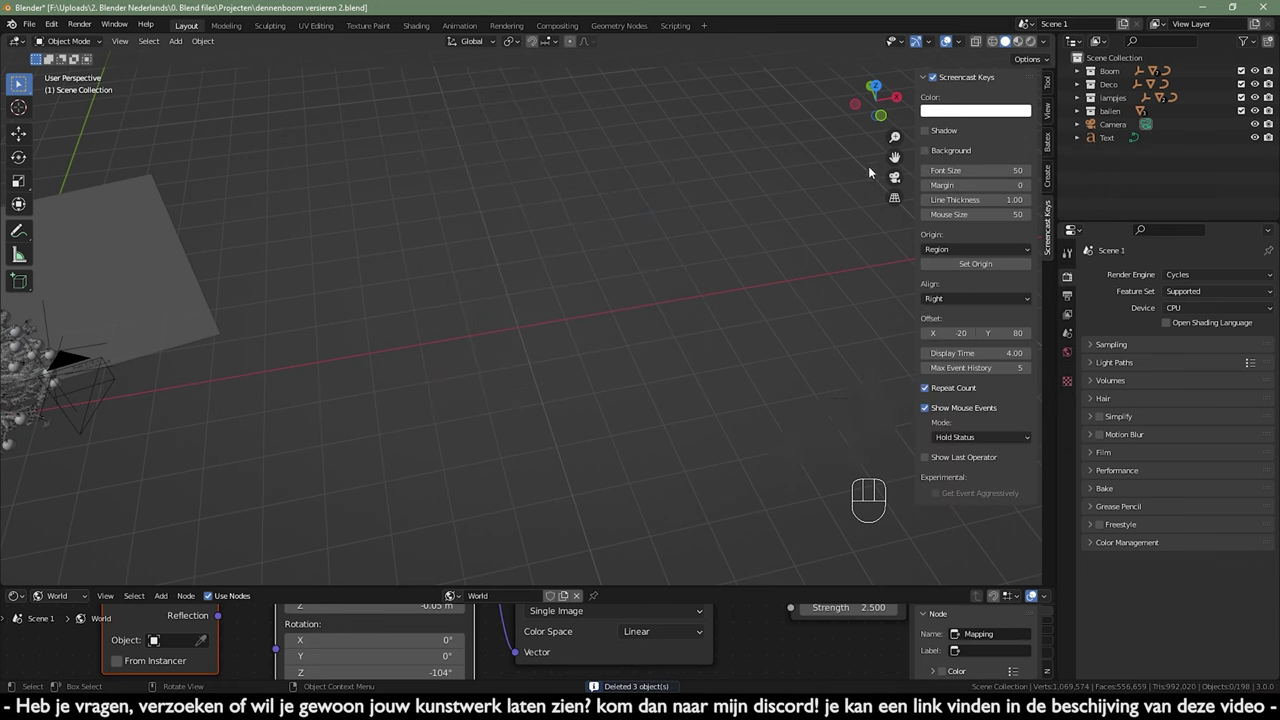
{"action": "key", "text": "KP_0"}
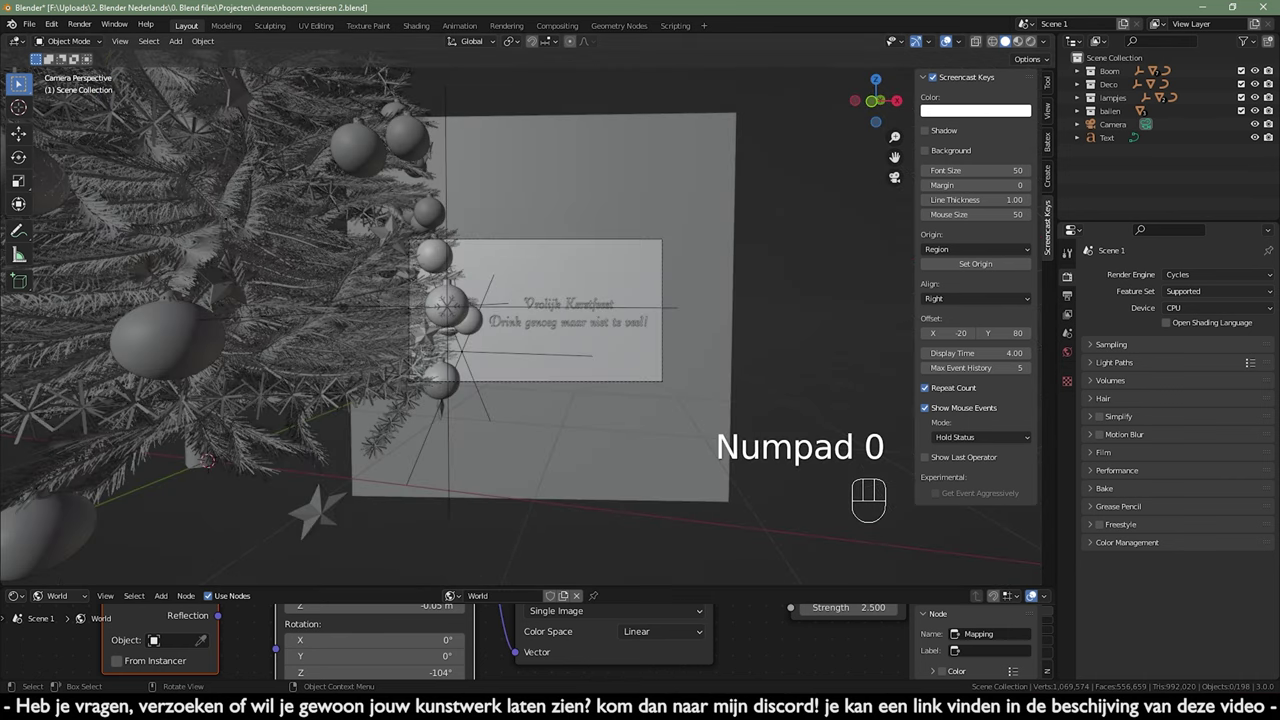
- Frame the camera view and select the camera together with the greeting text
{"action": "middle_click", "coordinate": [705, 364]}
{"action": "key", "text": "n"}
{"action": "left_click", "coordinate": [779, 331]}
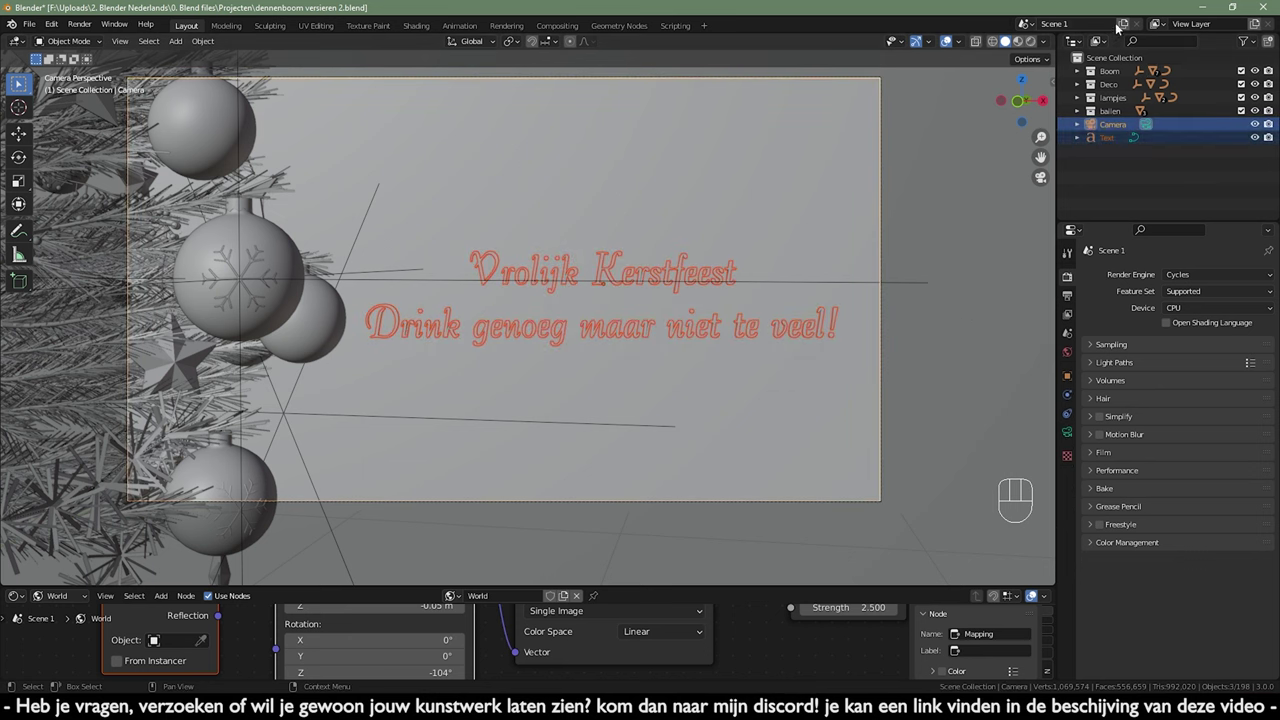
- Create a new empty Scene 2, paste a test bauble into it and delete it again
{"action": "left_click_drag", "start_coordinate": [1127, 25], "coordinate": [1087, 63]}
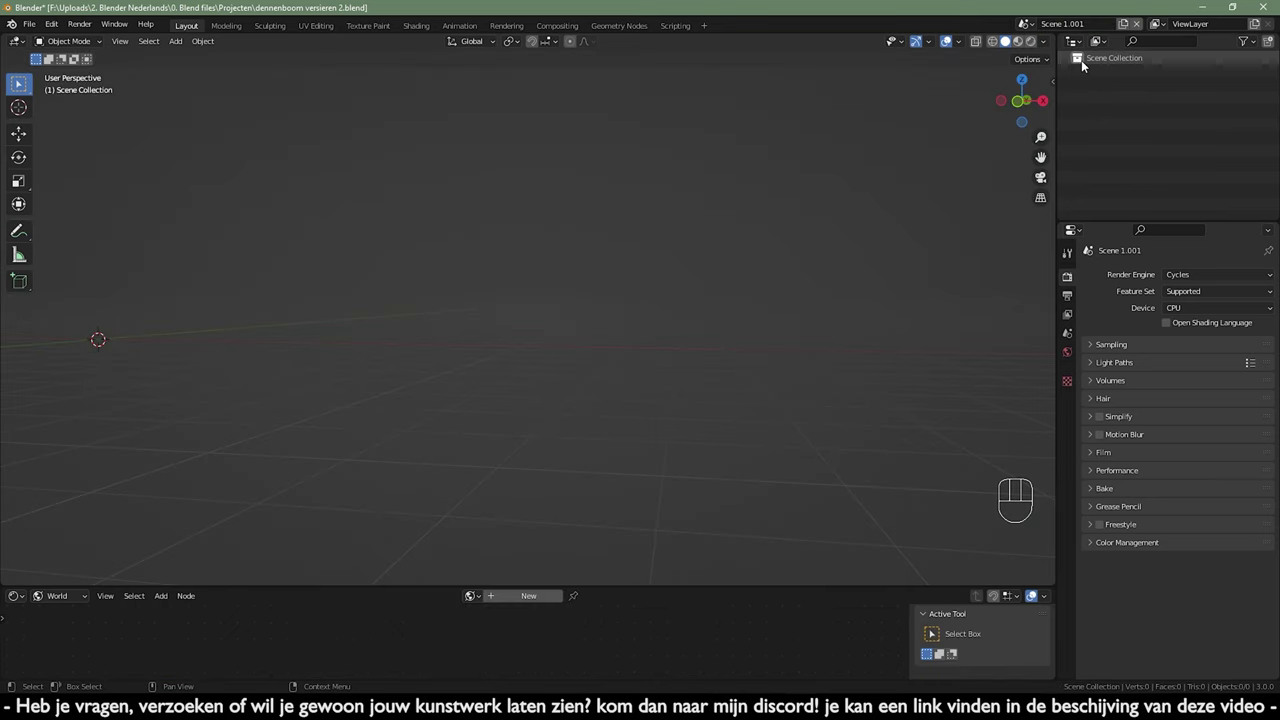
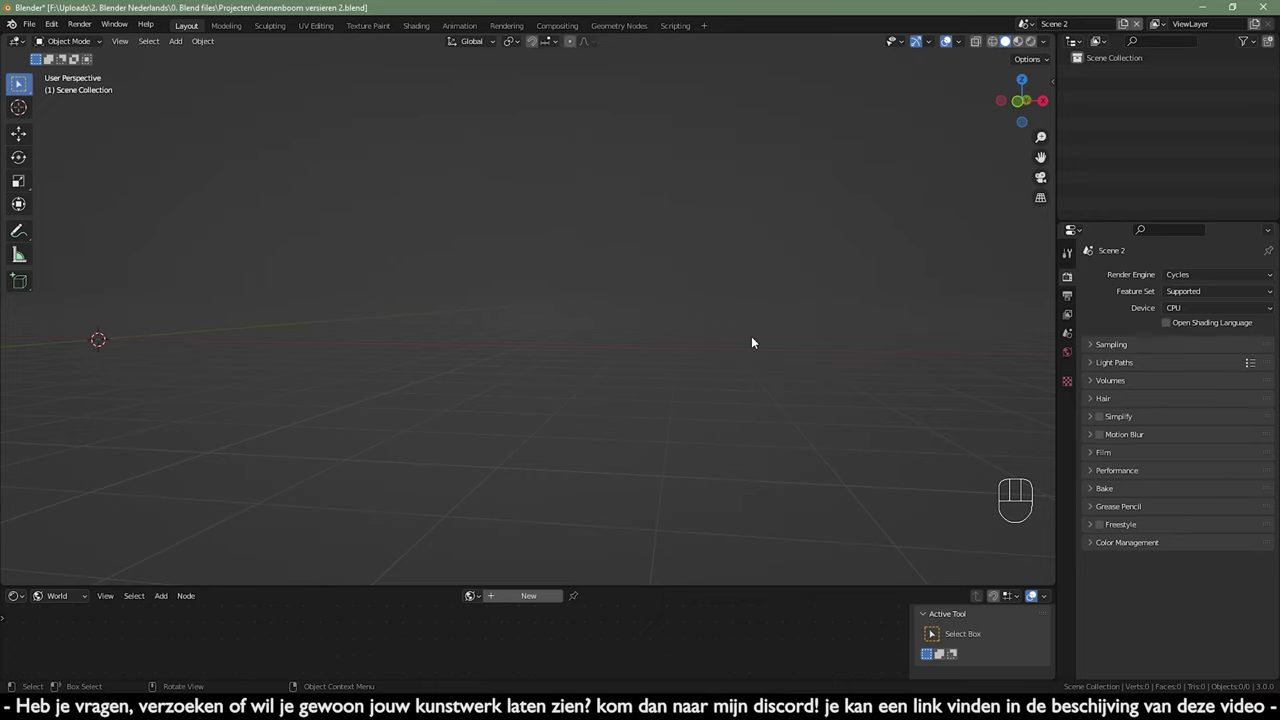
{"action": "key", "text": "ctrl+v"}
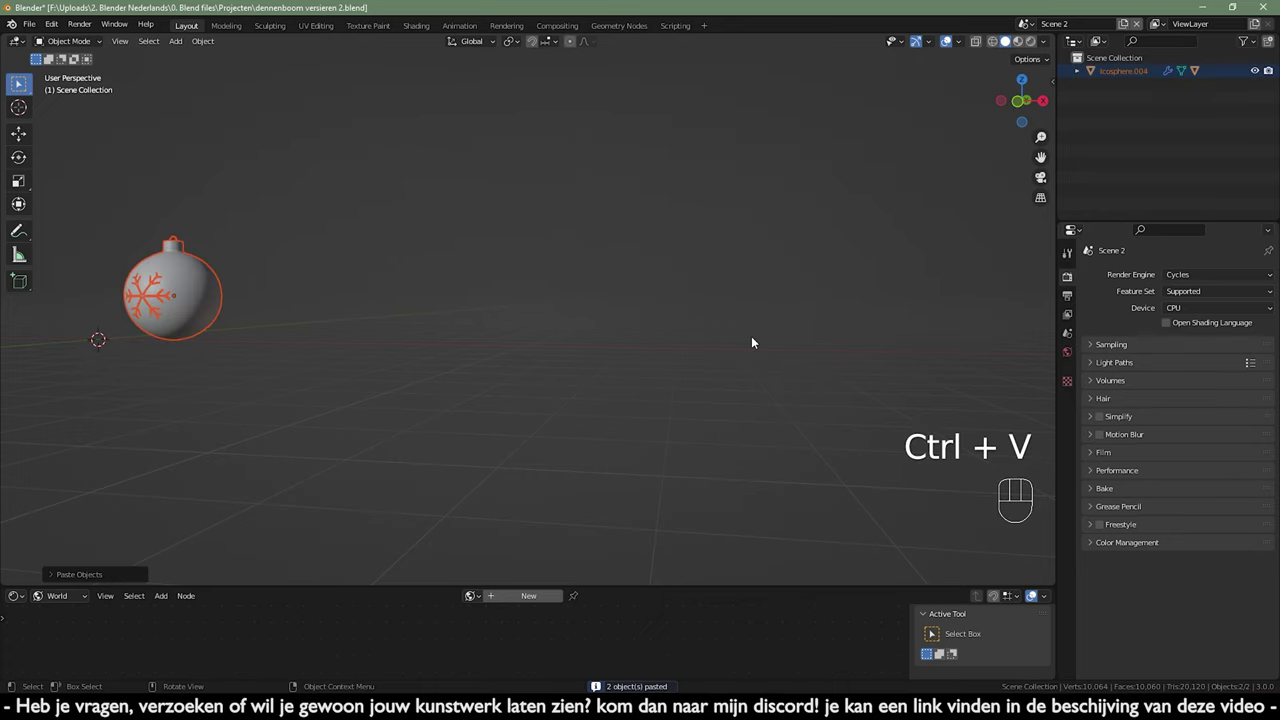
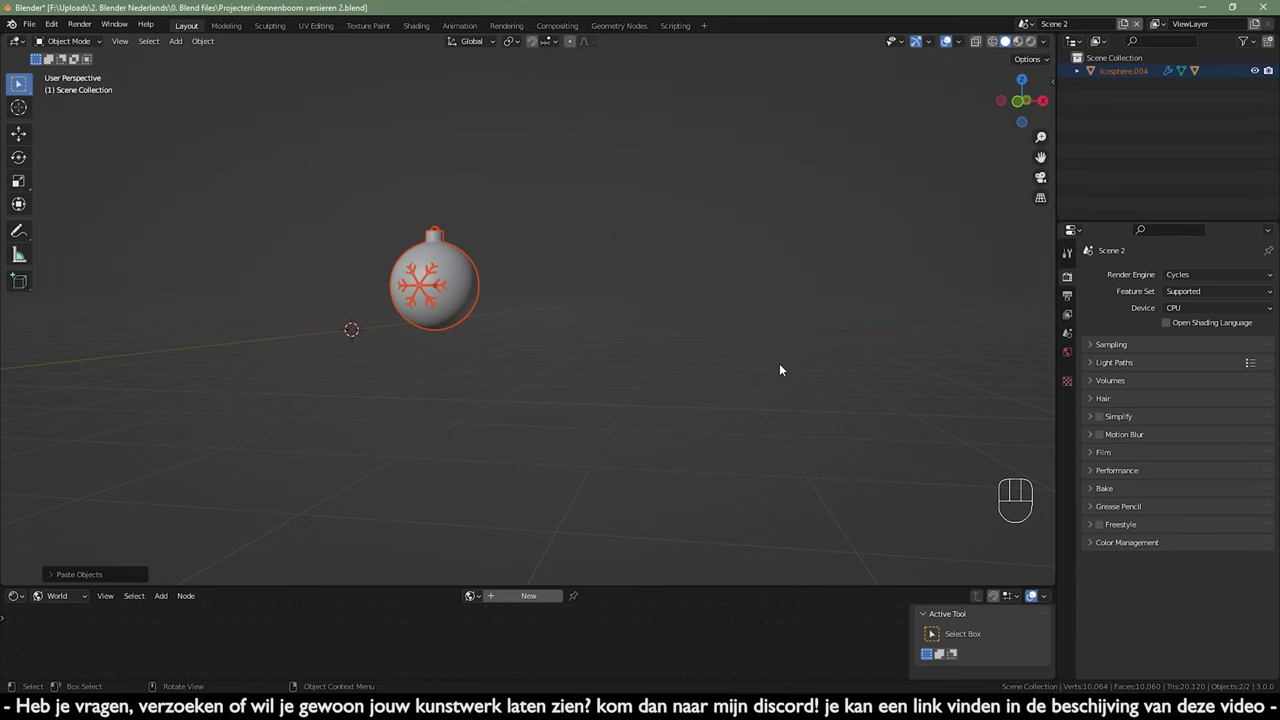
{"action": "key", "text": "Delete"}
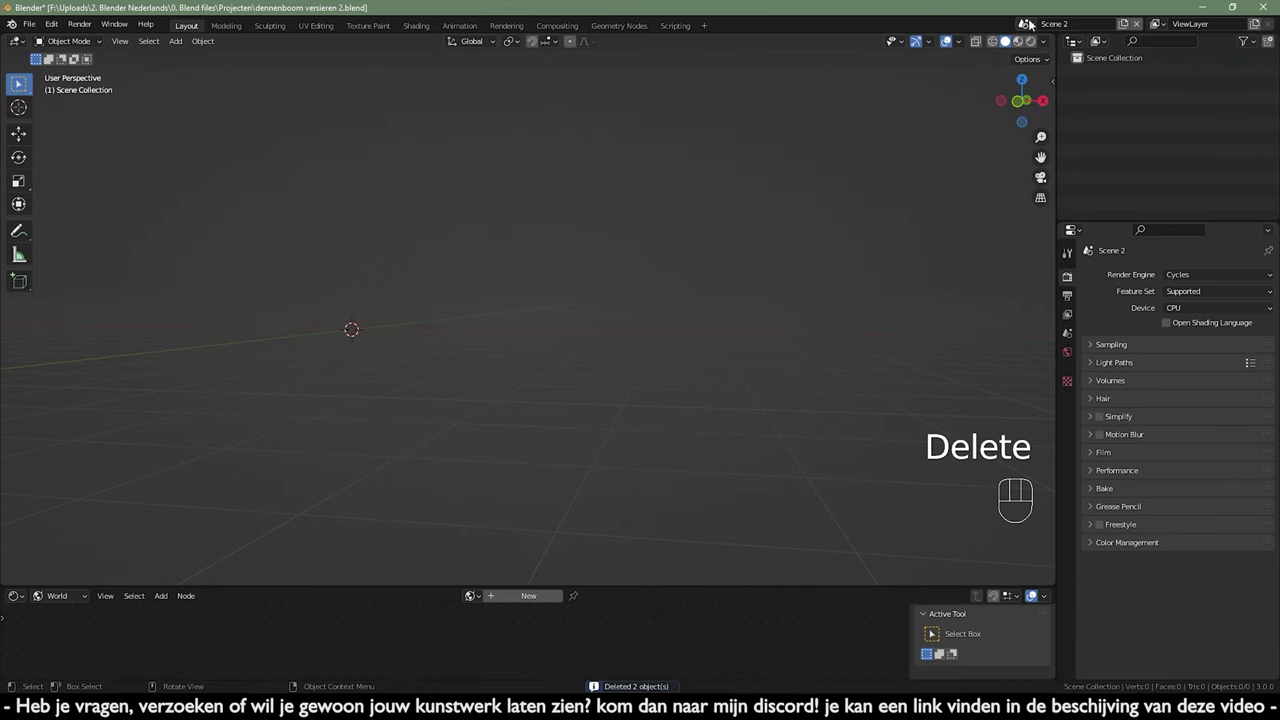
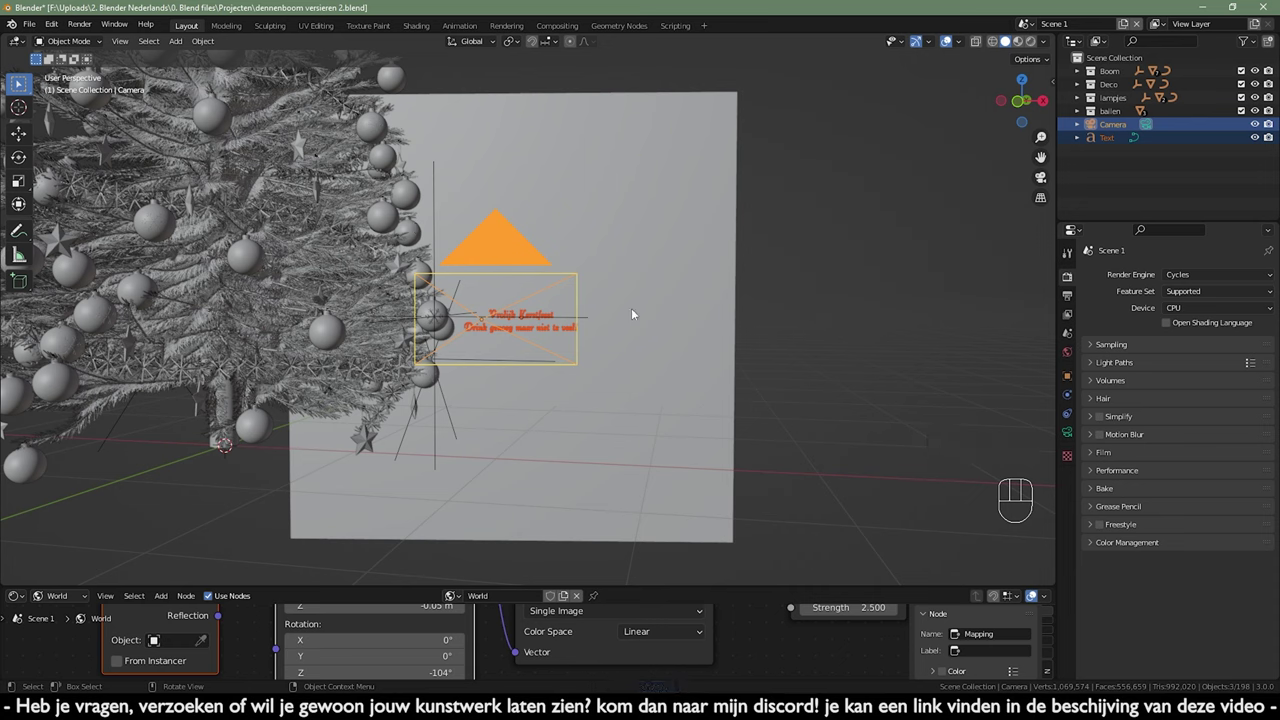
- Copy the camera and greeting text, paste them into Scene 2 and view through that camera
{"action": "key", "text": "ctrl+c"}
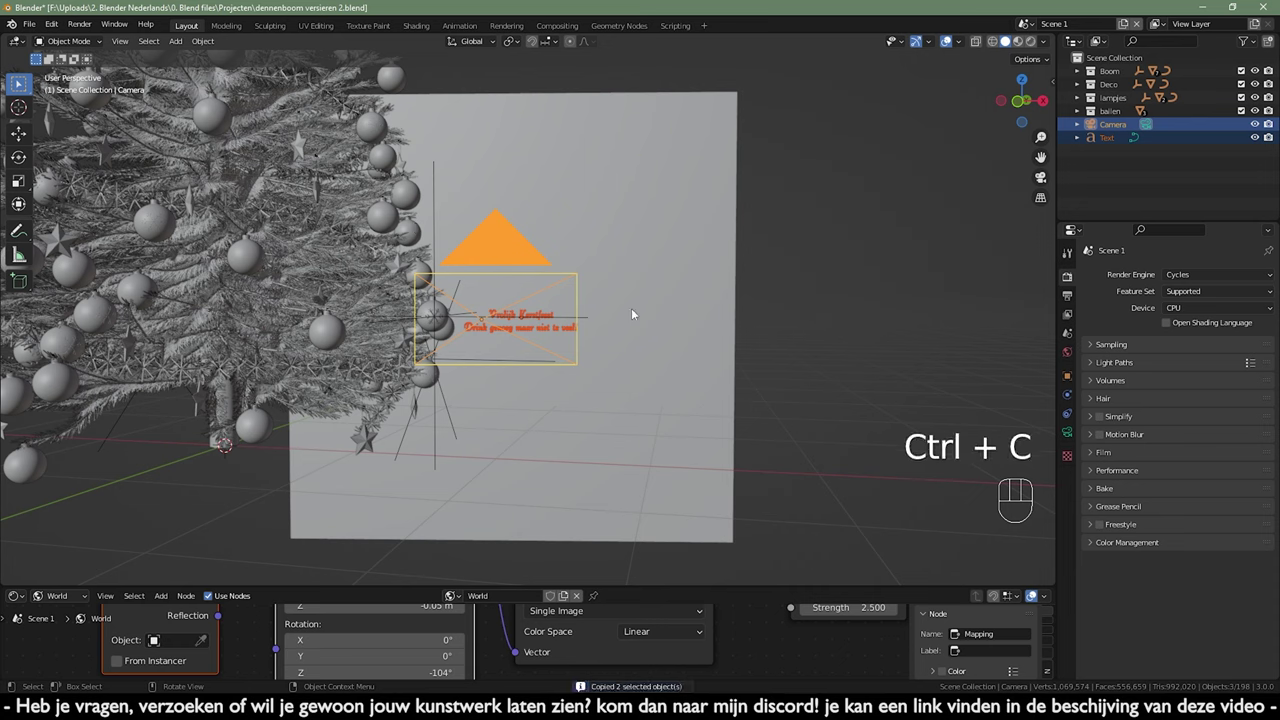
{"action": "left_click", "coordinate": [1024, 25]}
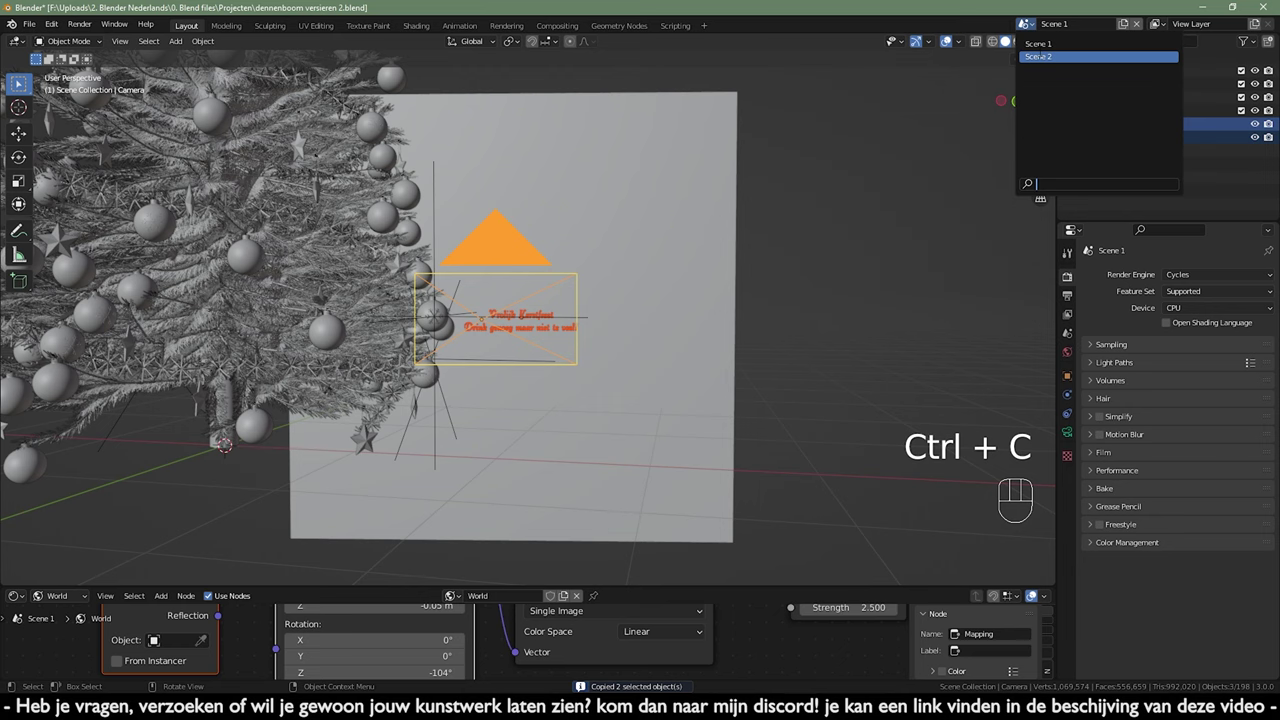
{"action": "key", "text": "ctrl+v"}
{"action": "key", "text": "KP_0"}
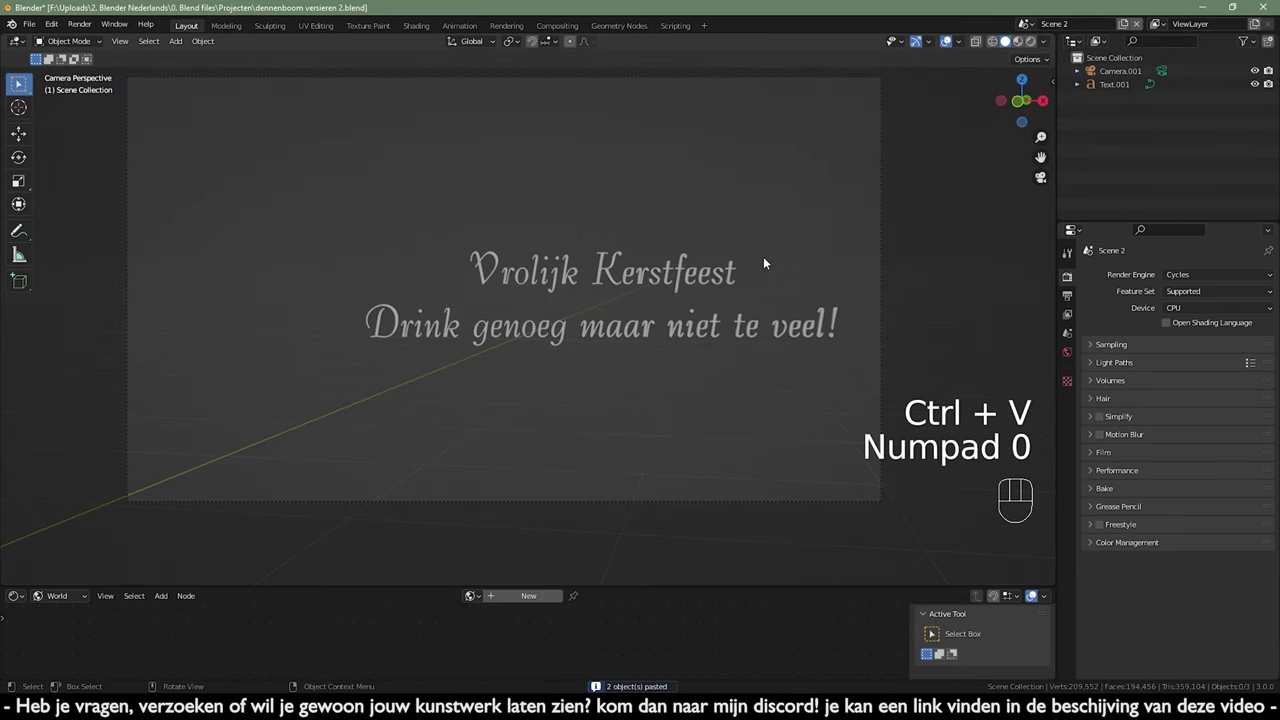
- Give Scene 2 its own new world in the World properties
{"action": "left_click_drag", "start_coordinate": [839, 246], "coordinate": [921, 279]}
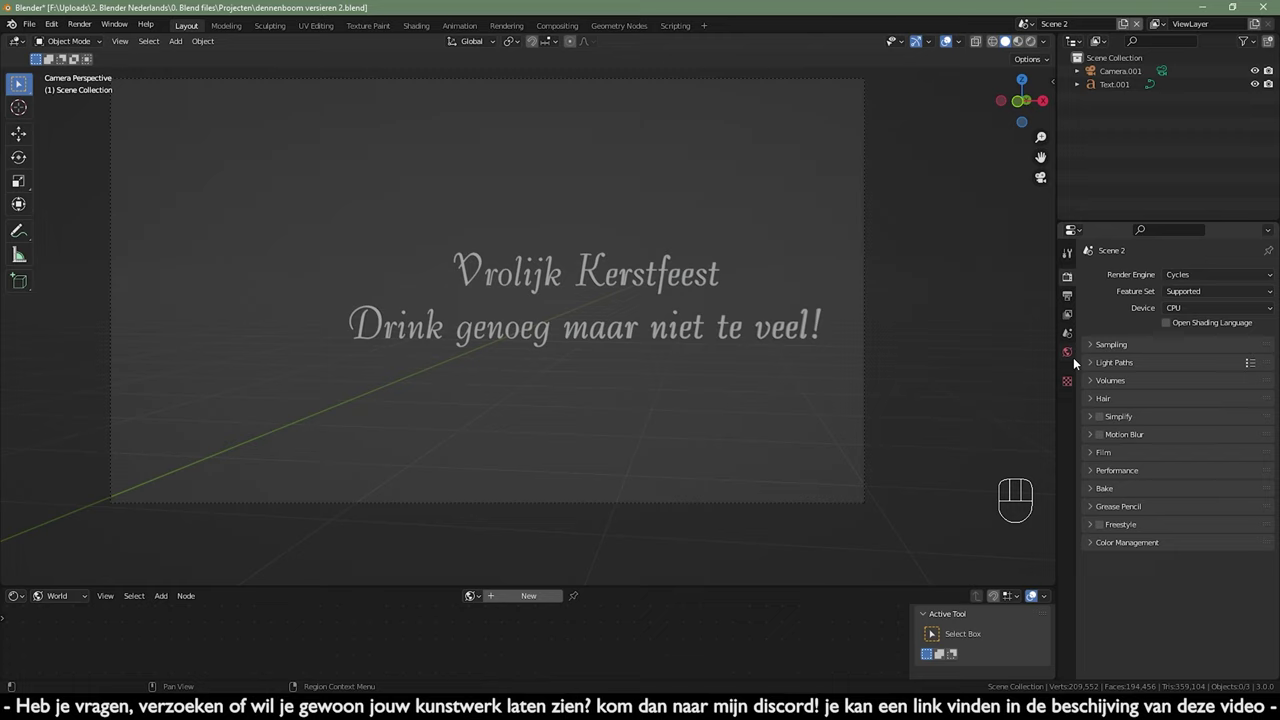
{"action": "left_click", "coordinate": [1079, 360]}
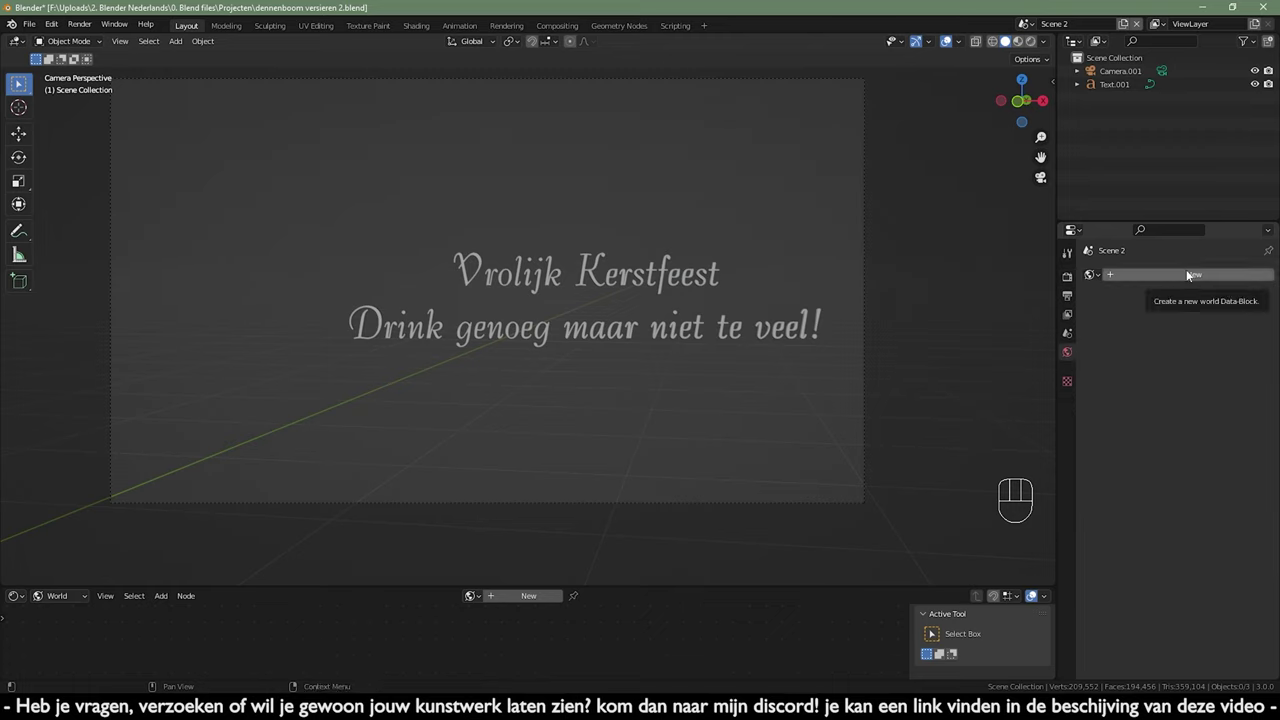
{"action": "left_click", "coordinate": [1189, 273]}
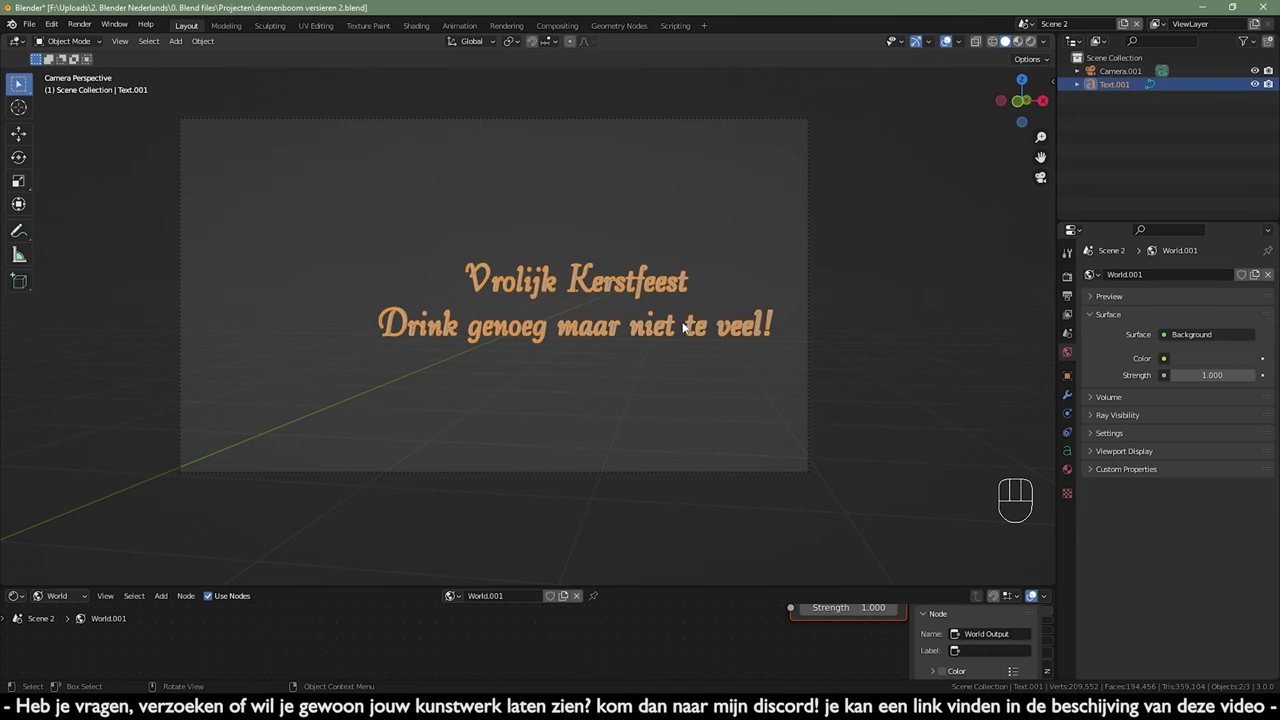
- Select Text.001 to inspect its gold Principled BSDF material, then view the scene from above
{"action": "left_click", "coordinate": [1067, 469]}
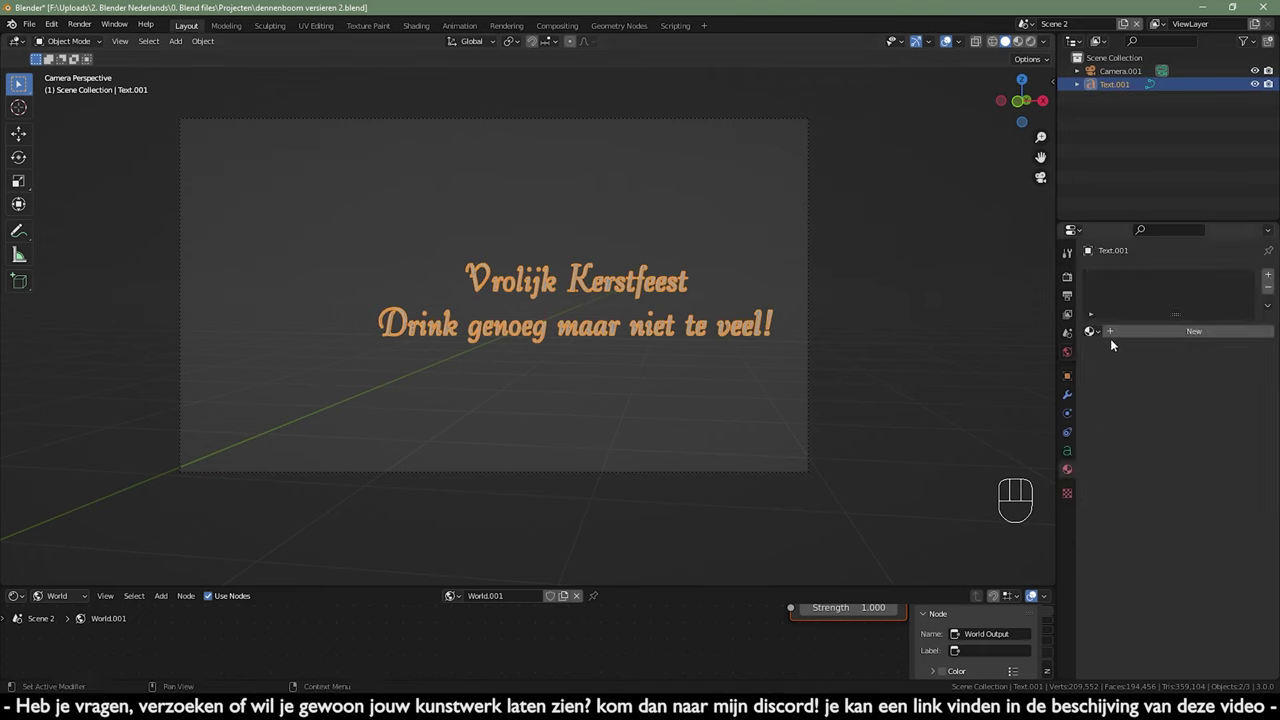
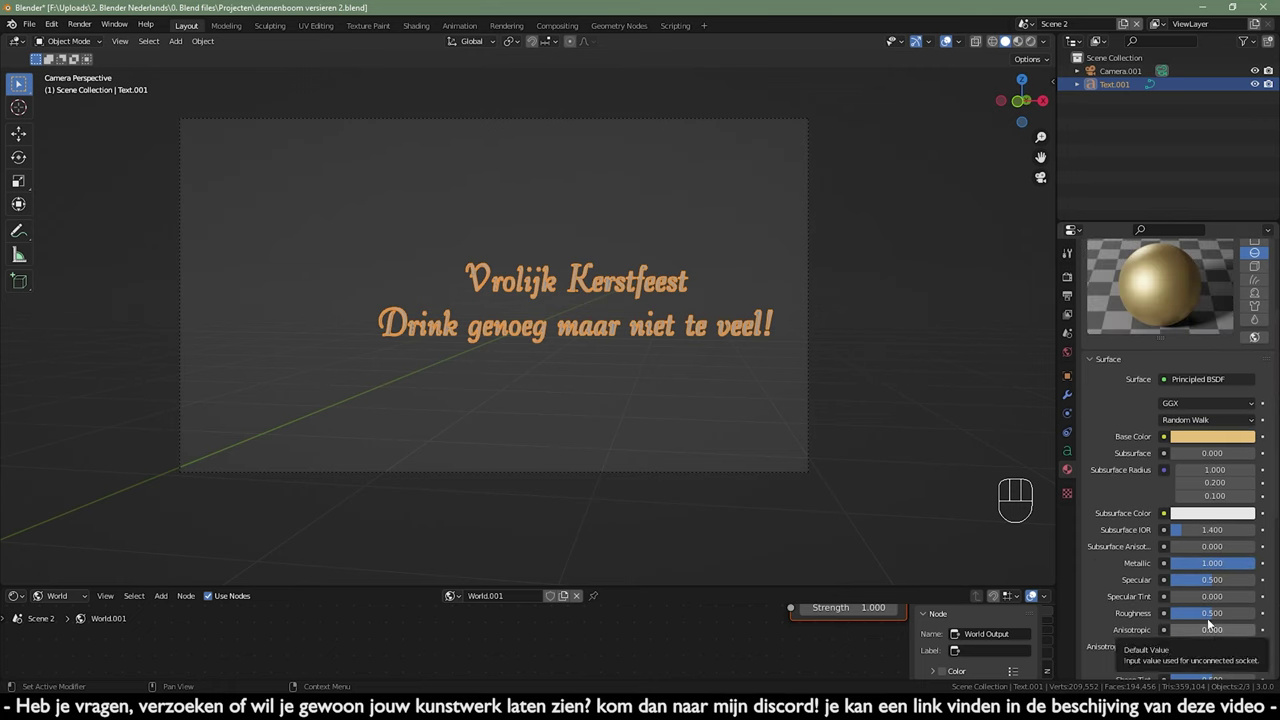
{"action": "left_click", "coordinate": [901, 394]}
{"action": "key", "text": "KP_7"}
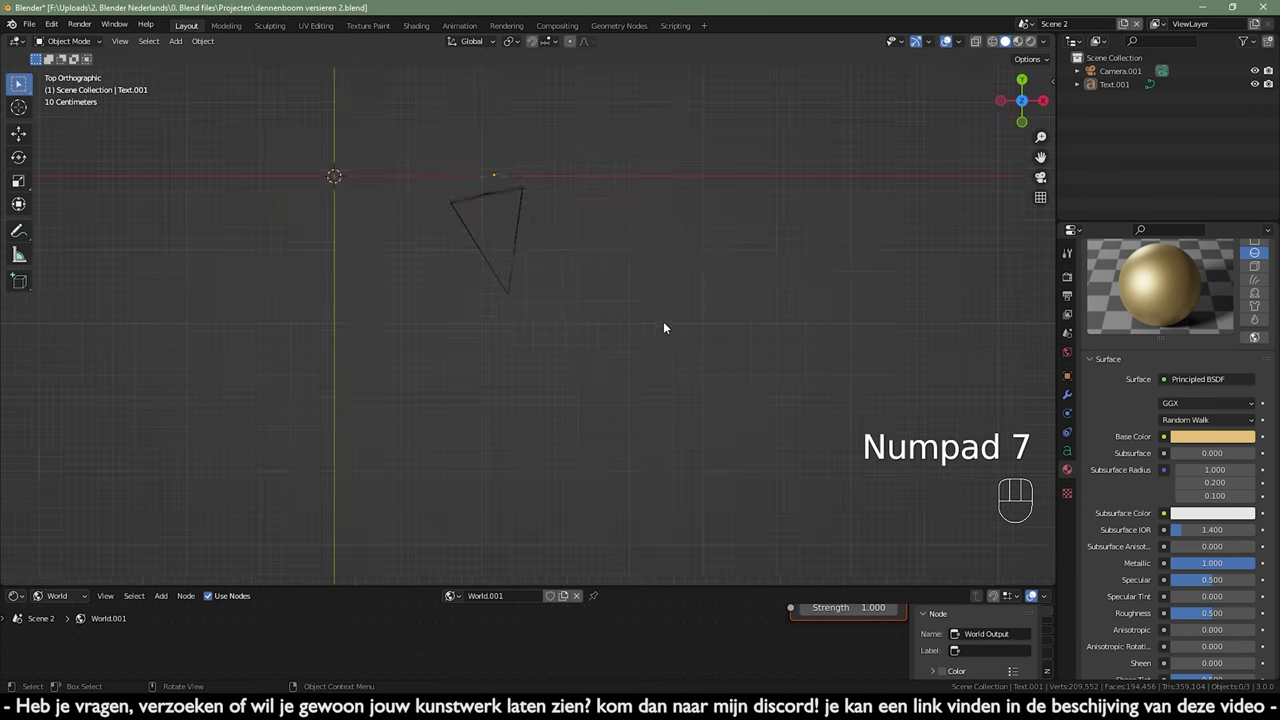
- Add a sun light and, from the side view, tilt it and lift it up and away
{"action": "key", "text": "shift+a"}
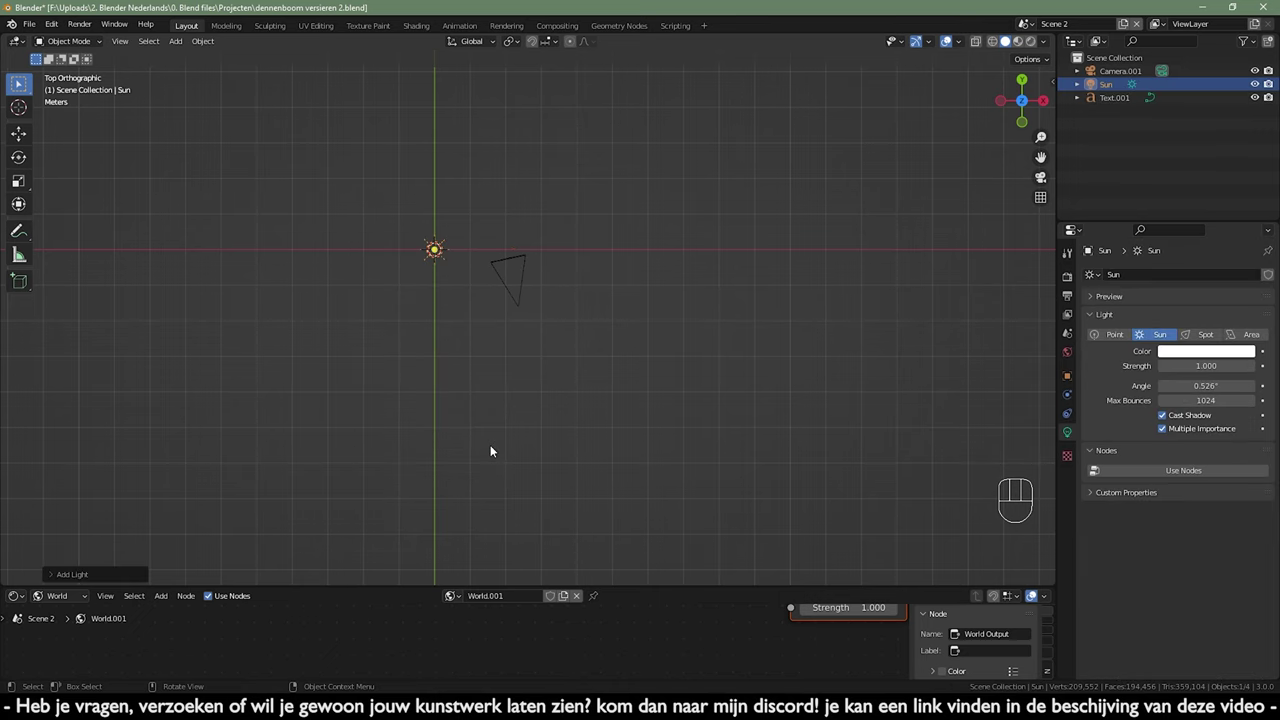
{"action": "key", "text": "KP_3"}
{"action": "key", "text": "r"}
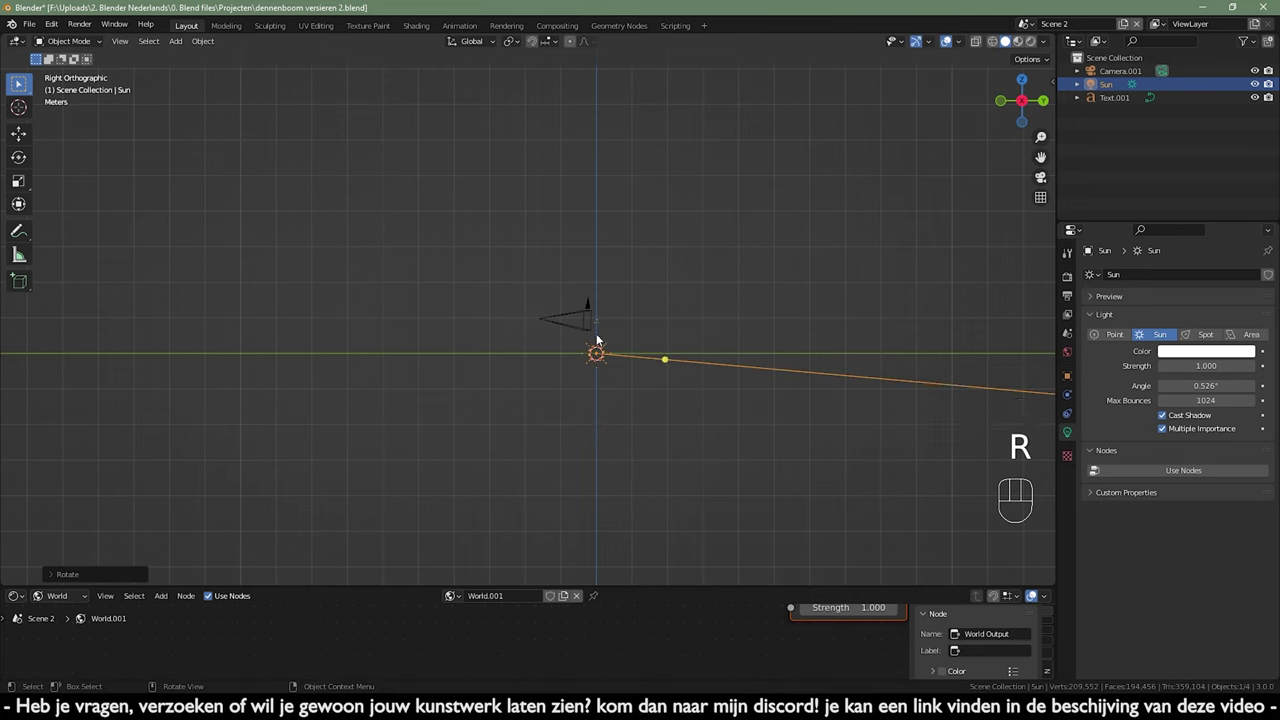
{"action": "key", "text": "g"}
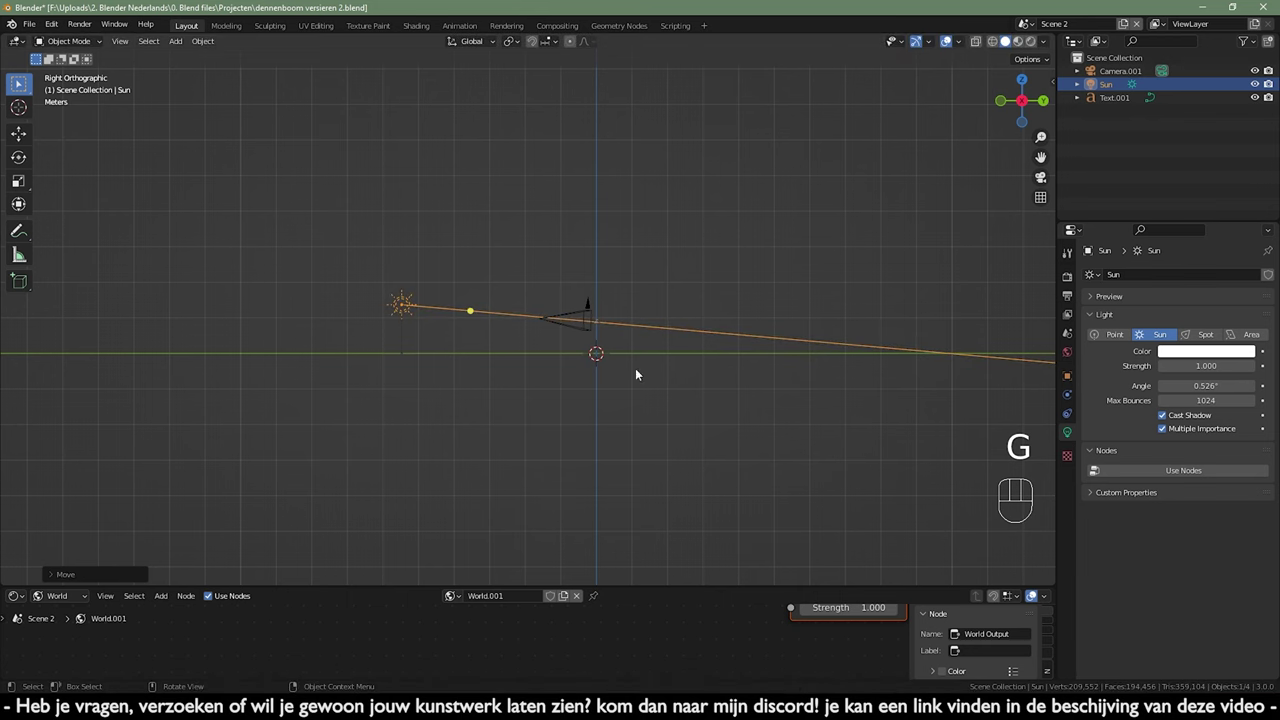
- From the top view, turn and shift the sun so it shines onto the text, then check through the camera
{"action": "key", "text": "KP_7"}
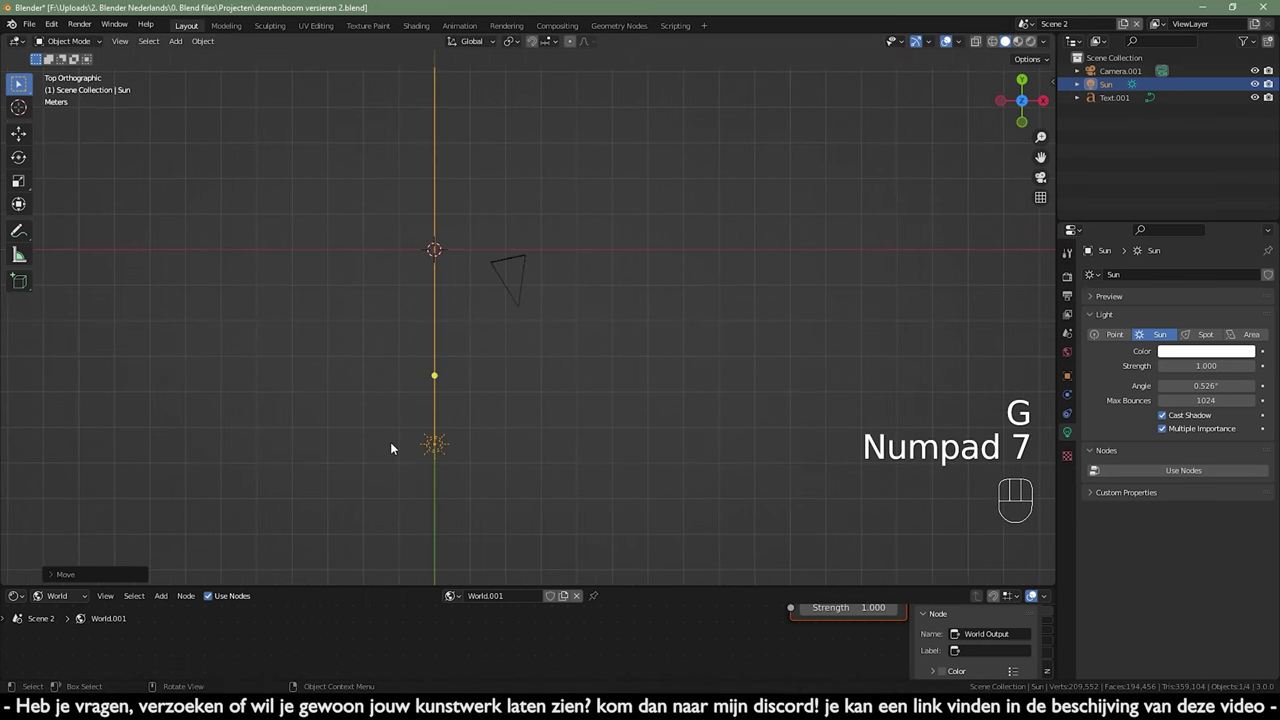
{"action": "key", "text": "g"}
{"action": "key", "text": "r"}
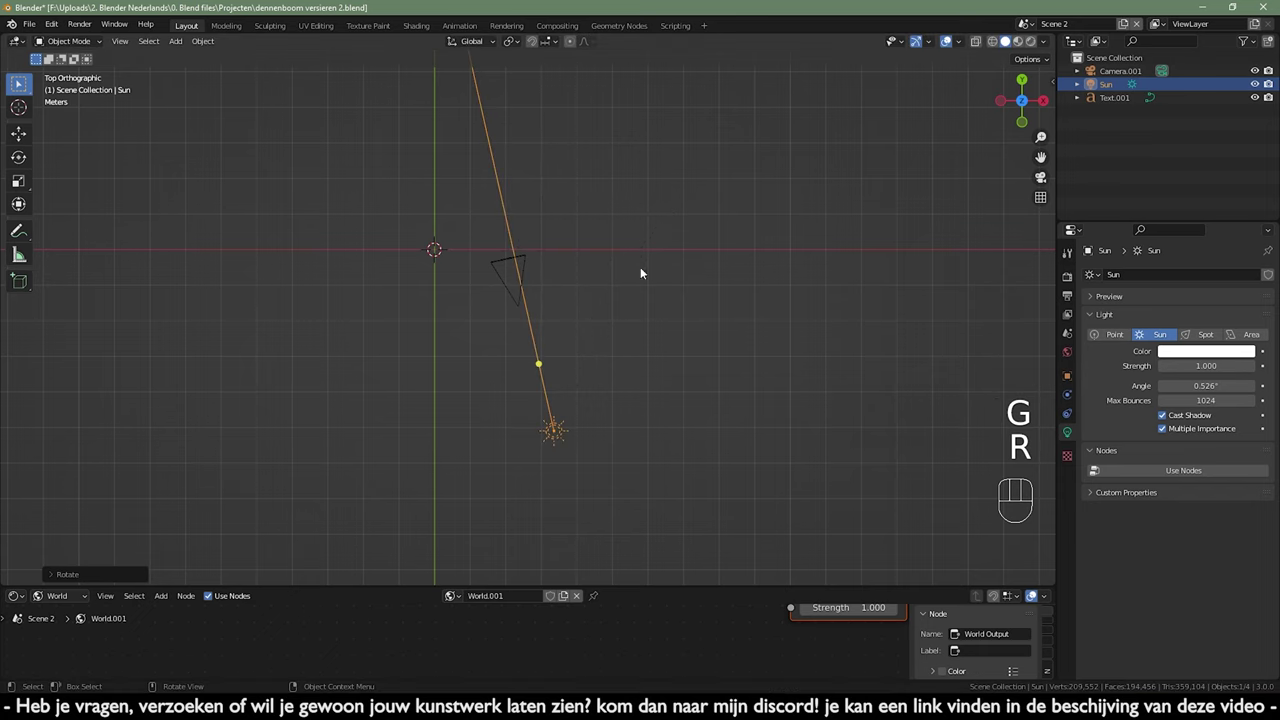
{"action": "key", "text": "g"}
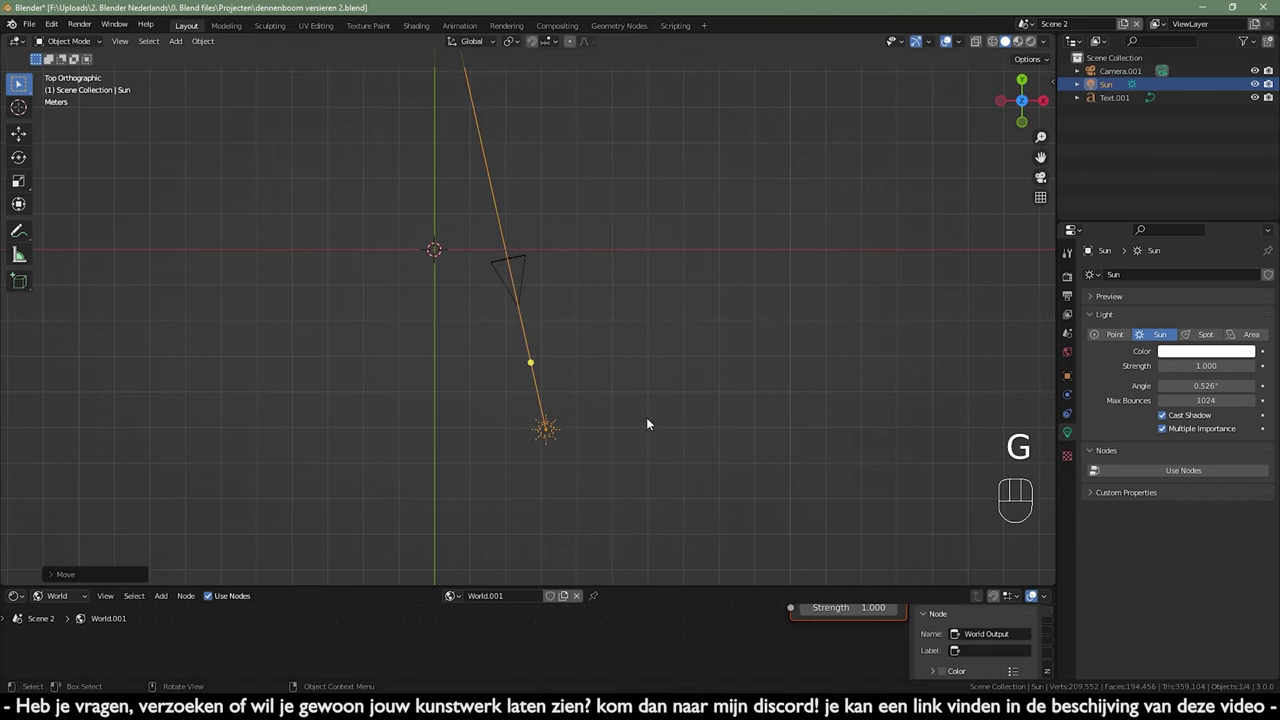
{"action": "key", "text": "r"}
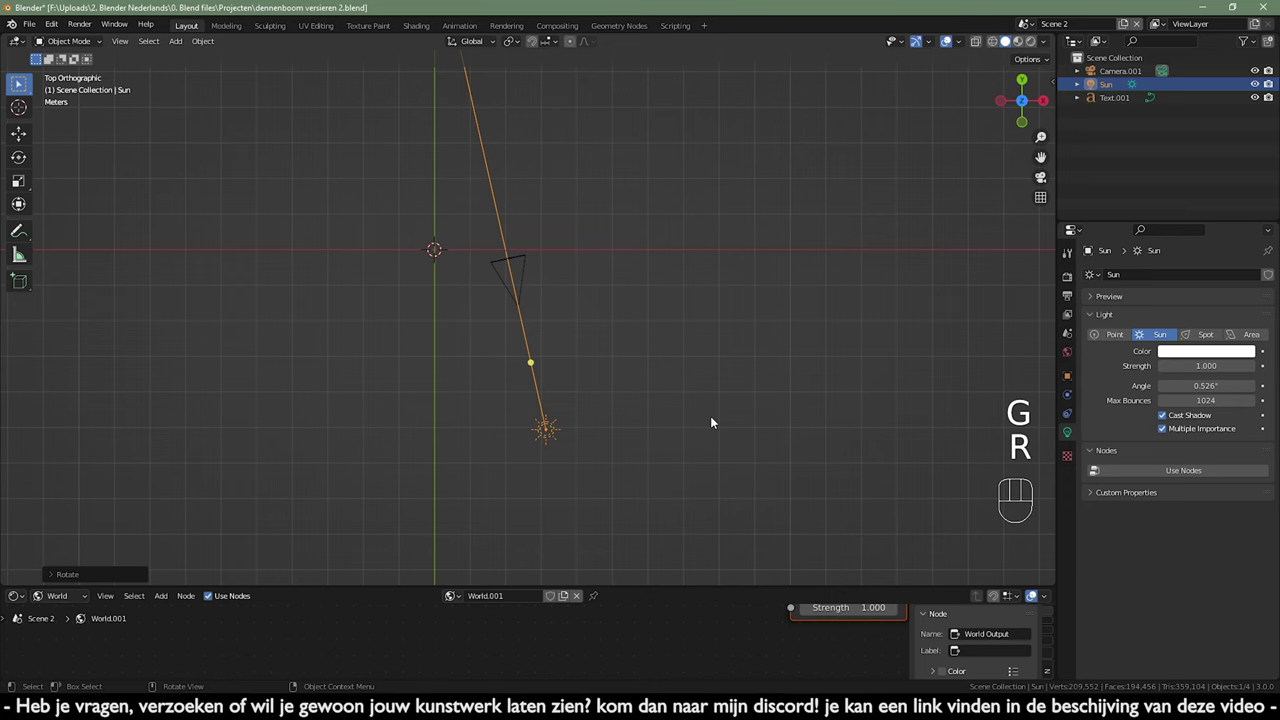
{"action": "key", "text": "KP_0"}
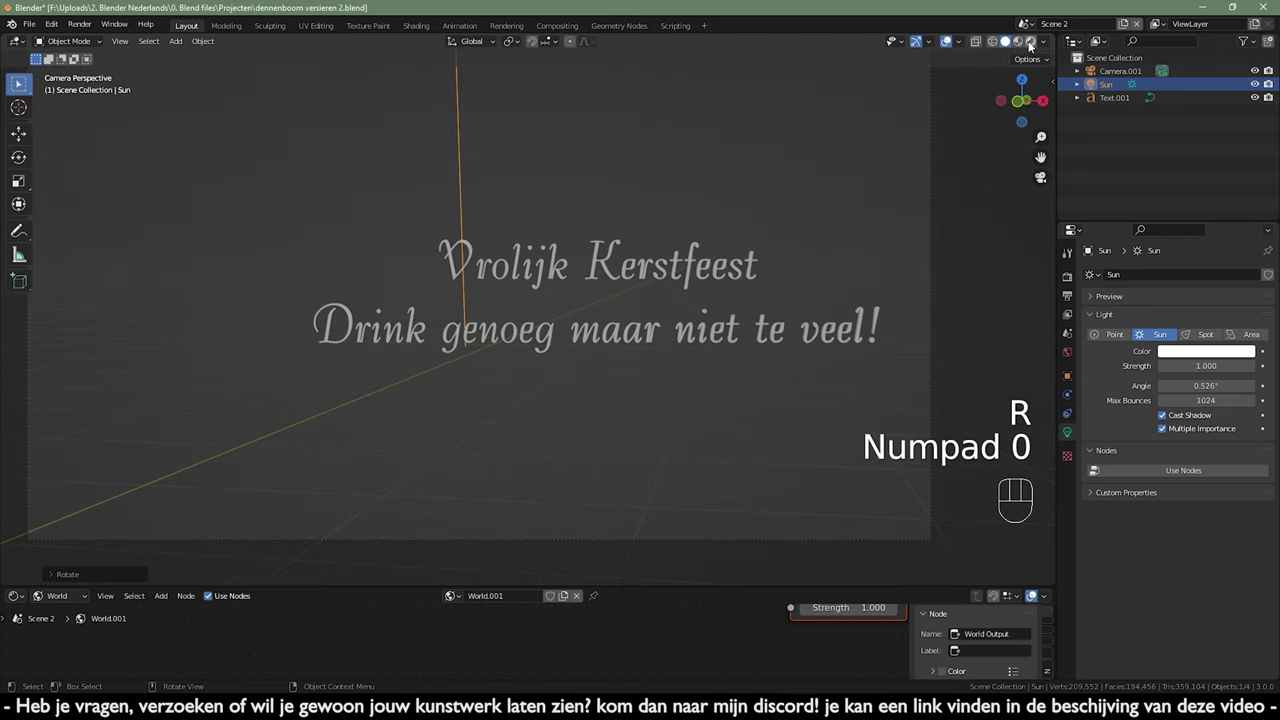
- Preview Scene 2 in Rendered shading and select the camera viewing the greeting text
{"action": "left_click", "coordinate": [1032, 44]}
{"action": "left_click", "coordinate": [971, 189]}
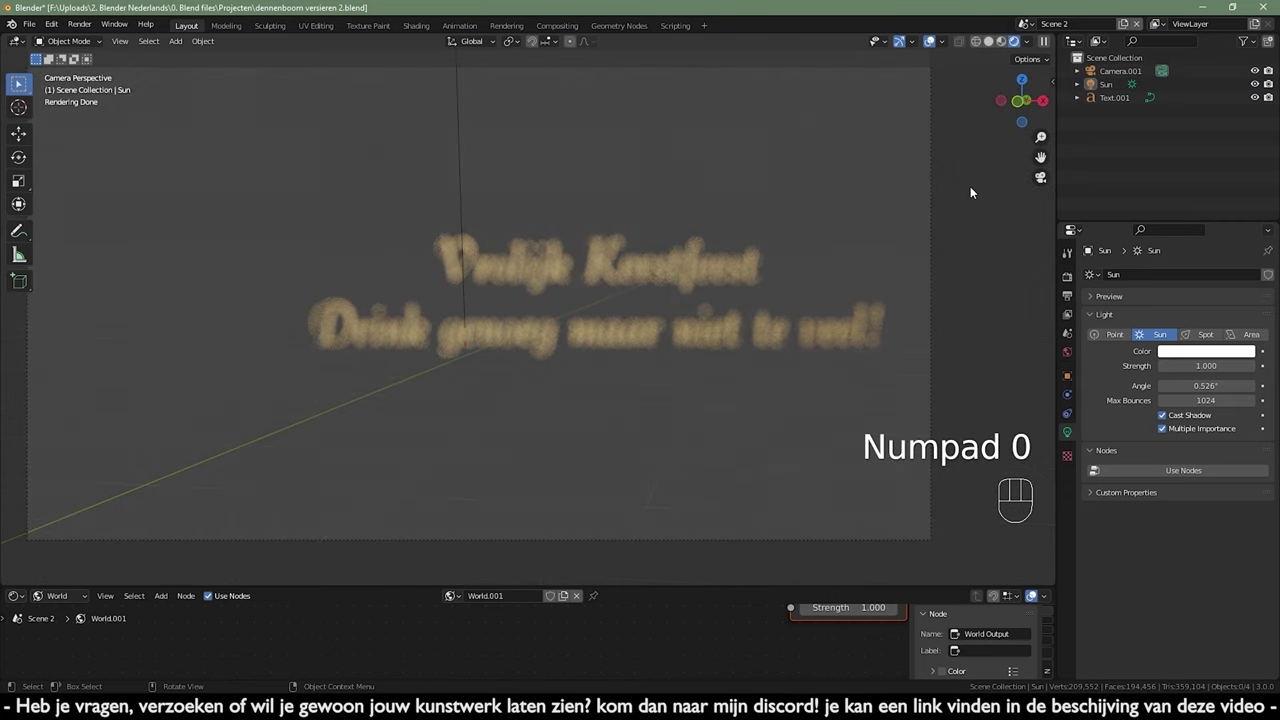
{"action": "left_click", "coordinate": [931, 198]}
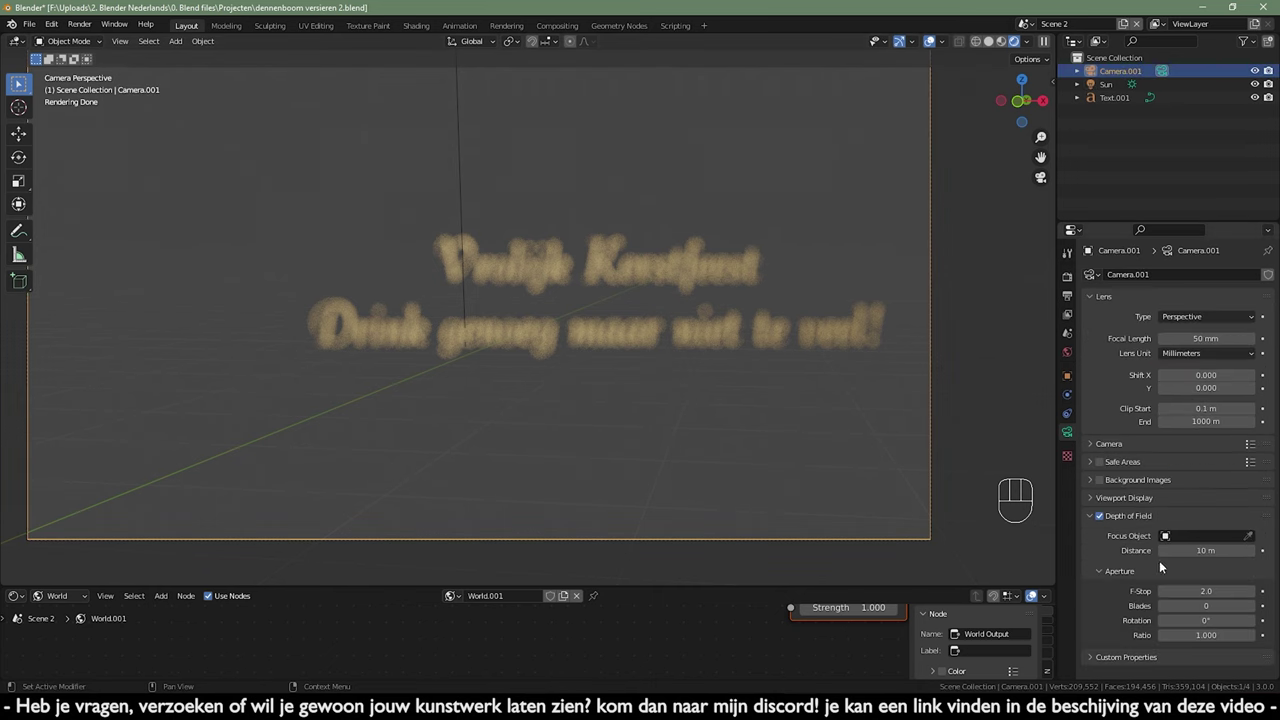
{"action": "left_click_drag", "start_coordinate": [1101, 520], "coordinate": [843, 458]}
{"action": "left_click", "coordinate": [747, 385]}
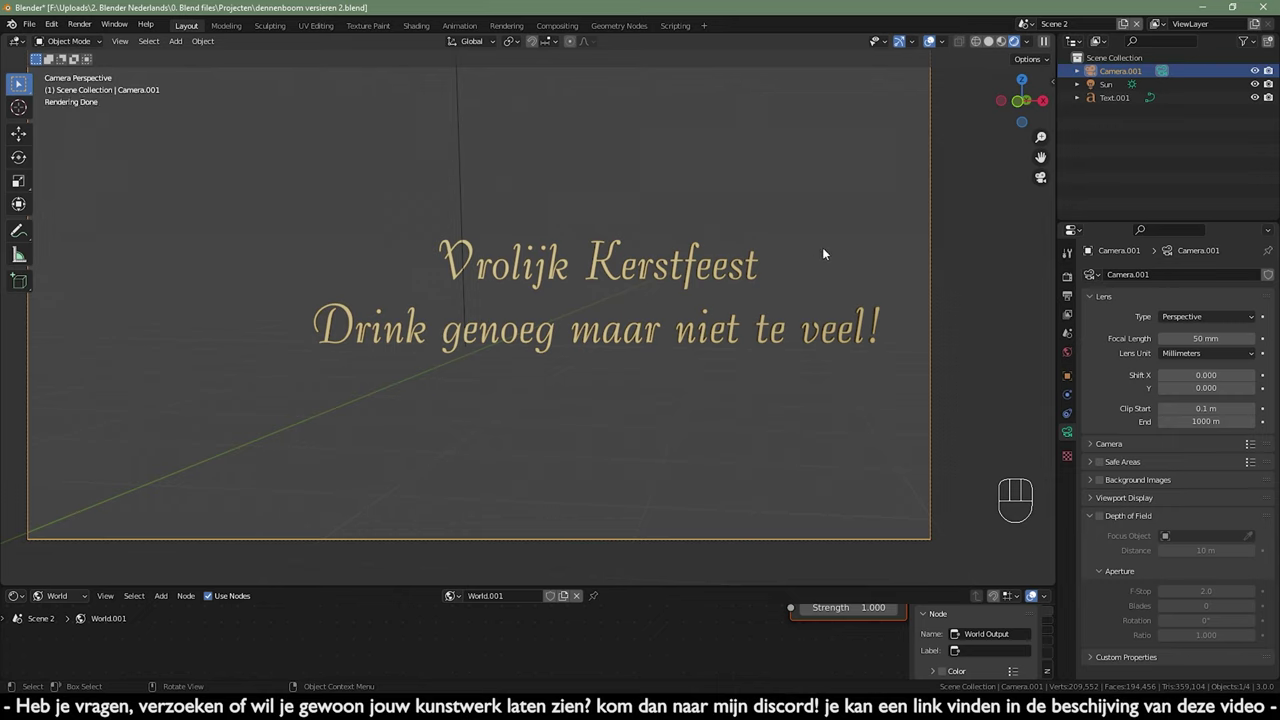
- Enable Film > Transparent in Render Properties so the gold text renders without the grey world
{"action": "left_click", "coordinate": [1063, 285]}
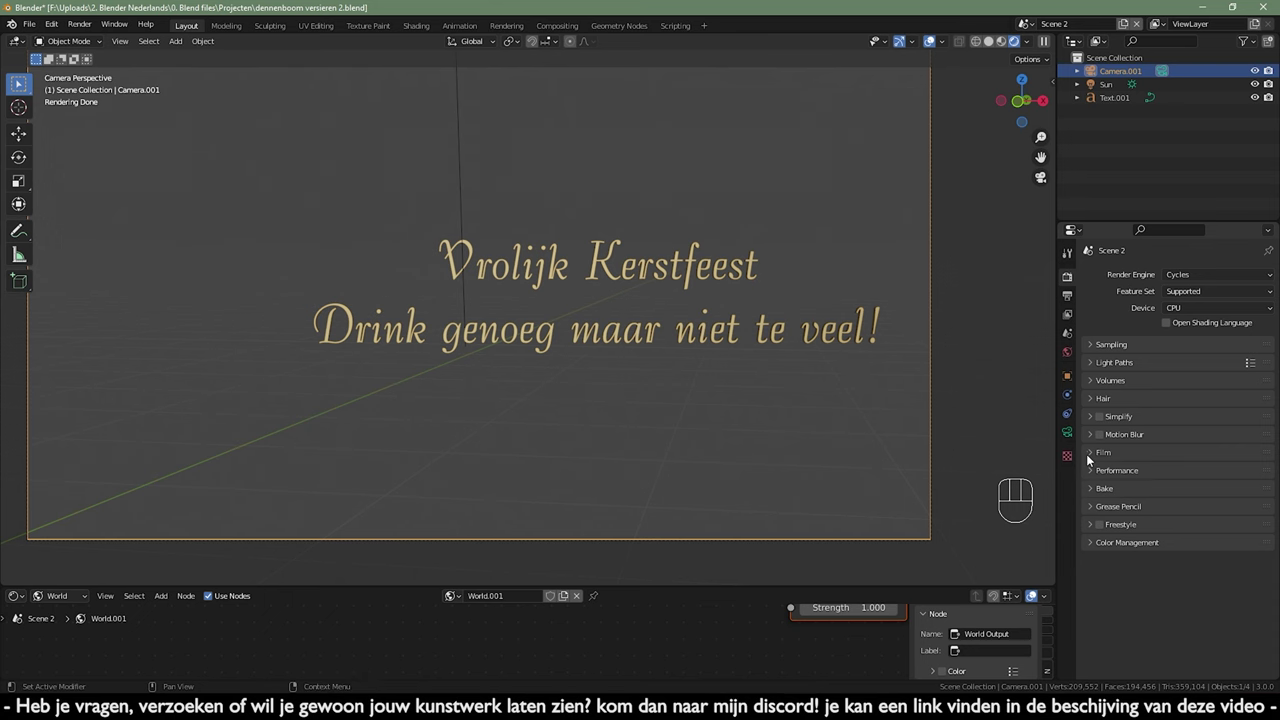
{"action": "left_click", "coordinate": [1091, 458]}
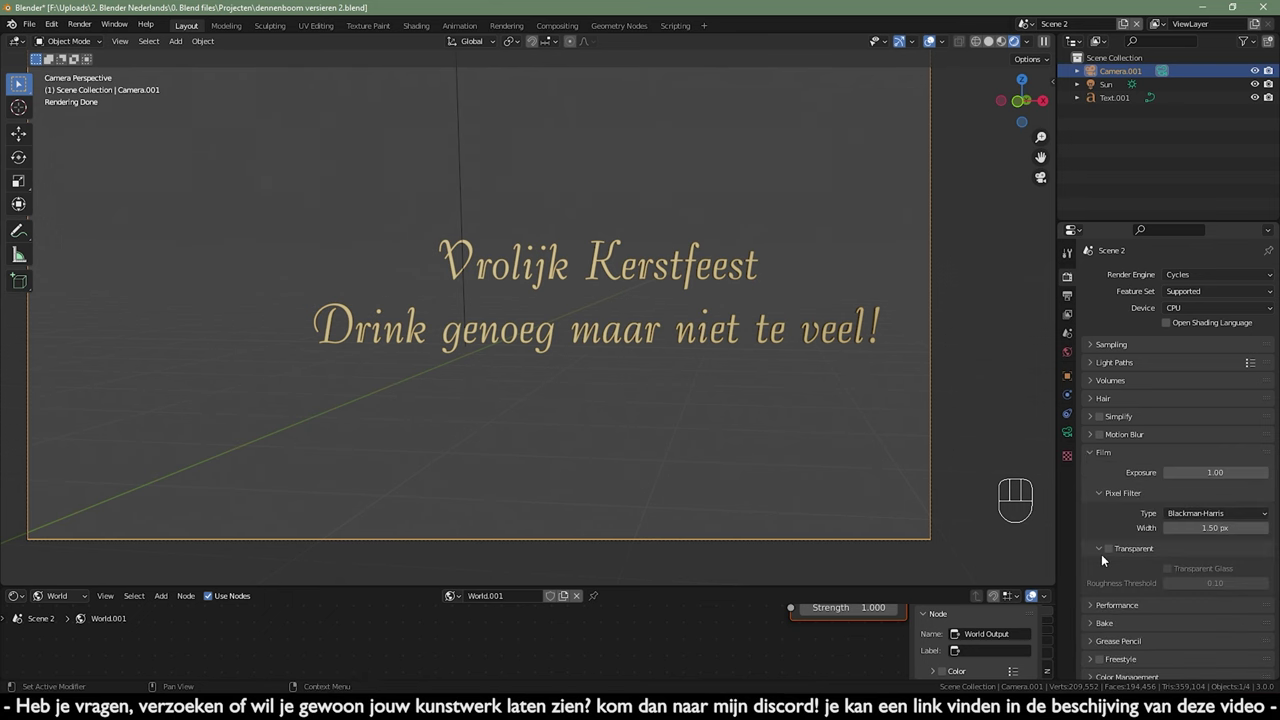
{"action": "left_click", "coordinate": [1115, 551]}
{"action": "left_click", "coordinate": [858, 450]}
{"action": "middle_click", "coordinate": [862, 413]}
{"action": "middle_click", "coordinate": [678, 336]}
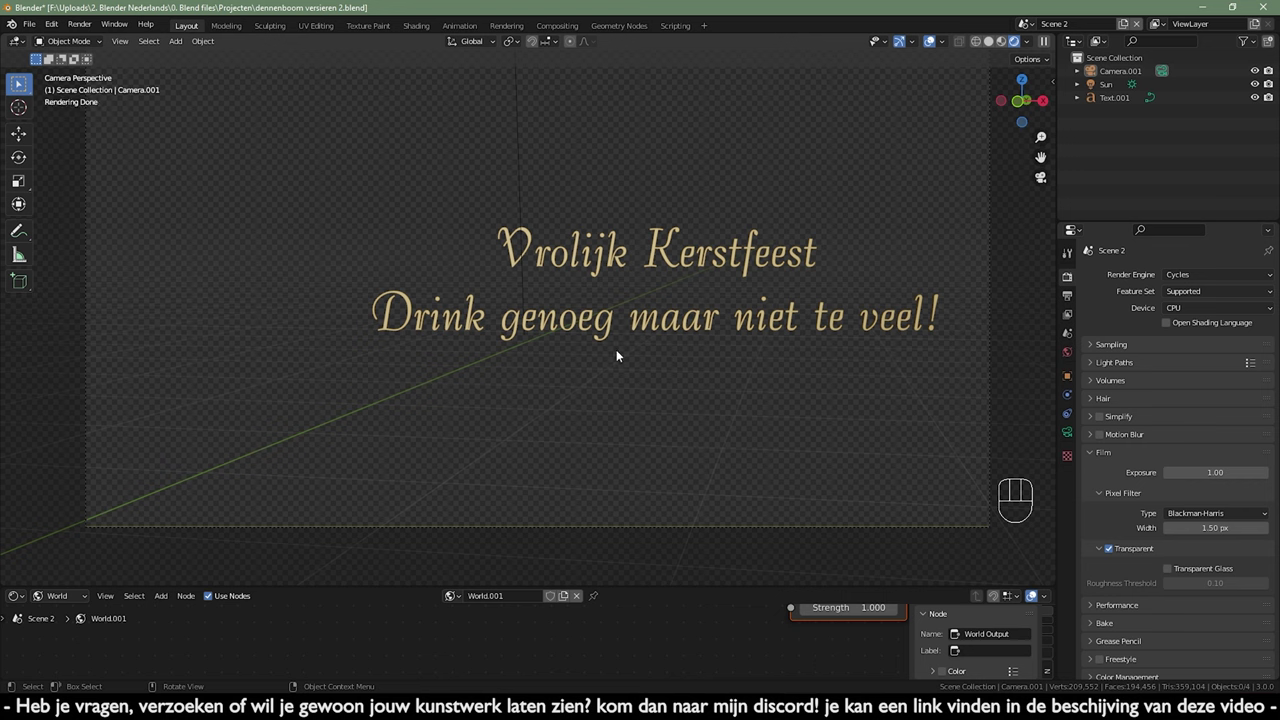
{"action": "middle_click", "coordinate": [614, 330]}
{"action": "left_click", "coordinate": [738, 204]}
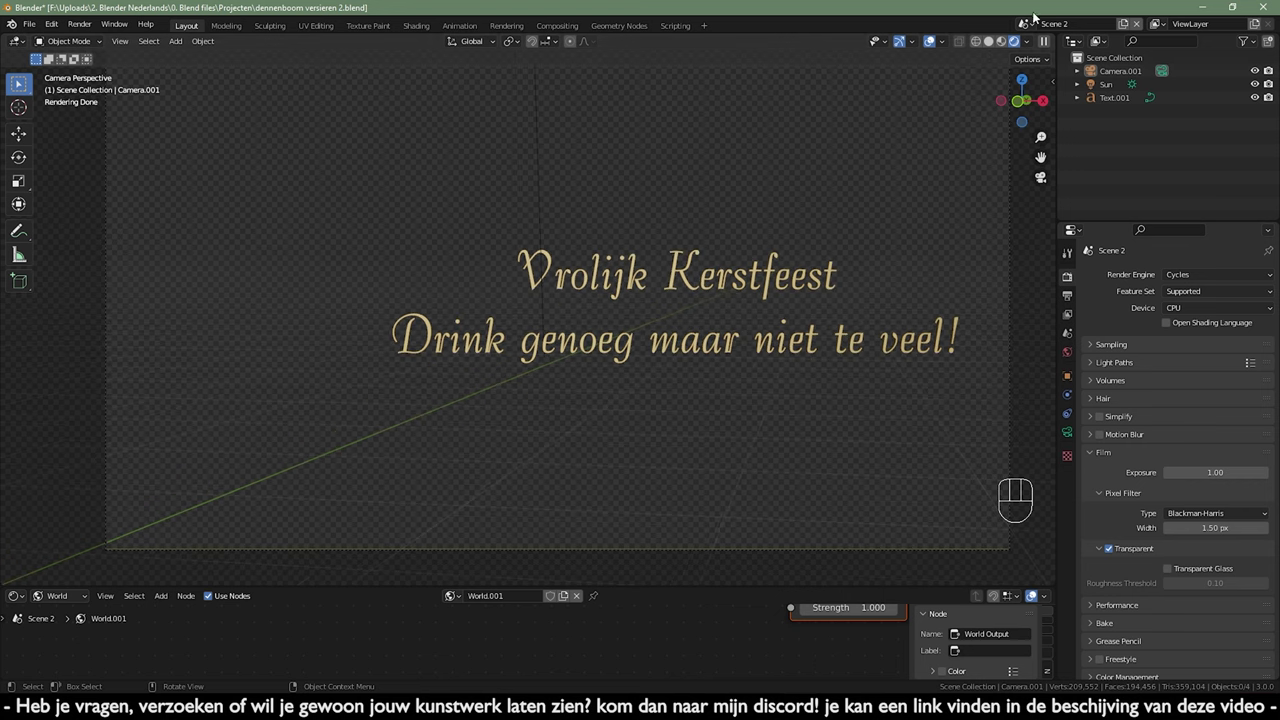
- Switch to Scene 1, delete the old greeting text and change the viewport display mode
{"action": "left_click", "coordinate": [1030, 22]}
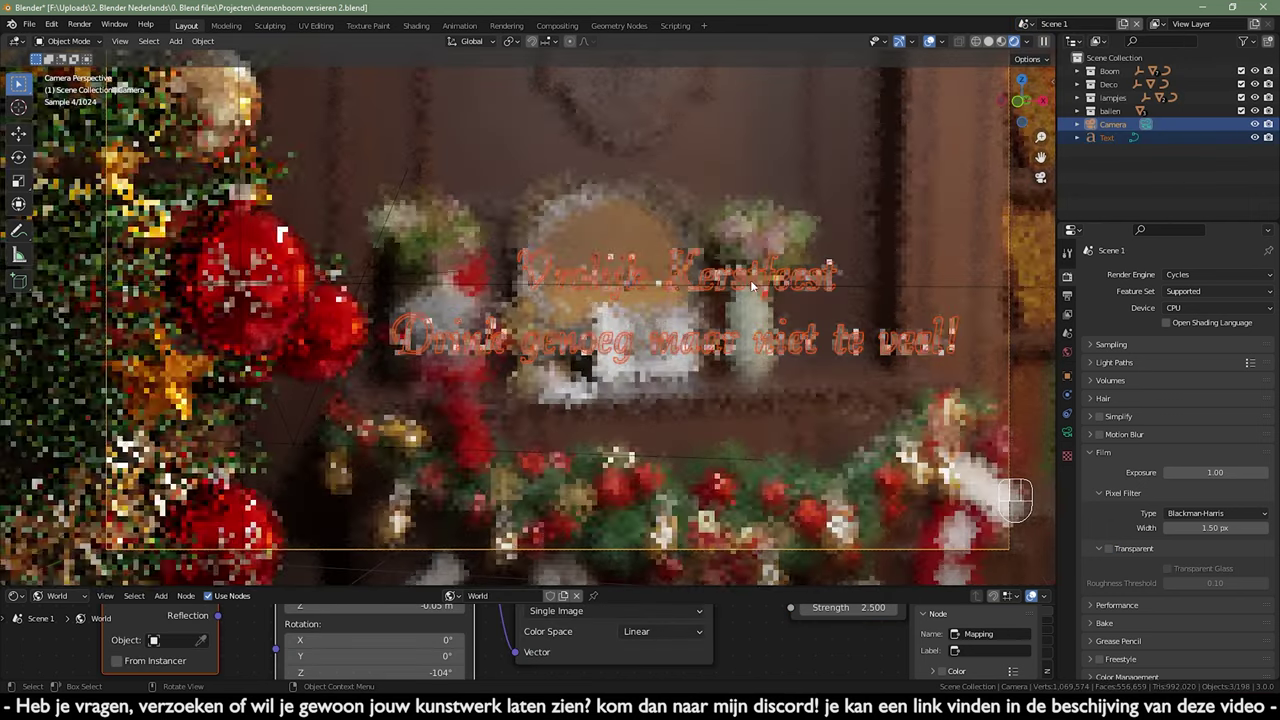
{"action": "left_click_drag", "start_coordinate": [760, 272], "coordinate": [774, 277]}
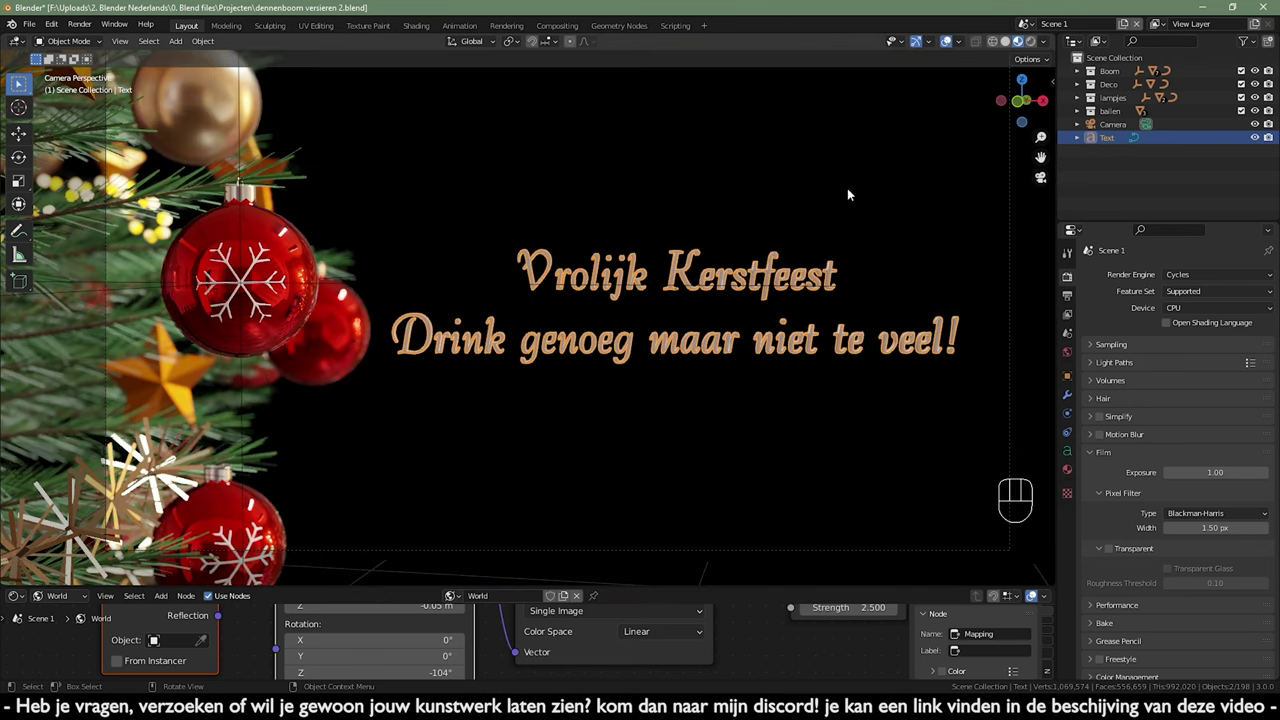
{"action": "key", "text": "x"}
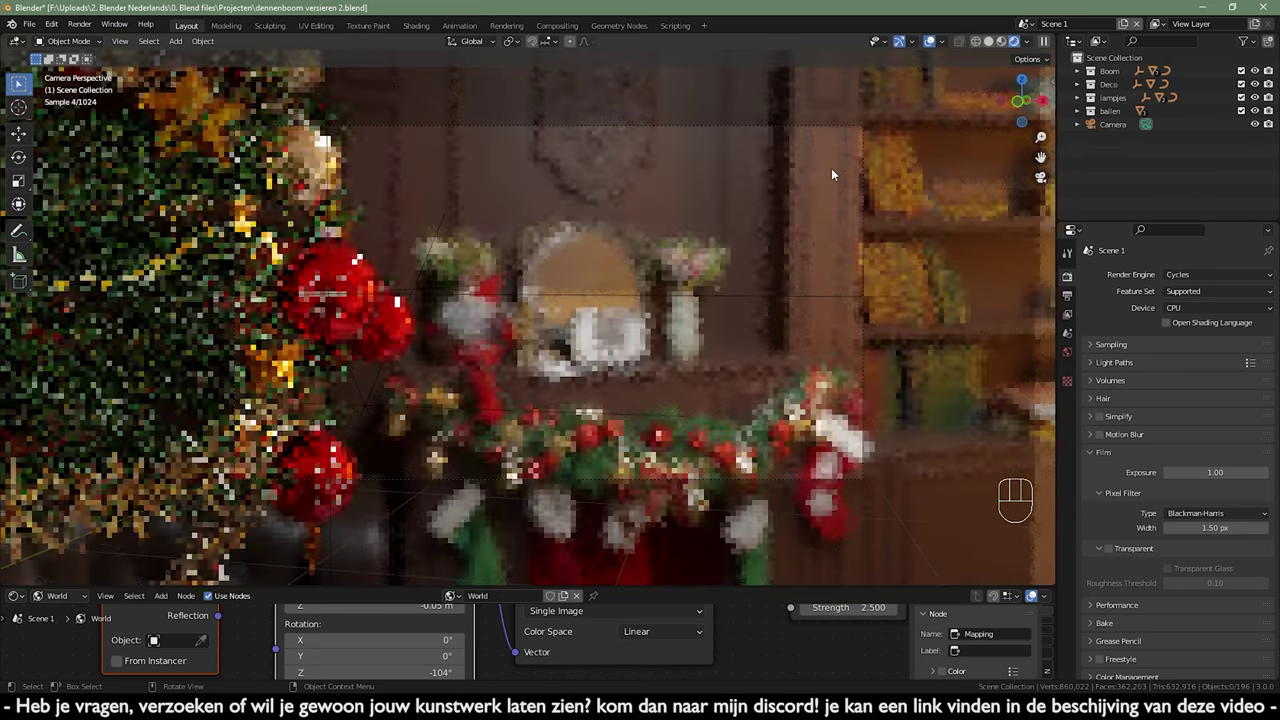
{"action": "left_click", "coordinate": [934, 49]}
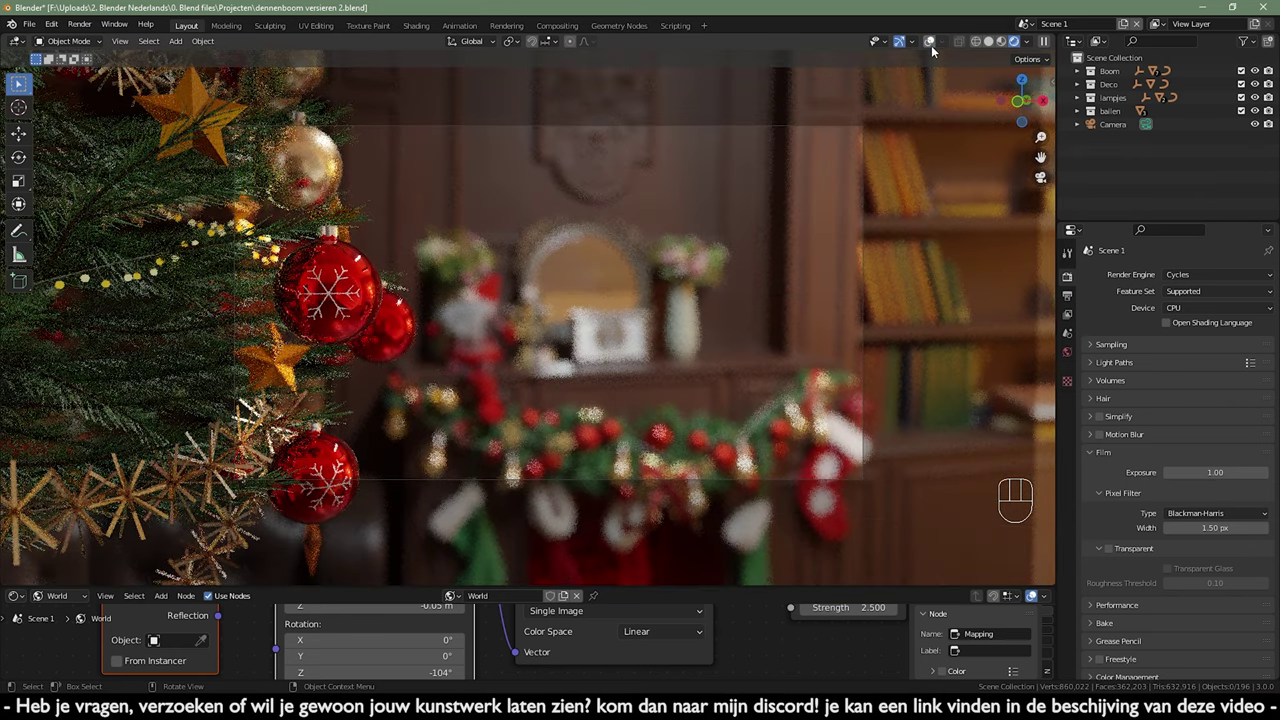
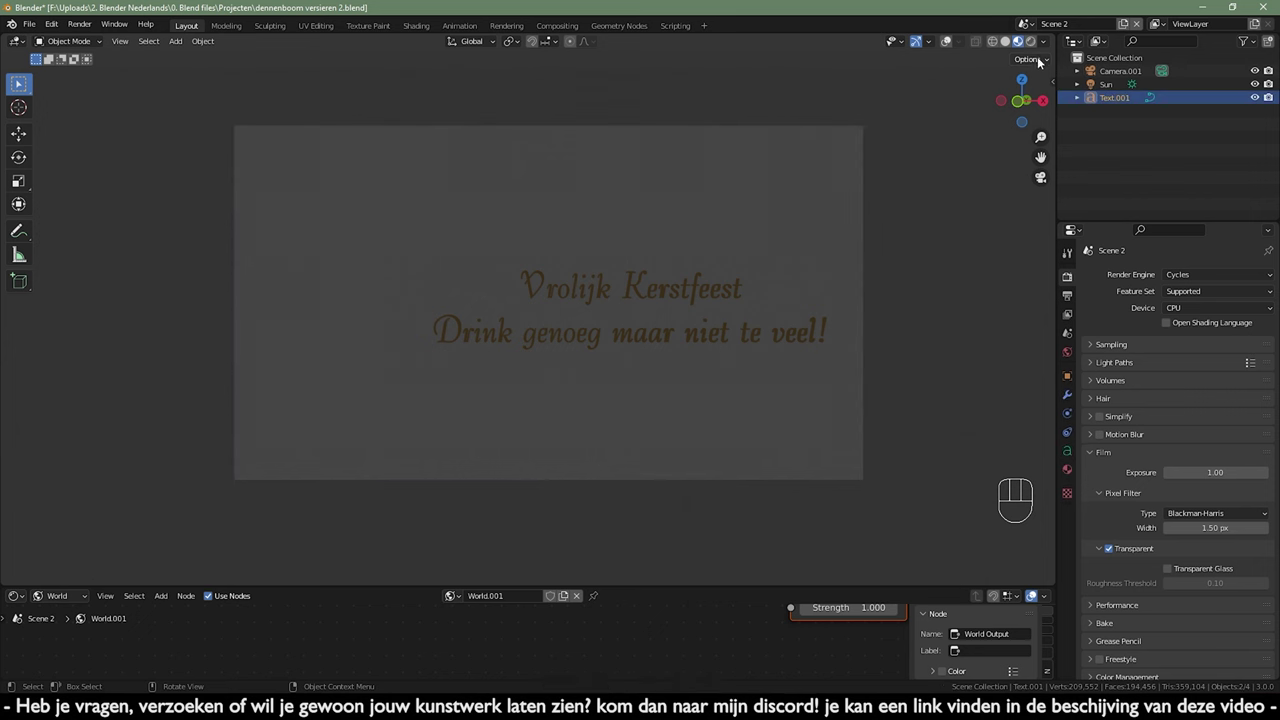
- Preview the gold text scene rendered, then switch back to Scene 1's bauble shot
{"action": "left_click", "coordinate": [1038, 48]}
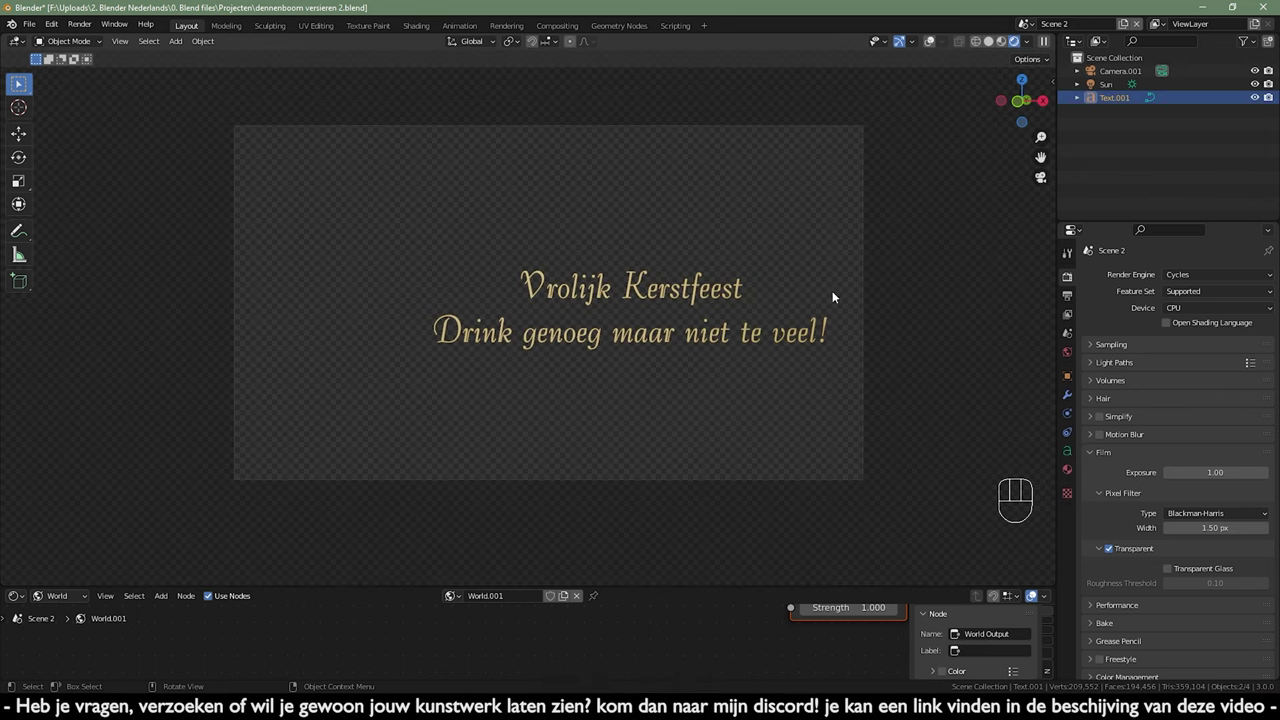
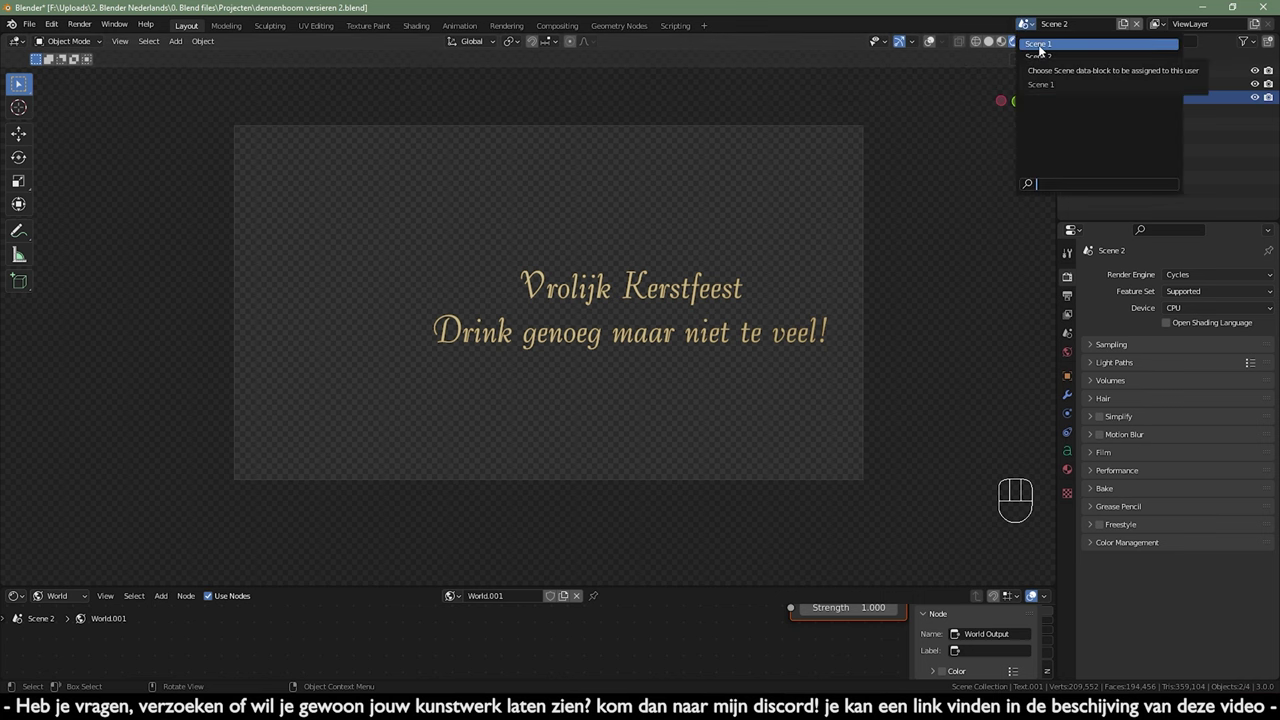
{"action": "left_click", "coordinate": [1002, 43]}
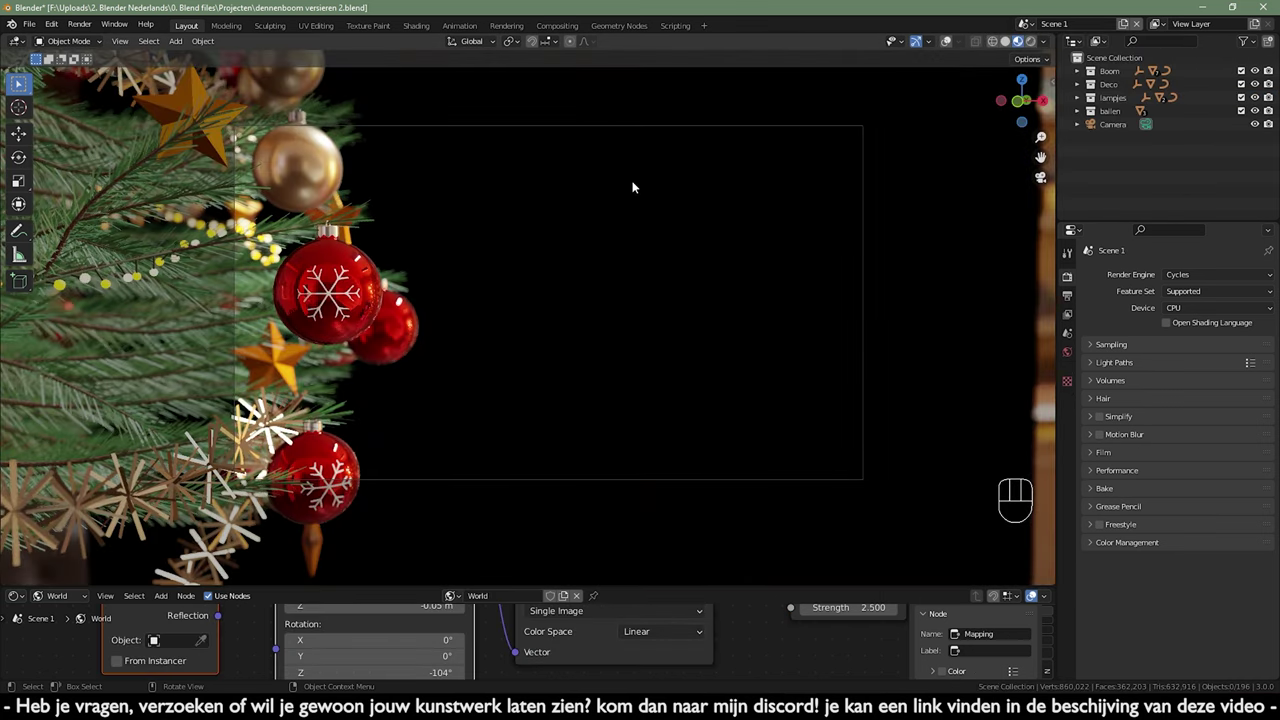